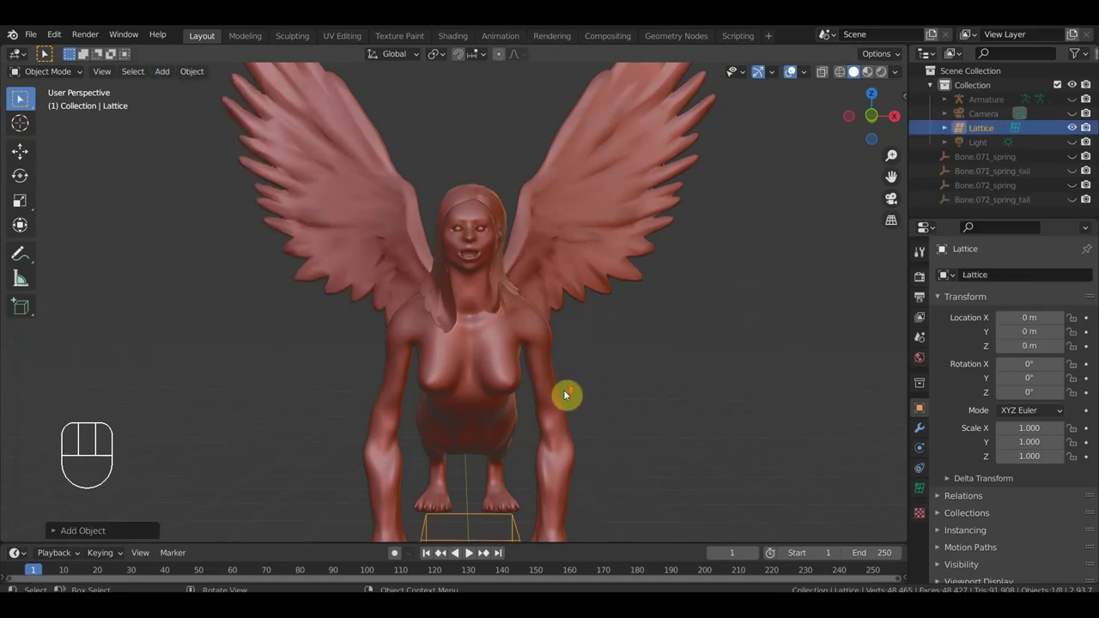
- Scale the lattice up and raise it slightly over the head in front view, then select the hair
key(KP_1)
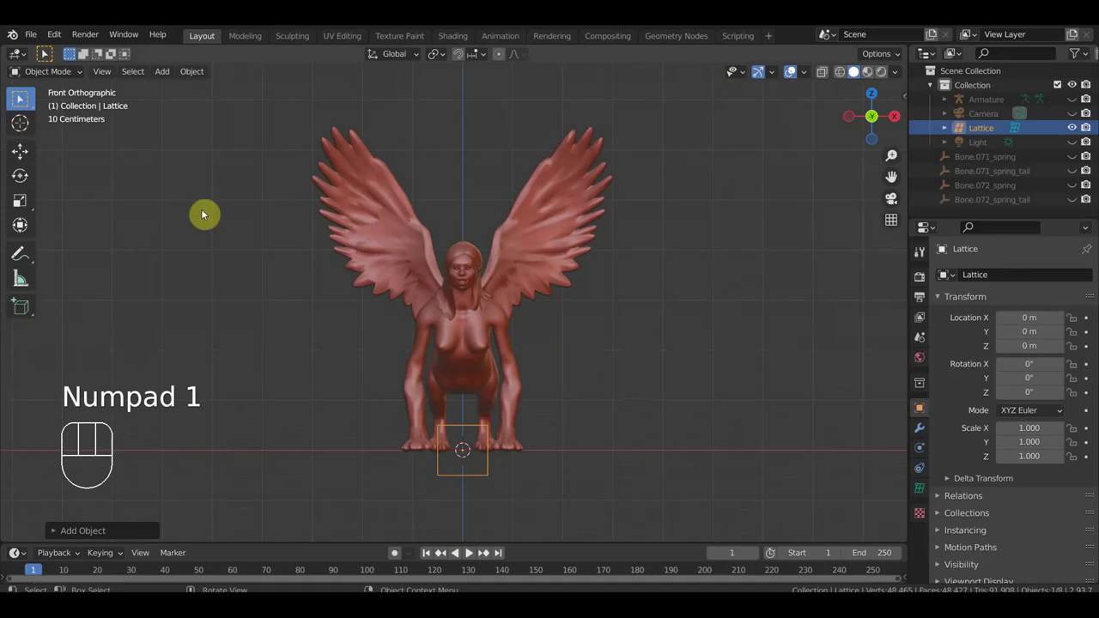
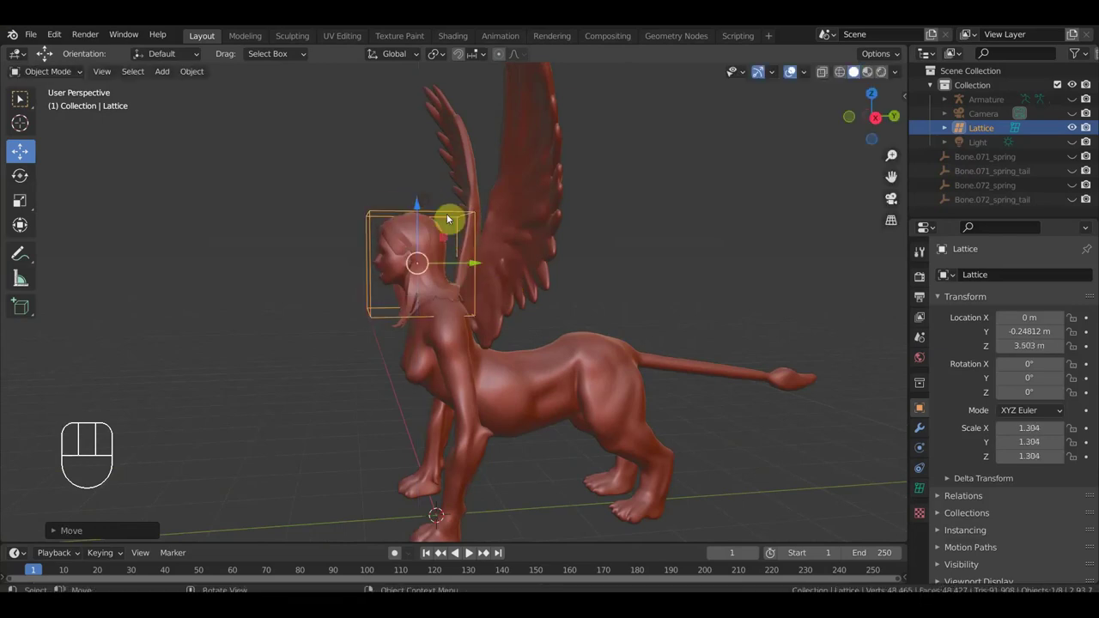
key(s)
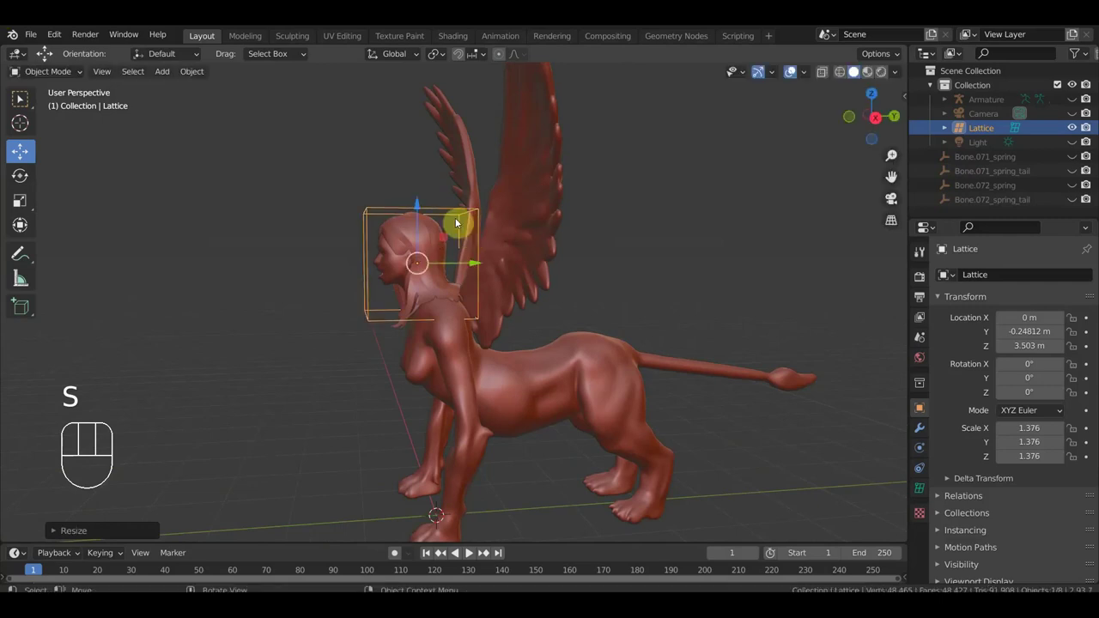
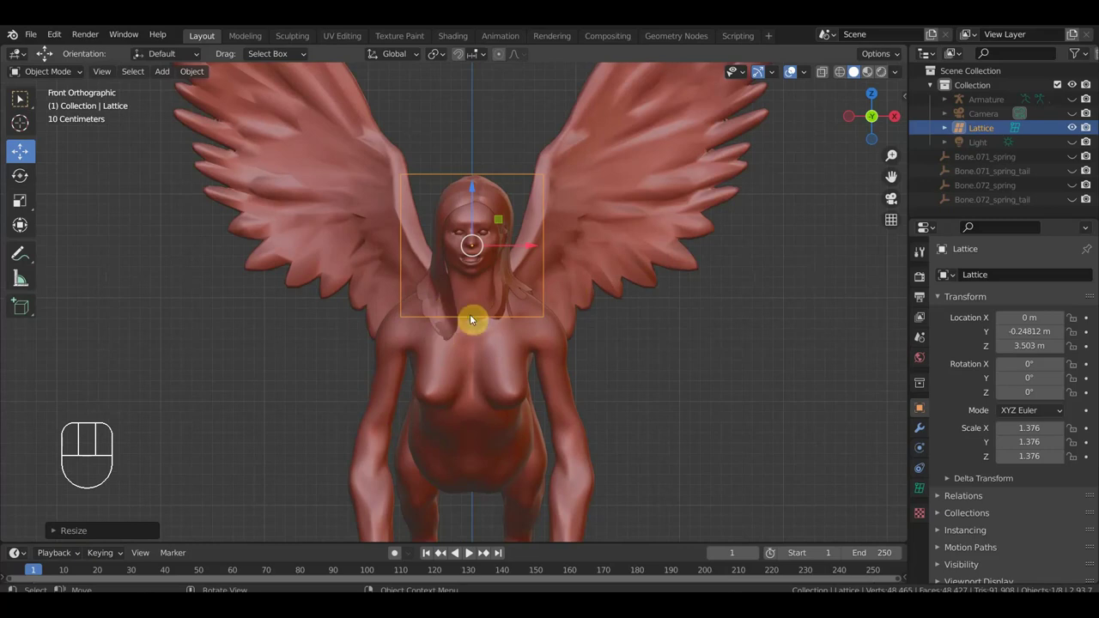
drag(478, 191, 475, 187)
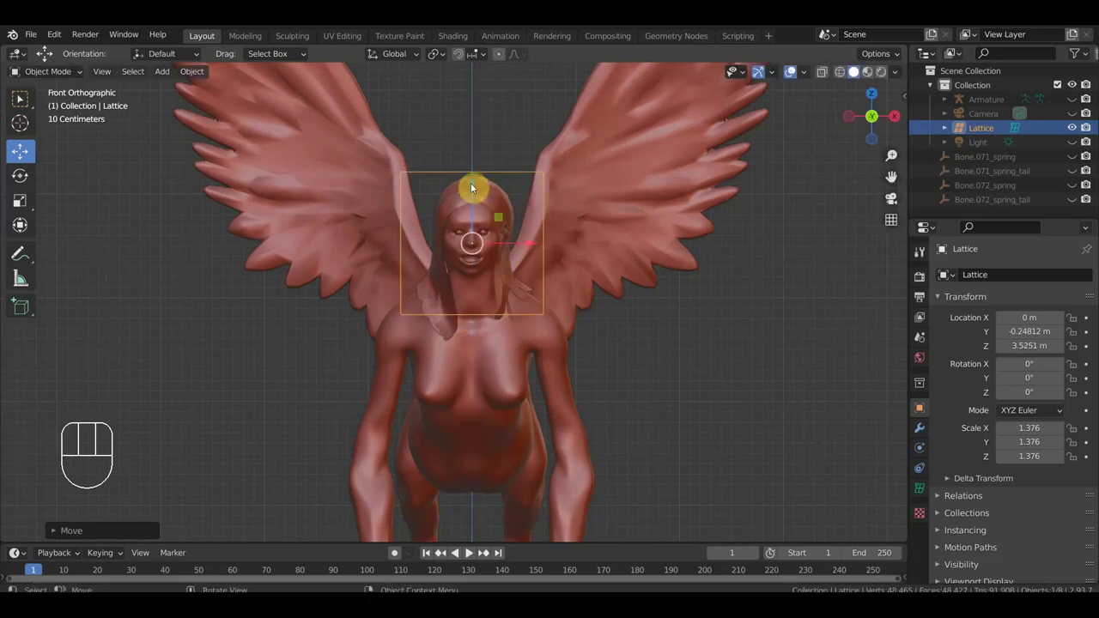
drag(496, 216, 559, 235)
click(523, 202)
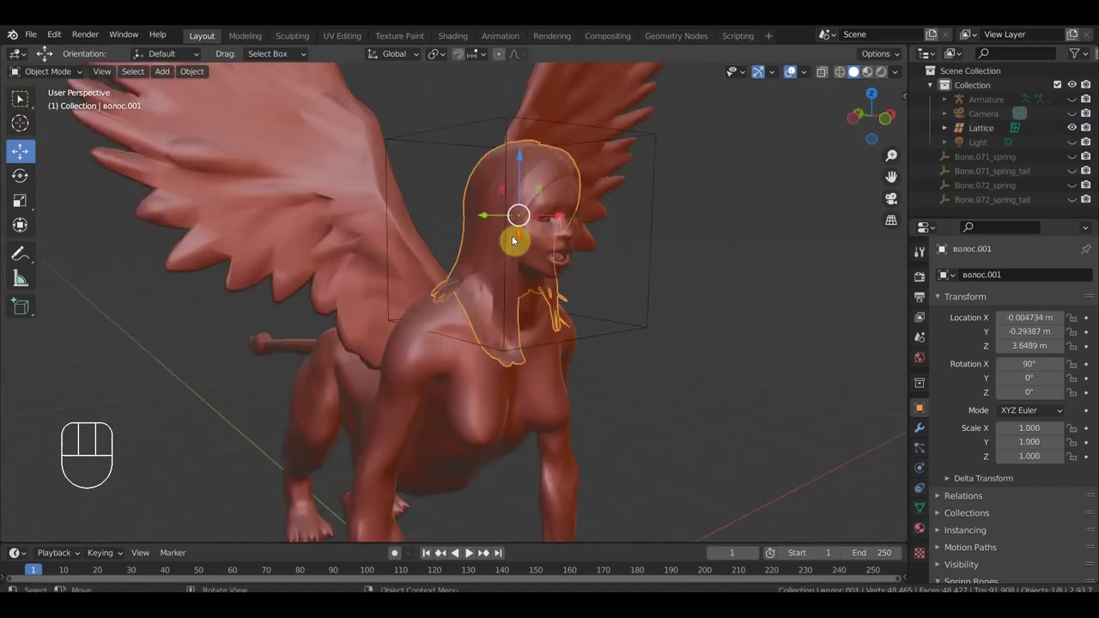
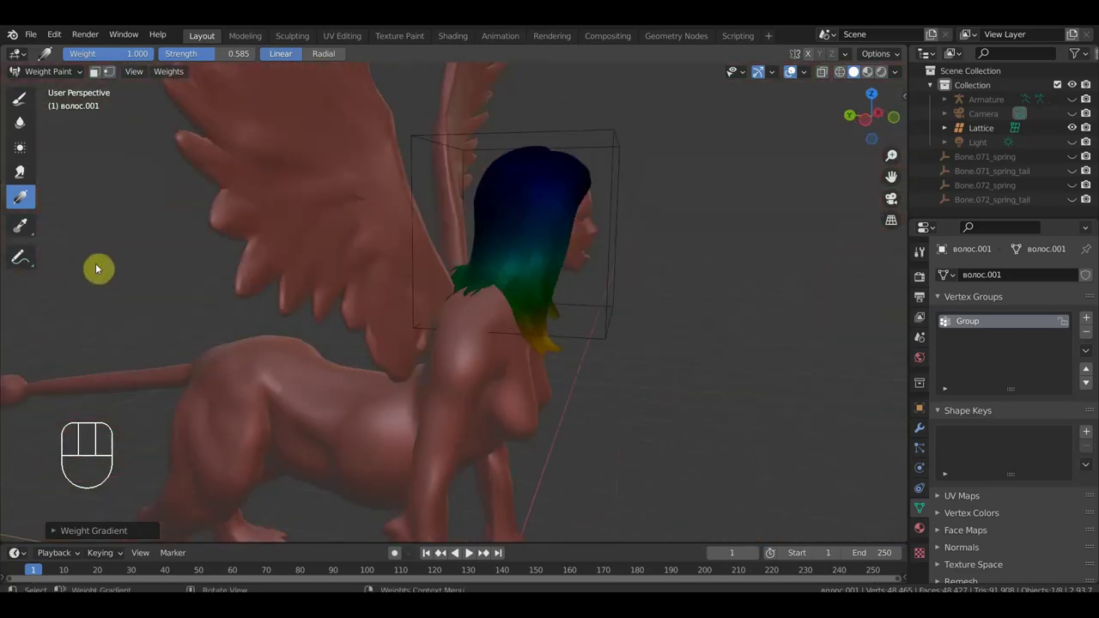
- Orbit around the hair to inspect the painted weight gradient from front and three-quarter
drag(458, 316, 433, 314)
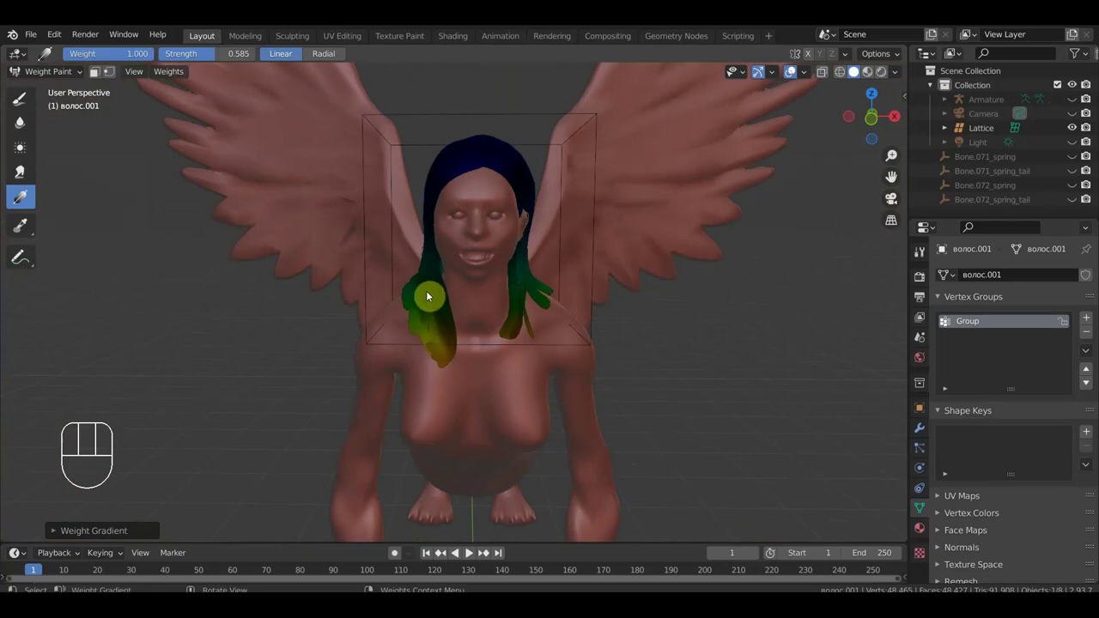
drag(452, 293, 489, 290)
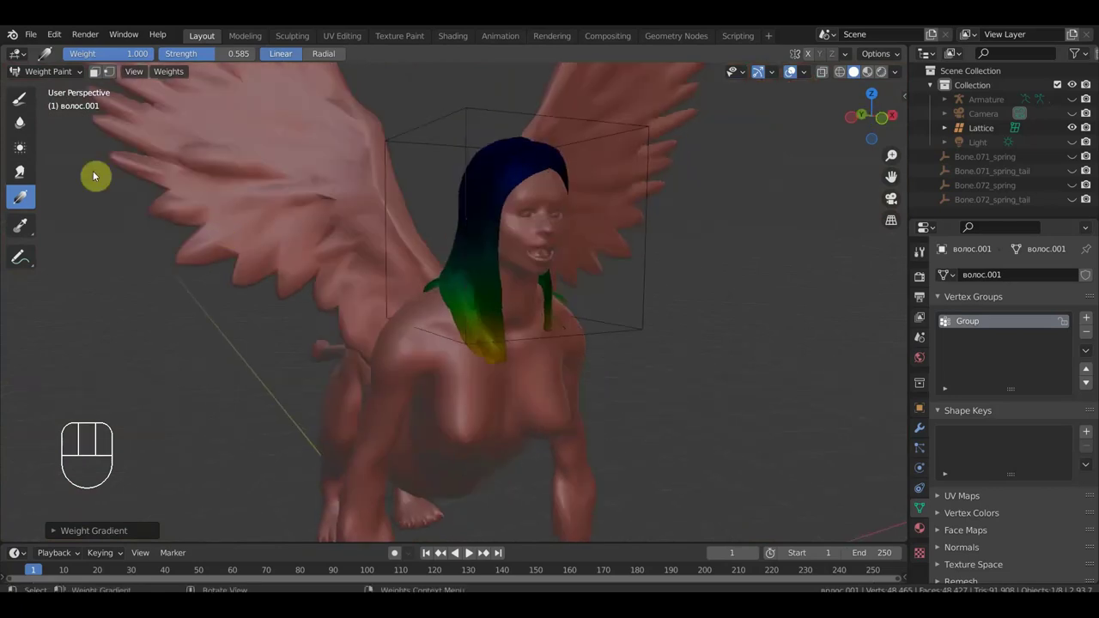
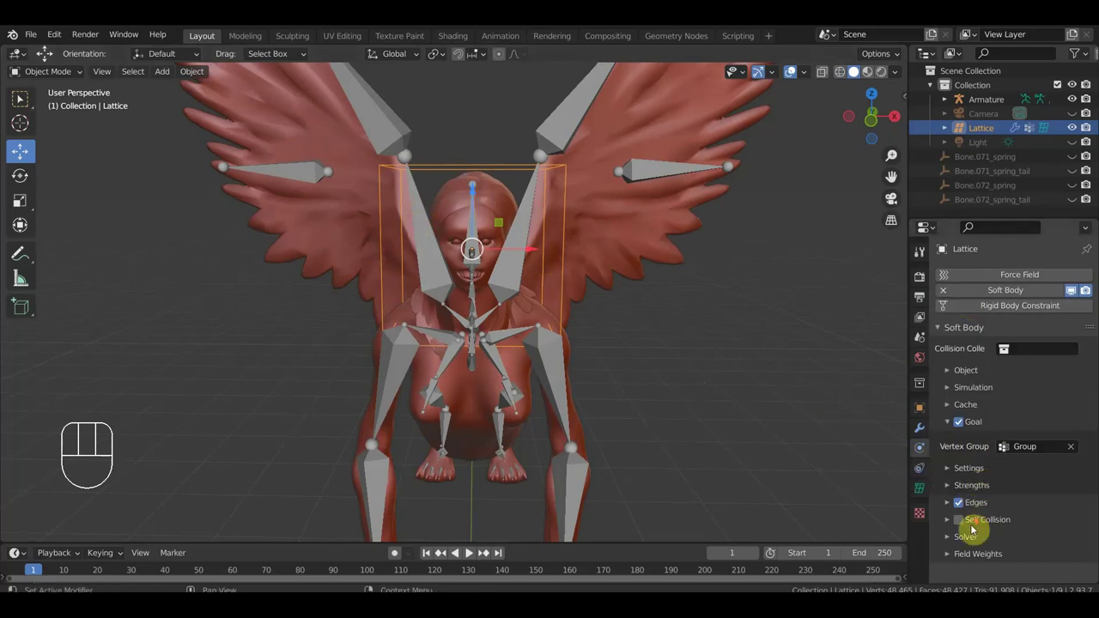
- Expand the Goal Settings (stiffness 0.5, strength 0.7) and Edges panels to review spring values
click(950, 474)
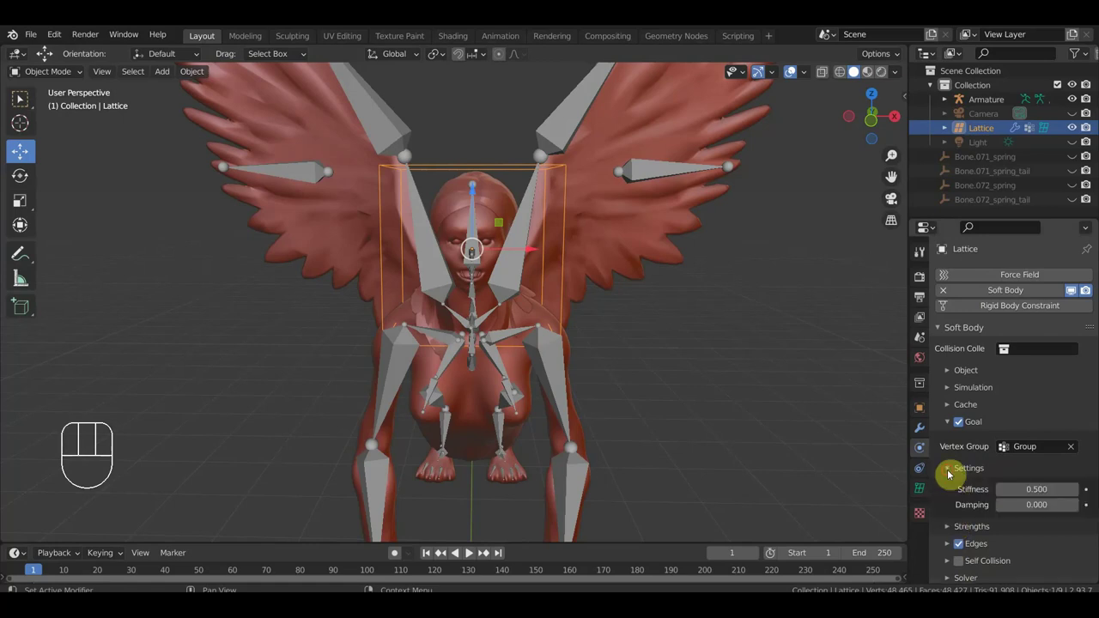
click(950, 473)
click(952, 492)
click(953, 492)
click(949, 507)
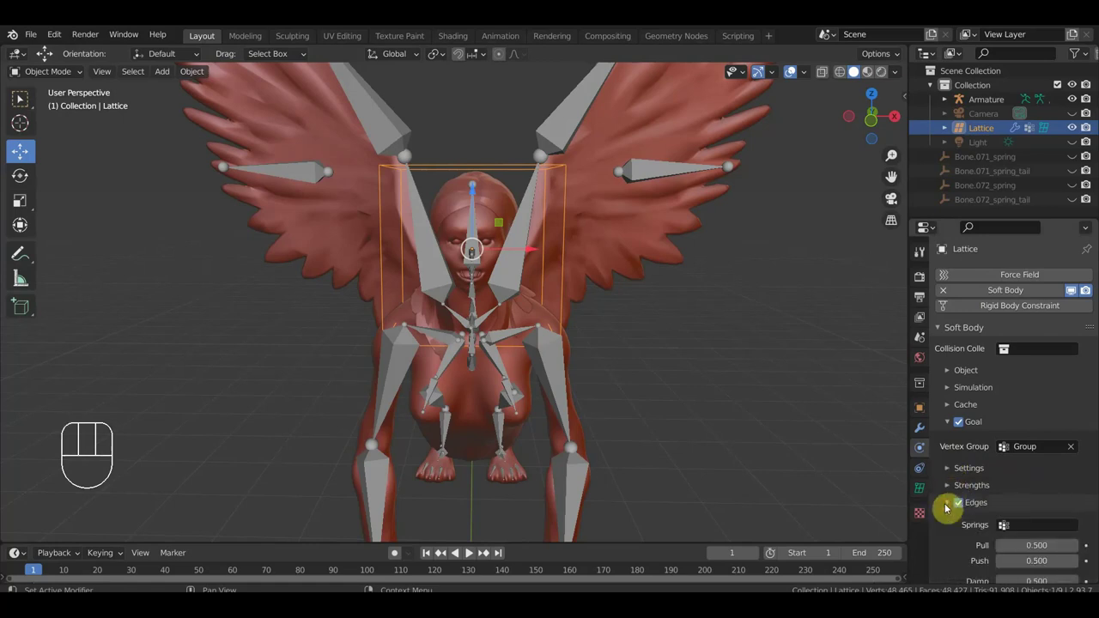
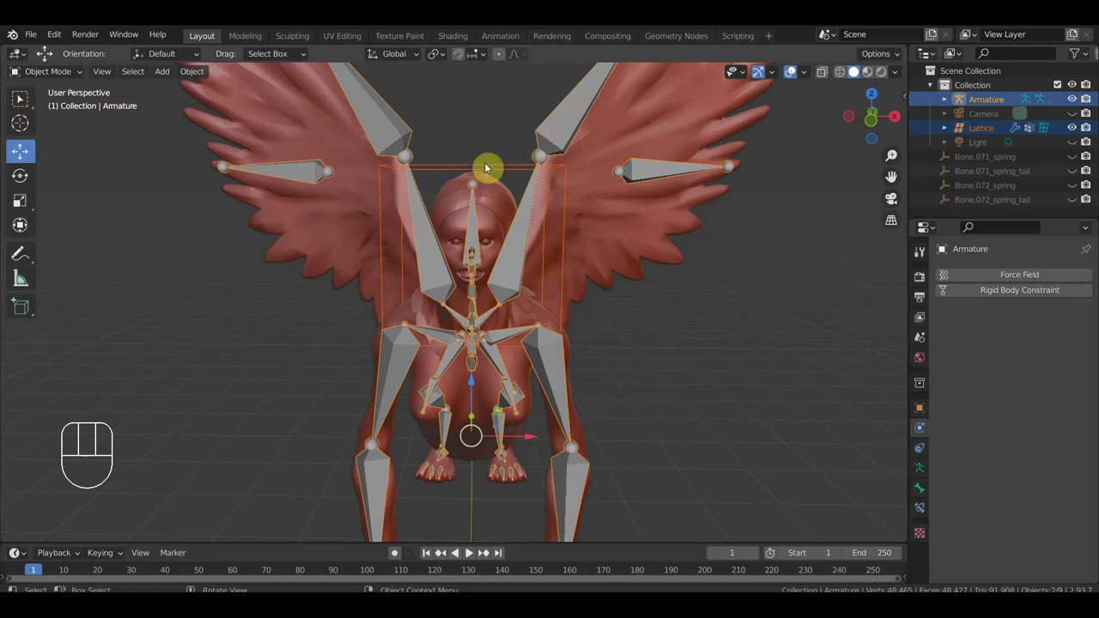
- Parent the lattice to the head bone of the rig with Ctrl+P > Bone in Pose Mode
drag(68, 67, 70, 123)
drag(475, 206, 480, 216)
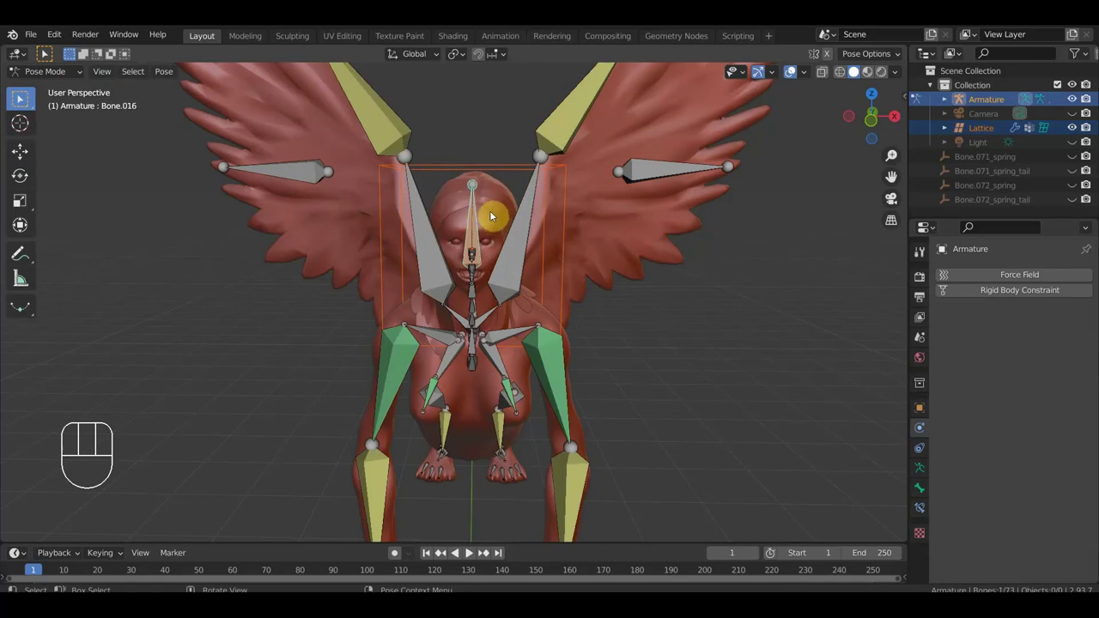
key(ctrl+p)
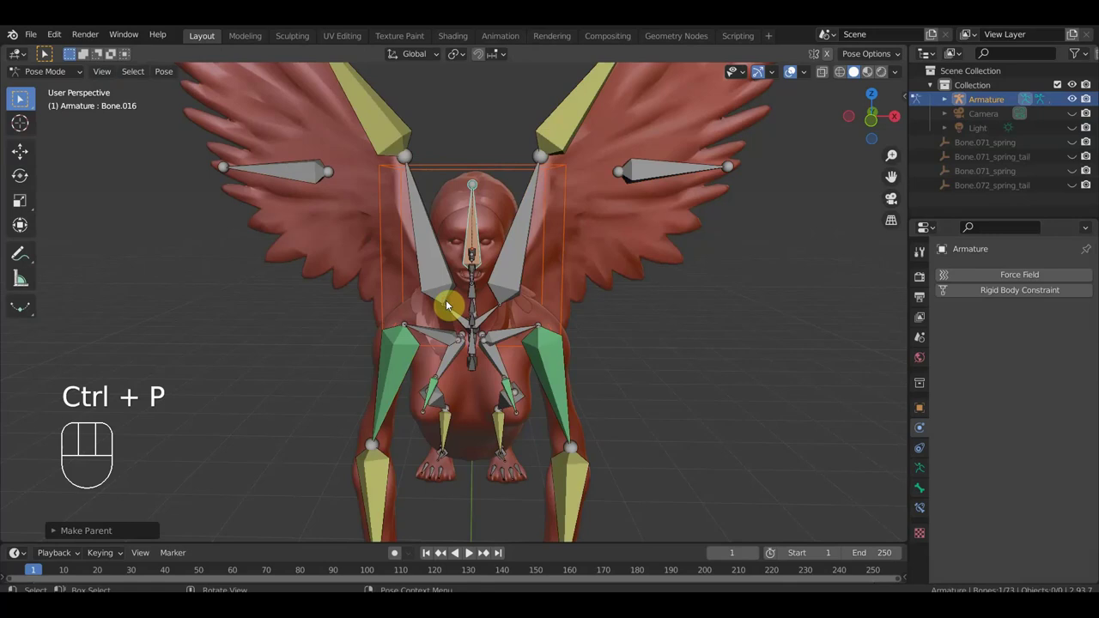
- Play the animation to test the head follow, rewind to frame 1 and return to Object Mode
key(space)
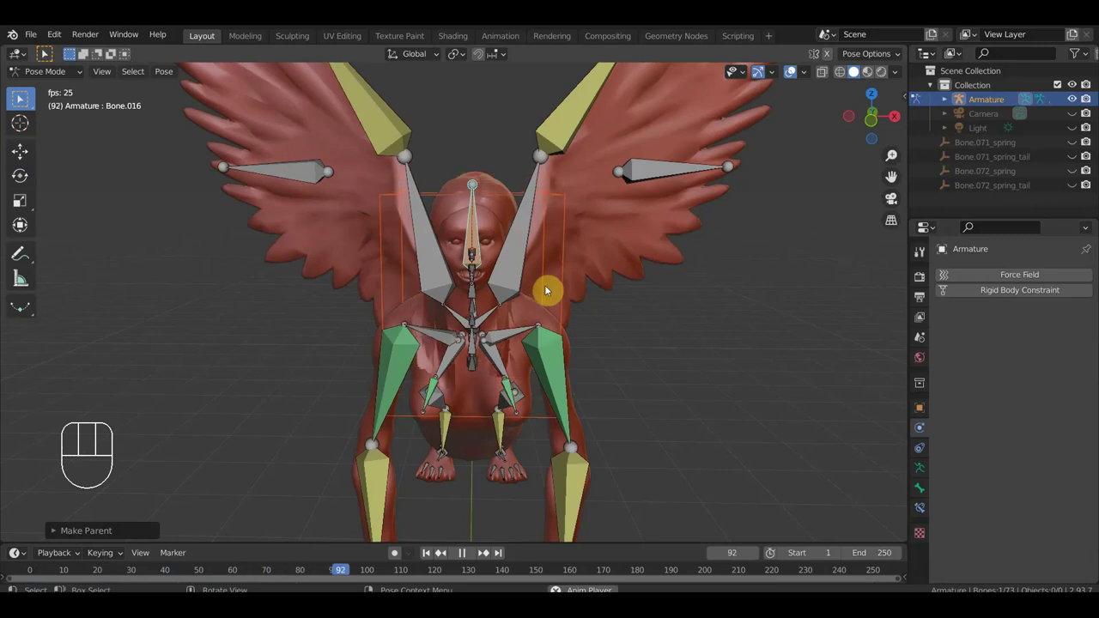
key(space)
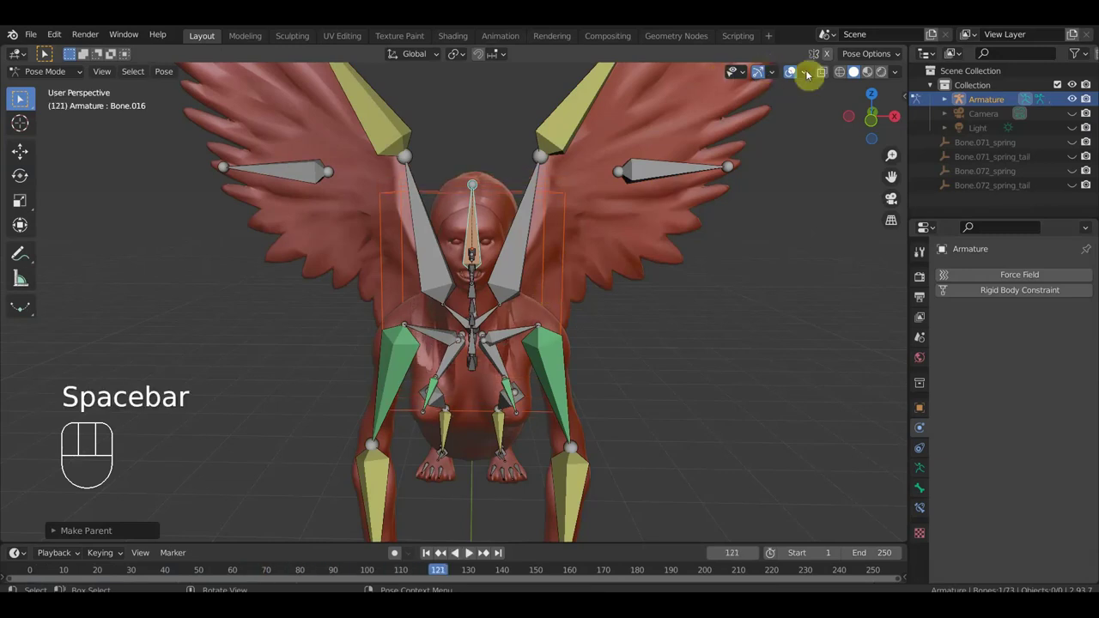
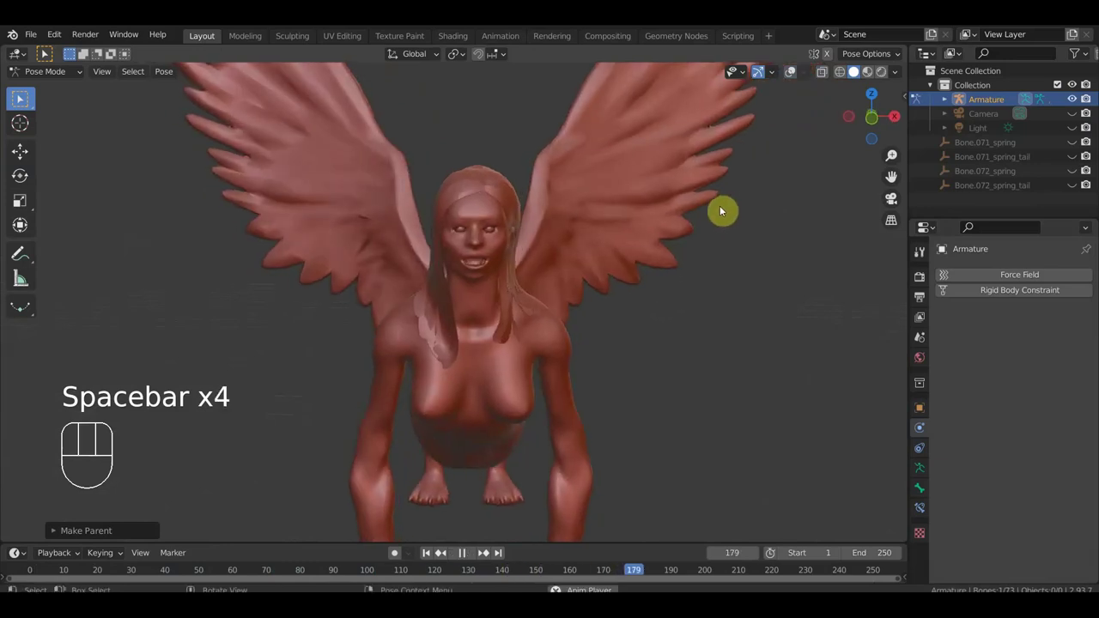
click(423, 555)
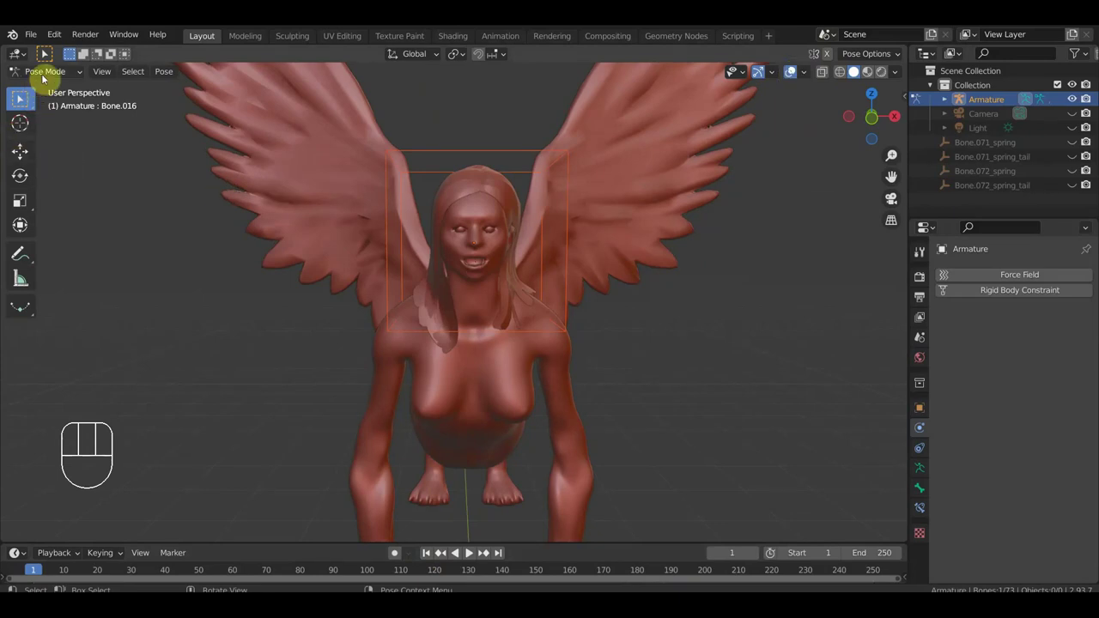
drag(46, 74, 96, 132)
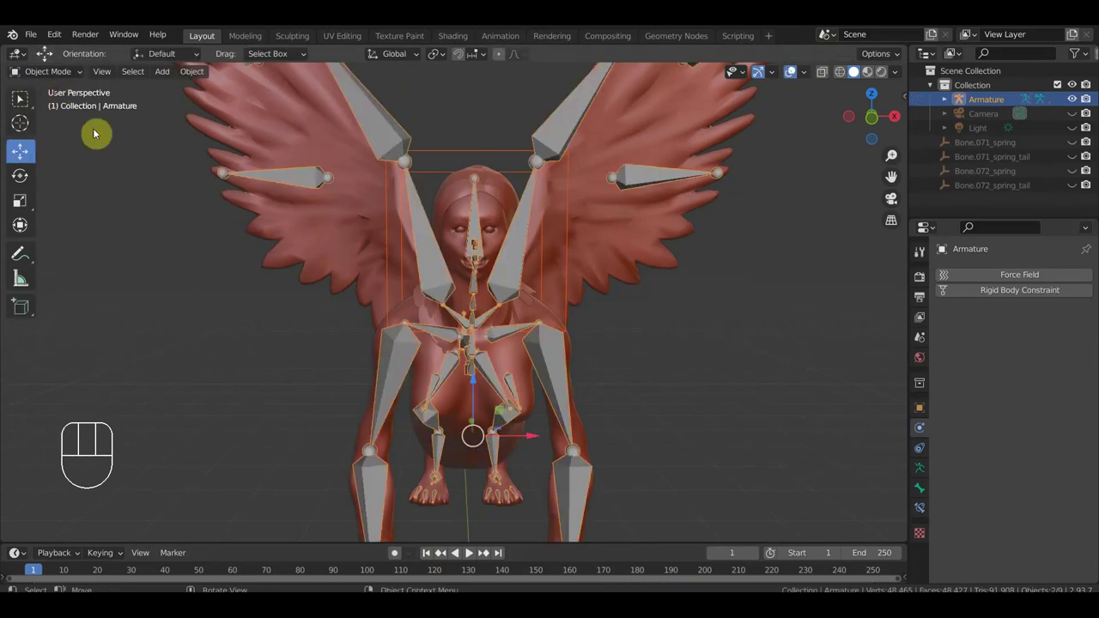
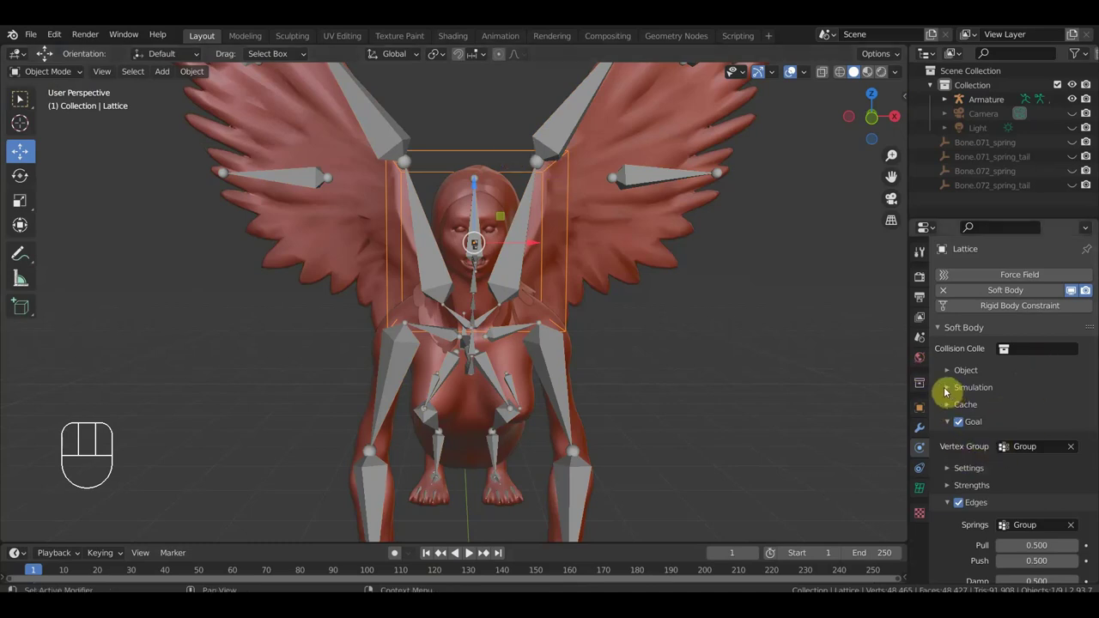
- Expand the soft body Simulation panel to see Speed and view the Sphinx from the side
click(948, 390)
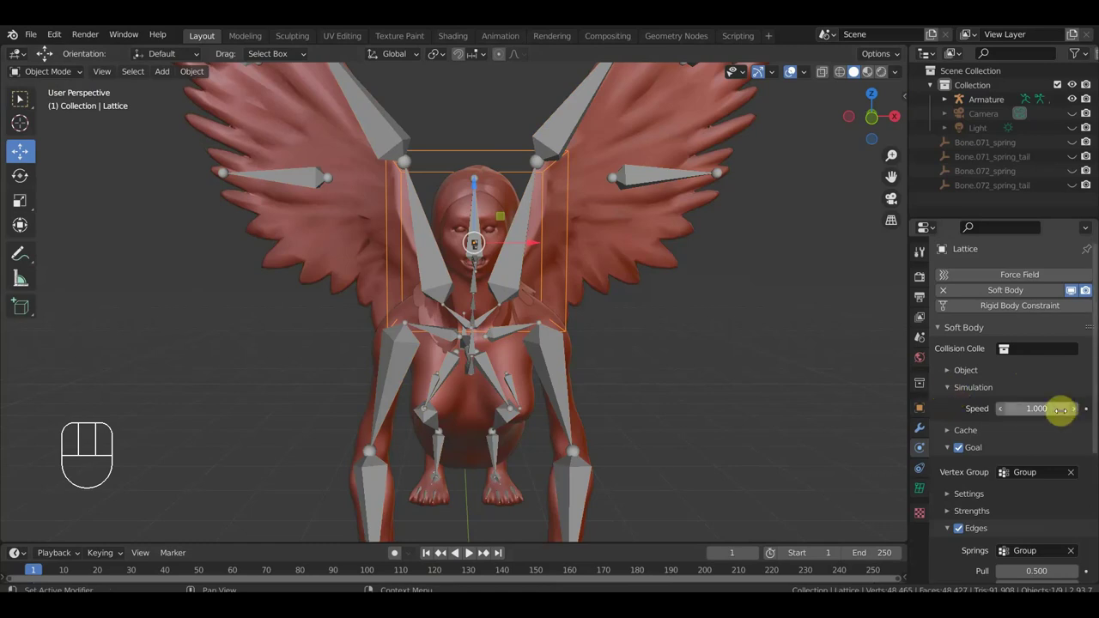
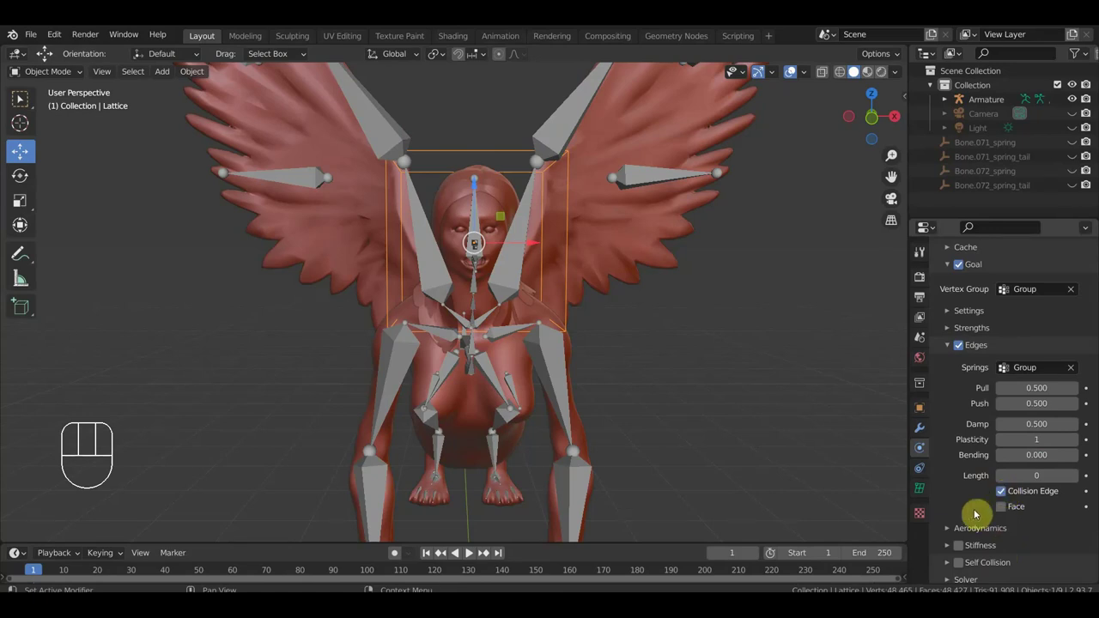
drag(604, 314, 499, 325)
- Replay the animation while setting edge Length 18 and simulation Speed 0.4
key(space)
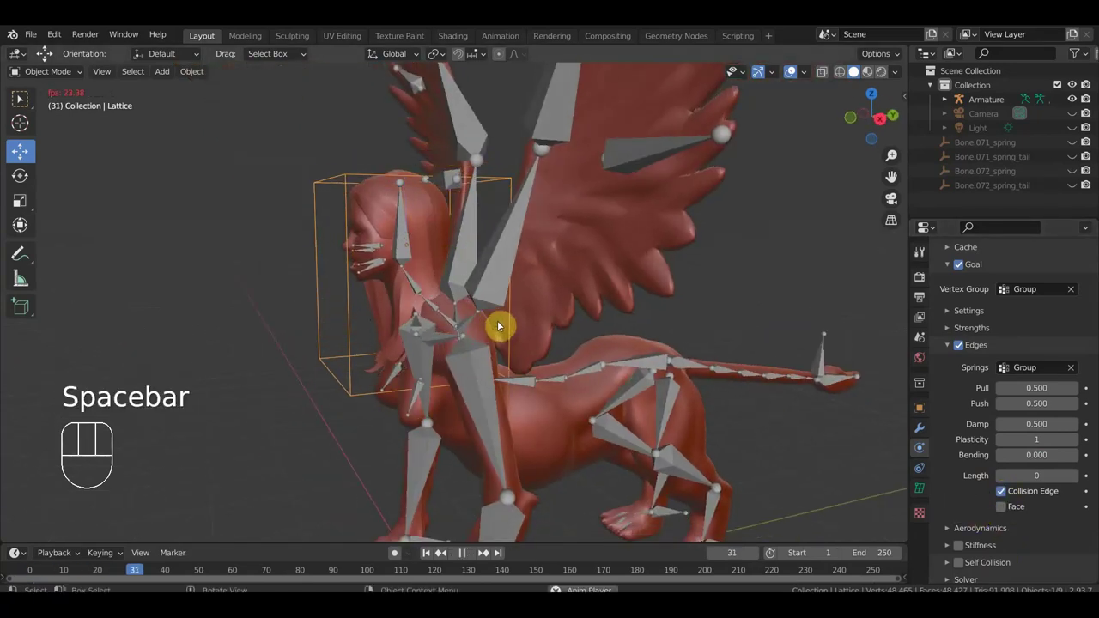
key(space)
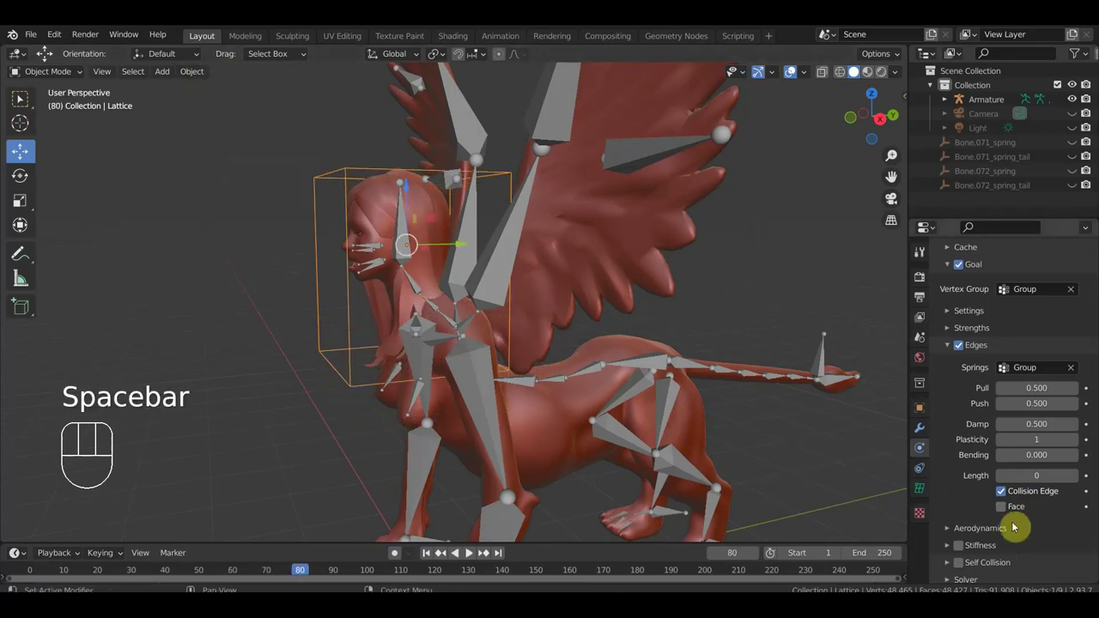
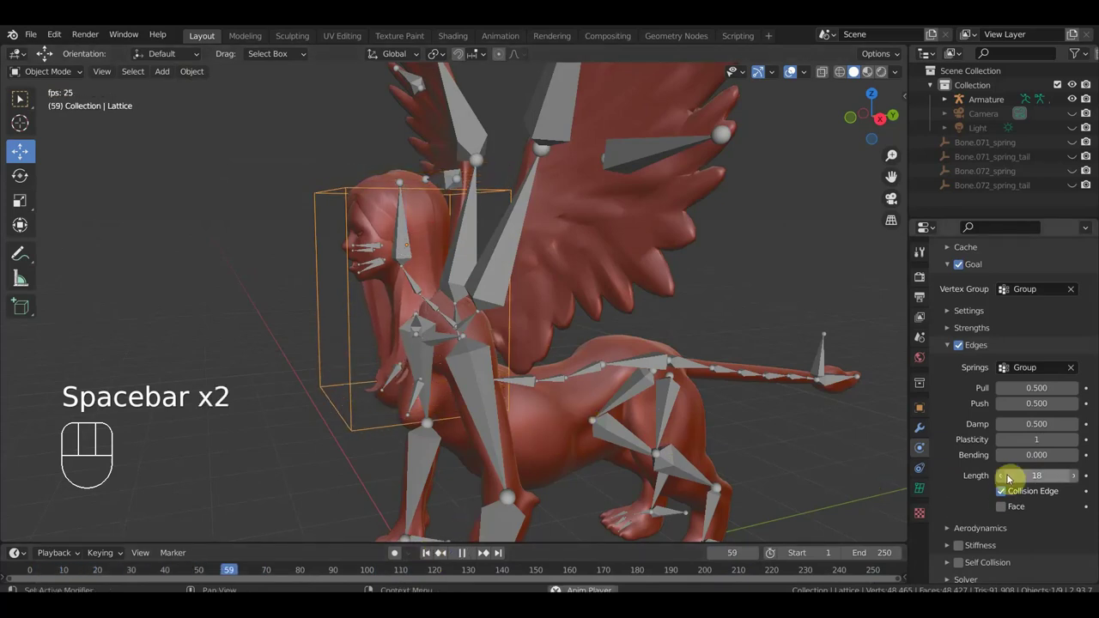
key(space)
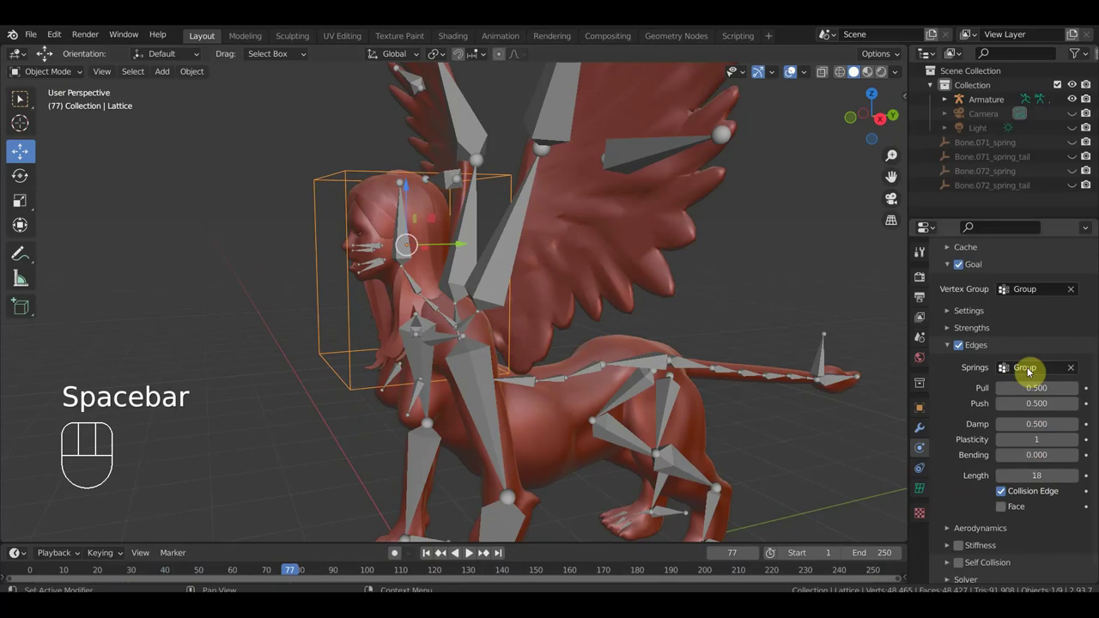
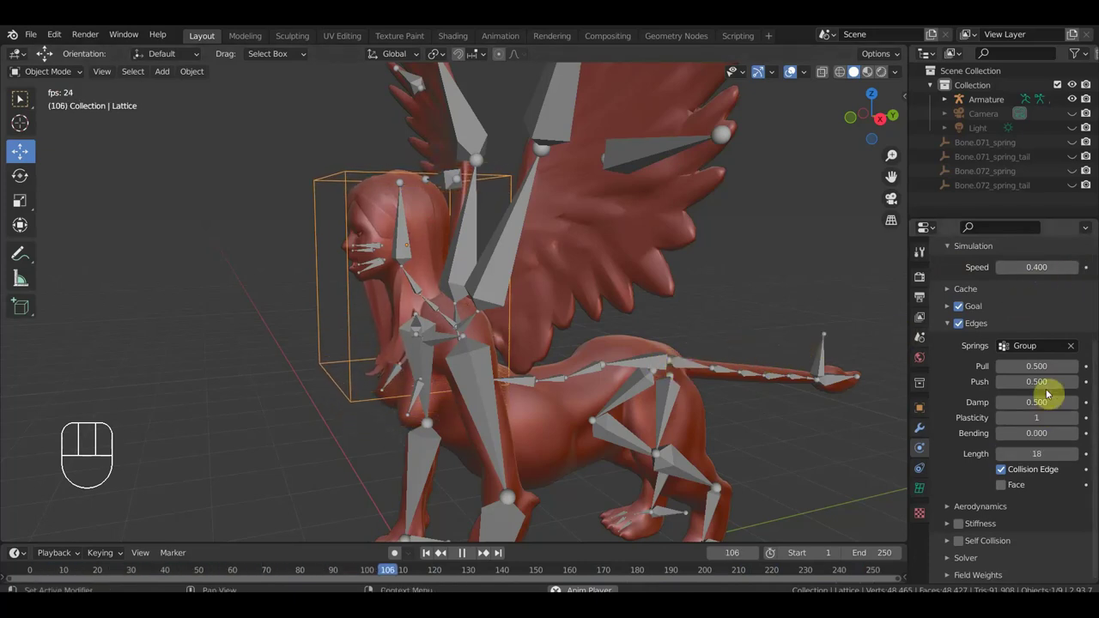
key(space)
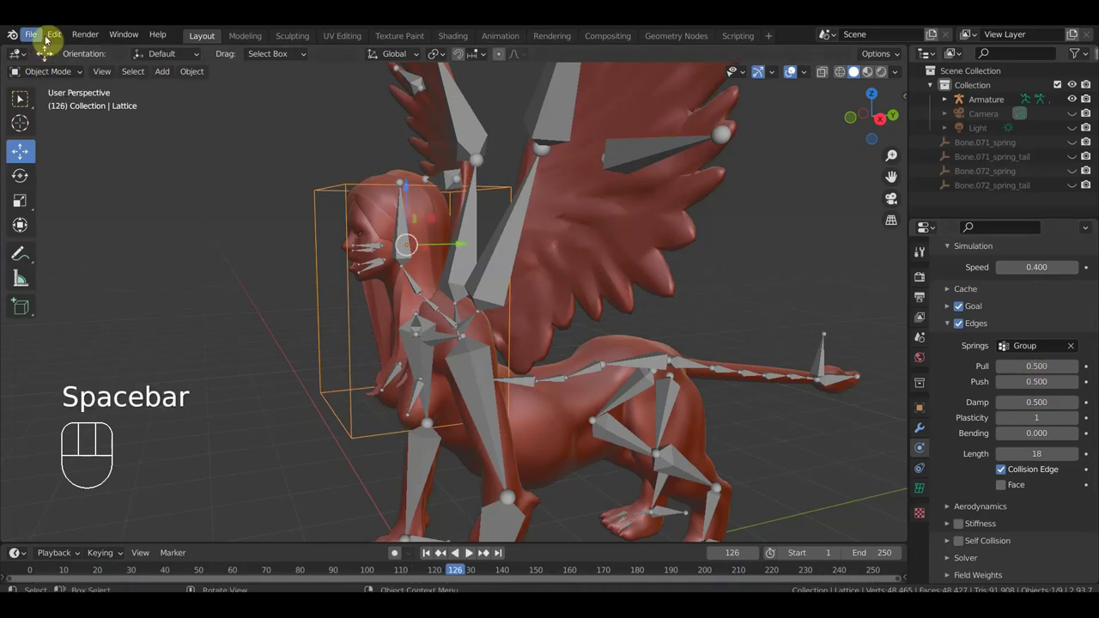
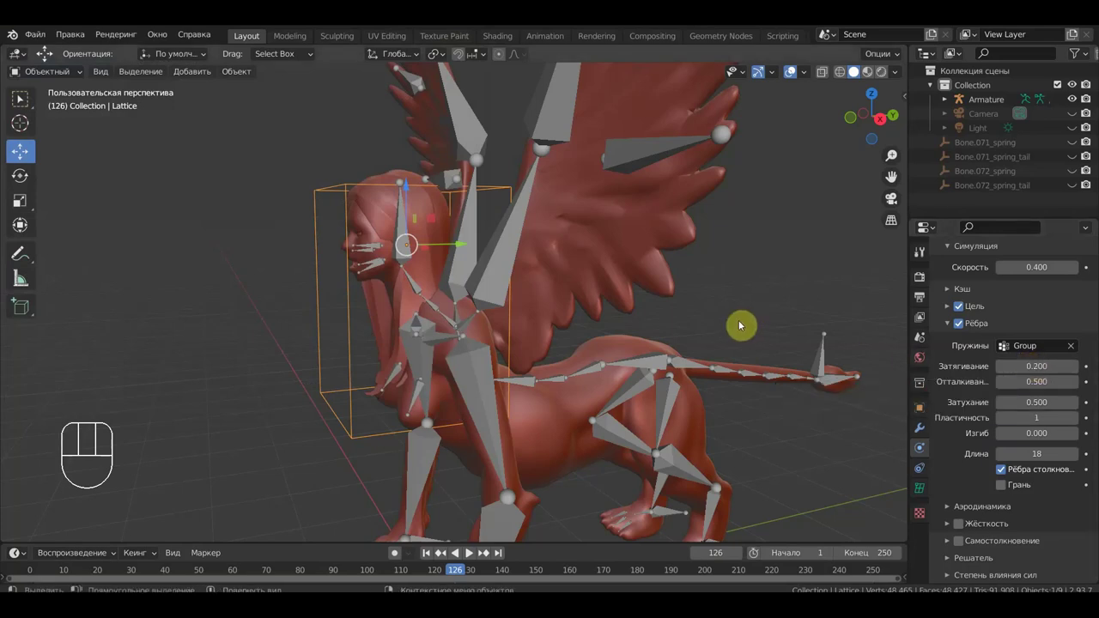
- Preview the hair with pull 0.2, push 0.1, speed 0.2 and the end frame at 50
key(space)
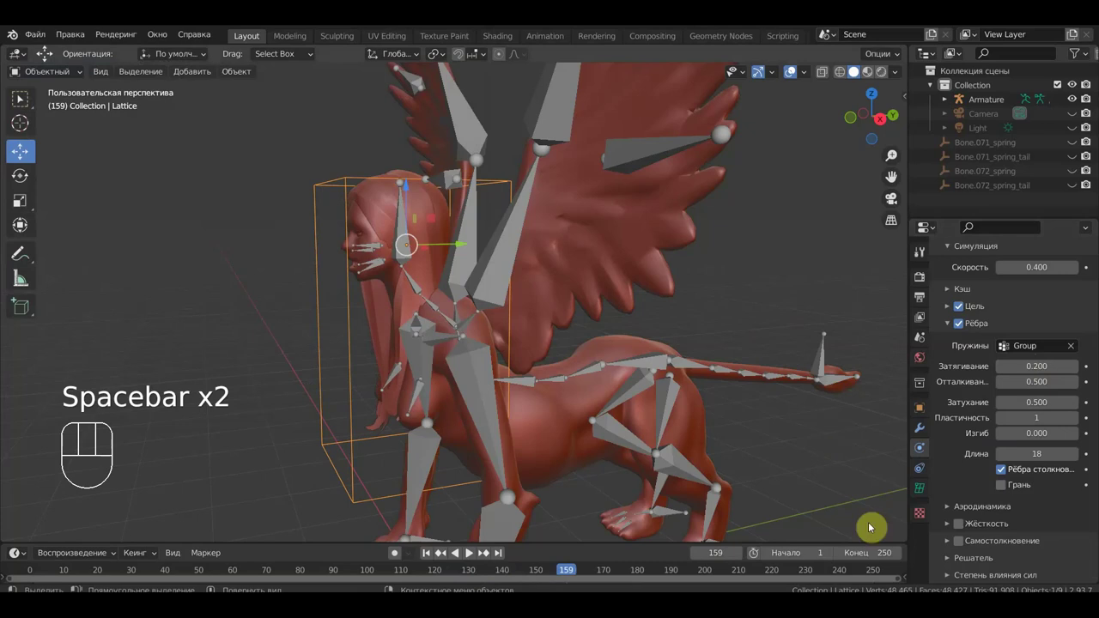
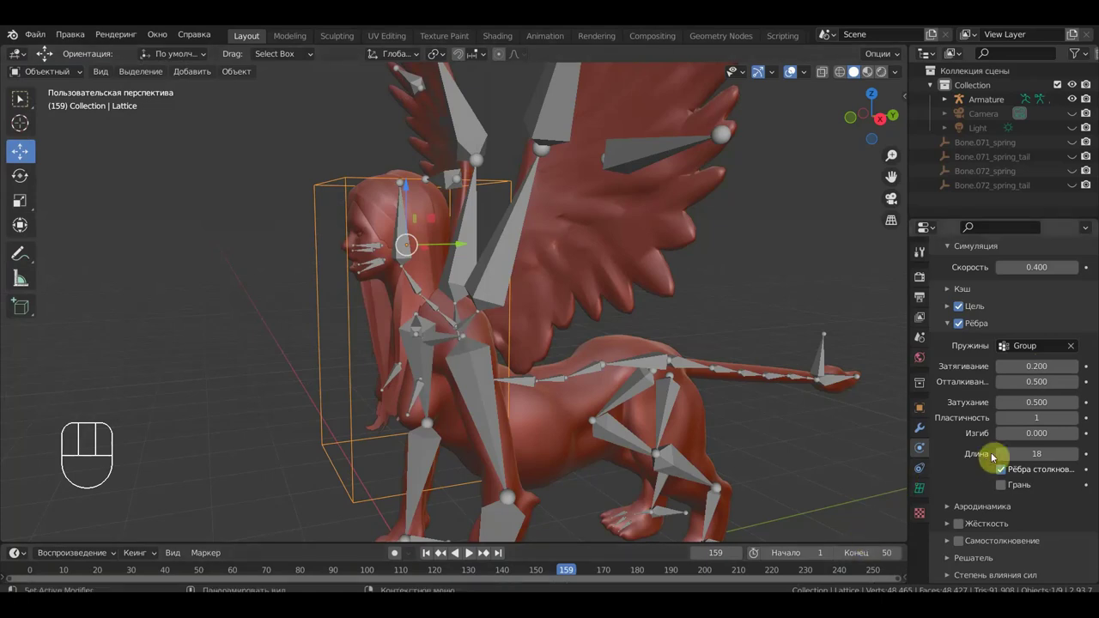
key(space)
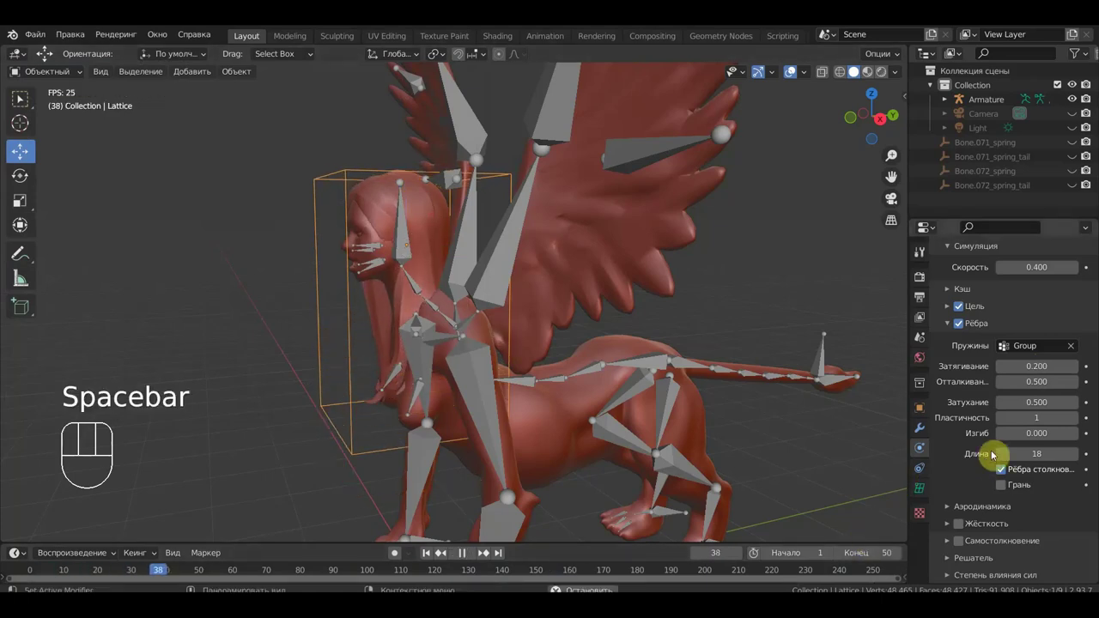
key(space)
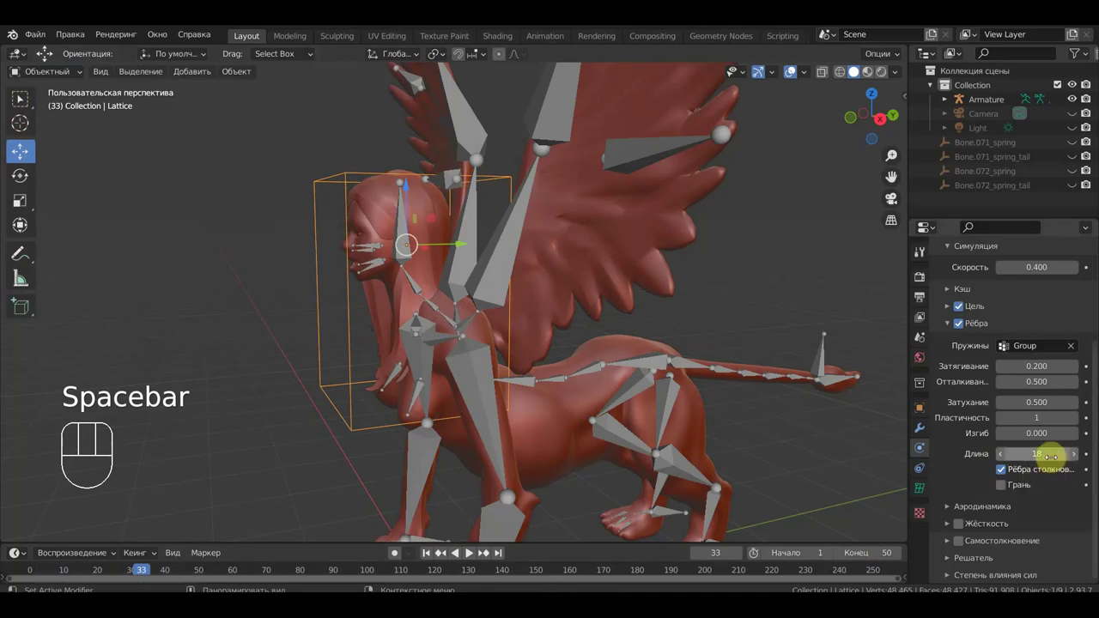
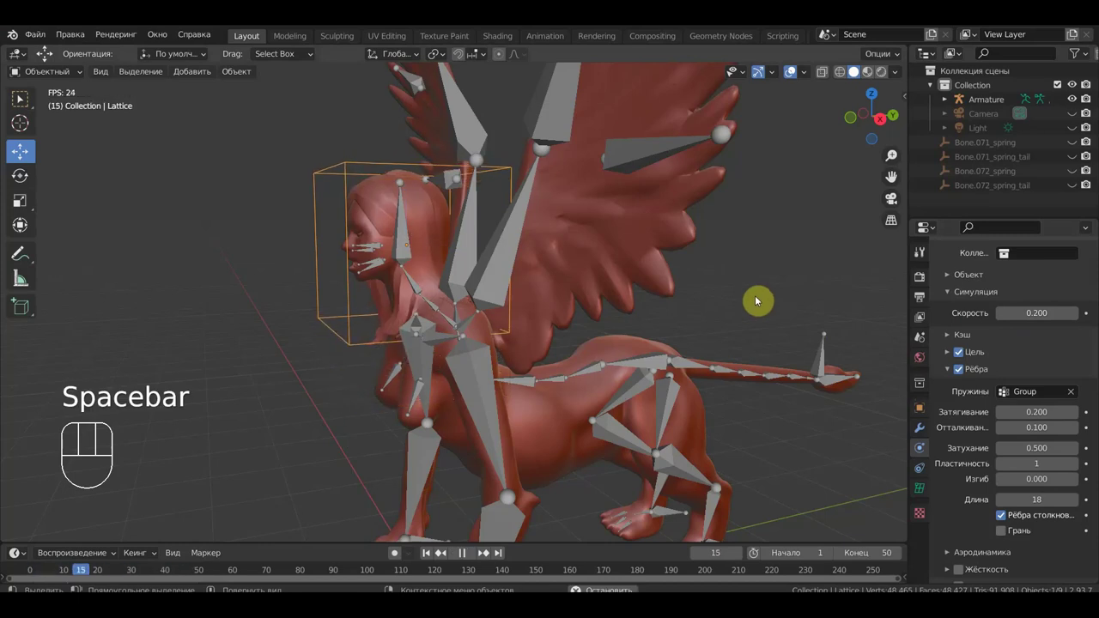
- Replay once and expand the soft body Object panel showing friction and mass
key(space)
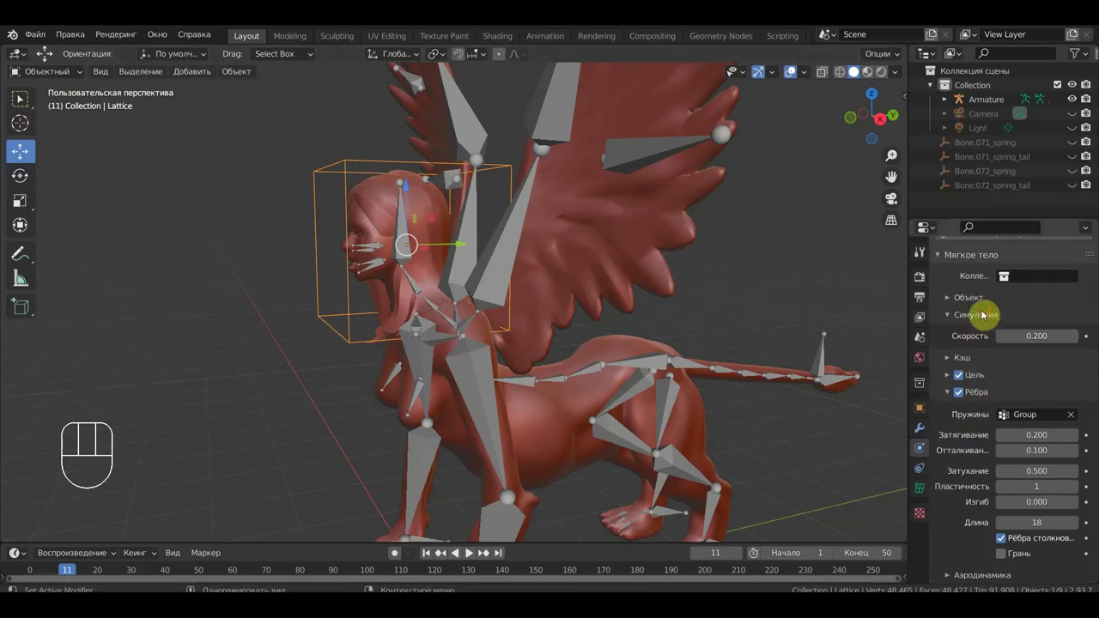
click(948, 315)
click(950, 301)
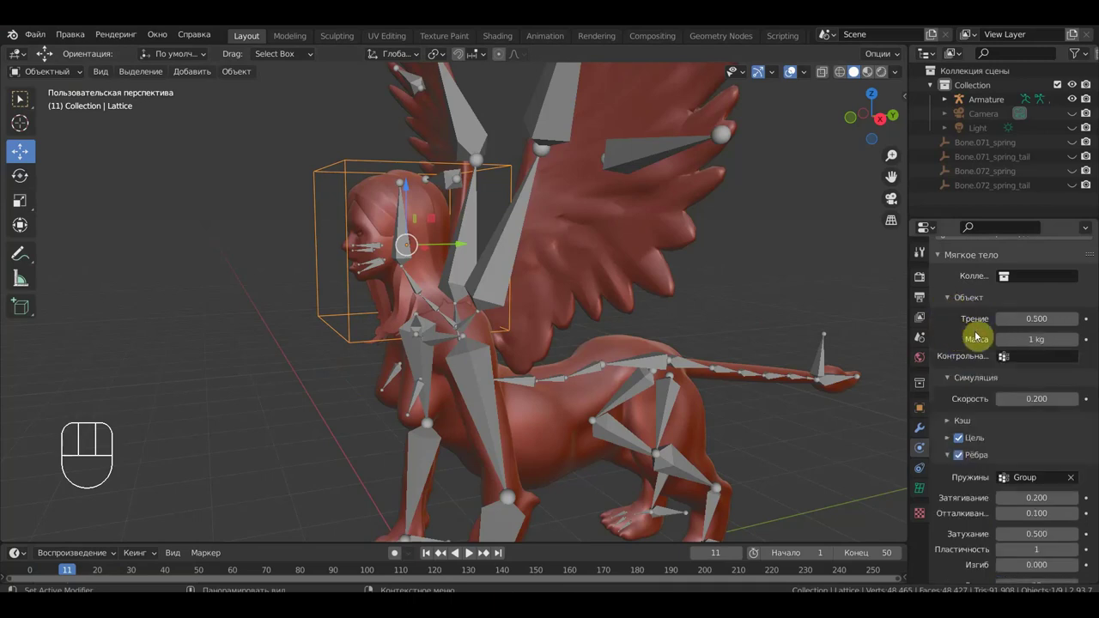
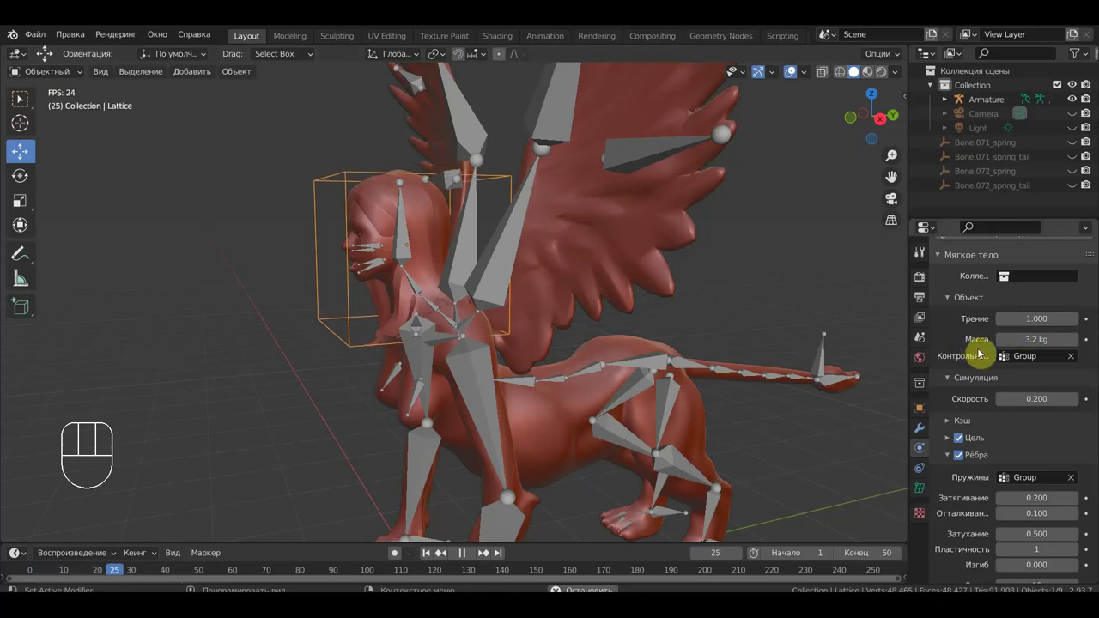
- Stop playback near the start and orbit around the sphinx
key(space)
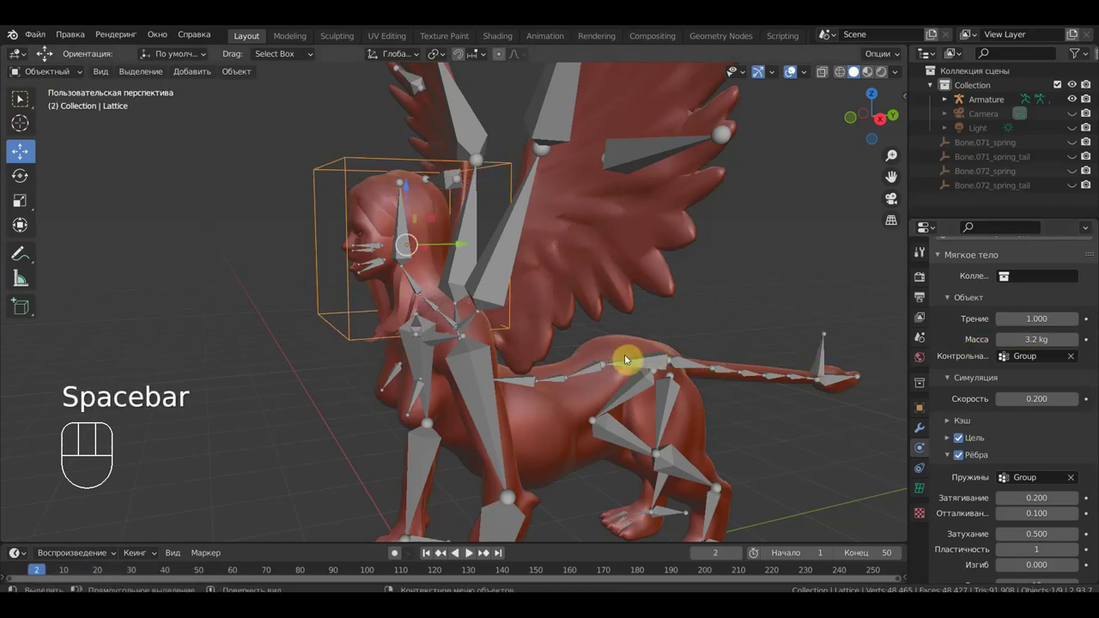
drag(627, 365, 611, 368)
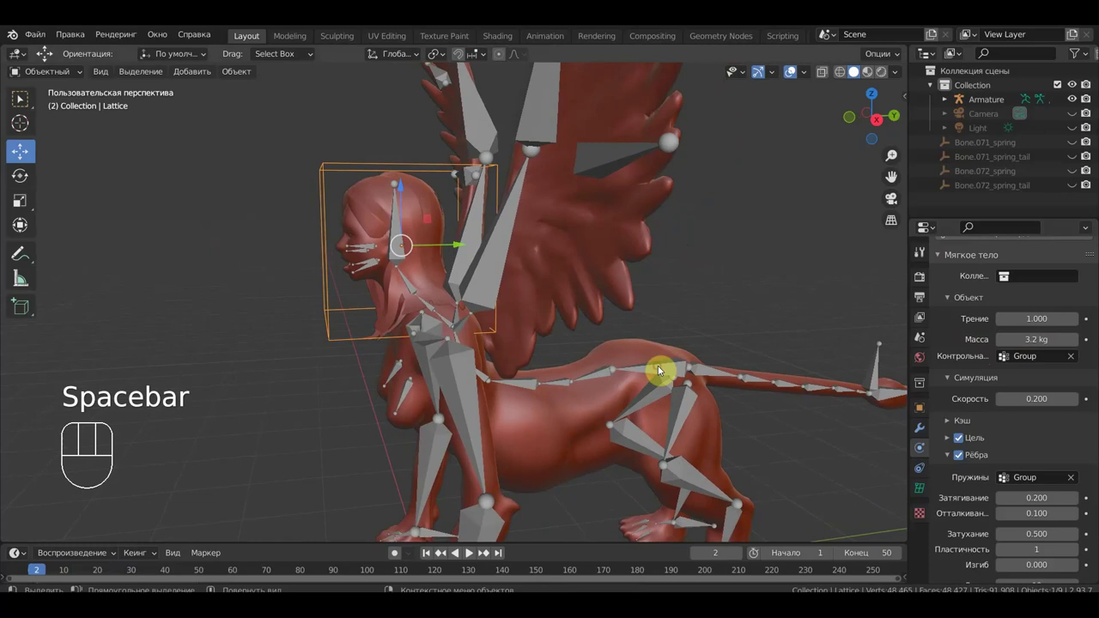
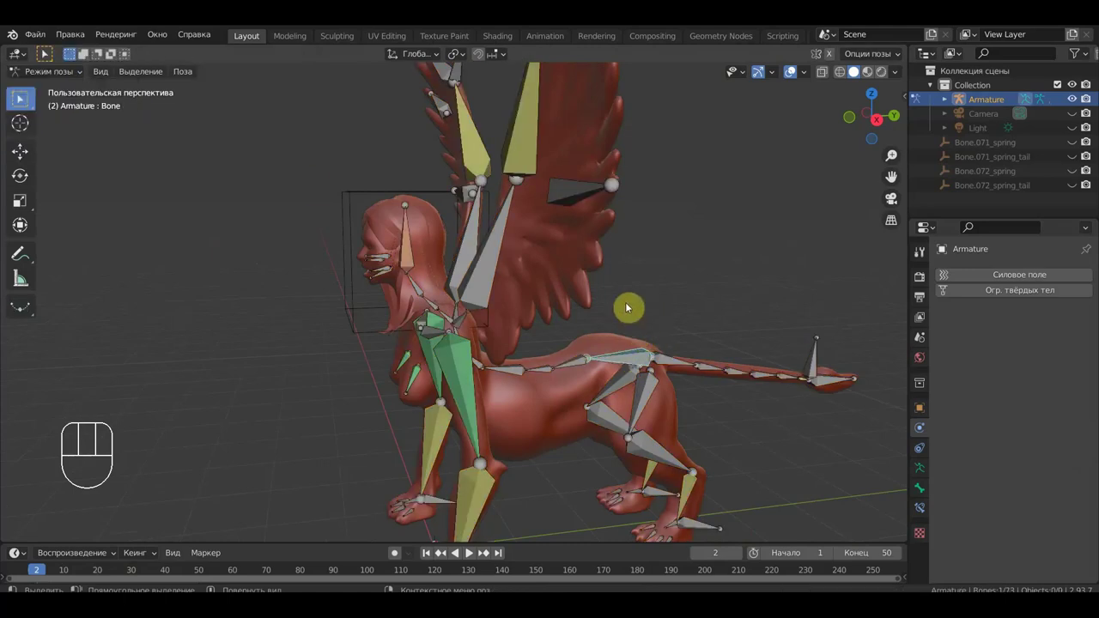
- Select all 73 bones in Pose Mode and key their Location & Rotation at frame 2
click(19, 164)
drag(632, 386, 673, 380)
middle_click(692, 371)
key(a)
key(i)
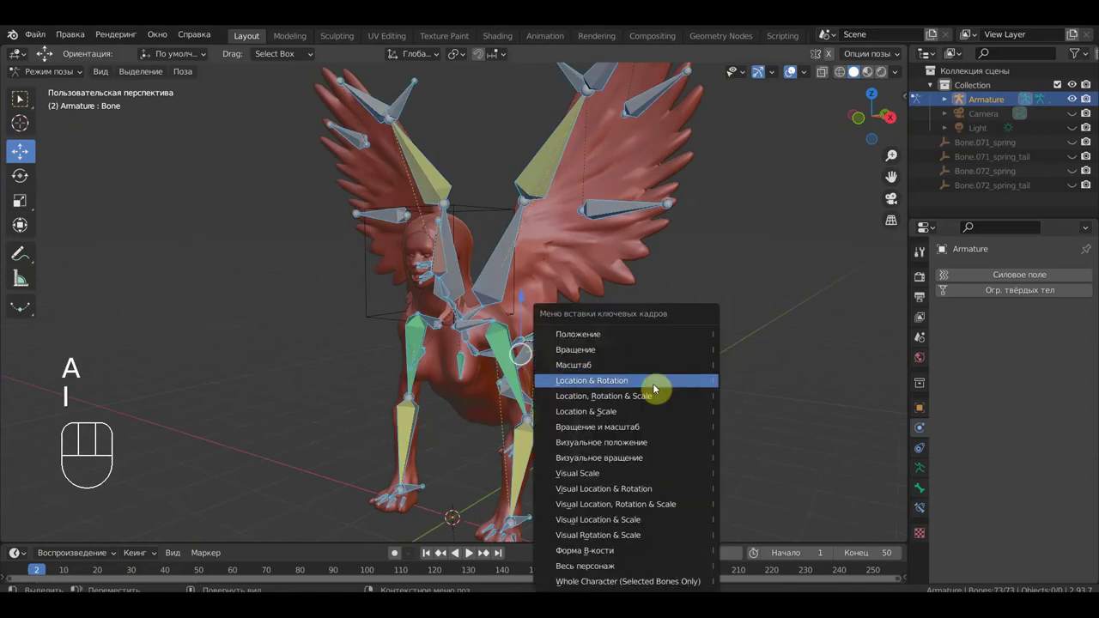
drag(687, 381, 591, 471)
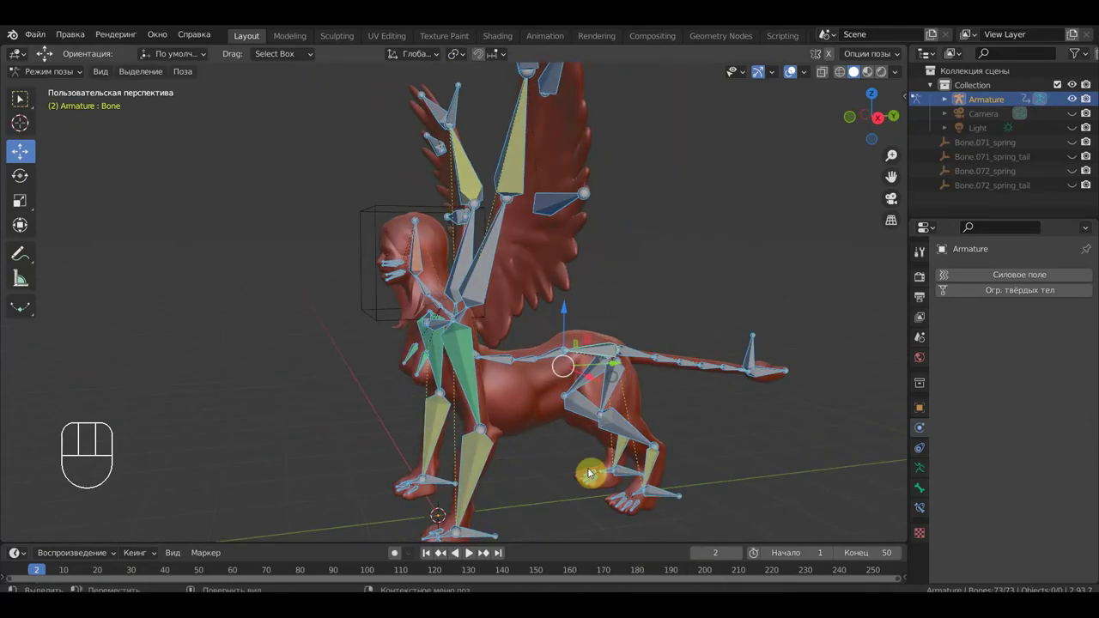
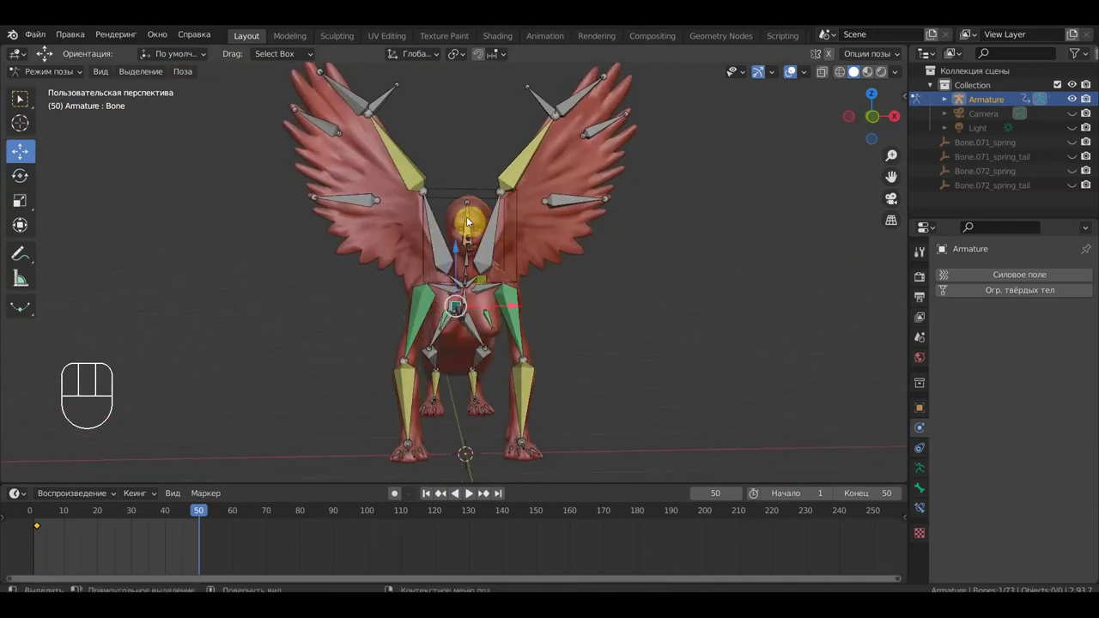
- Move Bone.016 to a new head position at frame 20 and keyframe it
drag(553, 256, 543, 260)
click(102, 515)
key(g)
click(608, 289)
drag(581, 315, 430, 322)
key(g)
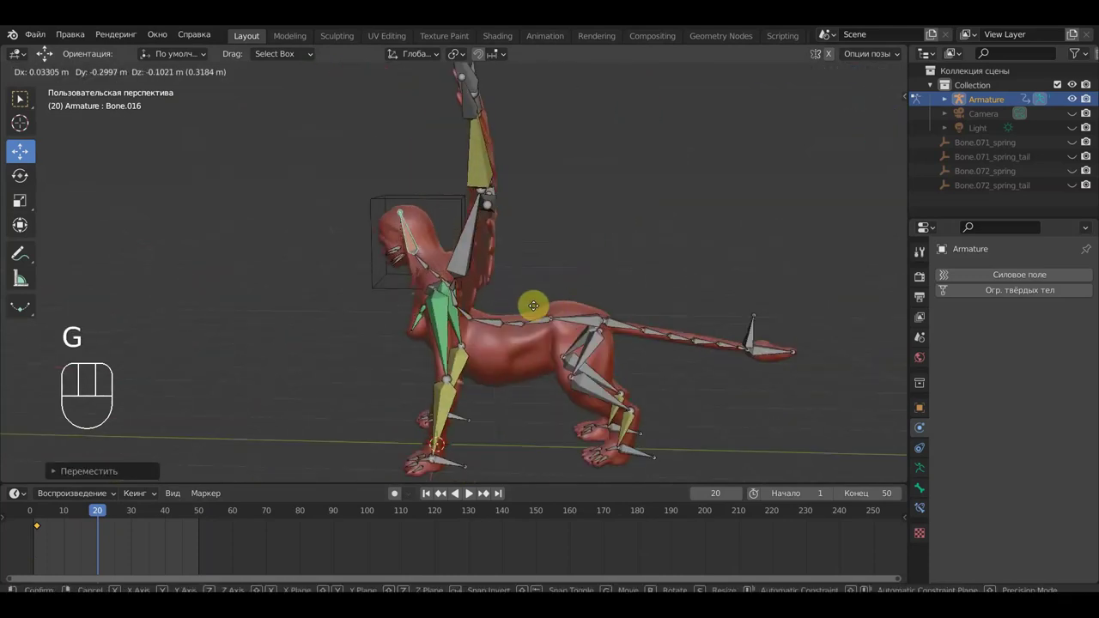
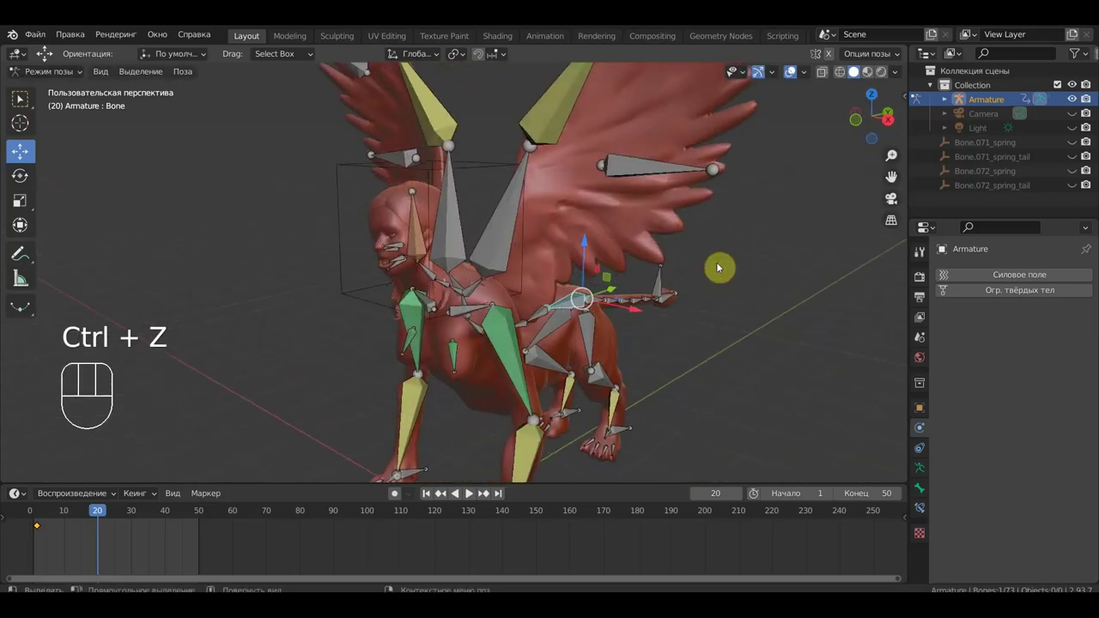
- Parent the hair lattice to Bone.016 with Ctrl+P > Bone
drag(735, 240, 751, 233)
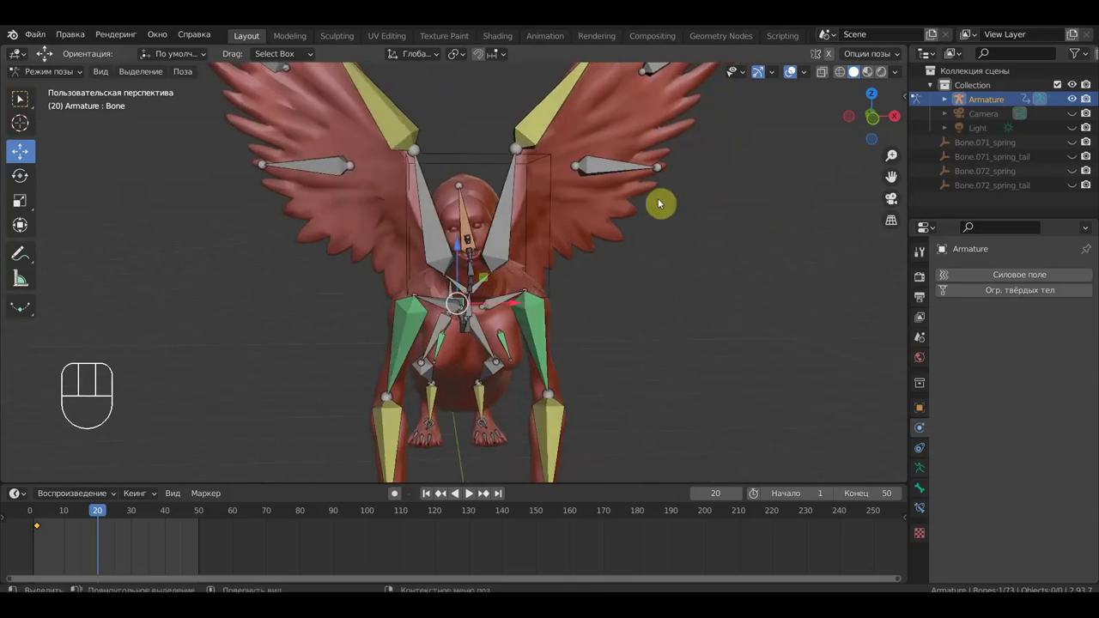
click(494, 155)
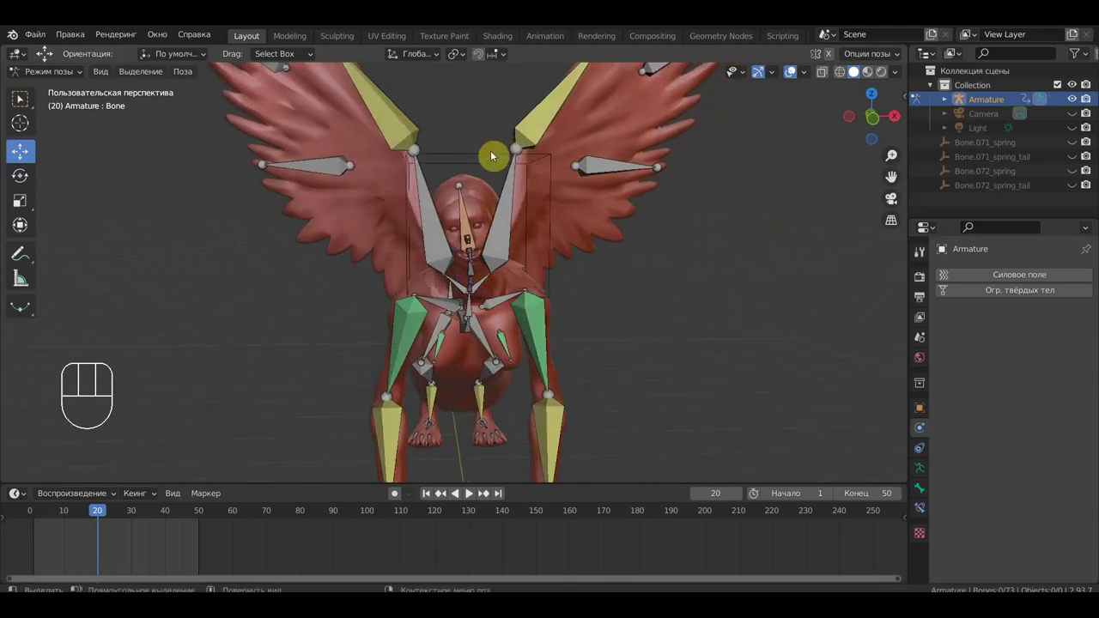
click(491, 158)
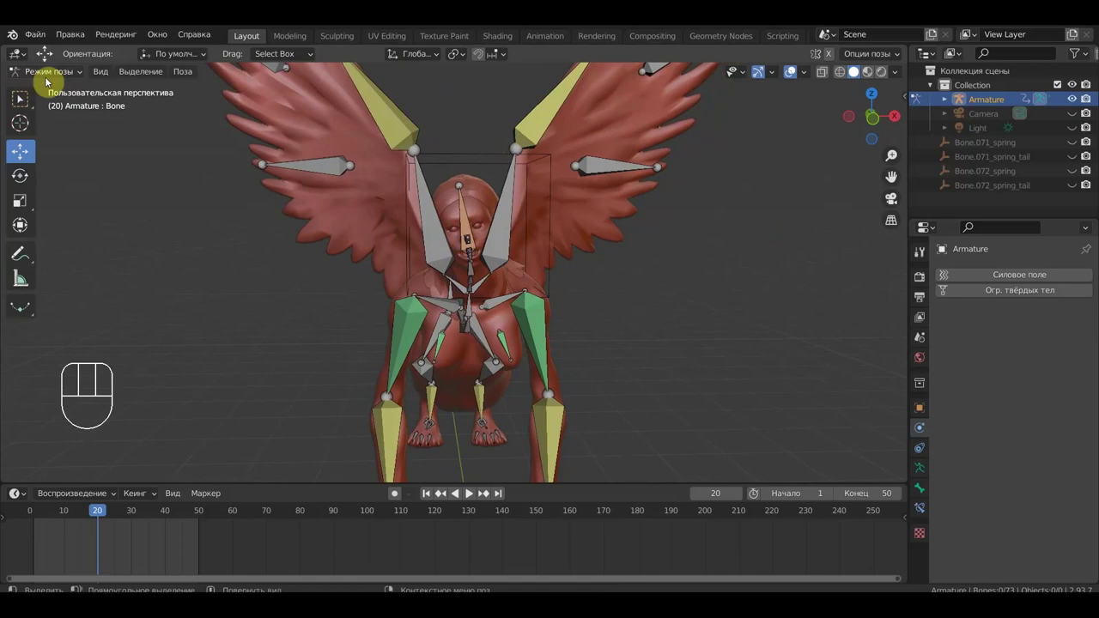
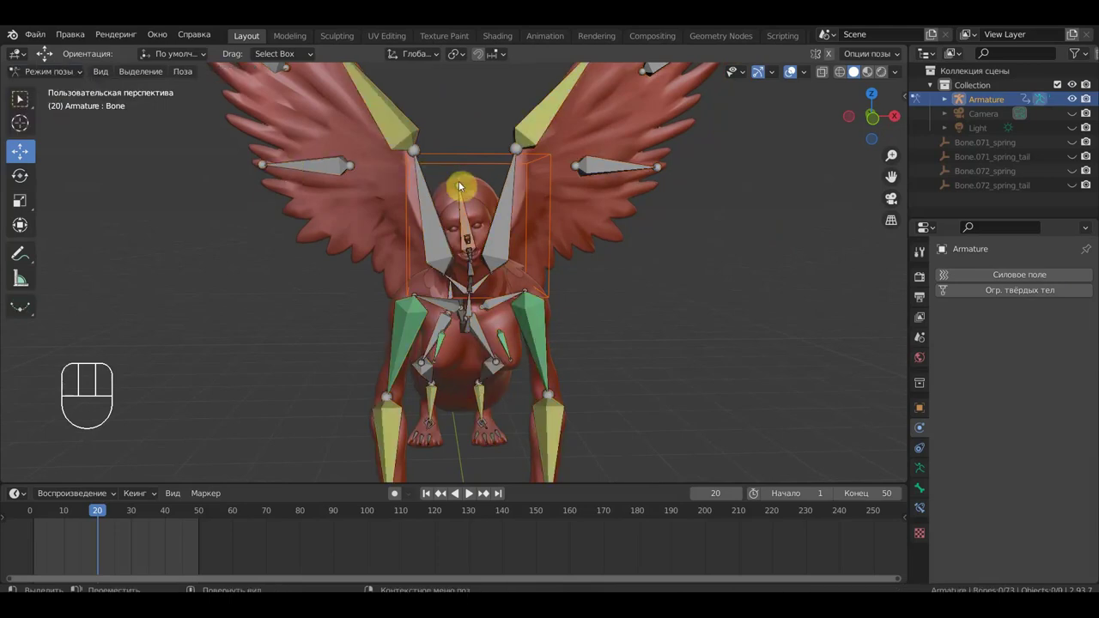
drag(467, 207, 475, 219)
key(ctrl+p)
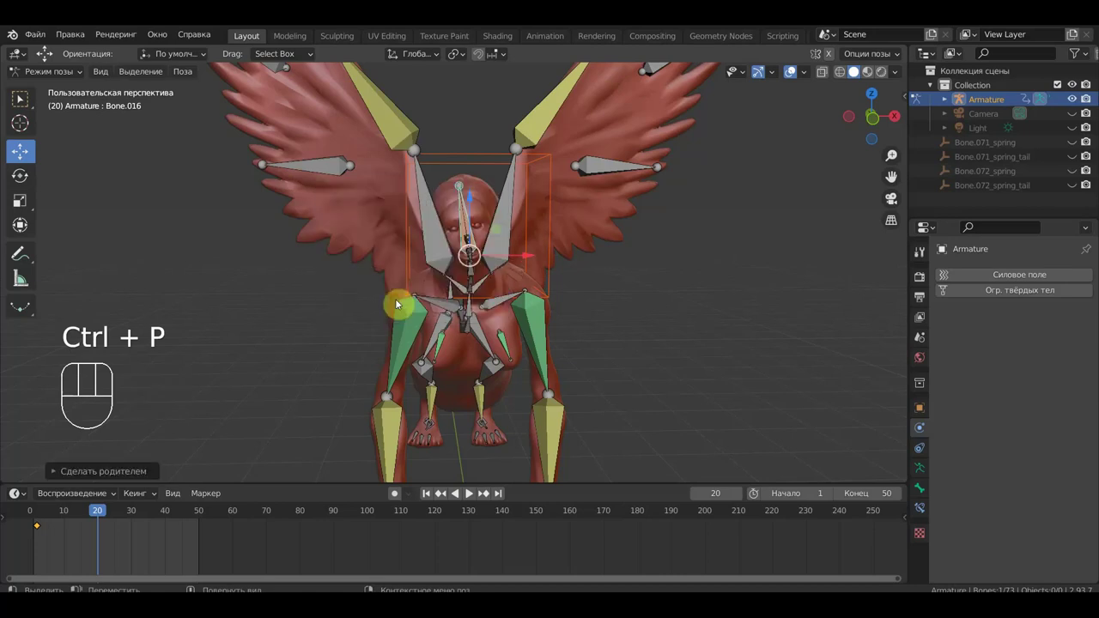
- Play the animation to check the lattice follows the head, stopping at frame 17
key(space)
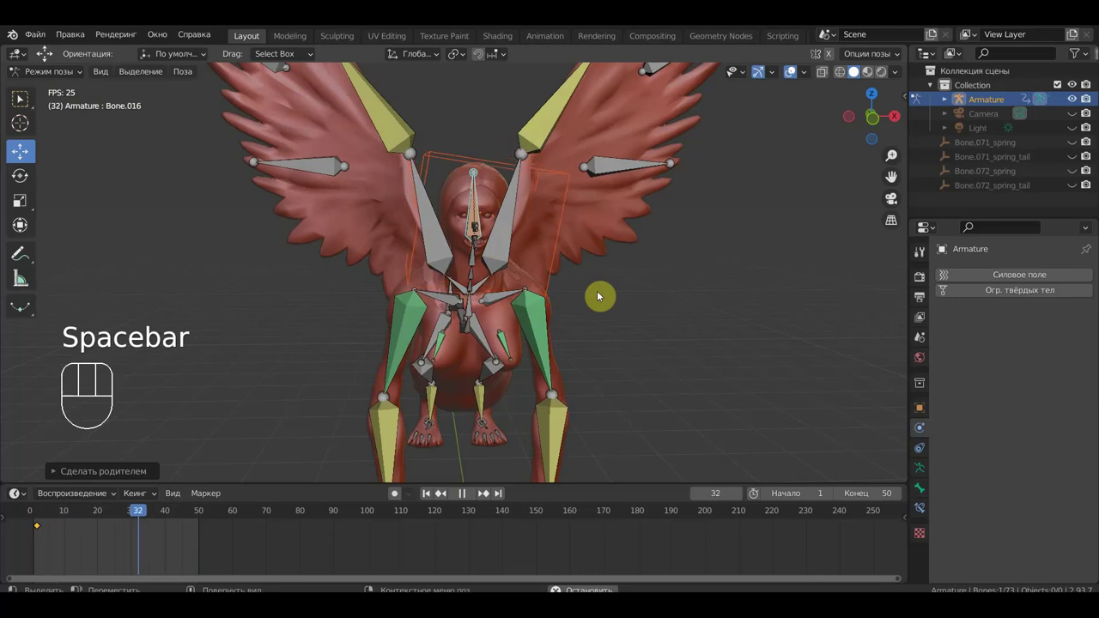
drag(589, 293, 458, 285)
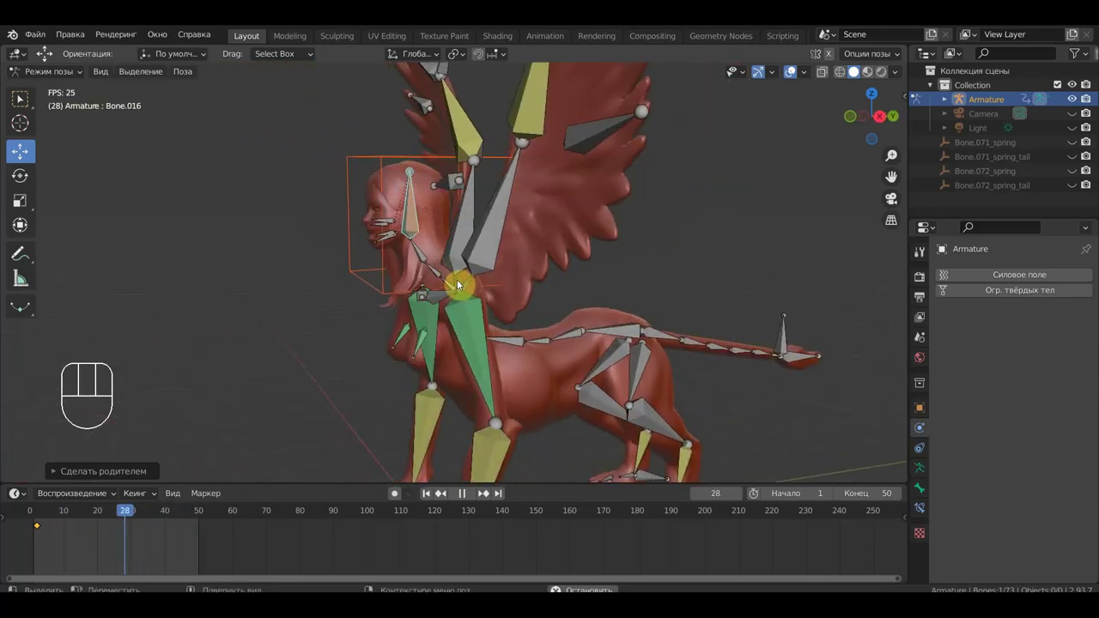
drag(471, 284, 584, 284)
key(space)
click(496, 147)
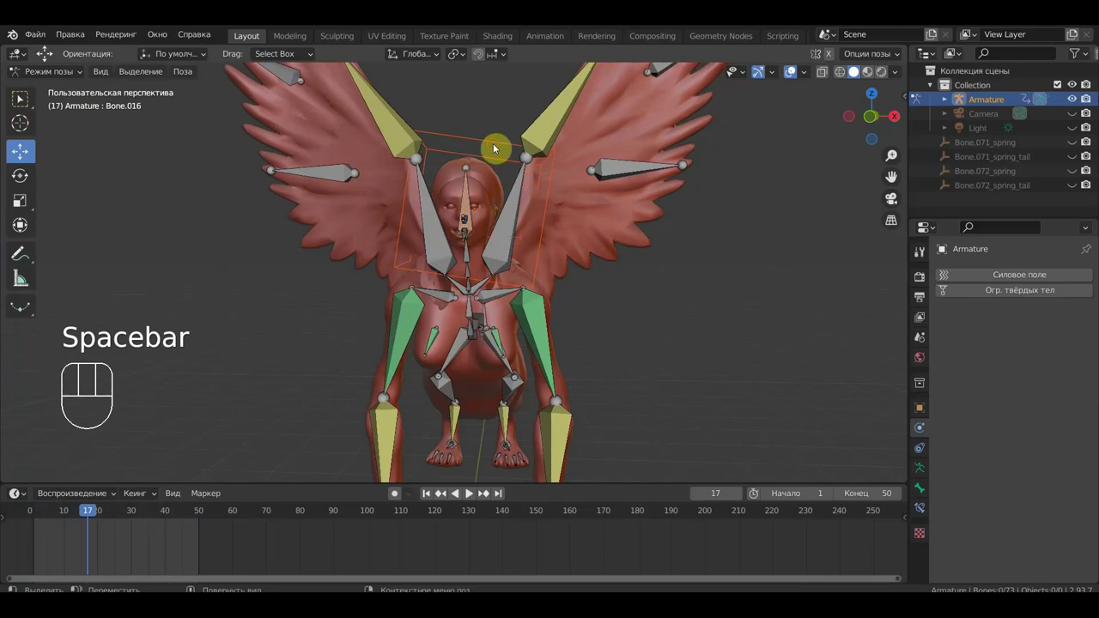
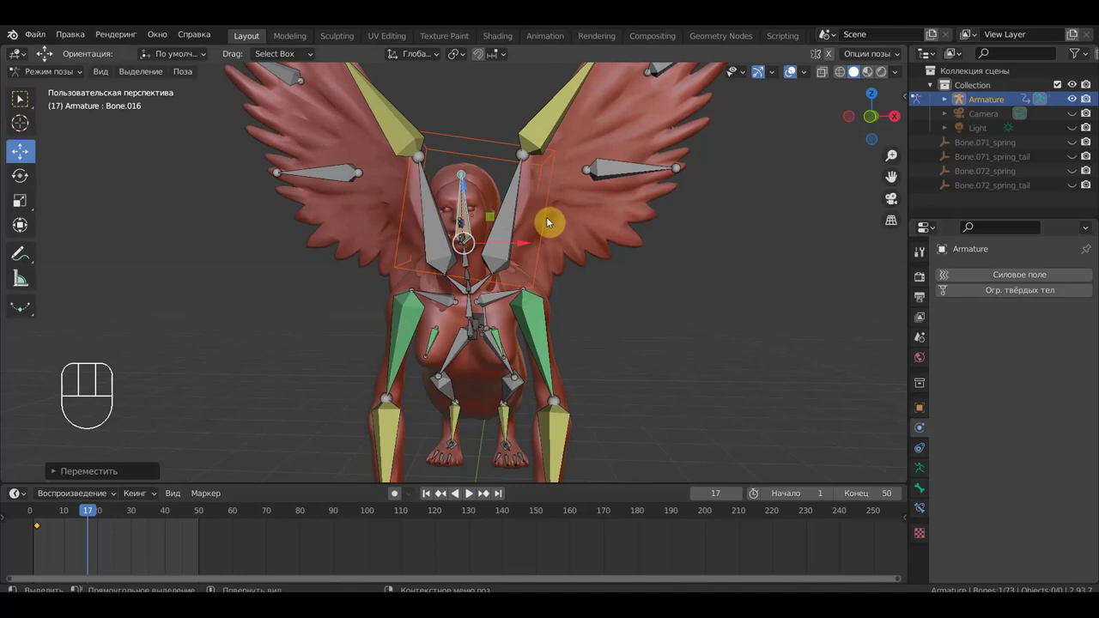
- Keyframe all the bones in their current pose
key(a)
key(i)
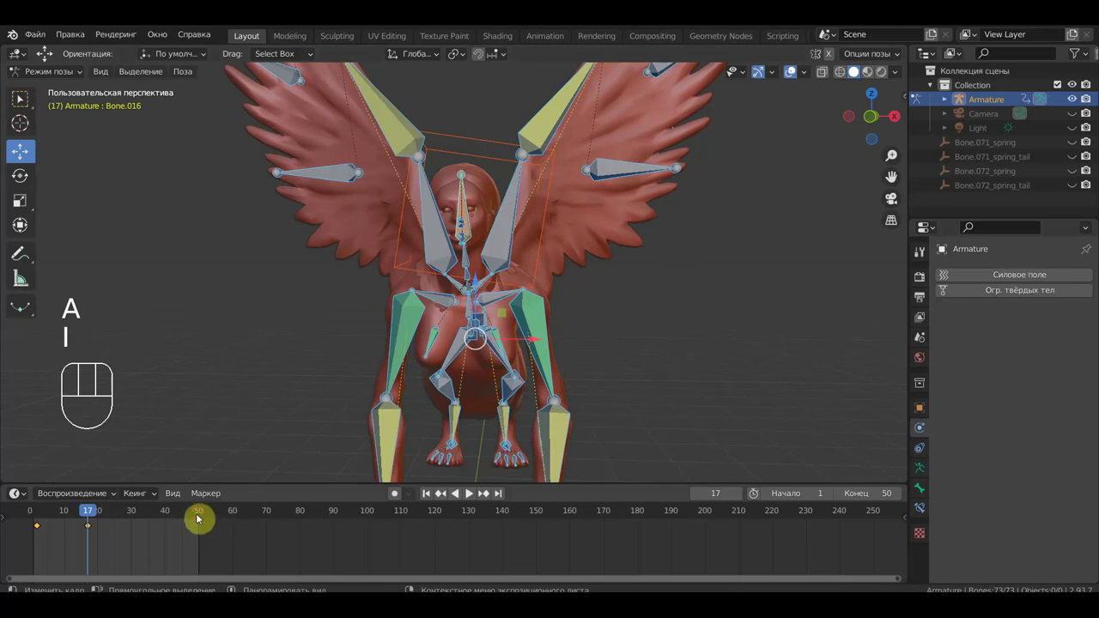
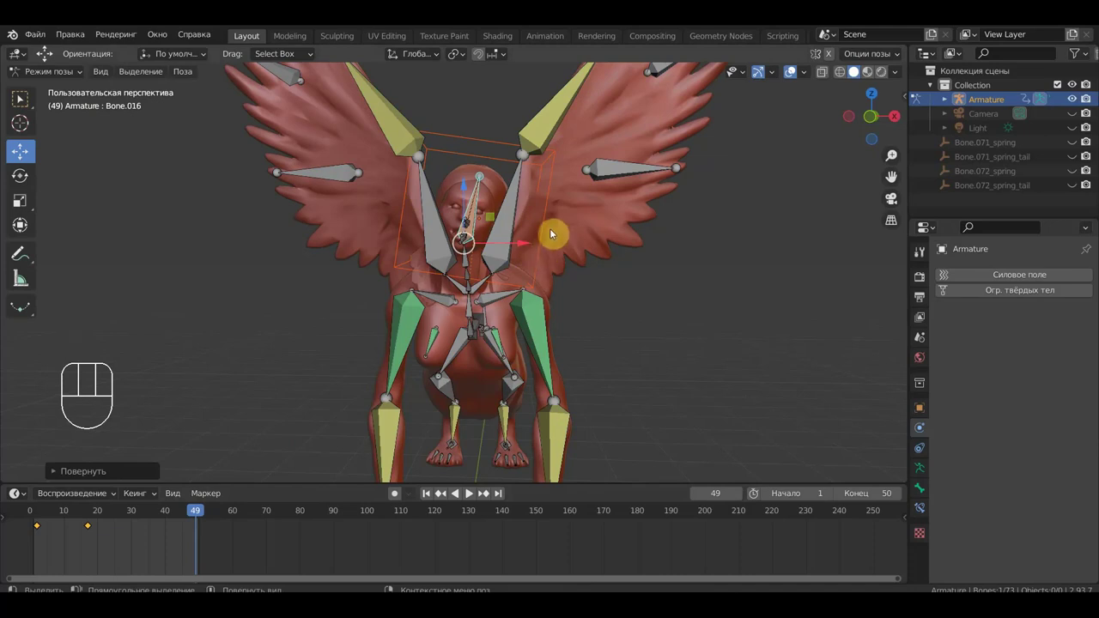
key(a)
key(i)
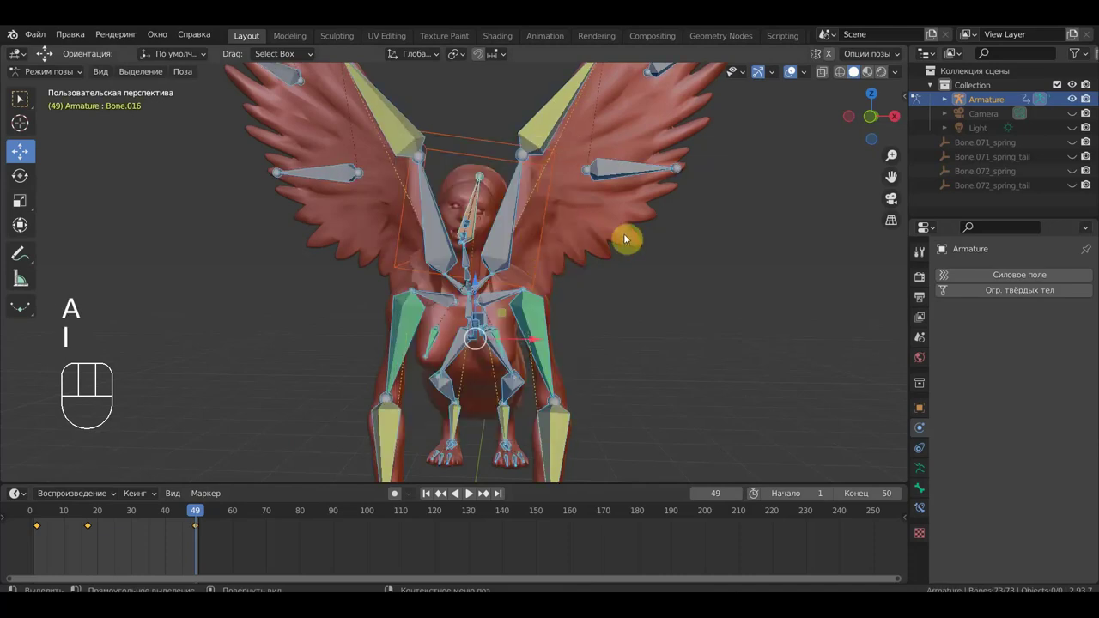
- Hide the viewport overlays and play the animation to watch the hair follow the head
click(792, 81)
key(space)
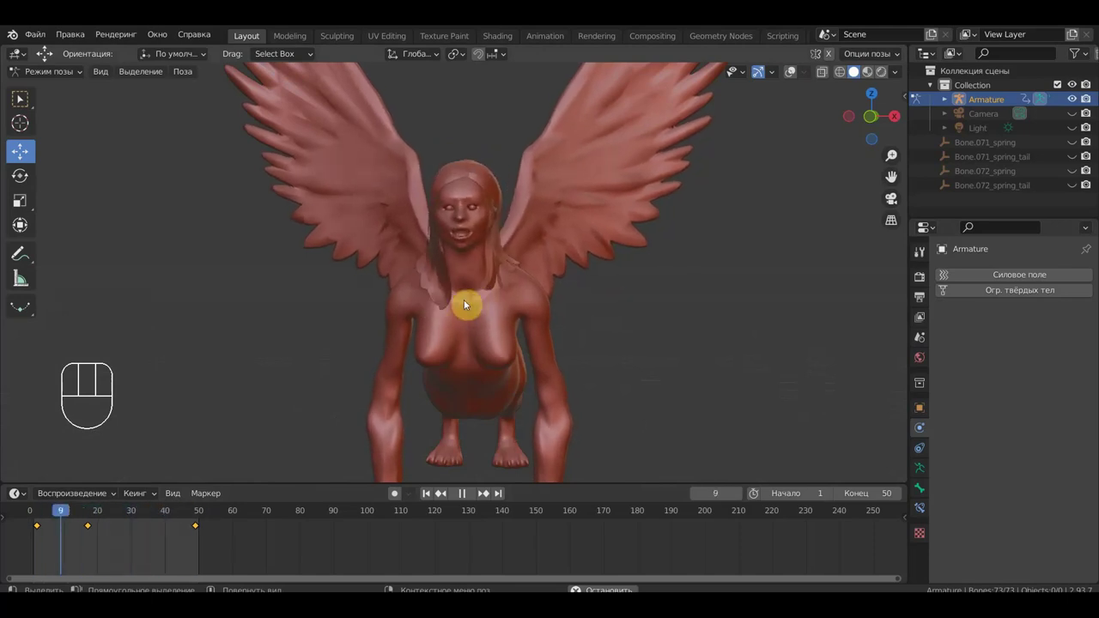
key(space)
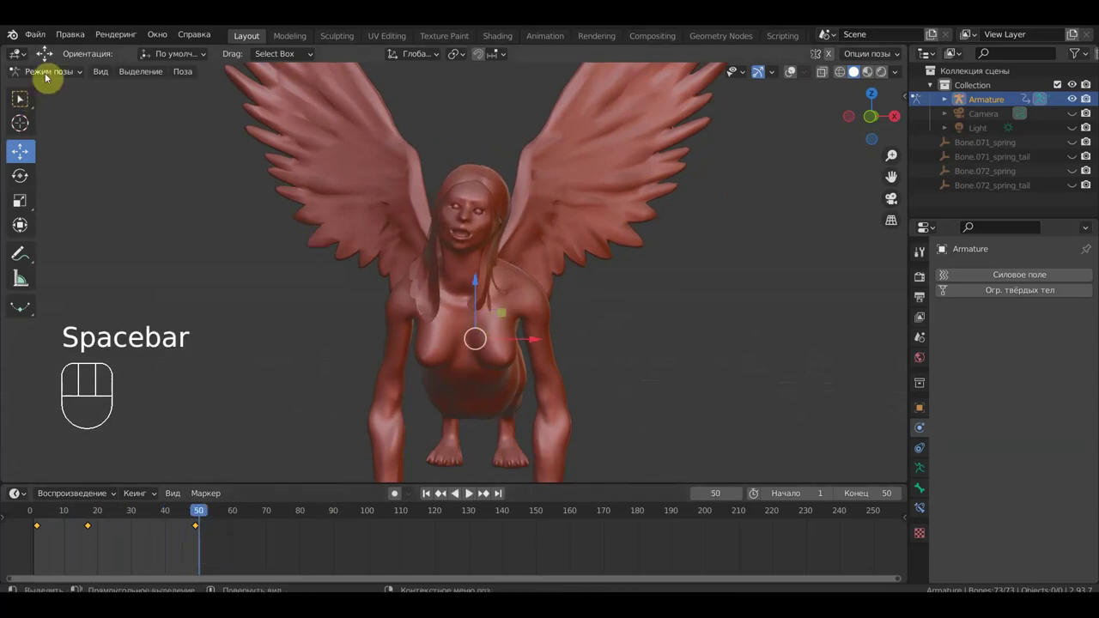
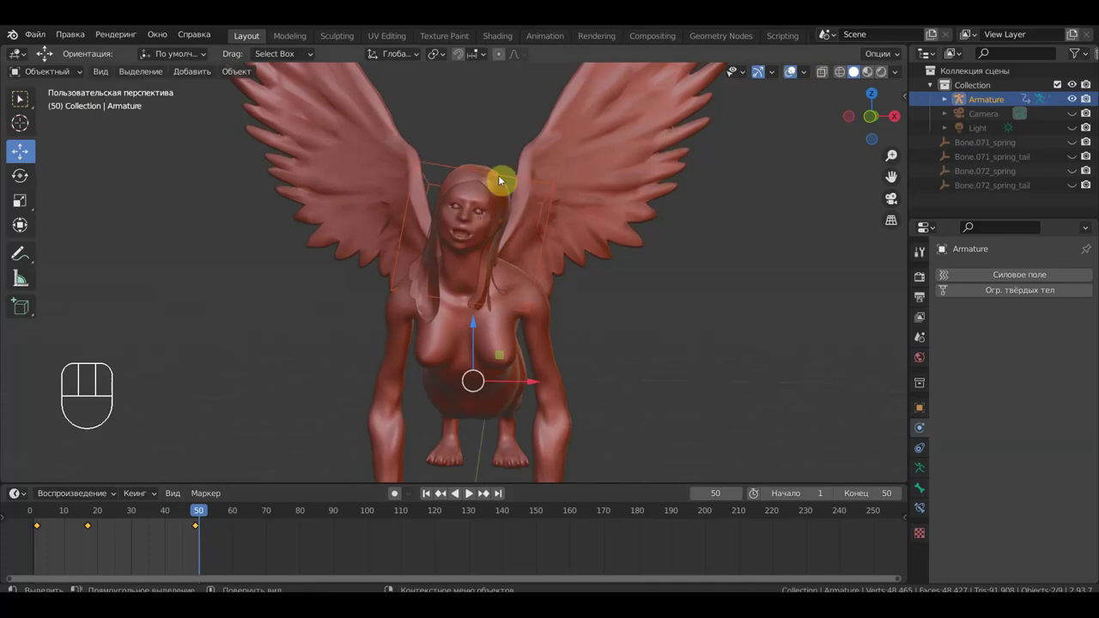
- Select the hair lattice and switch its soft-body goal off, keeping edge springs on
click(449, 170)
click(449, 170)
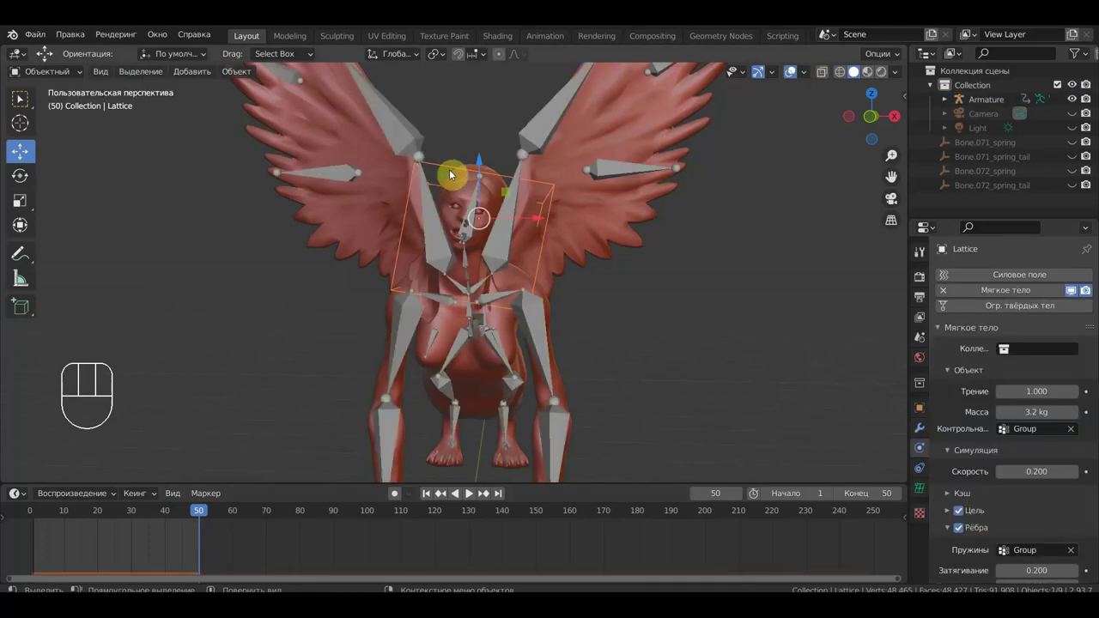
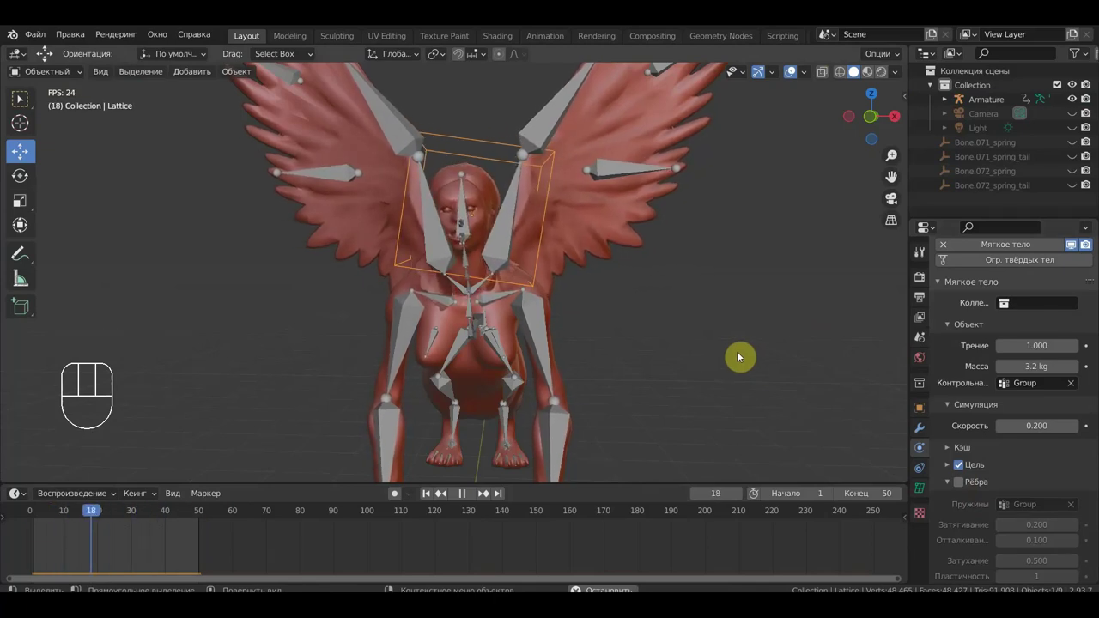
key(space)
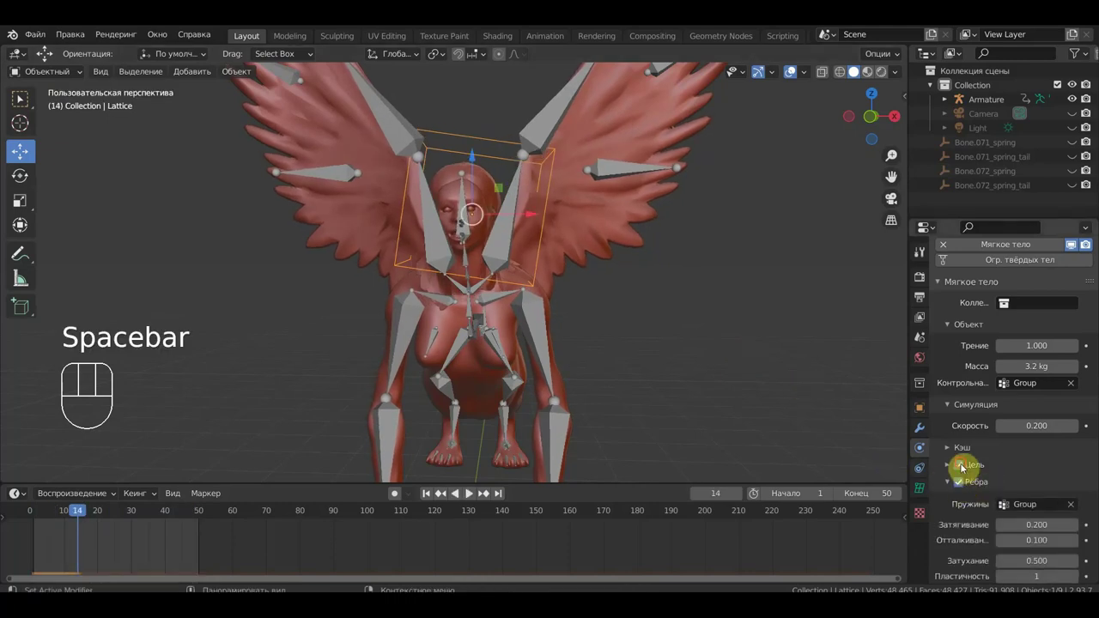
click(965, 466)
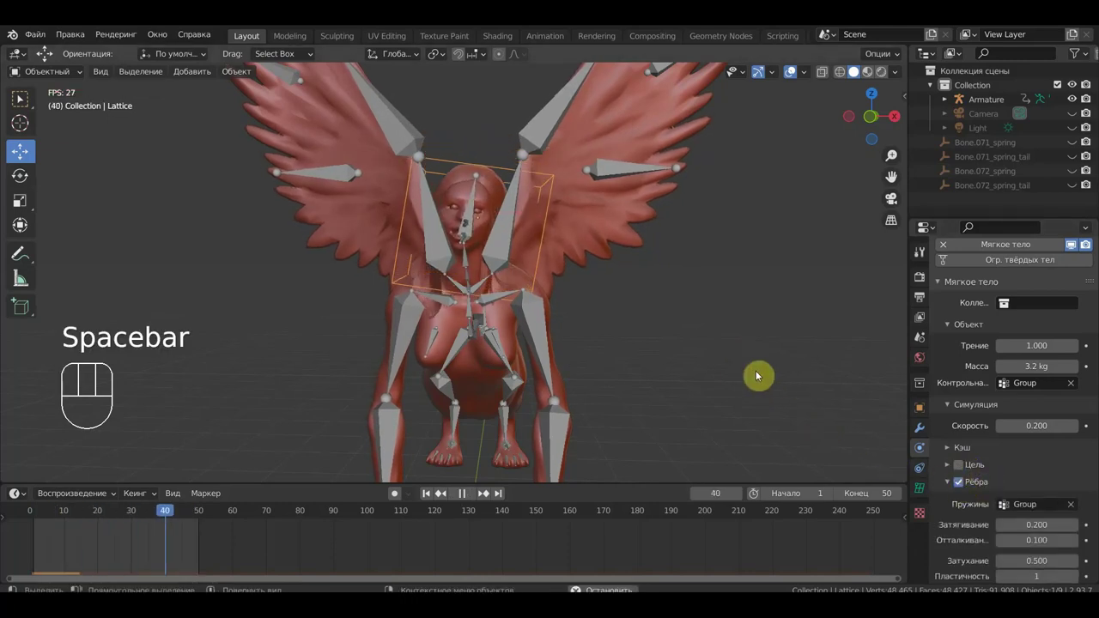
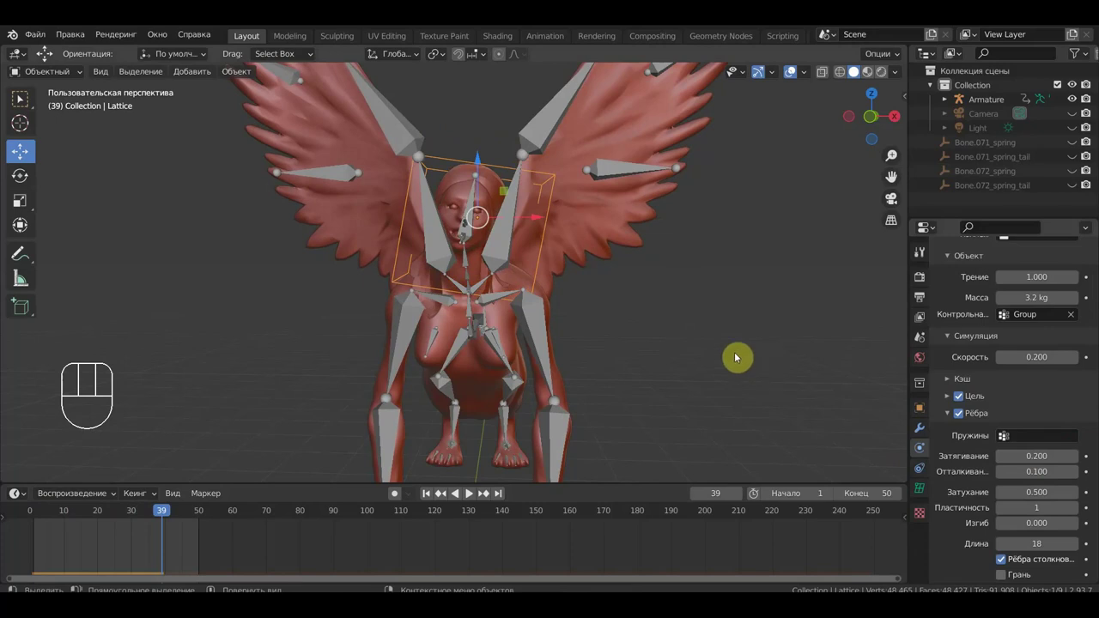
- Play the simulation with Group springs, length 4 and face springs, overlays hidden
key(space)
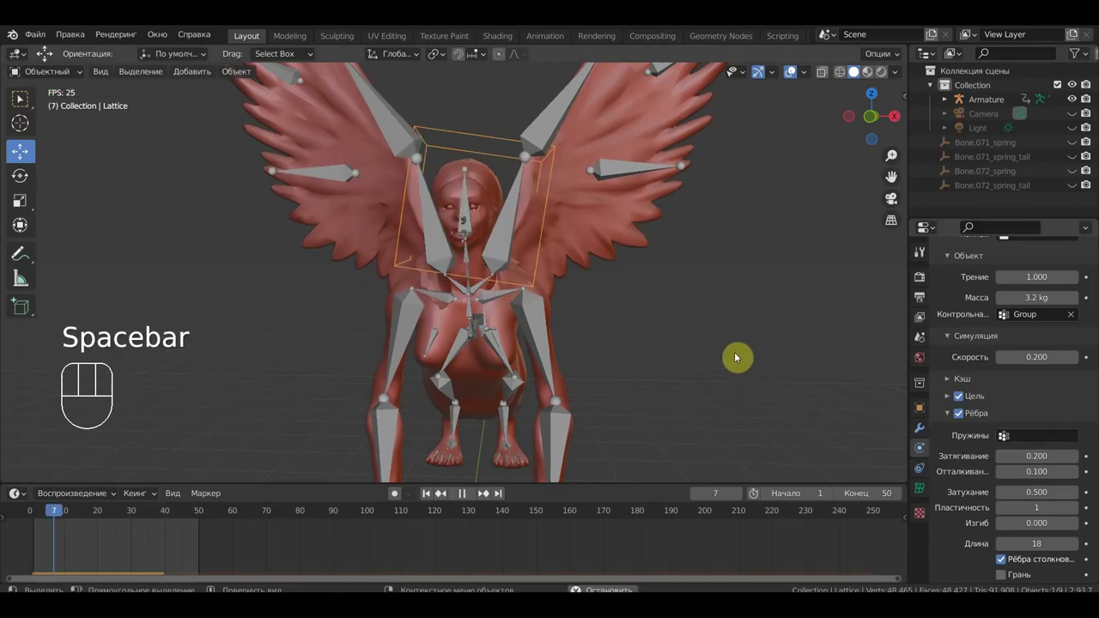
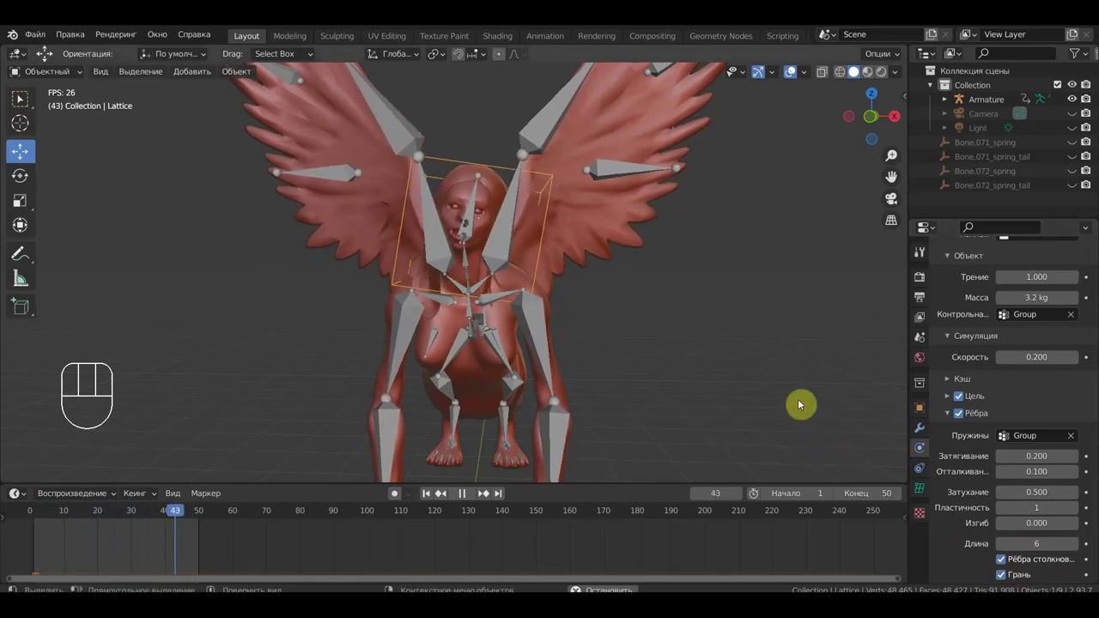
click(798, 76)
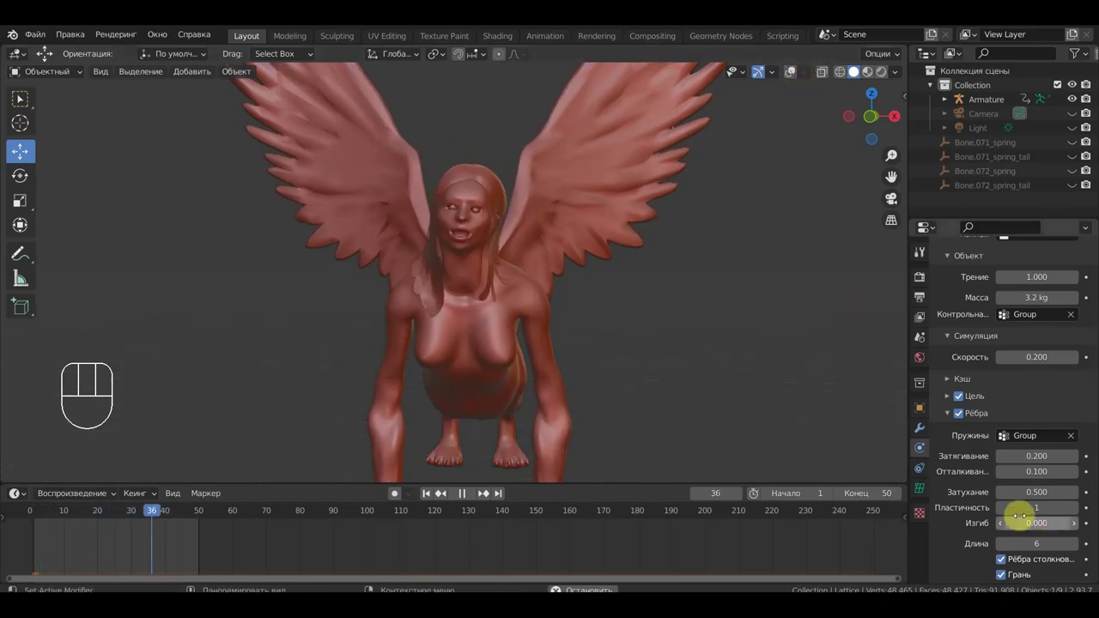
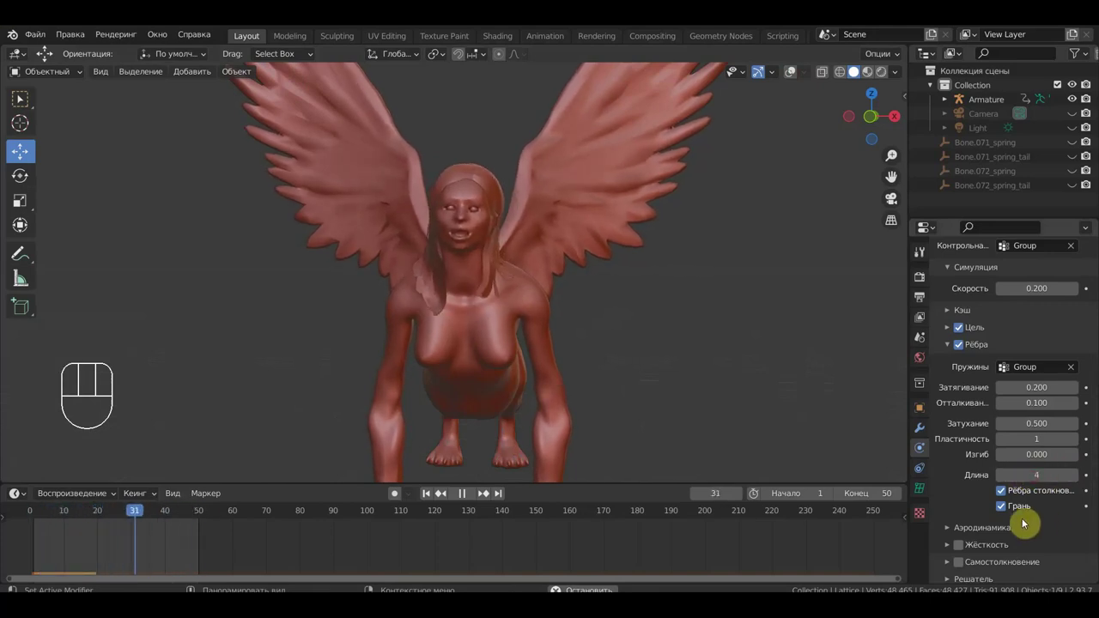
- Expand the lattice soft-body aerodynamics settings for lift force with factor 3
click(948, 530)
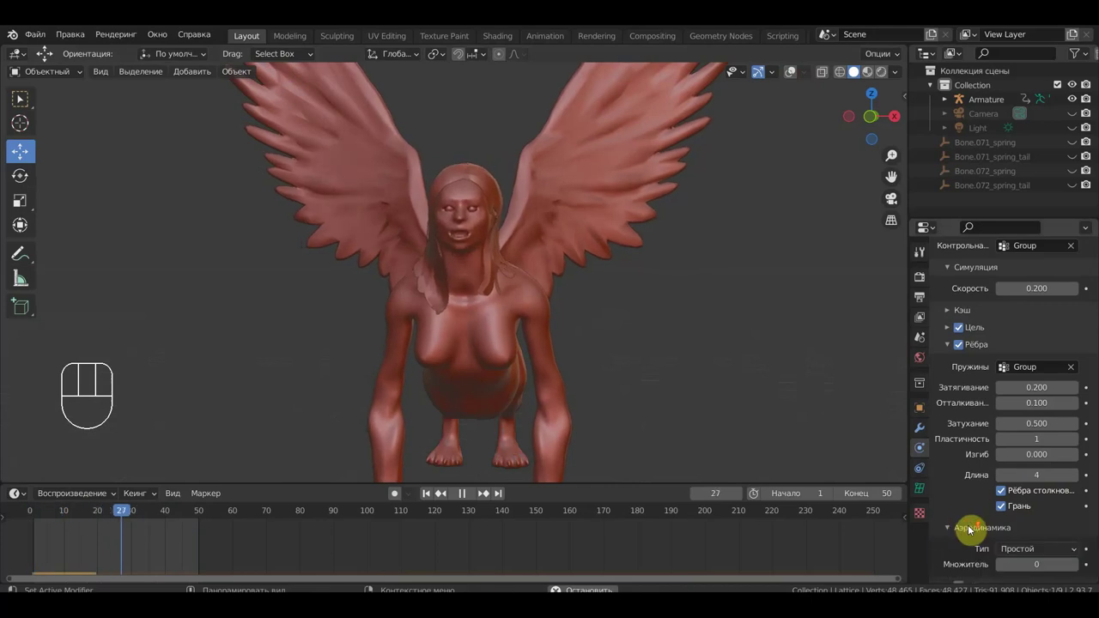
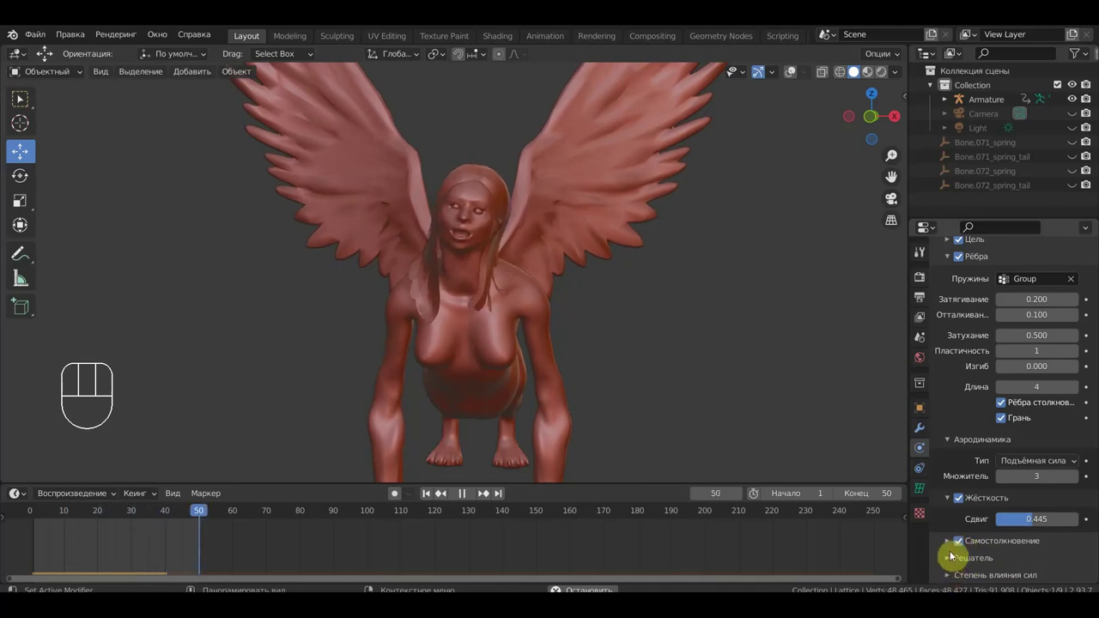
- Expand self-collision for maximal calculation, ball size 0.09, stiffness and damping 0.2
click(952, 547)
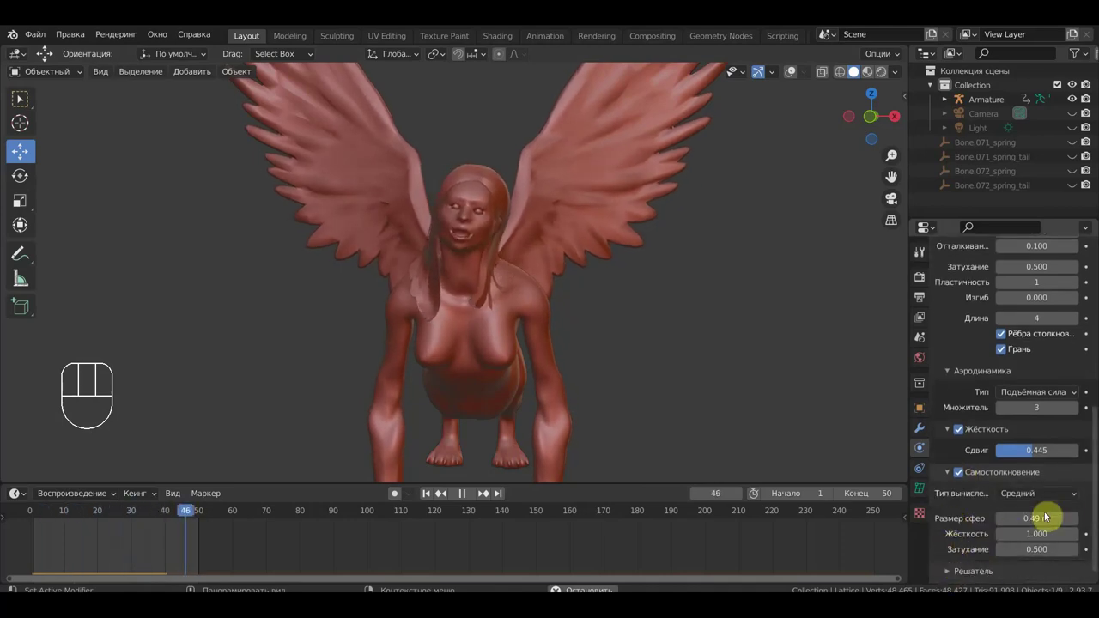
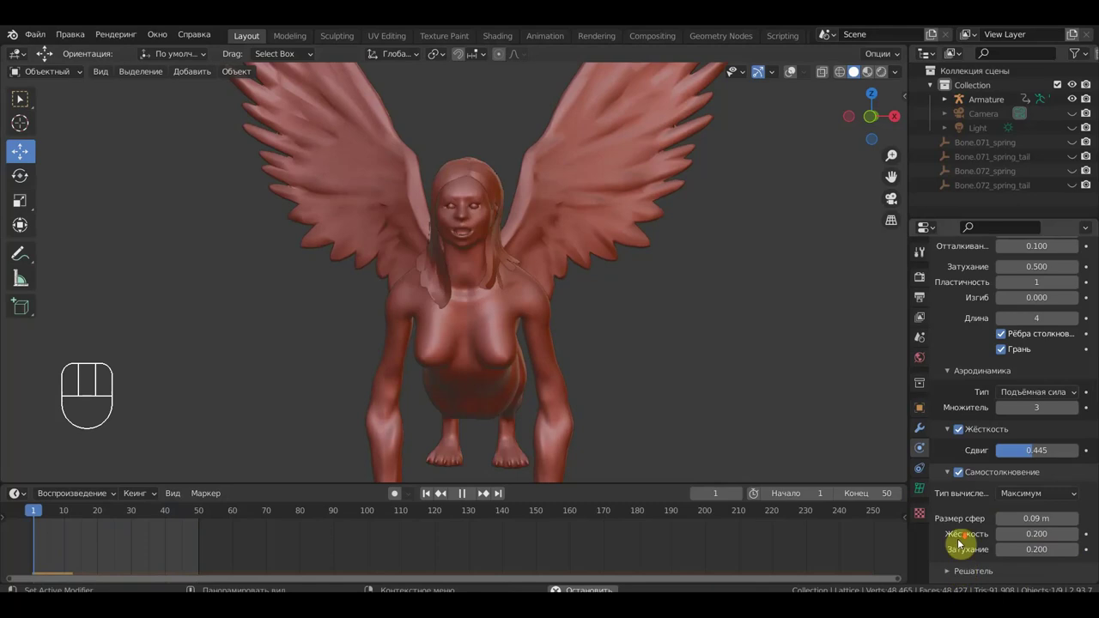
- Set the solver to min step 4, max step 199, auto-step on, error limit 0.001
click(950, 563)
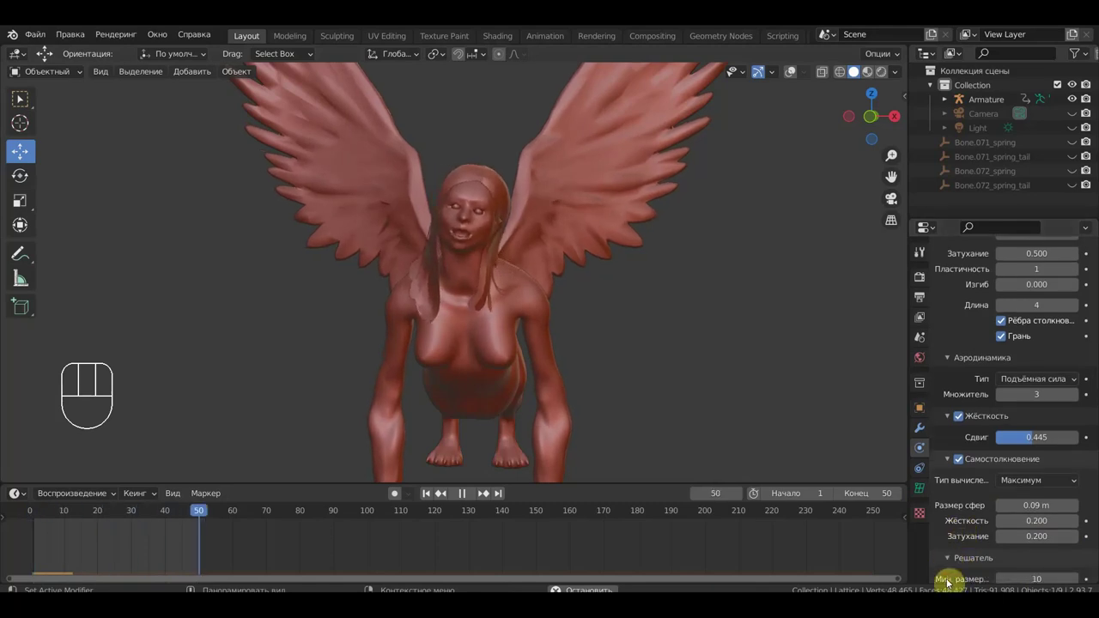
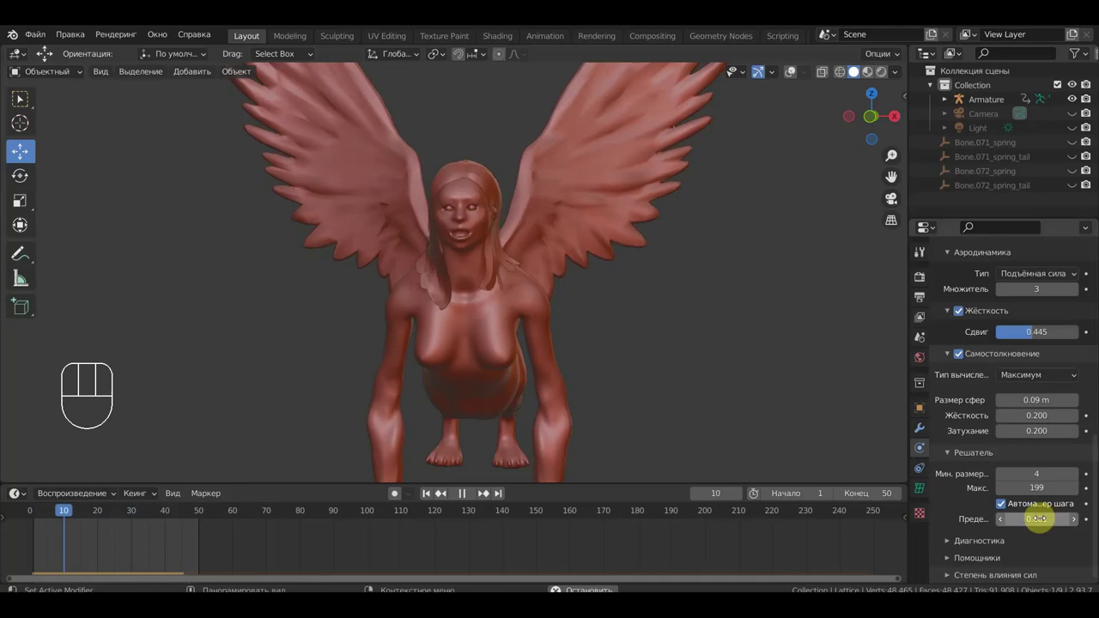
click(1001, 506)
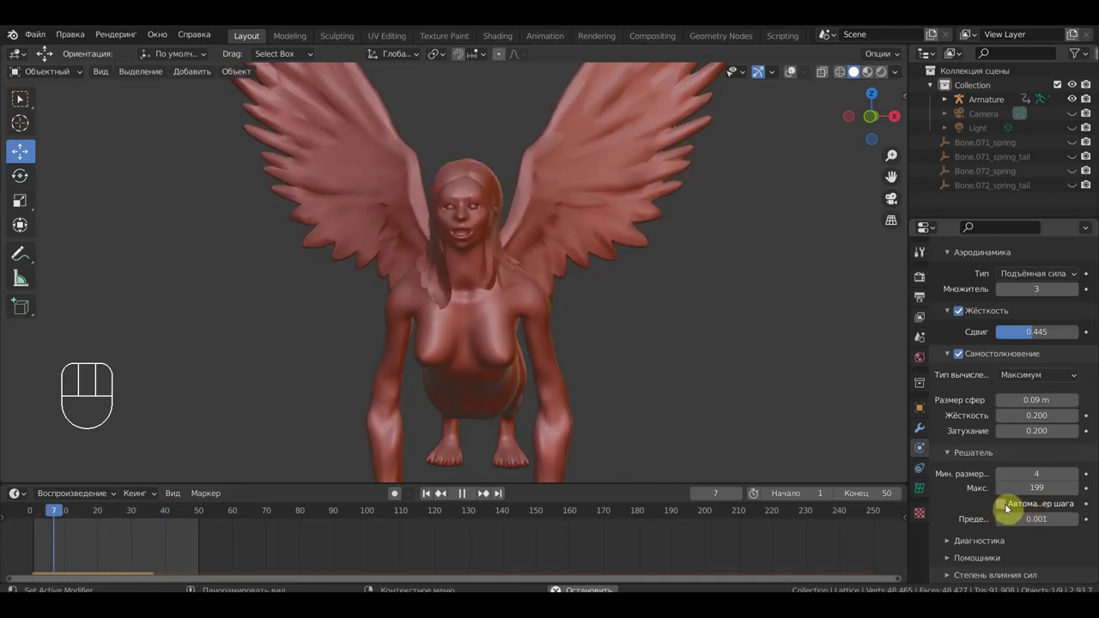
click(1010, 507)
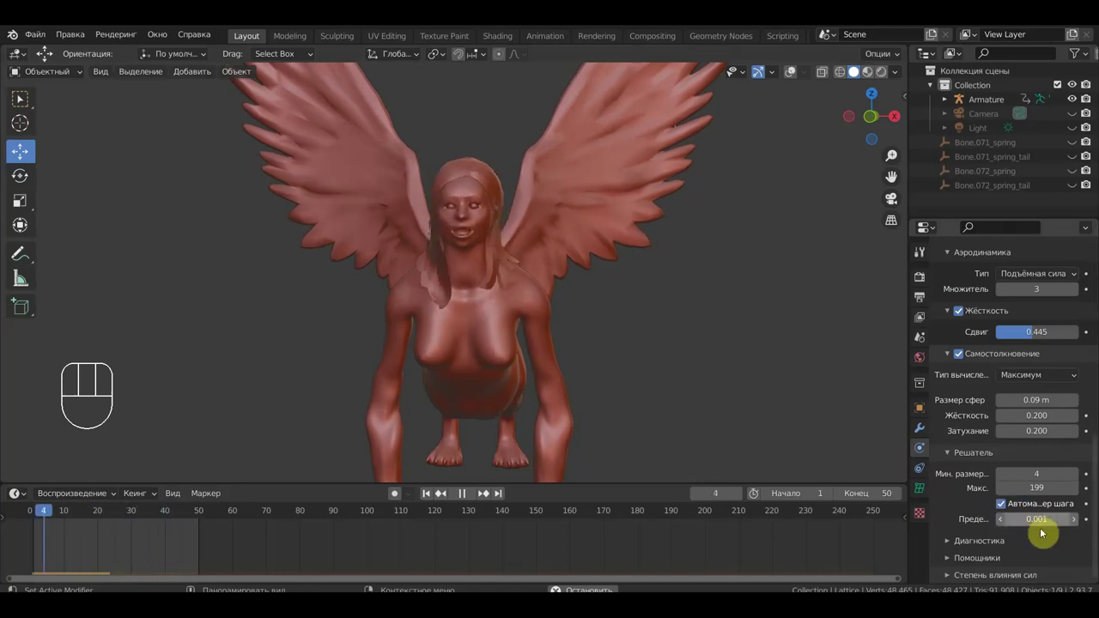
- Set field weights gravity 0.559, force 0.733, vortex 0.870, harmonic 0.876, curve guide 0.677 and inspect the hair
click(954, 546)
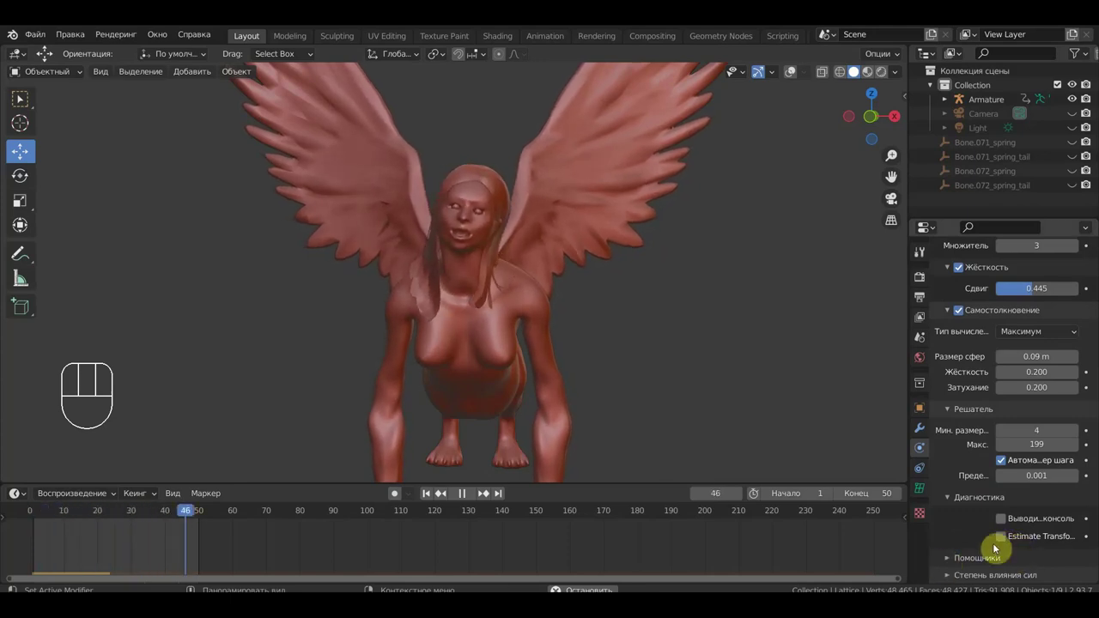
click(952, 562)
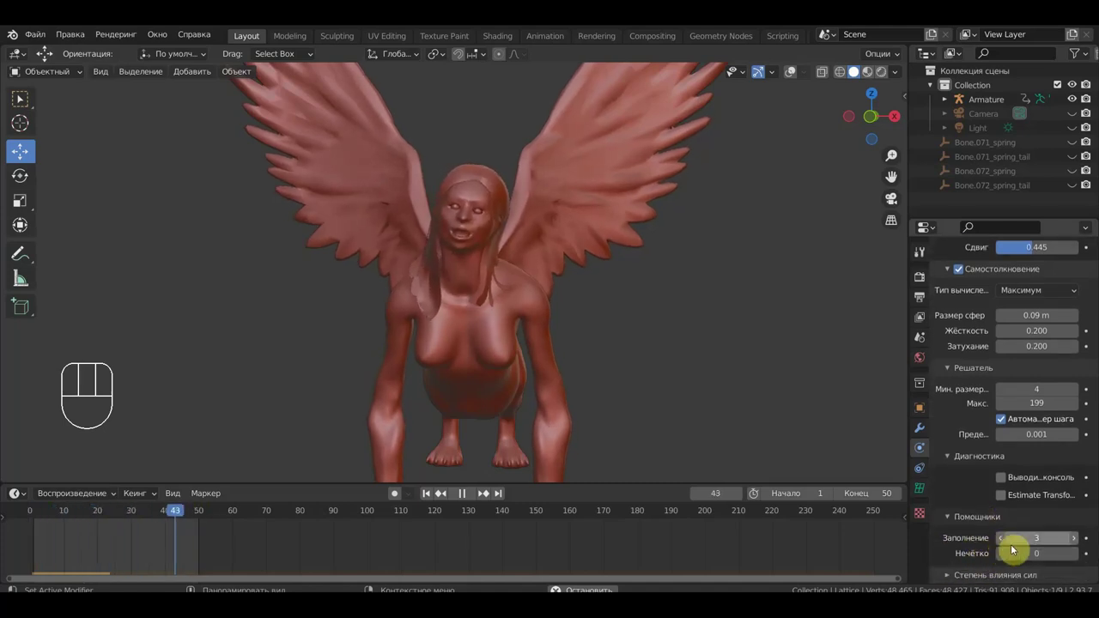
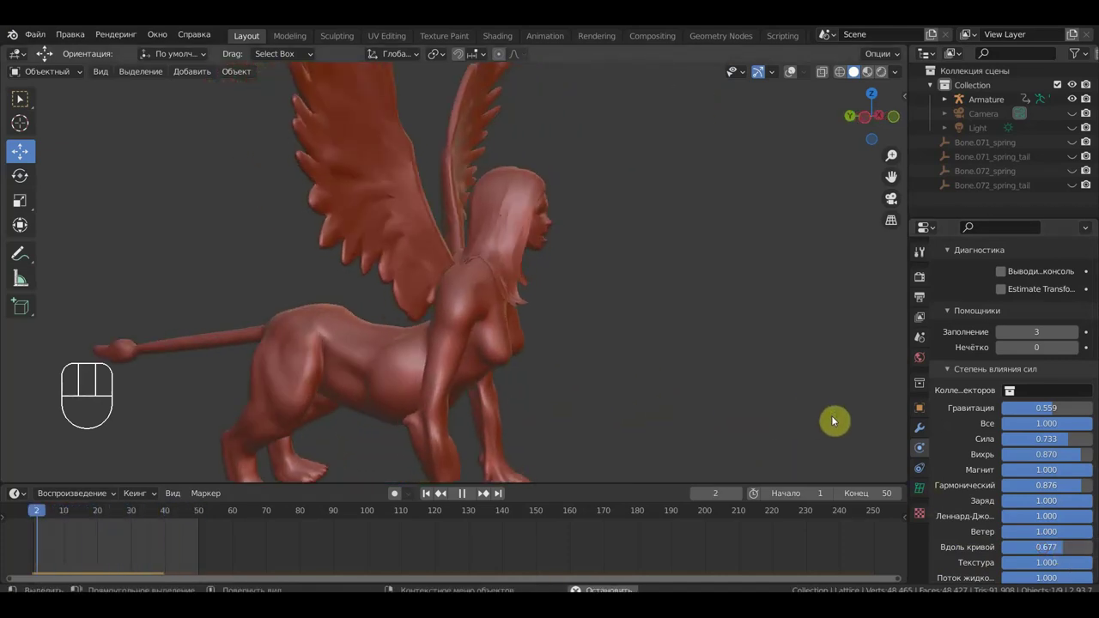
drag(739, 377, 574, 375)
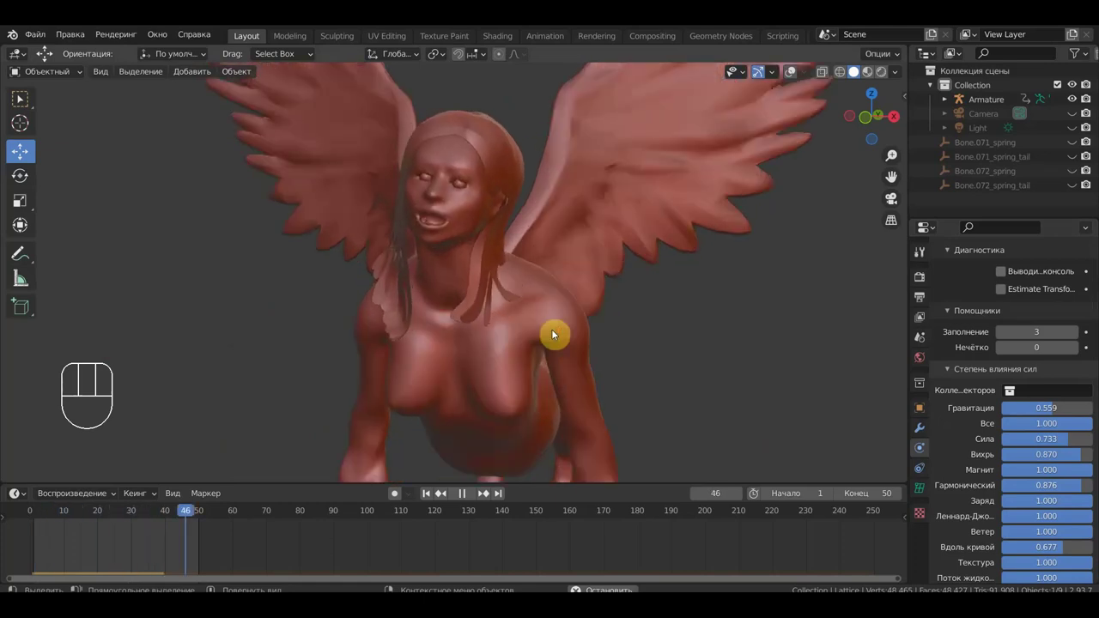
drag(555, 337, 497, 337)
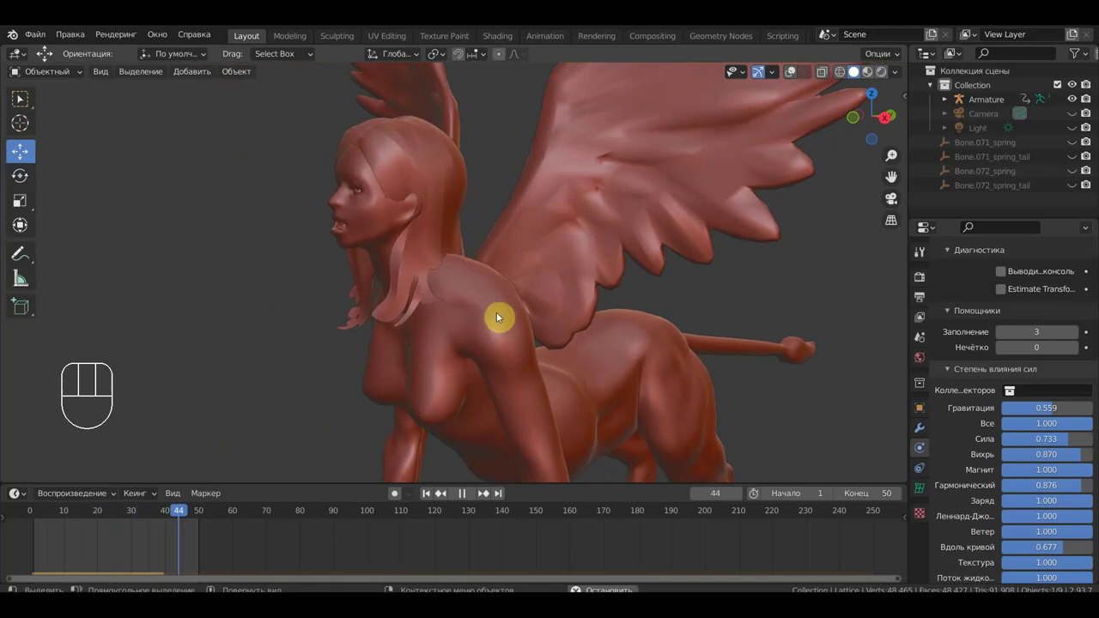
- Select the hair mesh for collision physics and hide the overlays again
click(431, 192)
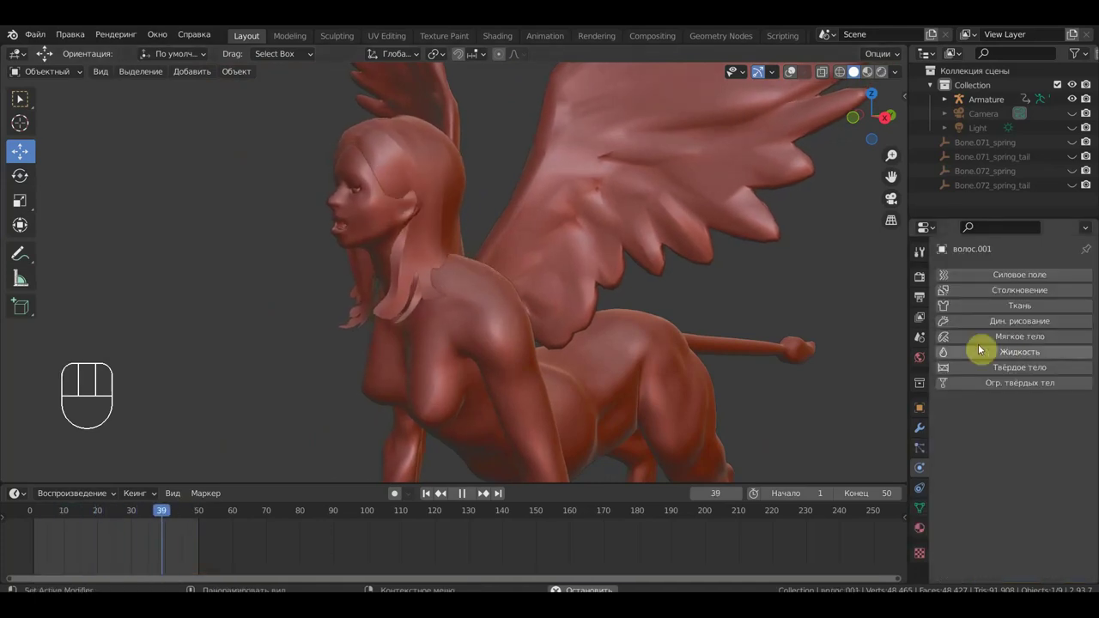
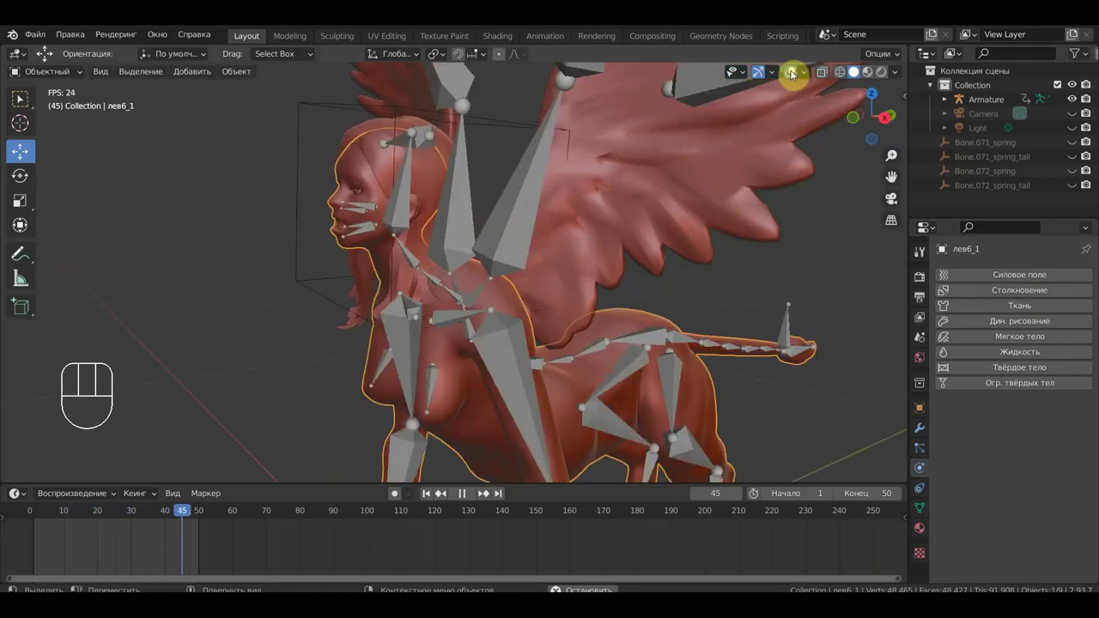
click(789, 74)
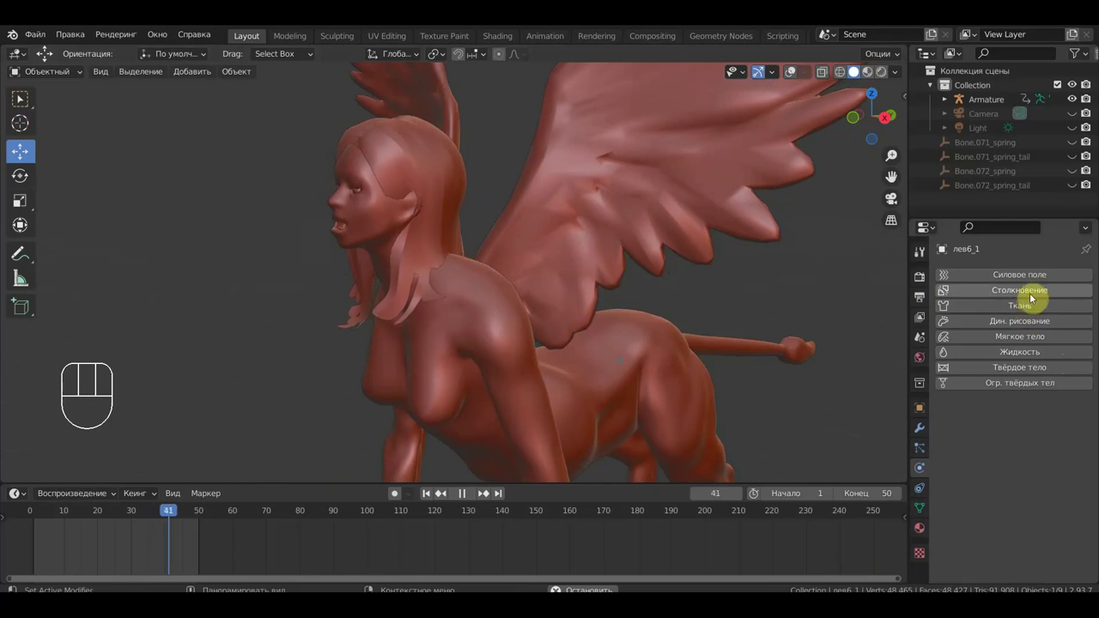
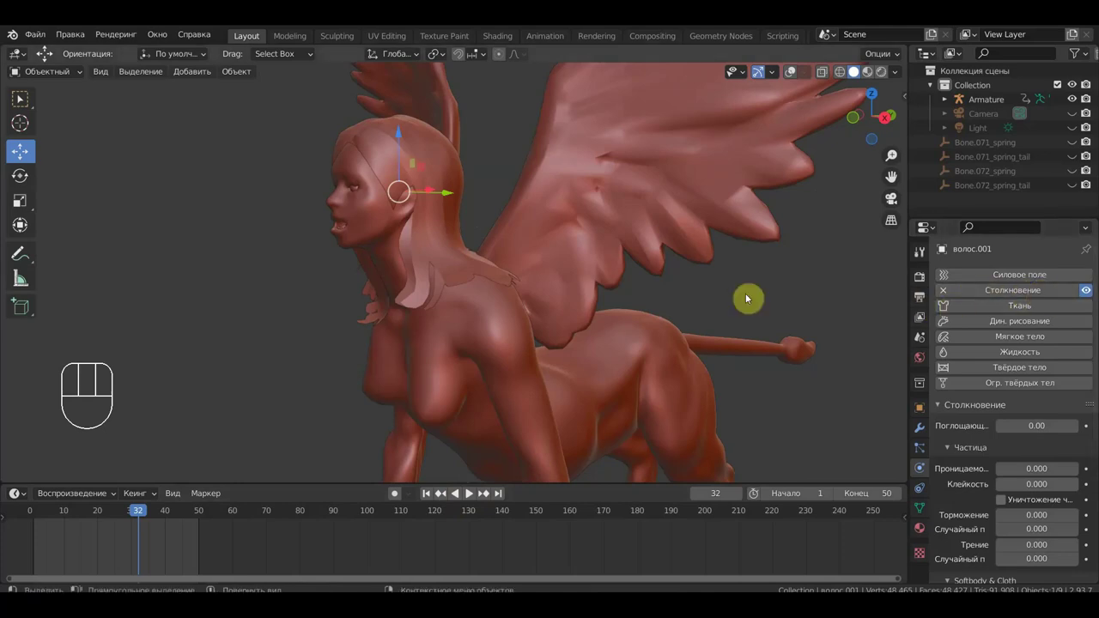
- Select the hair mesh and play the animation to check its motion, then stop it
click(793, 76)
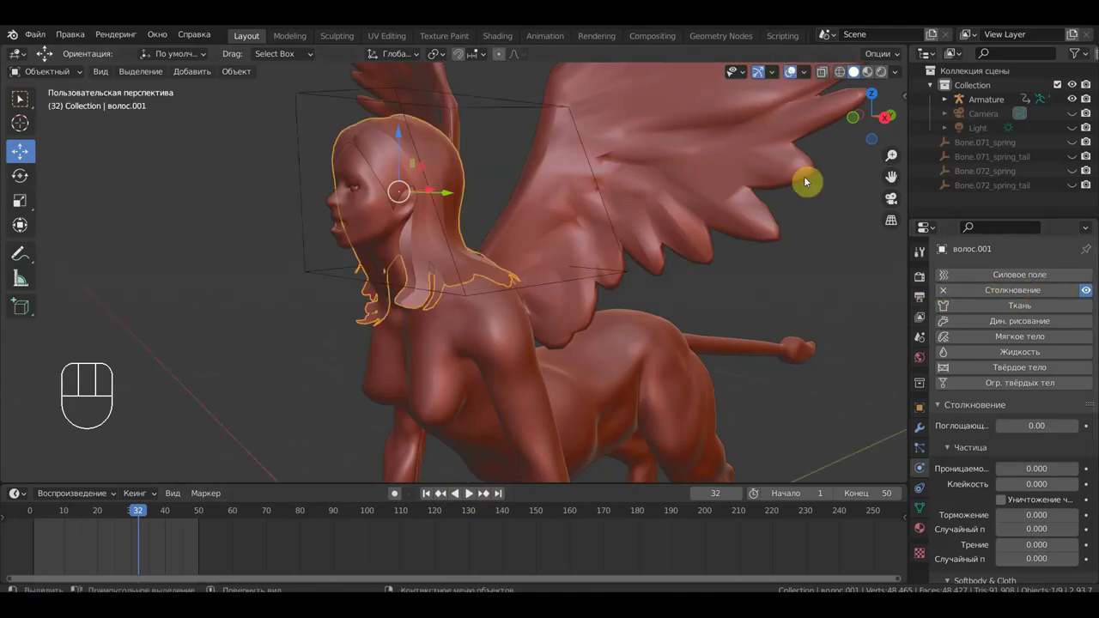
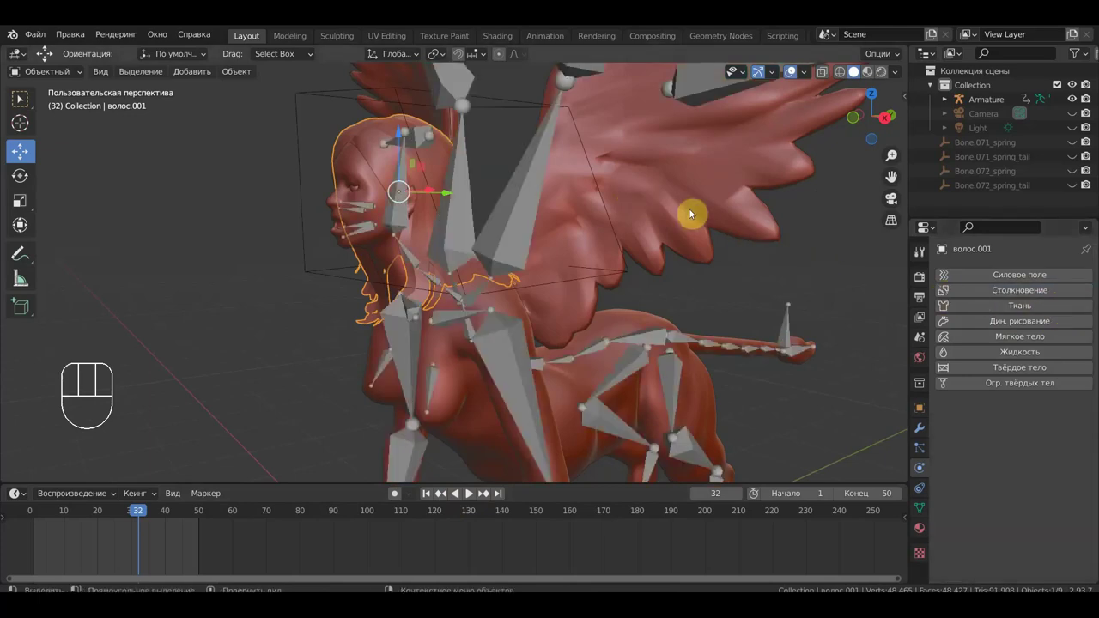
key(space)
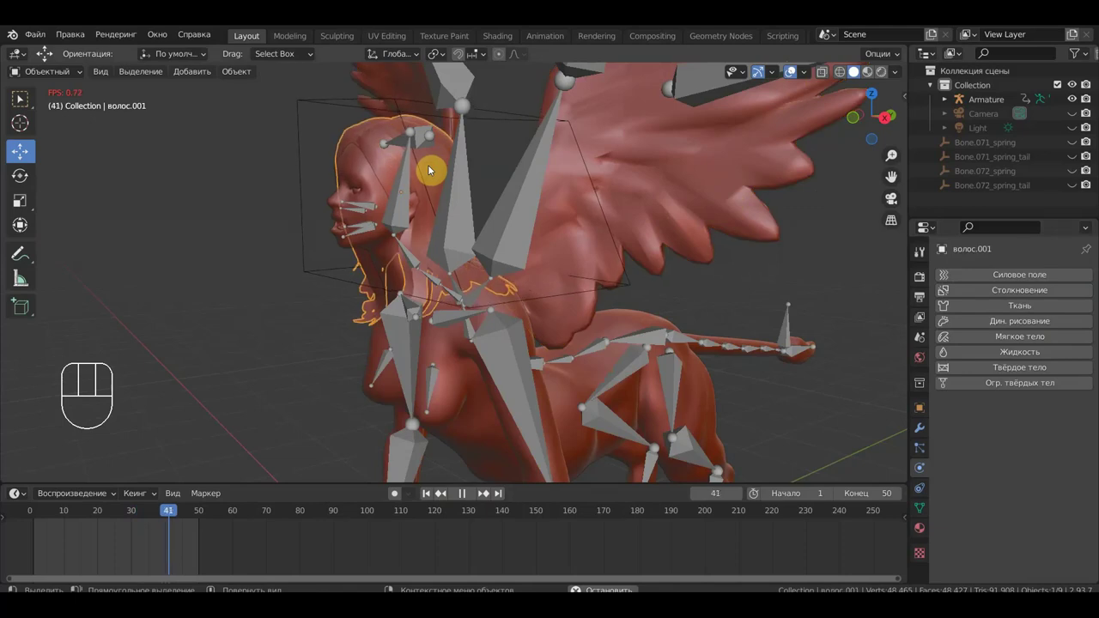
key(space)
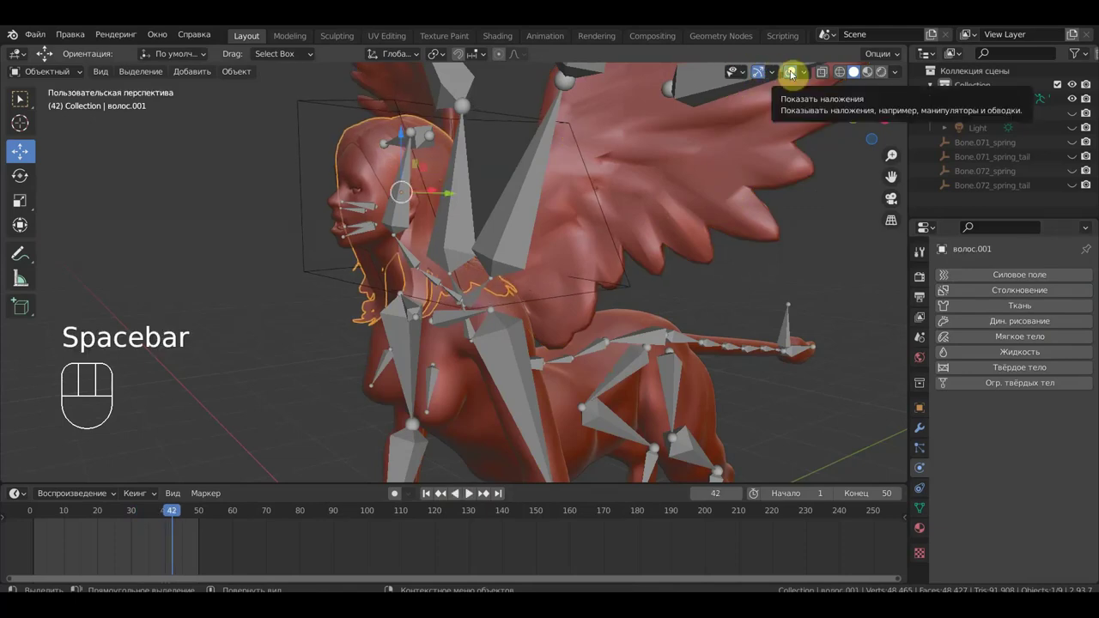
- Hide the rig overlays and orbit around the sphinx to inspect the hair
click(795, 75)
drag(533, 354, 475, 361)
drag(479, 327, 561, 320)
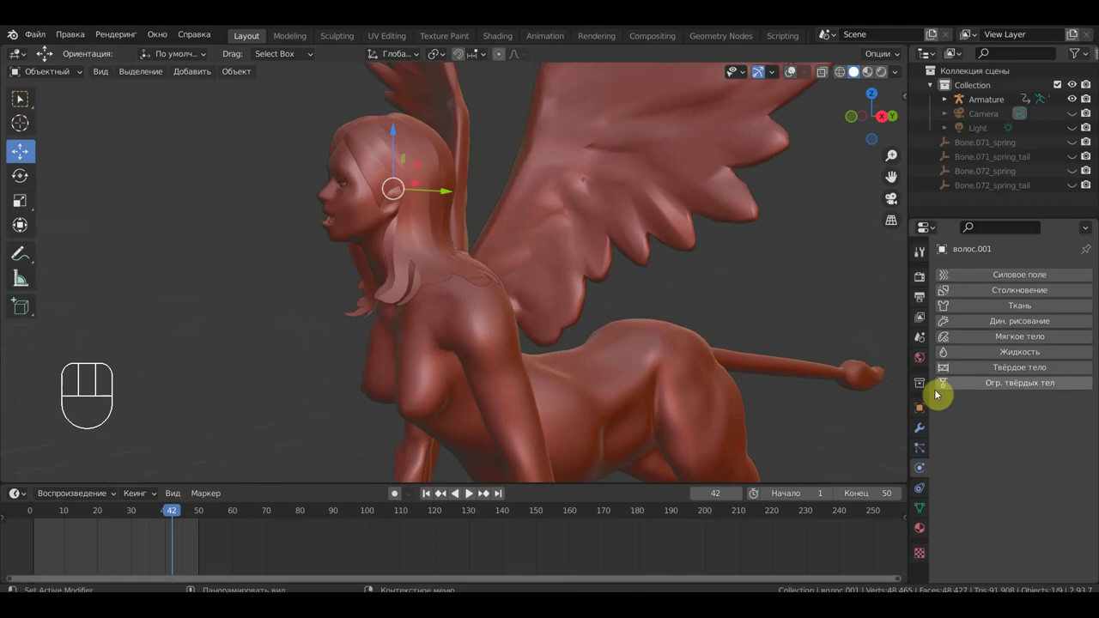
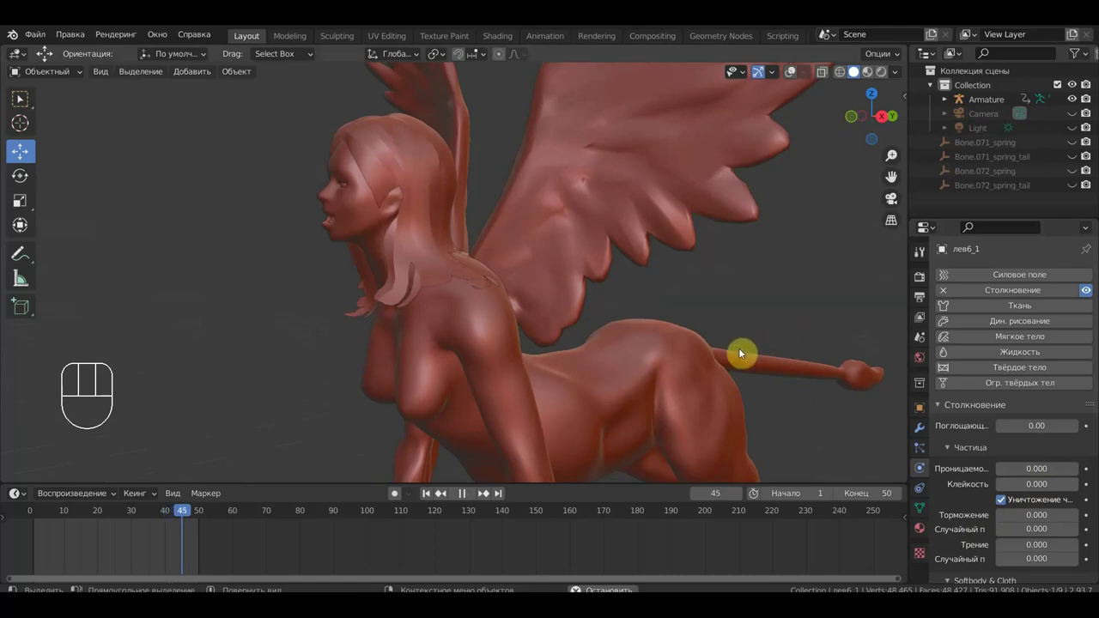
drag(735, 352, 735, 353)
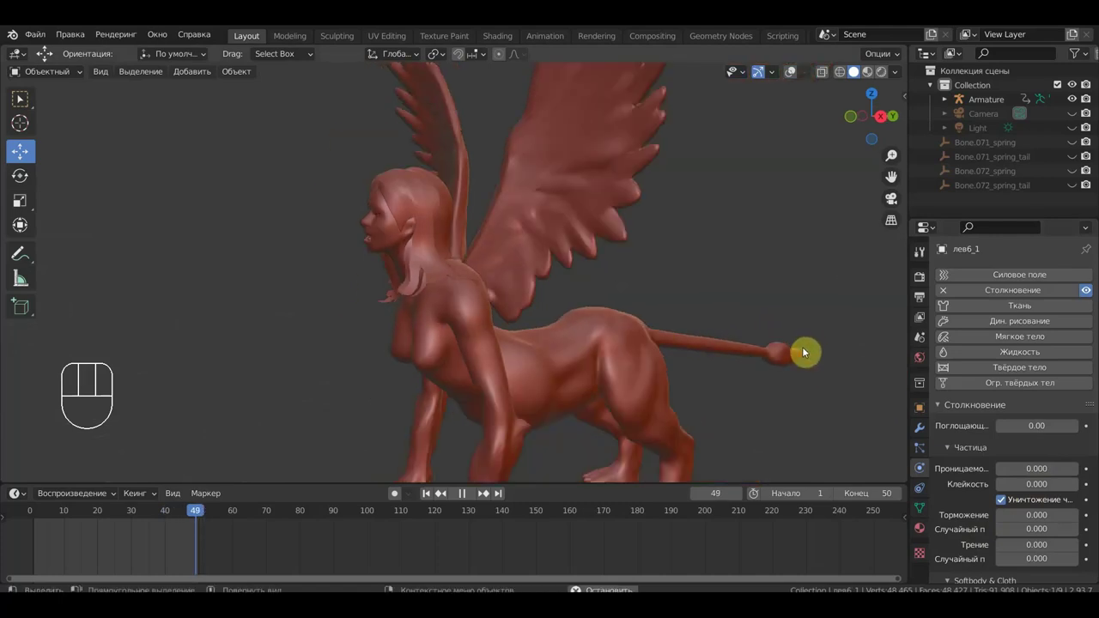
drag(821, 349, 865, 352)
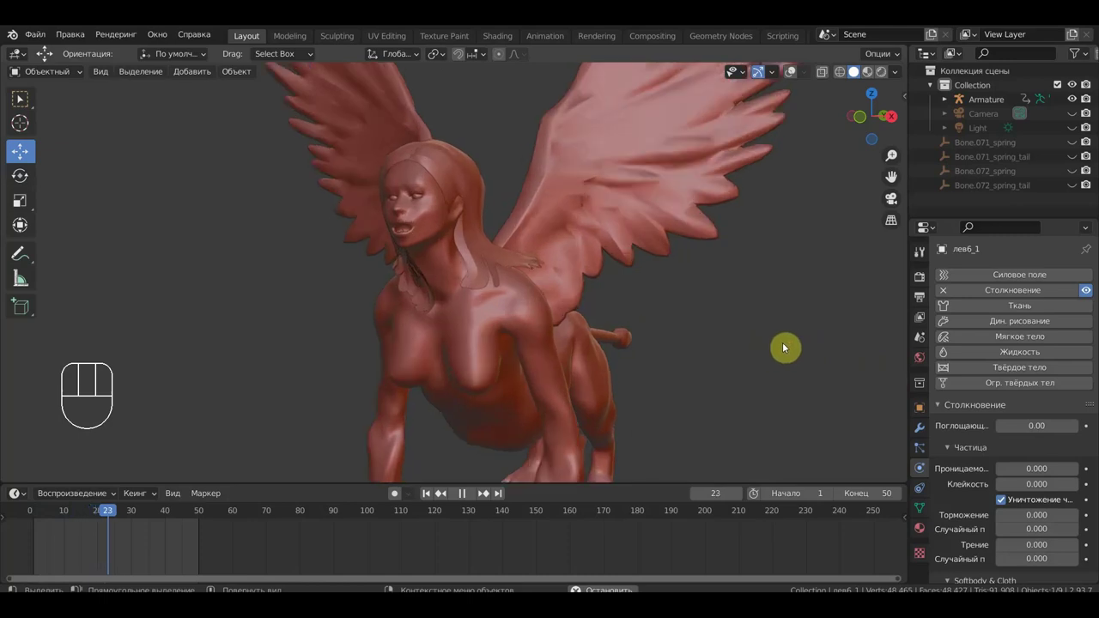
drag(800, 346, 813, 342)
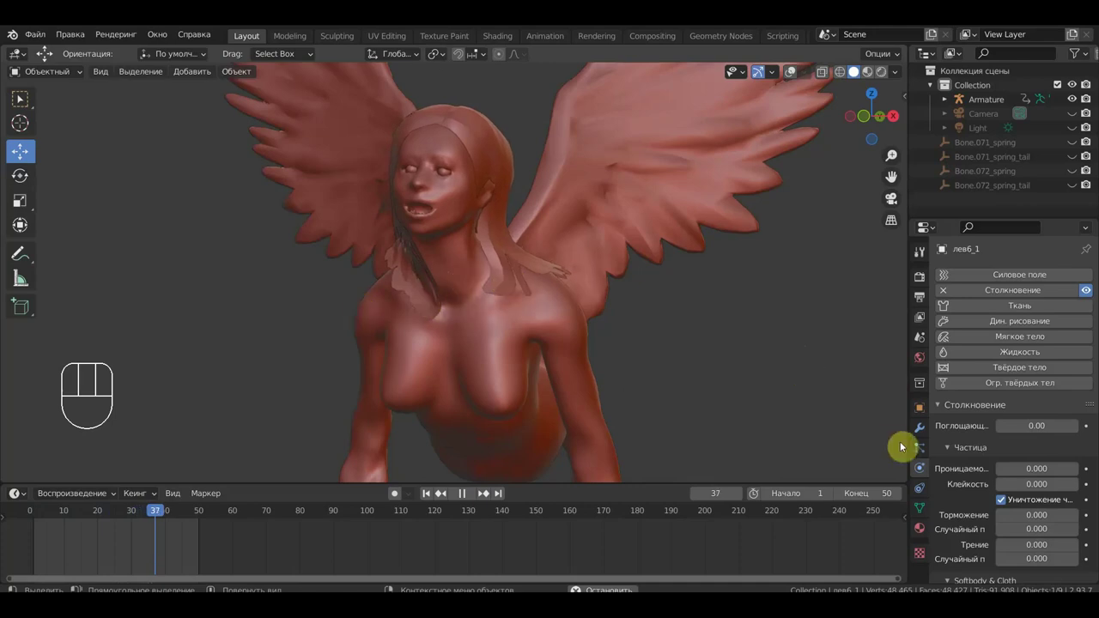
key(space)
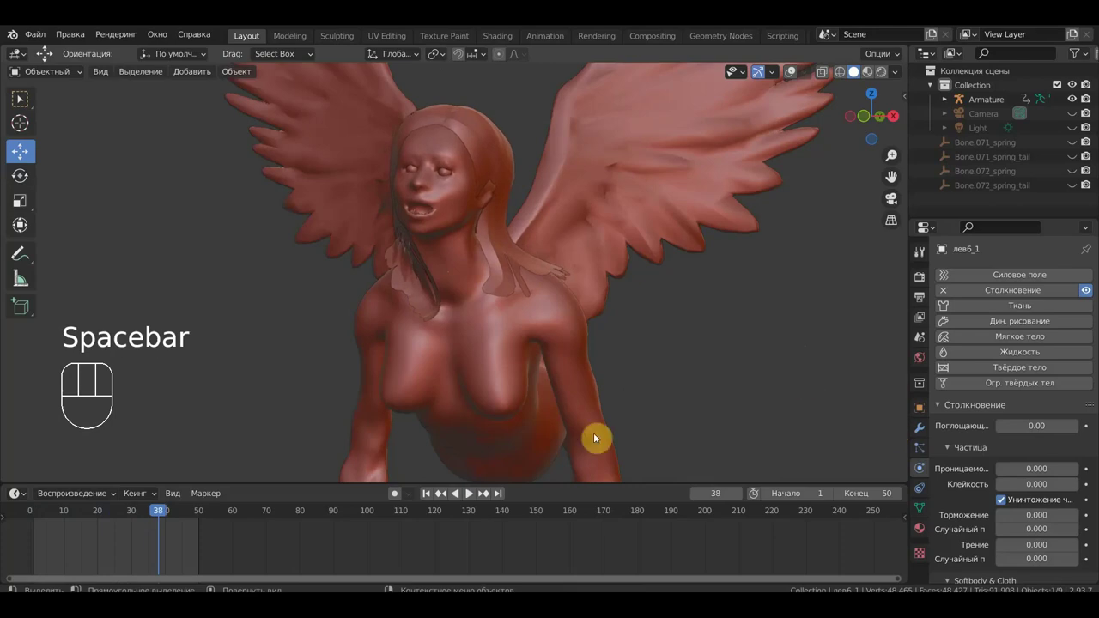
drag(630, 342, 648, 298)
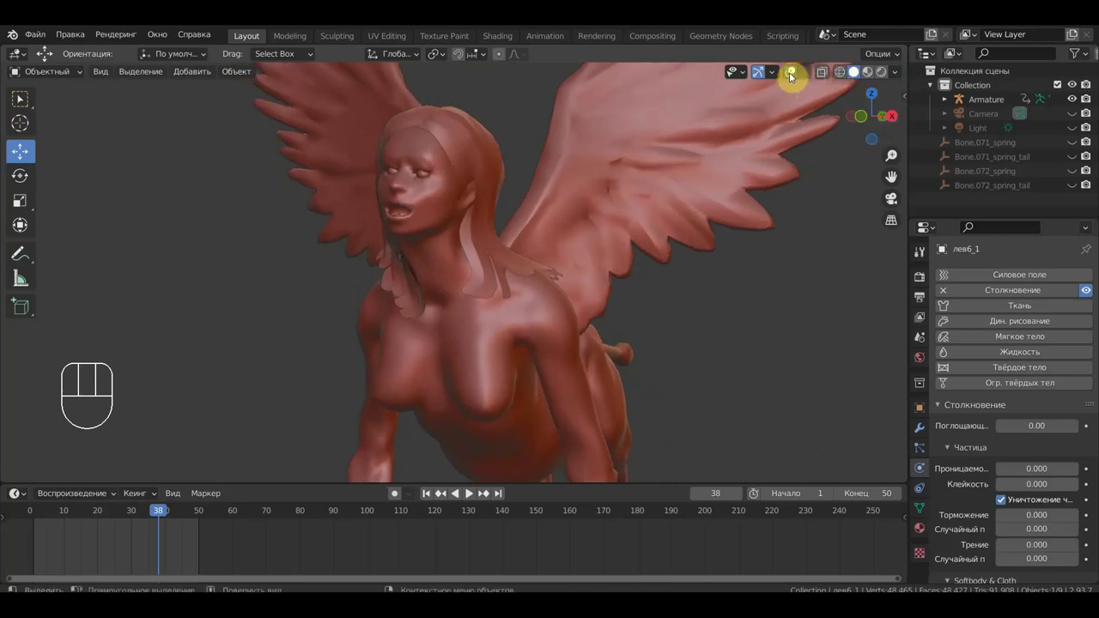
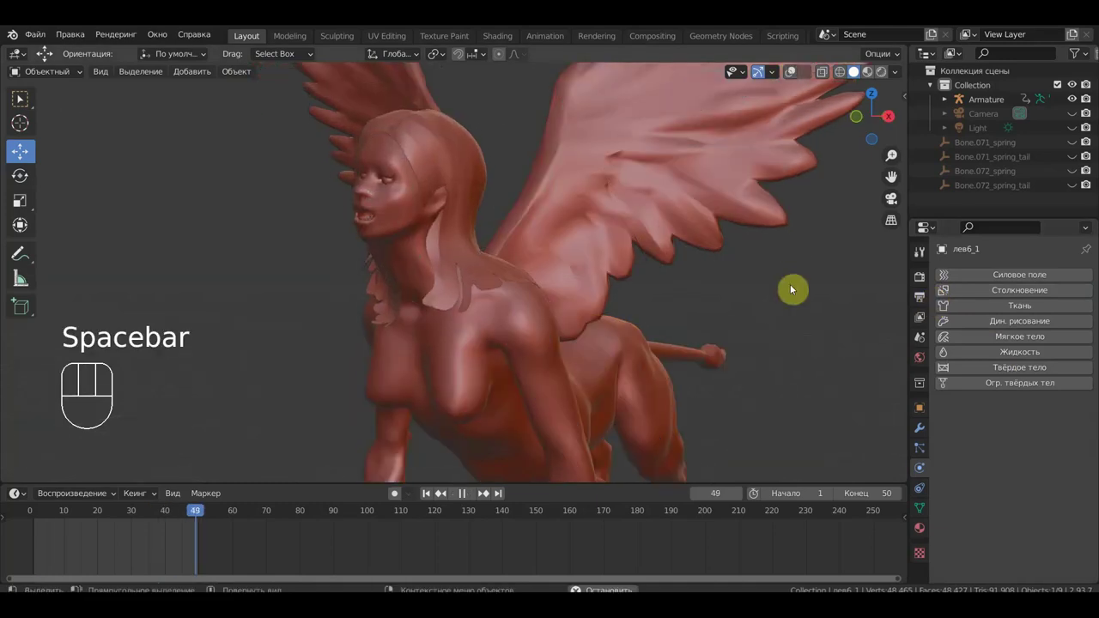
- Orbit around the sphinx during playback to watch the hair, then stop the animation
drag(730, 329, 772, 326)
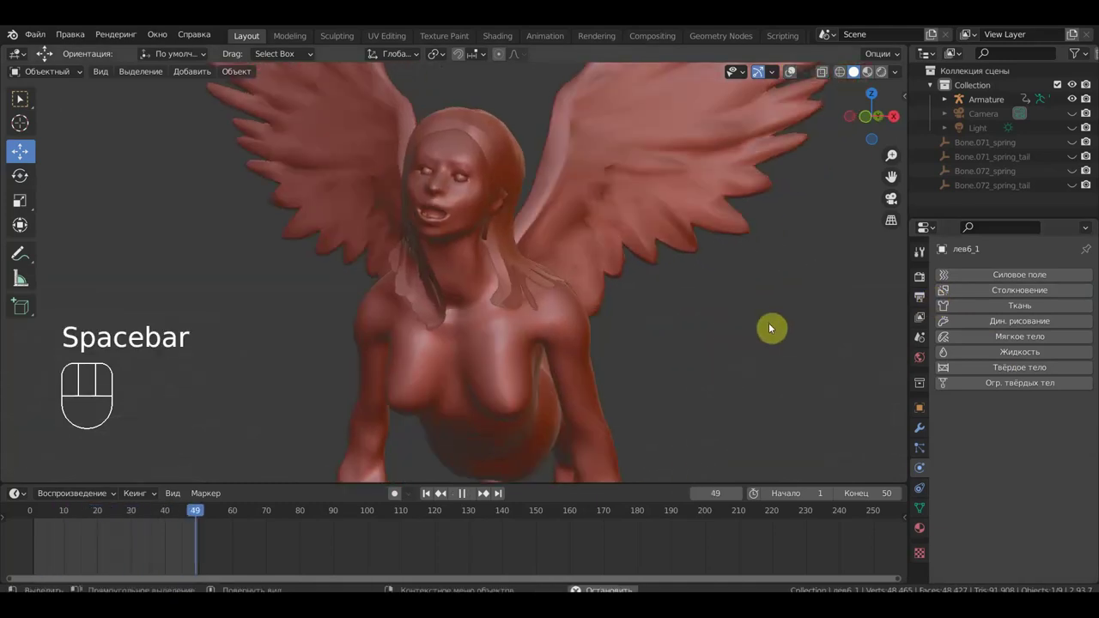
drag(730, 339, 772, 335)
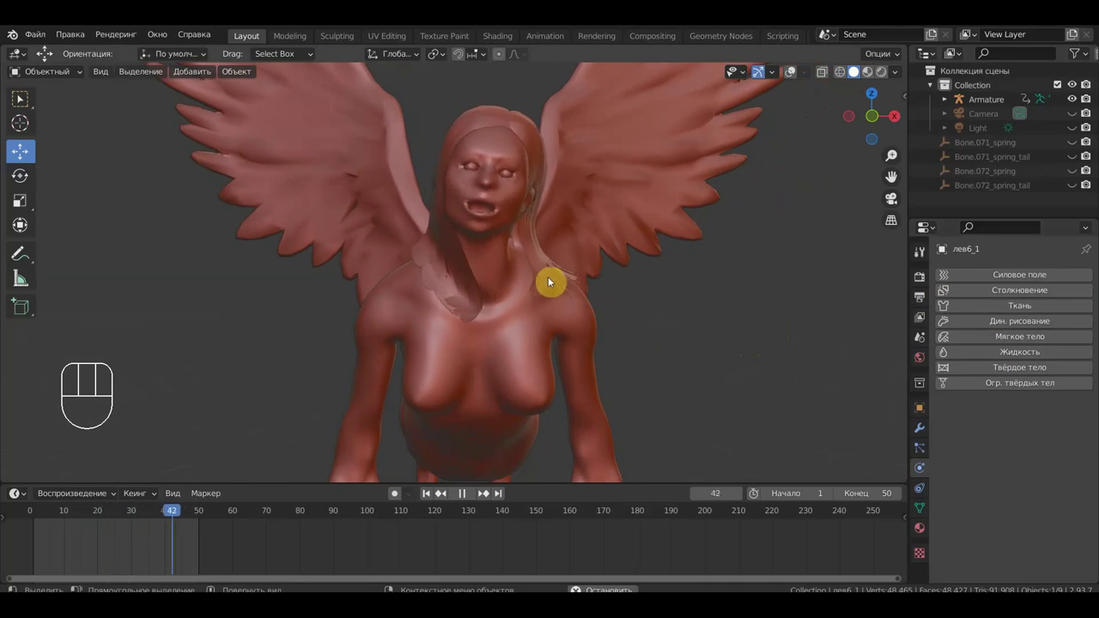
drag(640, 310, 716, 307)
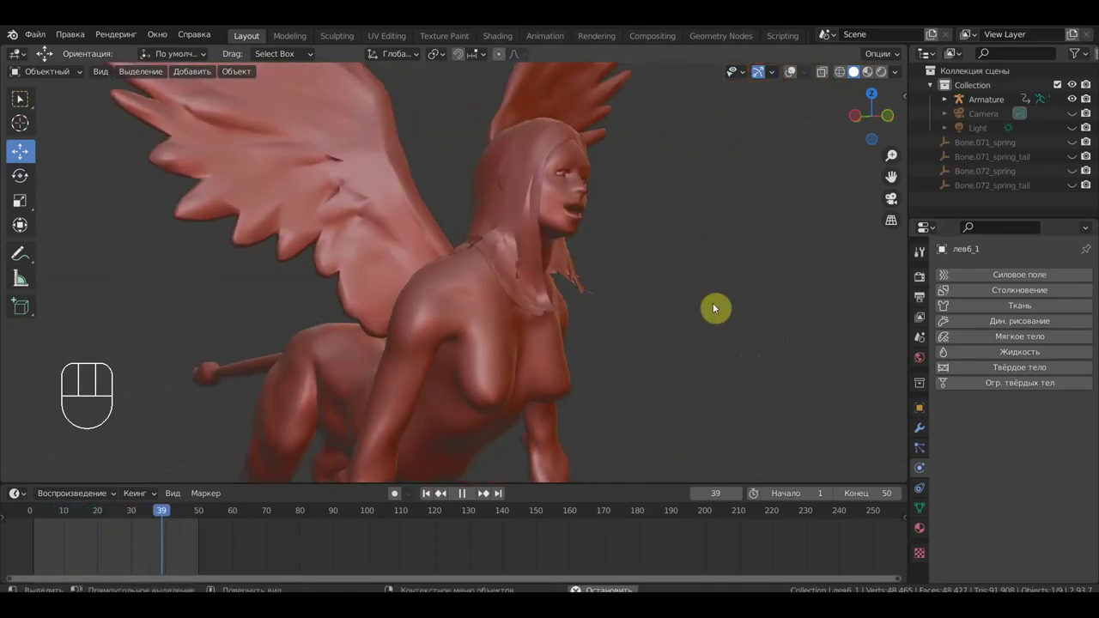
drag(671, 312, 496, 331)
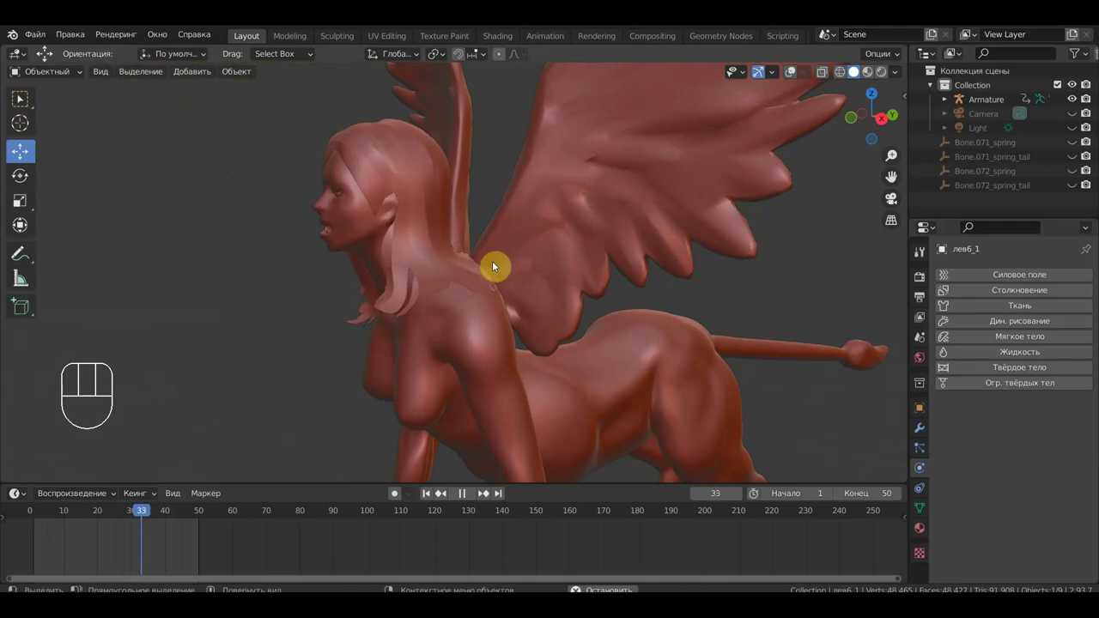
key(space)
- Show the overlays again, select the head lattice and orbit to a front view
click(791, 77)
click(538, 103)
drag(569, 176, 704, 180)
drag(635, 240, 637, 235)
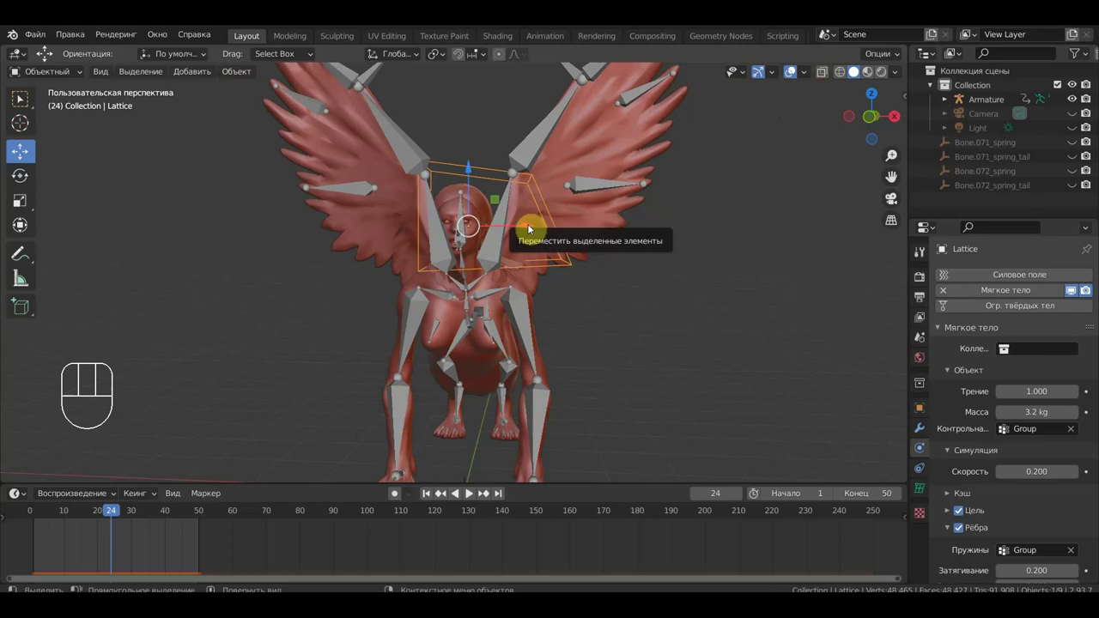
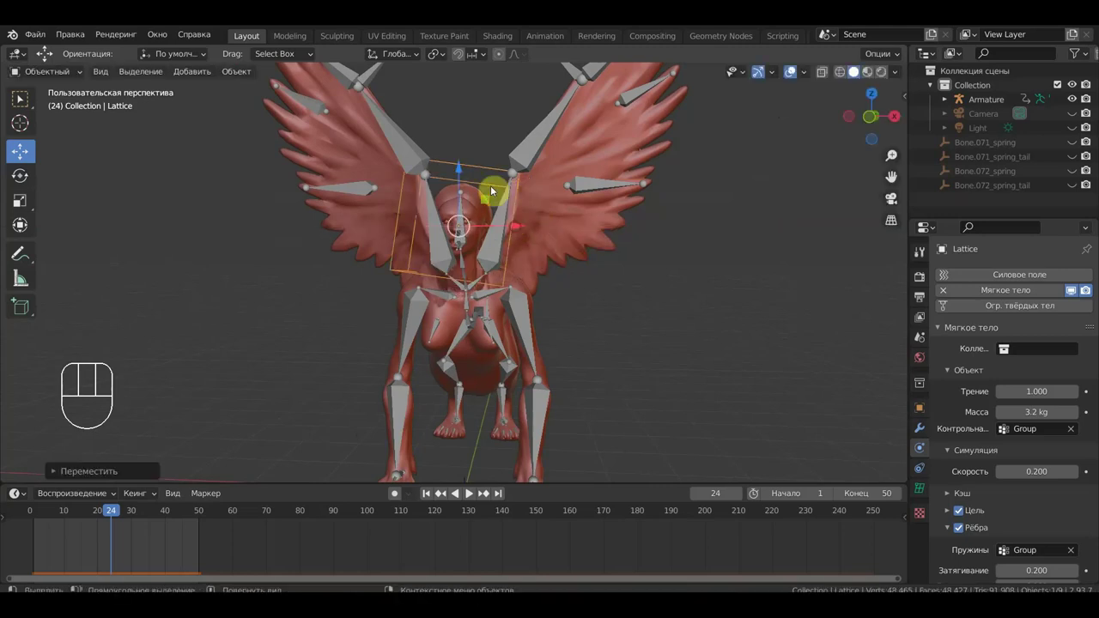
- Play the animation briefly to test the lattice, then stop it
key(space)
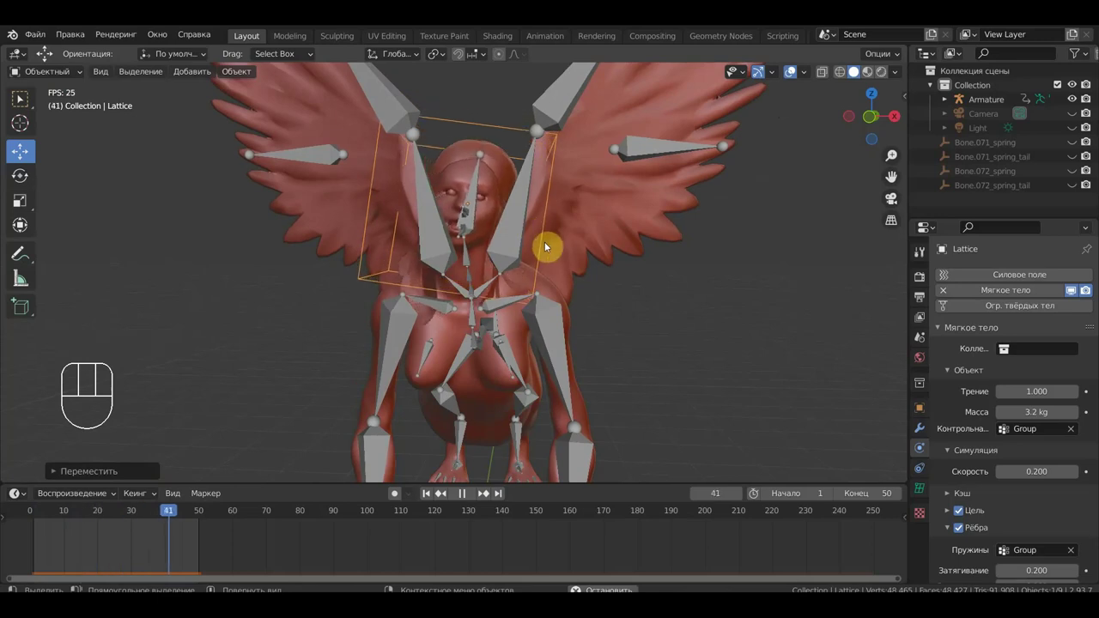
key(space)
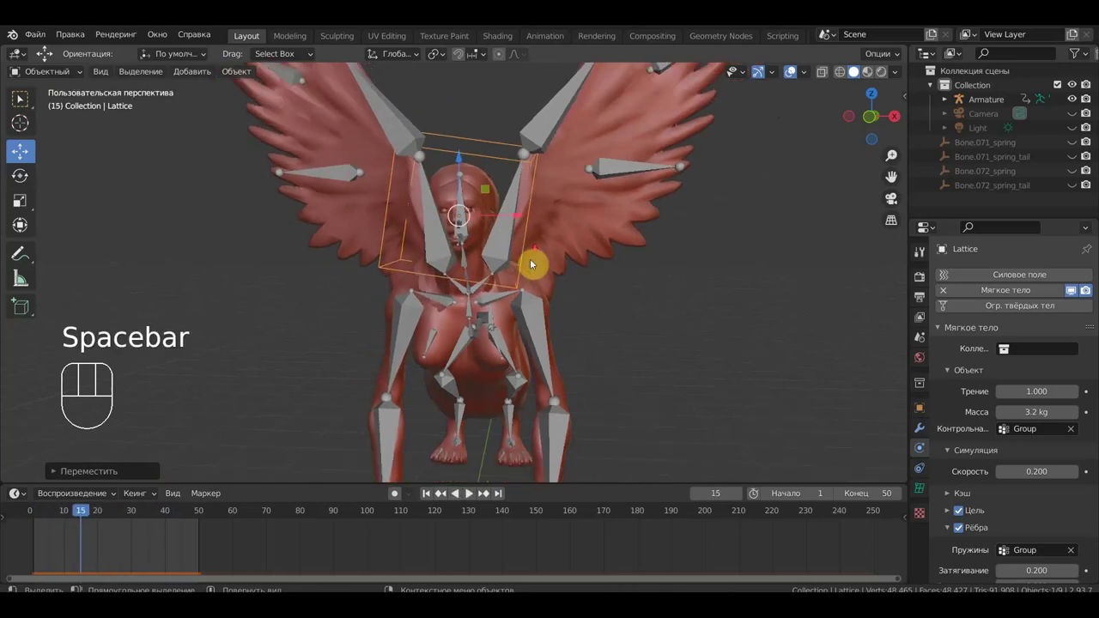
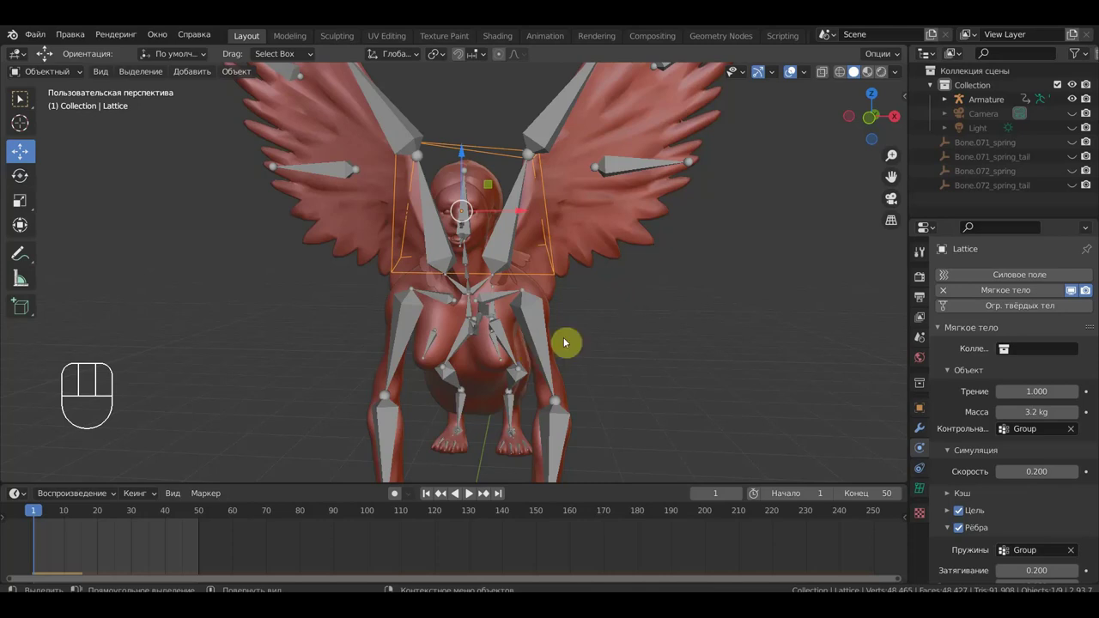
- Grab the lattice and drop it slightly lower around the sphinx's head
key(g)
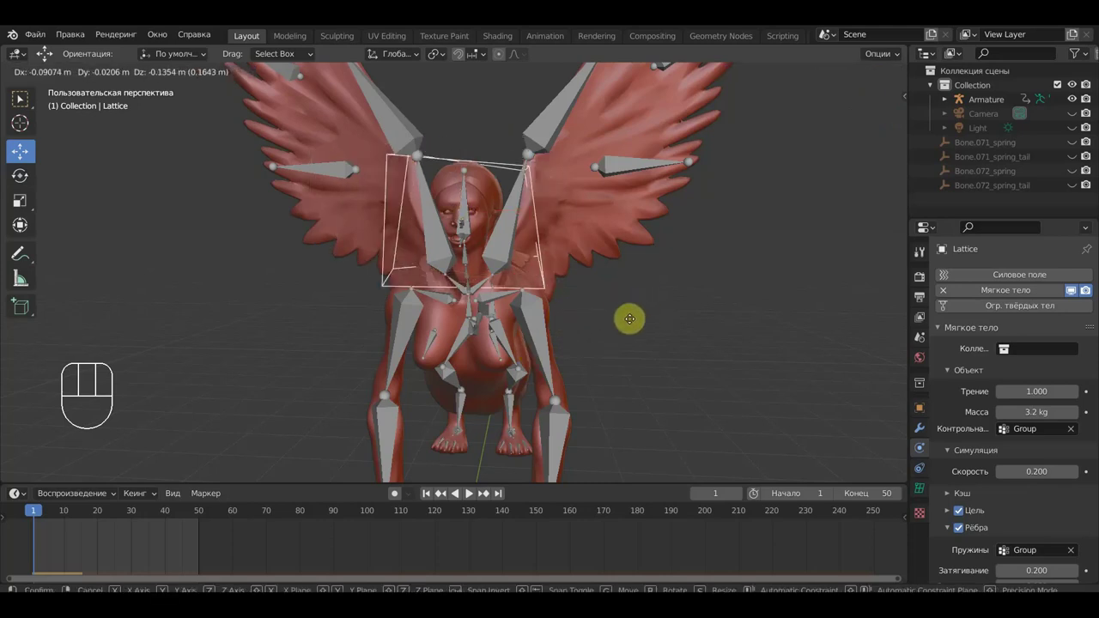
click(638, 317)
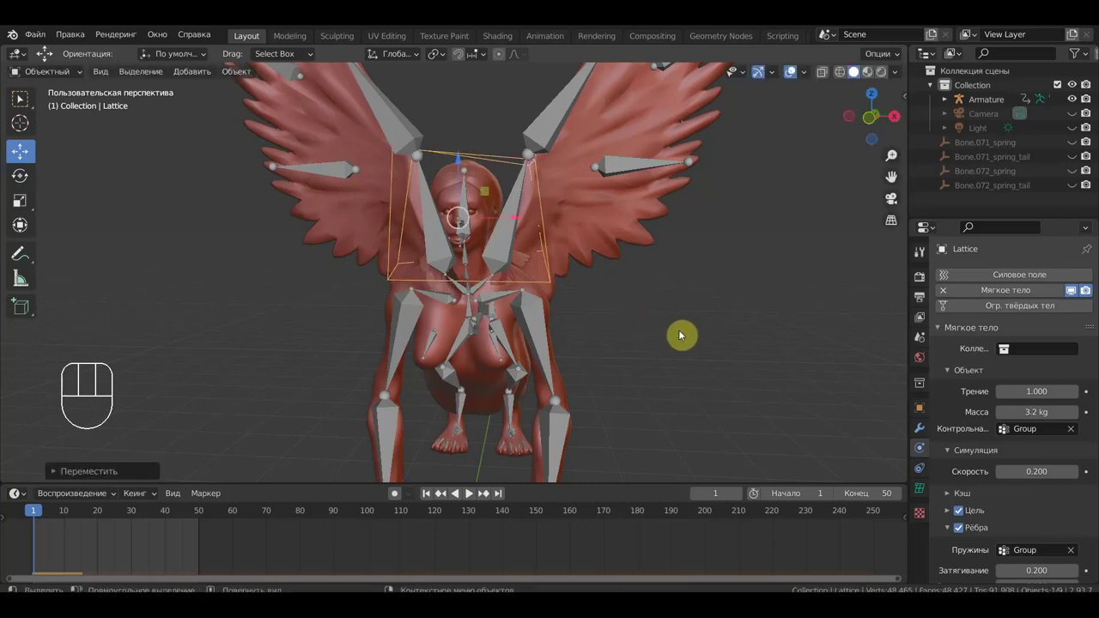
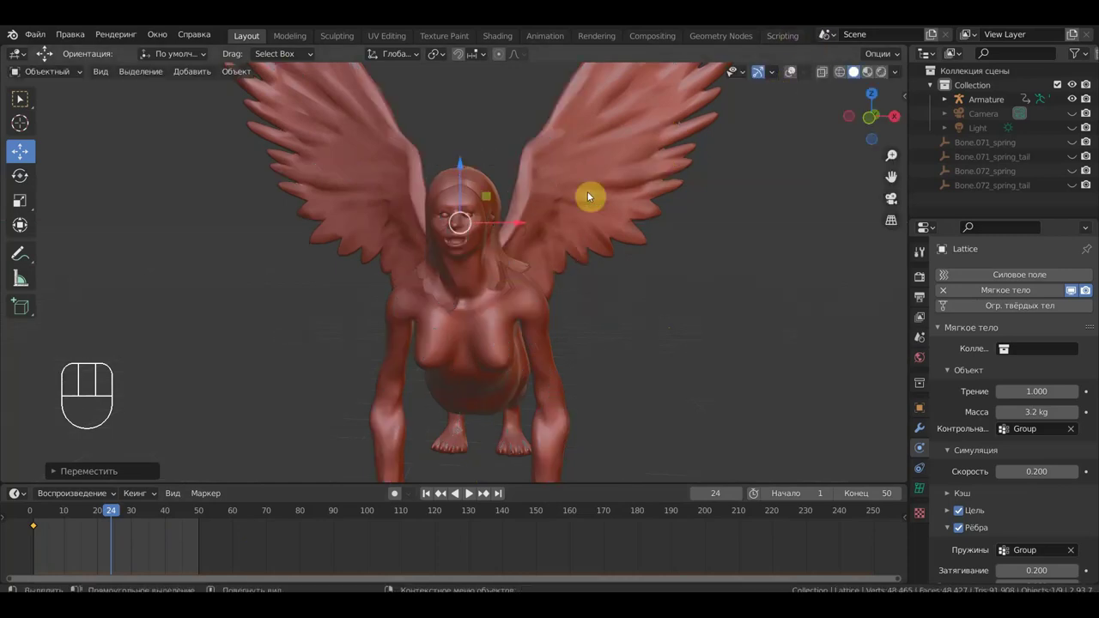
drag(527, 238, 543, 237)
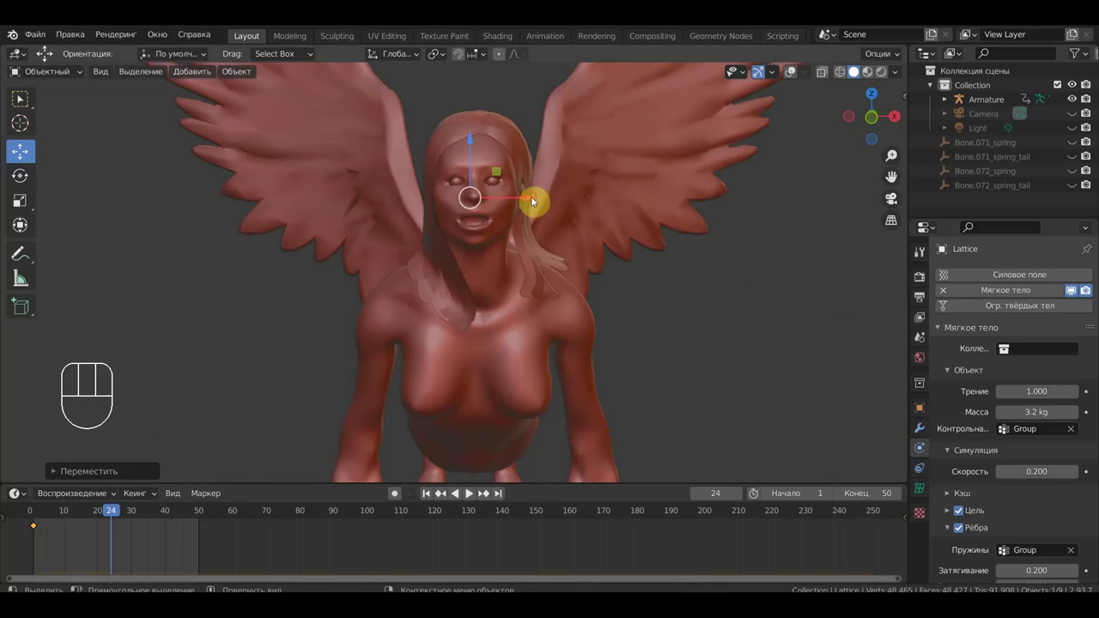
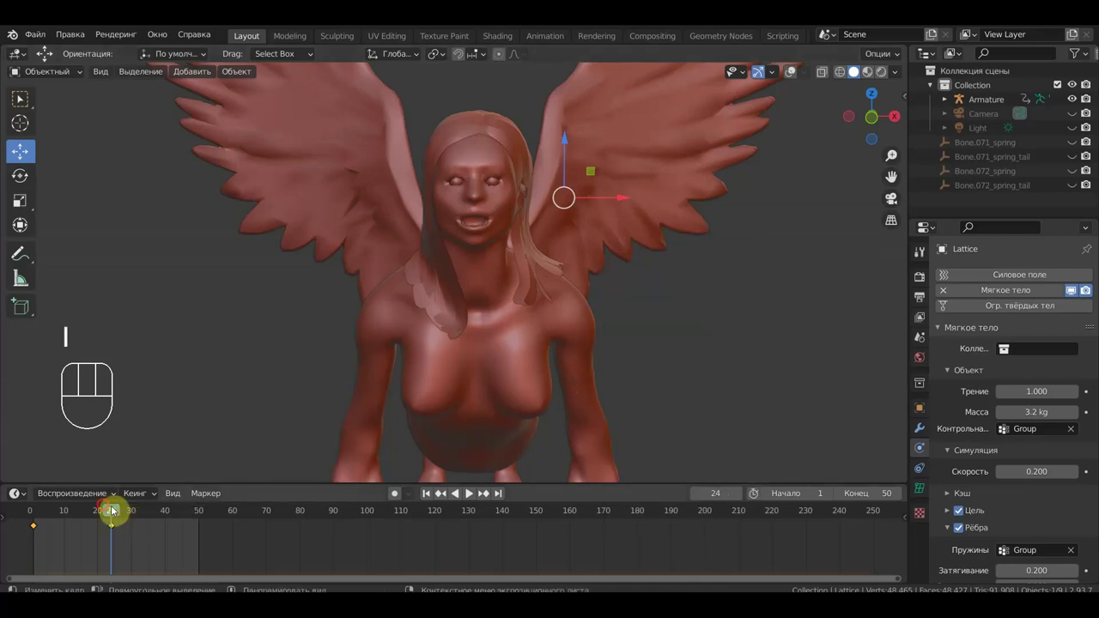
drag(102, 507, 205, 488)
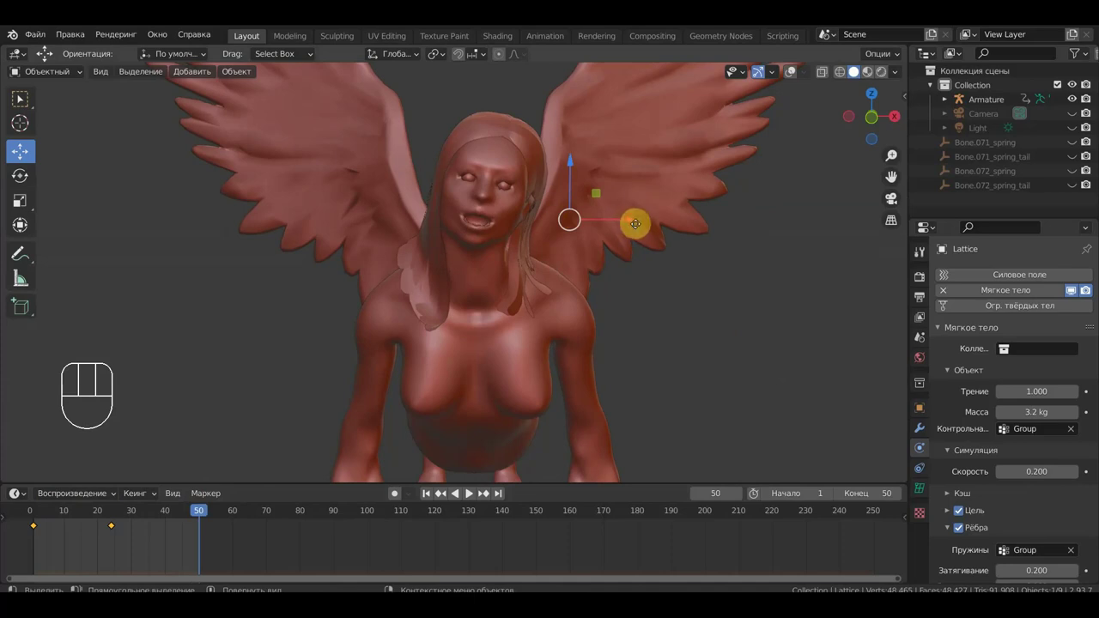
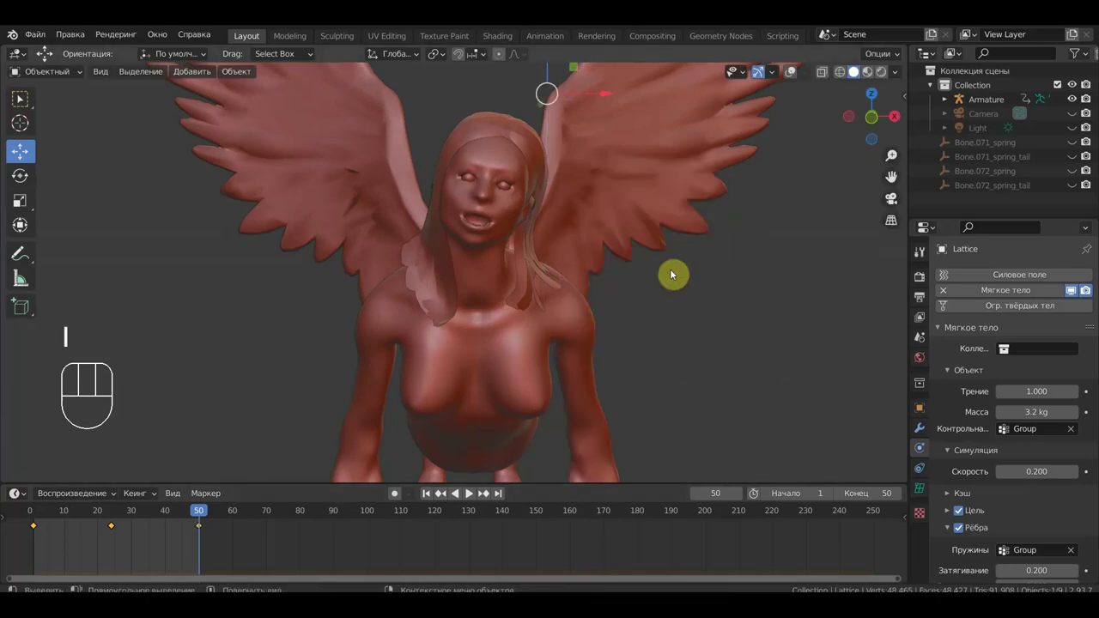
key(space)
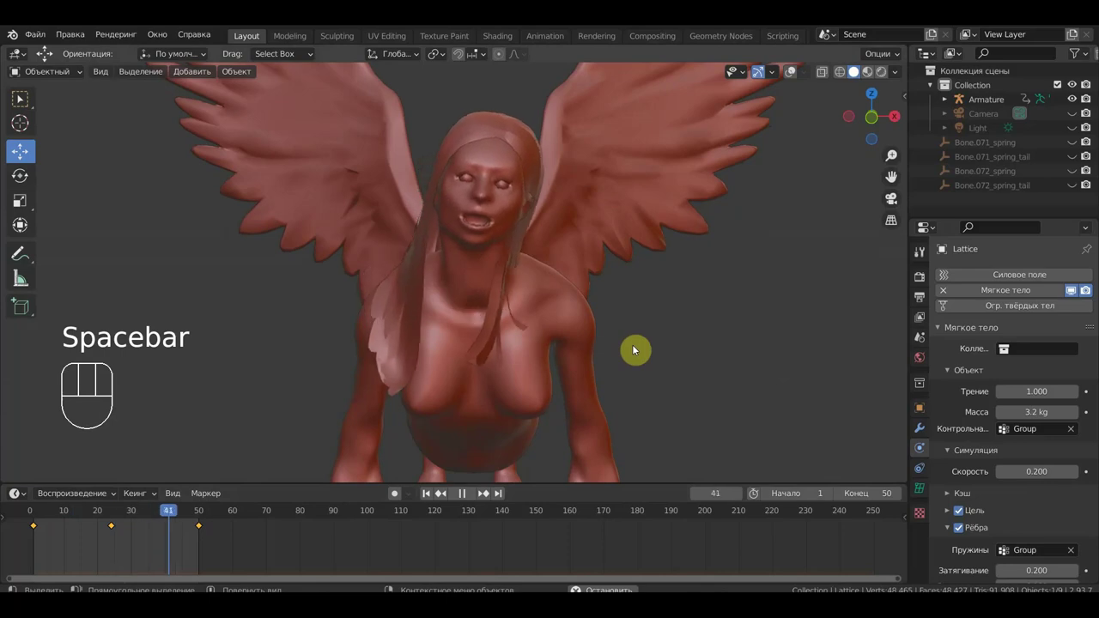
key(space)
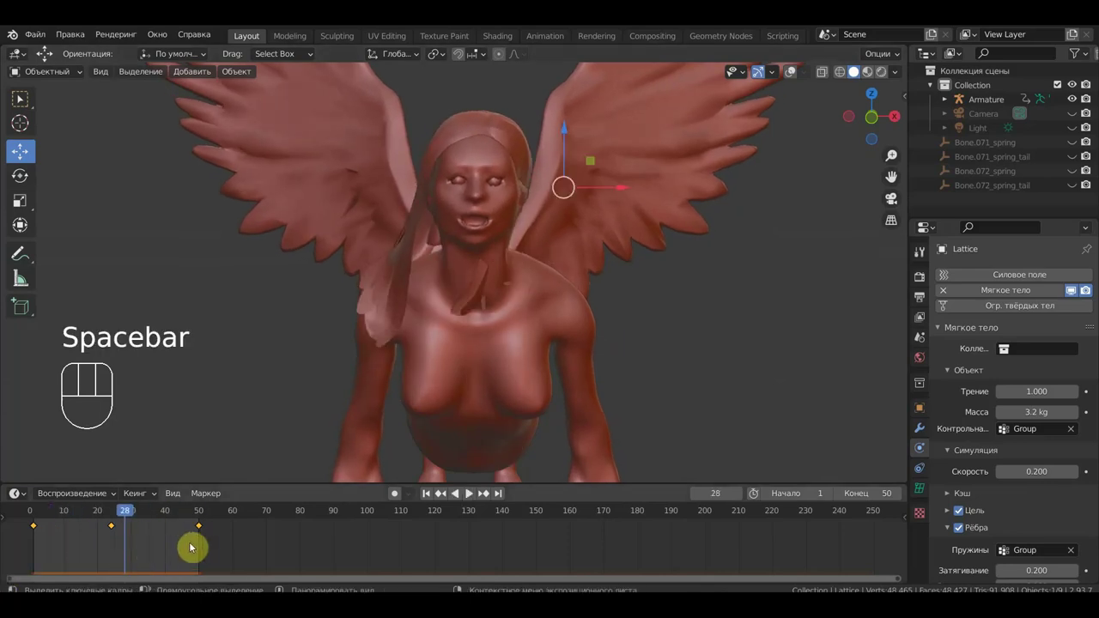
click(116, 516)
click(196, 528)
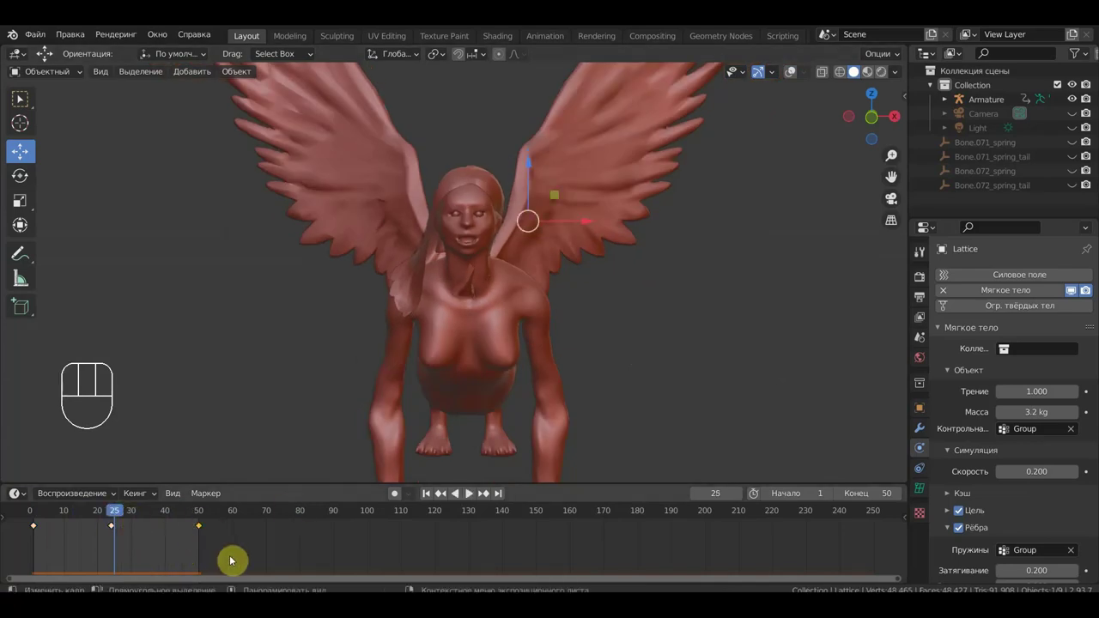
key(Delete)
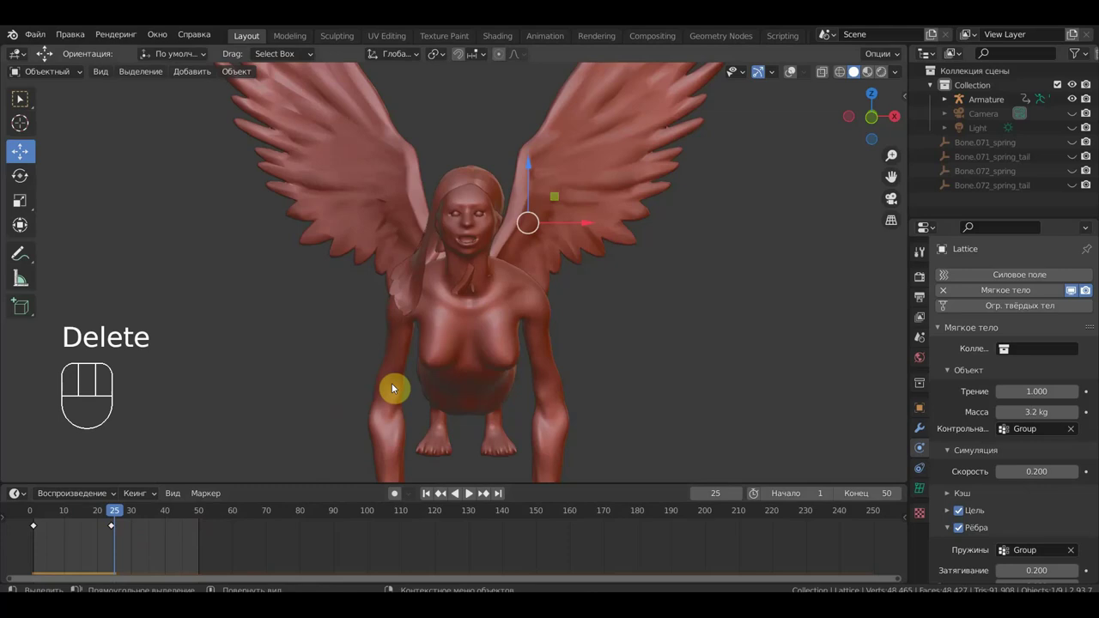
key(space)
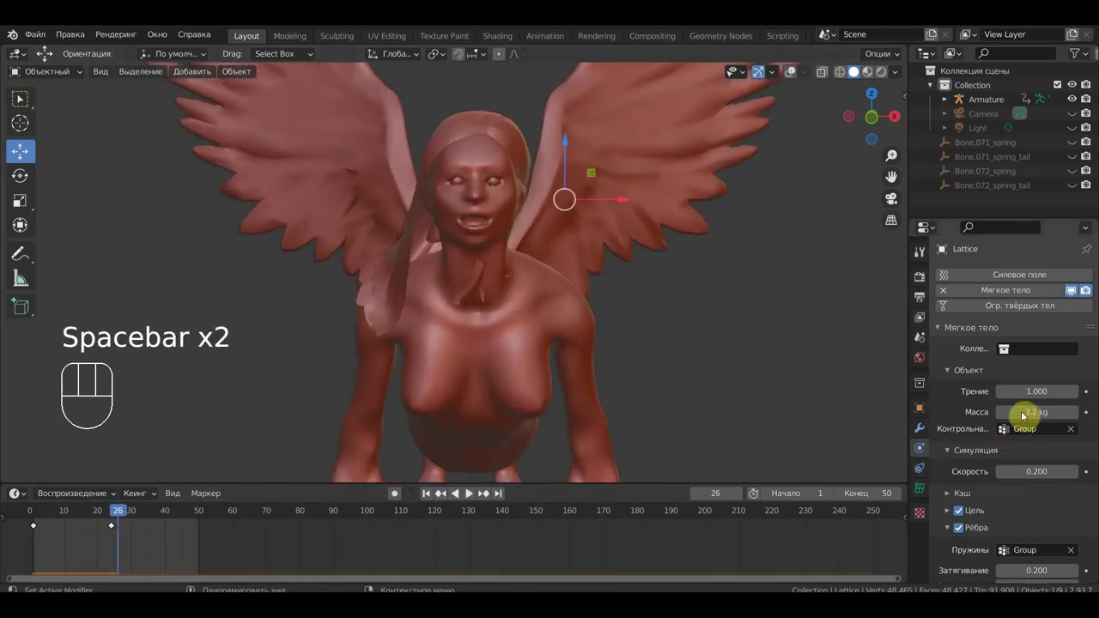
click(793, 72)
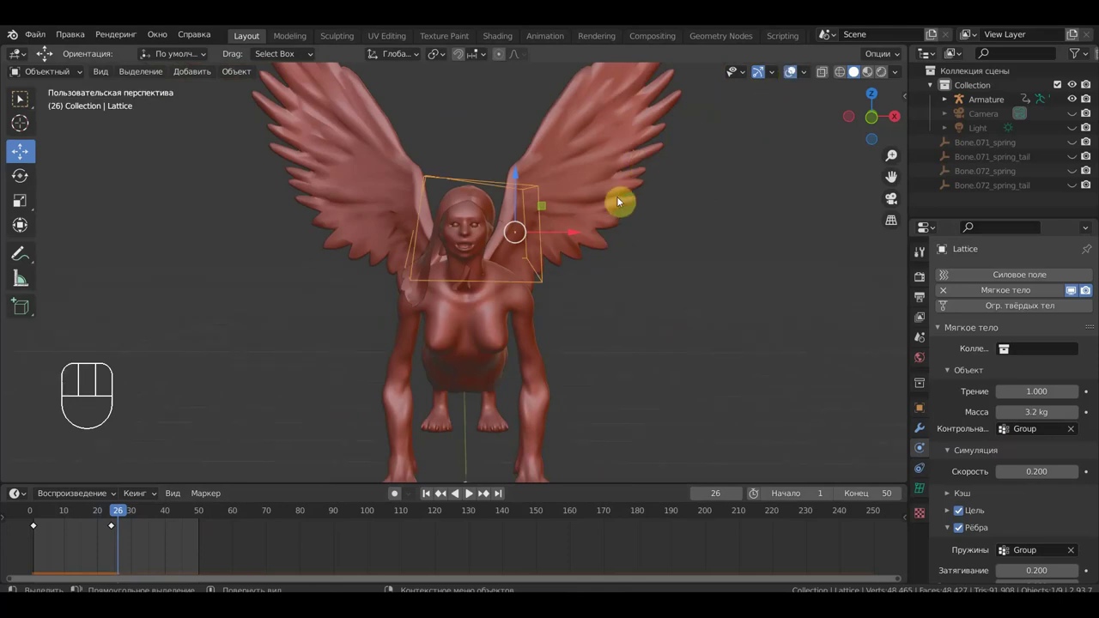
key(space)
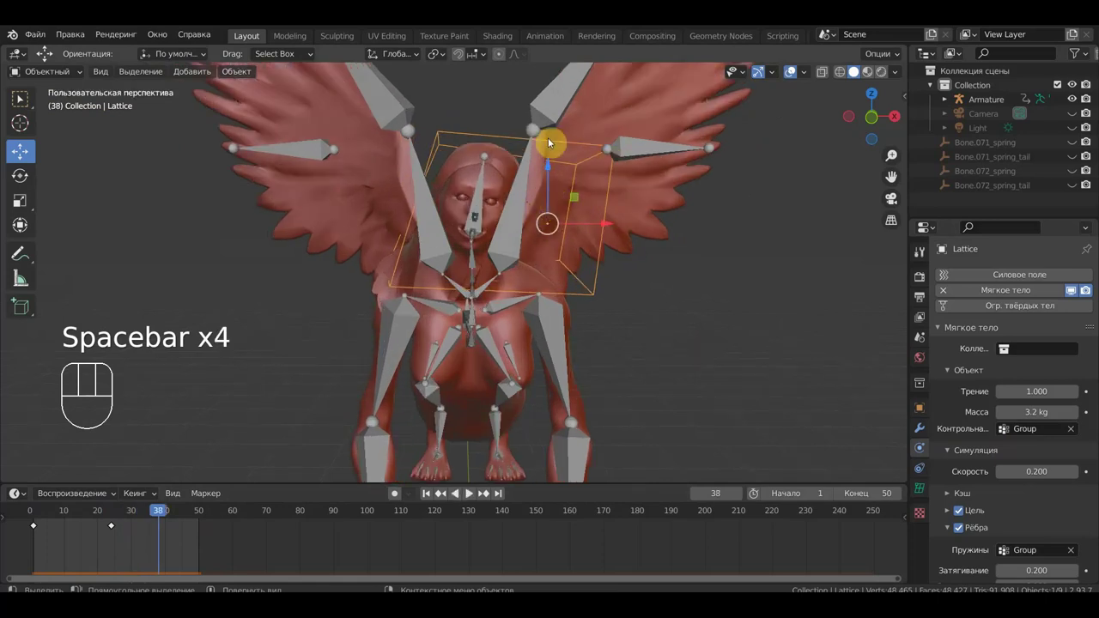
drag(611, 229, 589, 230)
key(space)
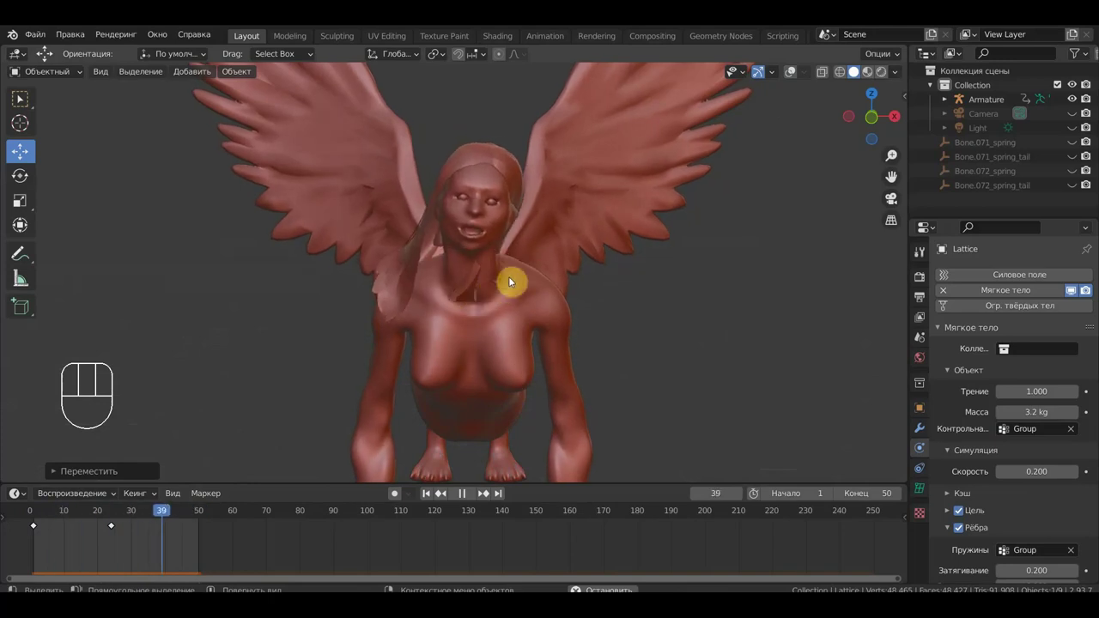
key(space)
drag(514, 275, 511, 276)
drag(463, 295, 533, 254)
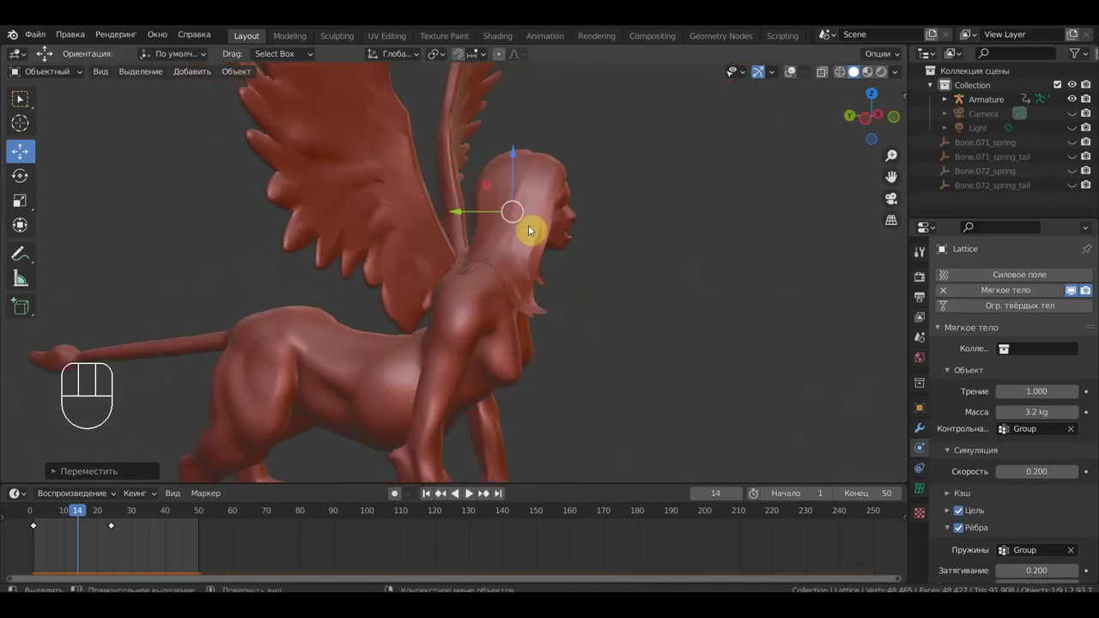
drag(468, 263, 391, 262)
drag(502, 244, 553, 233)
key(space)
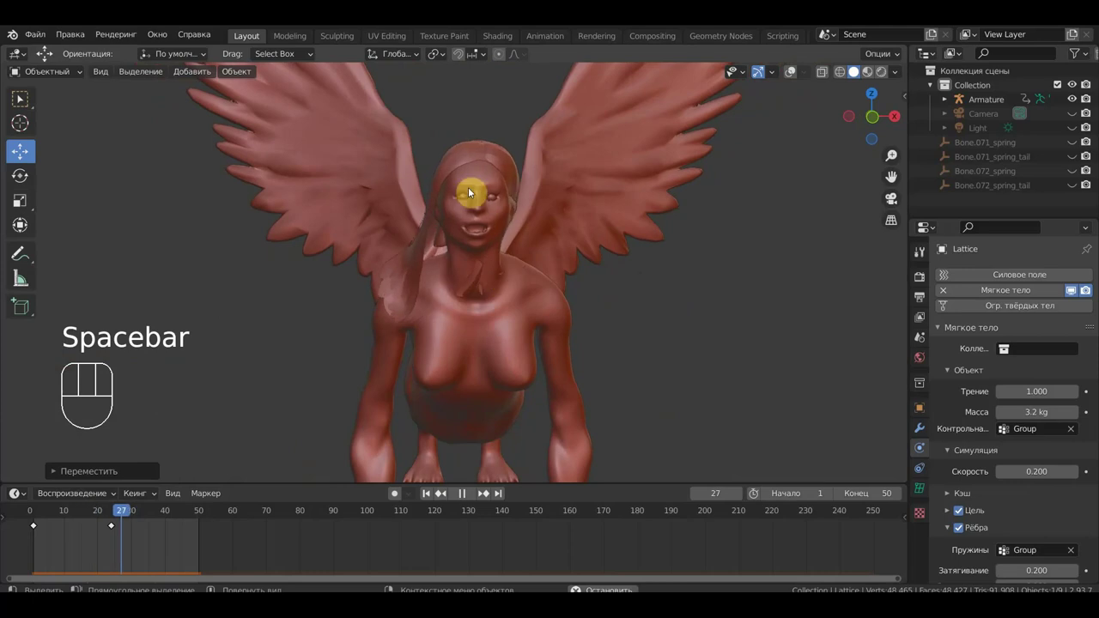
middle_click(446, 185)
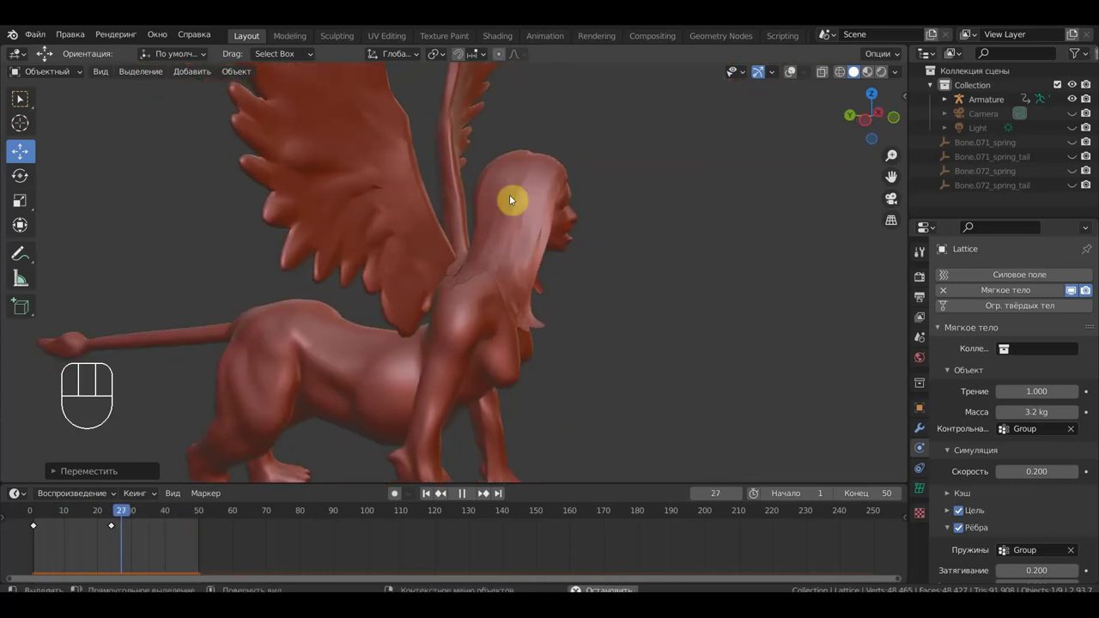
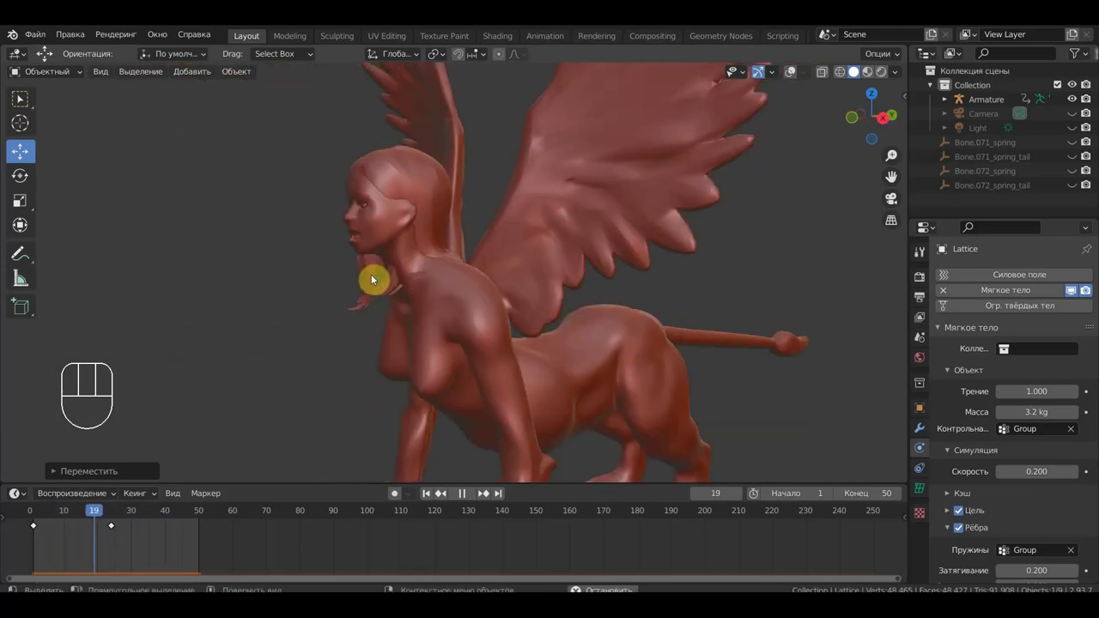
middle_click(420, 278)
drag(658, 195, 497, 230)
drag(505, 237, 417, 226)
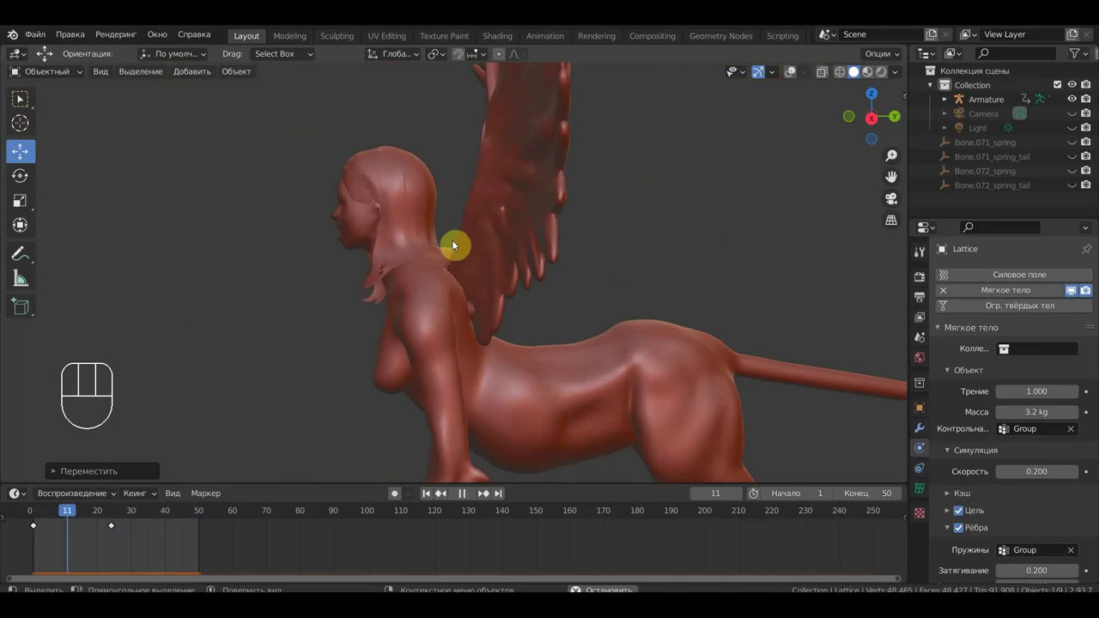
drag(453, 263, 479, 261)
drag(480, 257, 564, 264)
middle_click(584, 268)
drag(600, 267, 615, 261)
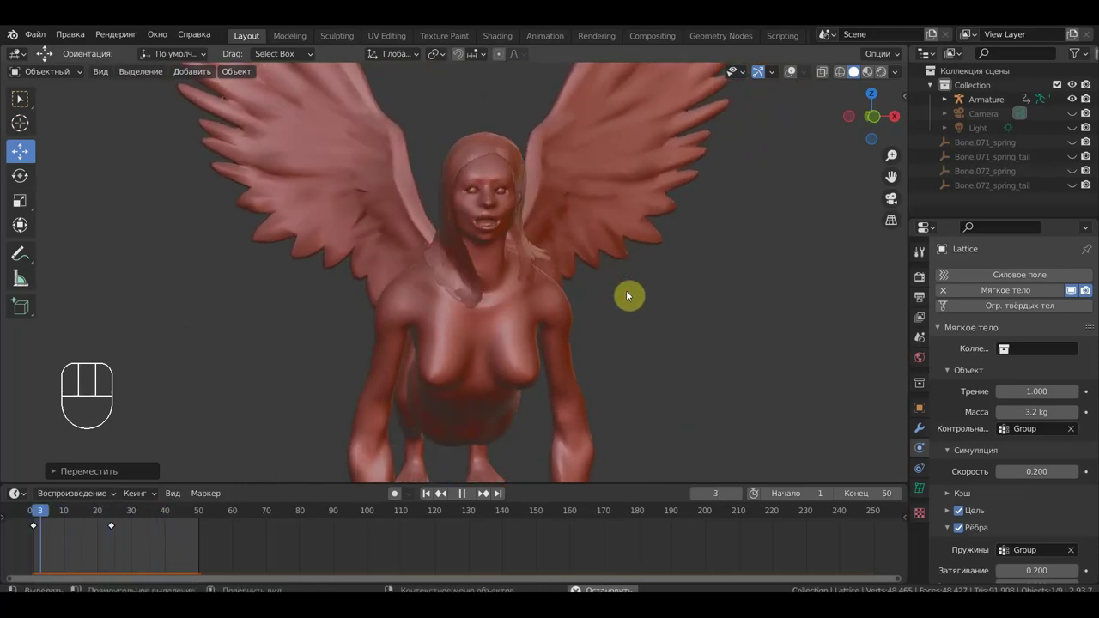
key(space)
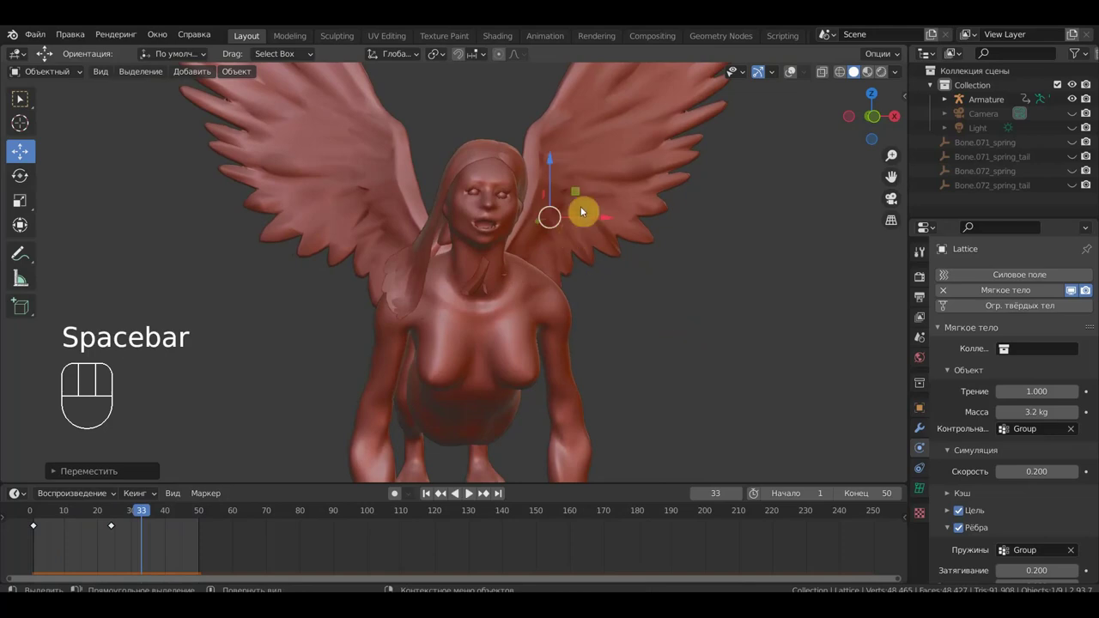
drag(157, 548, 83, 525)
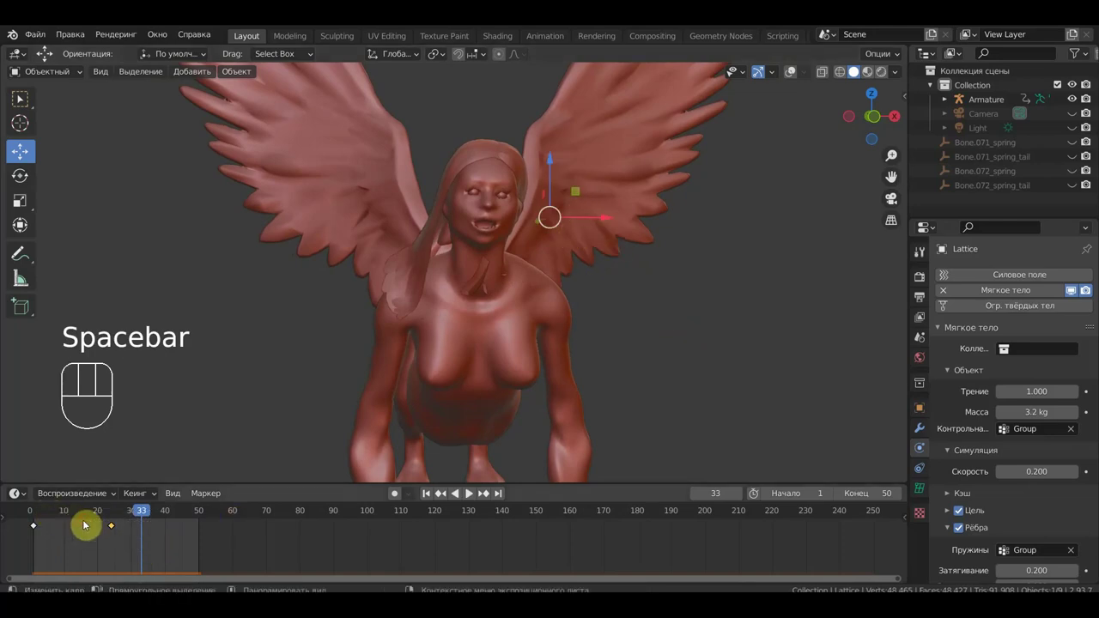
key(Delete)
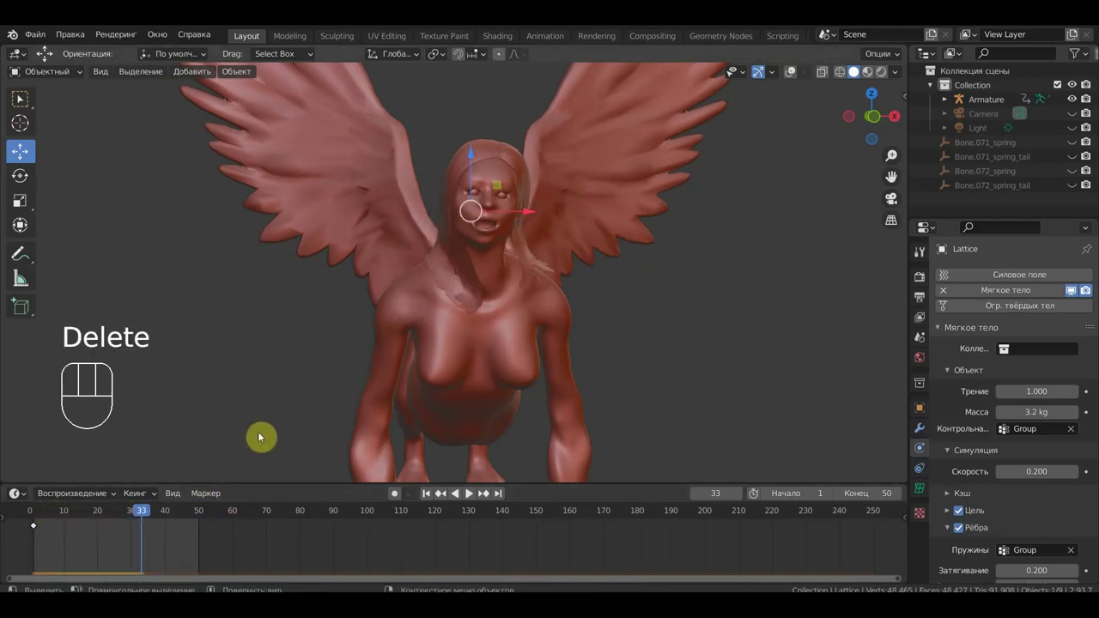
key(space)
middle_click(451, 373)
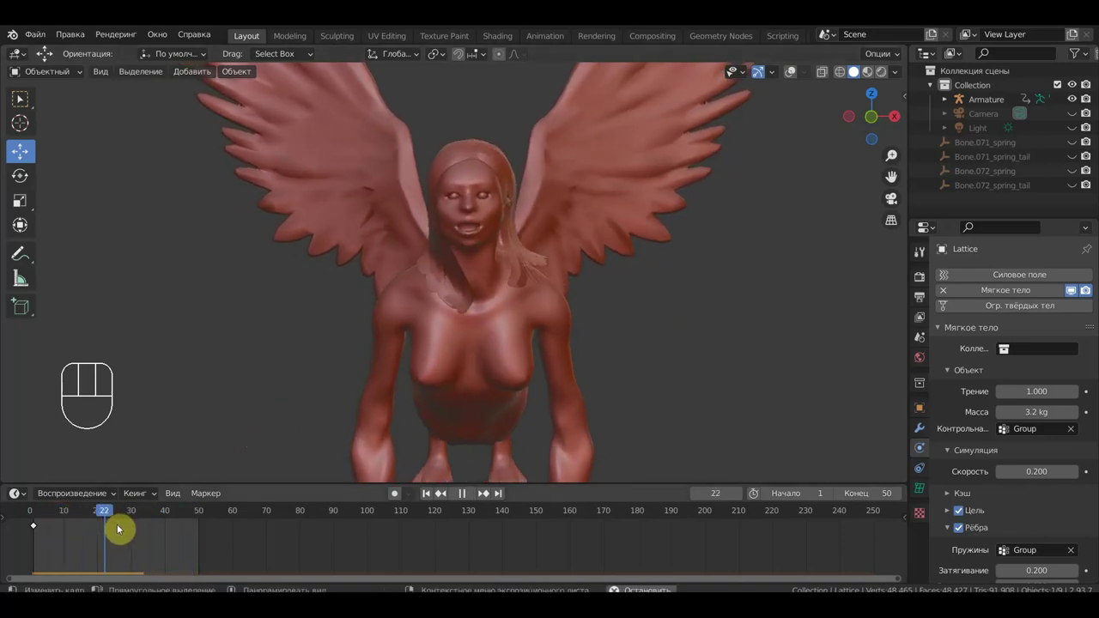
key(space)
click(100, 518)
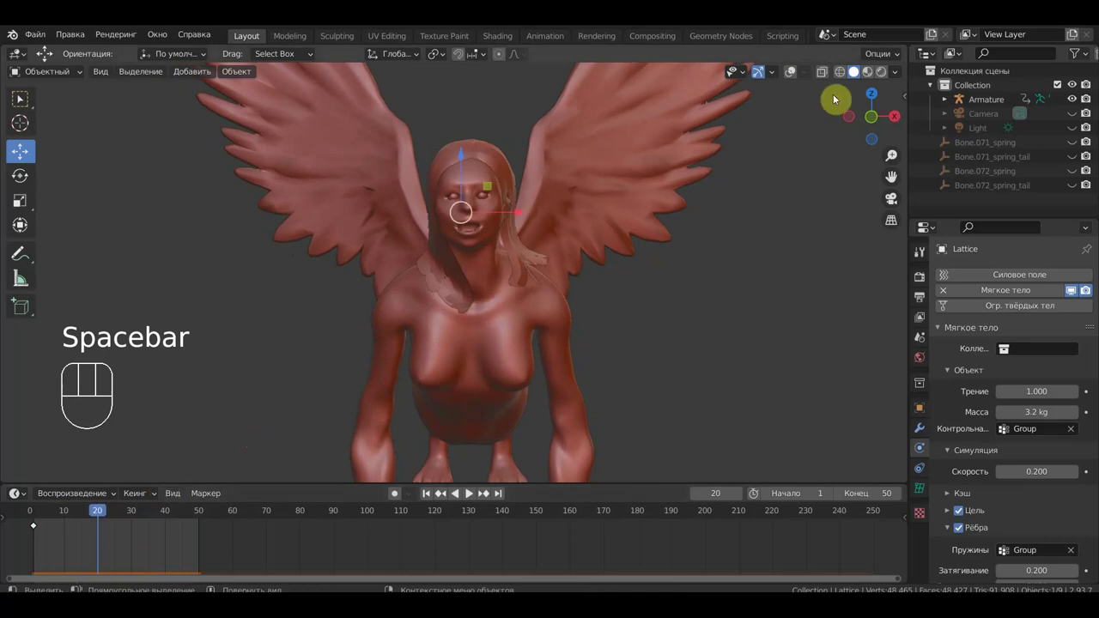
- Select the head lattice and tilt it slightly, keying it at frame 50
click(796, 73)
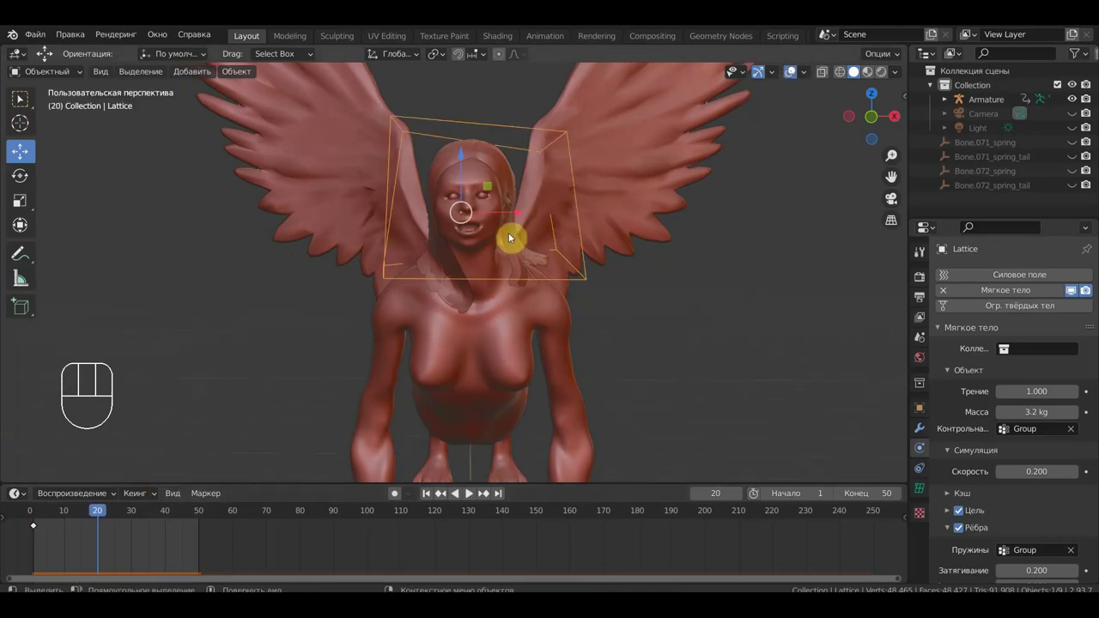
drag(525, 215, 520, 215)
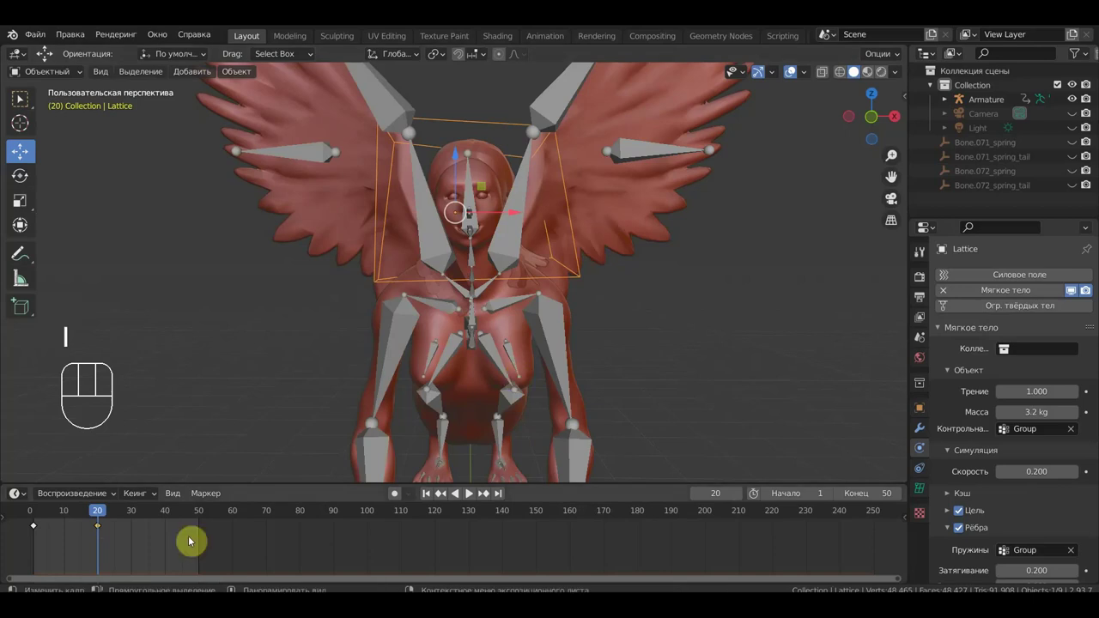
click(87, 516)
drag(92, 513, 217, 502)
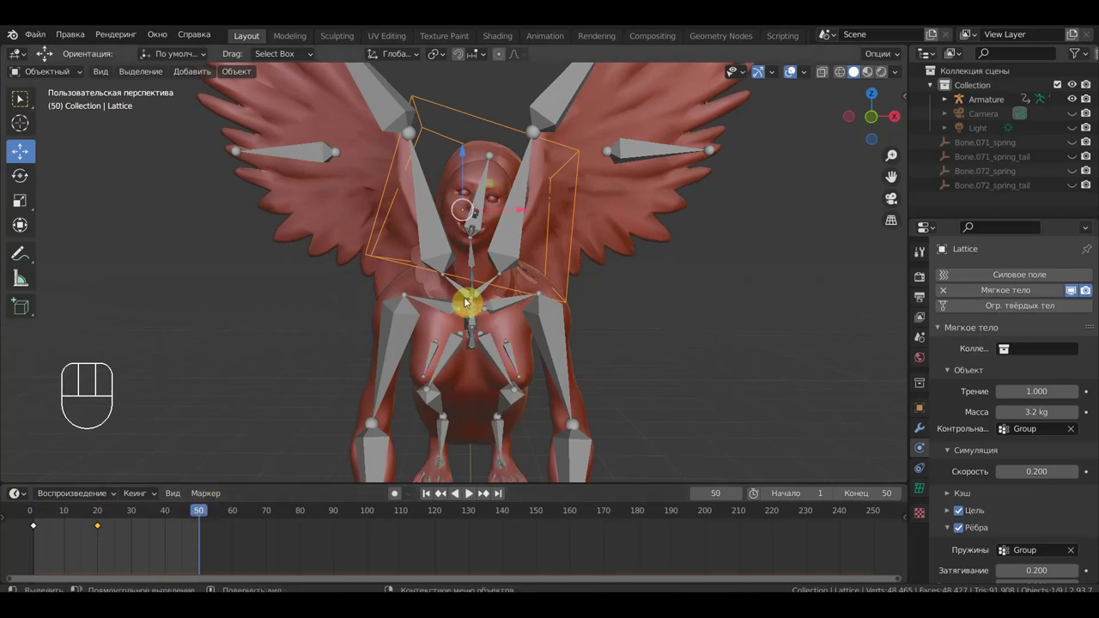
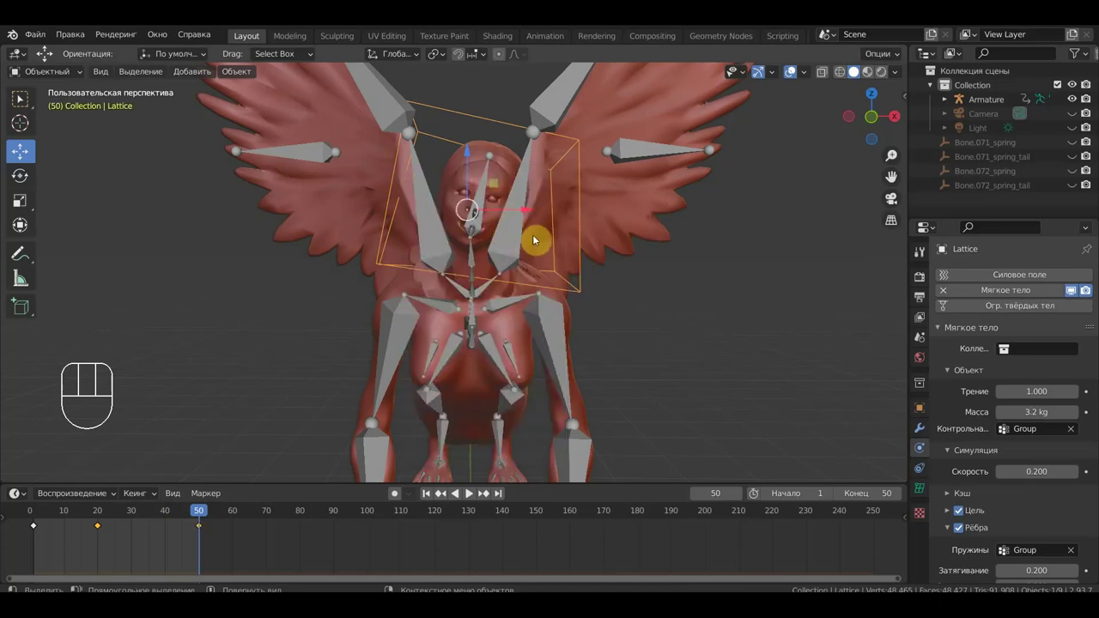
- Play the animation with the overlays hidden to watch the hair
key(space)
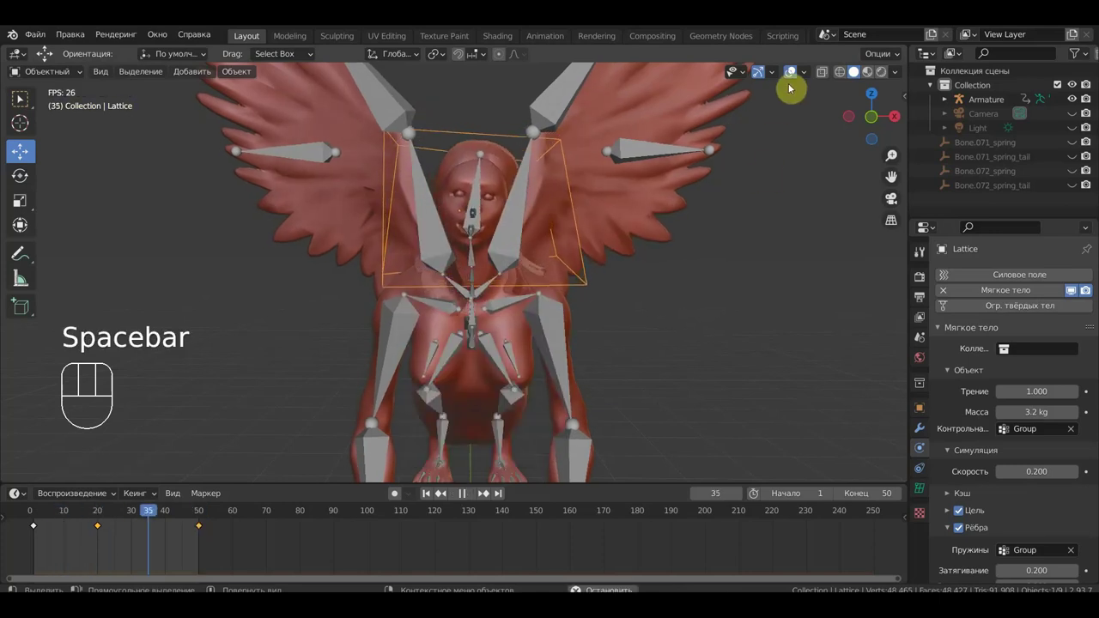
click(792, 77)
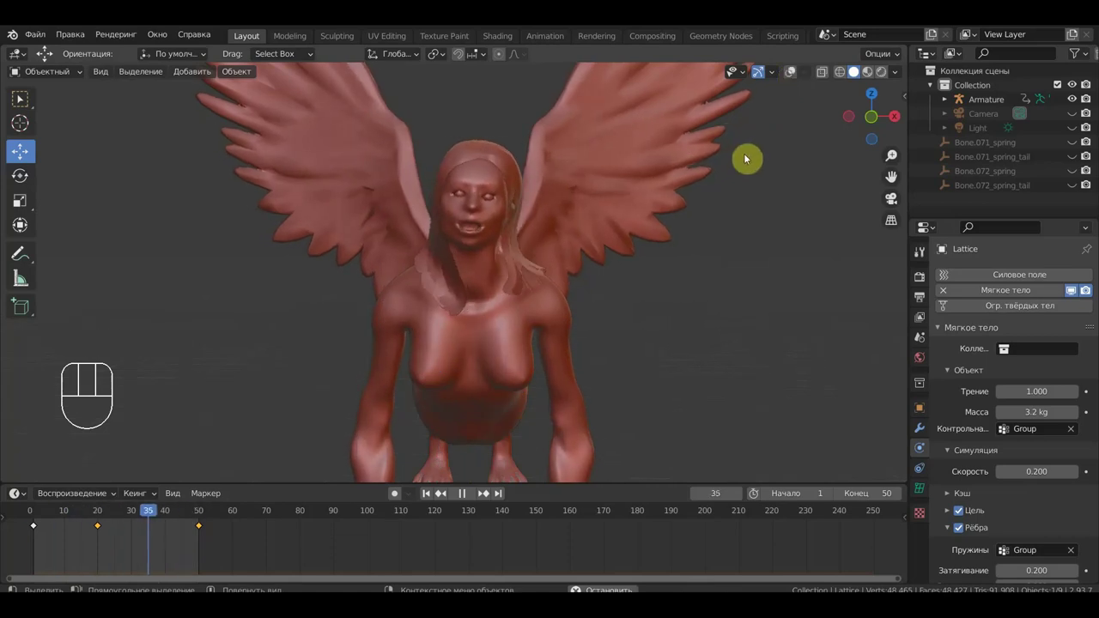
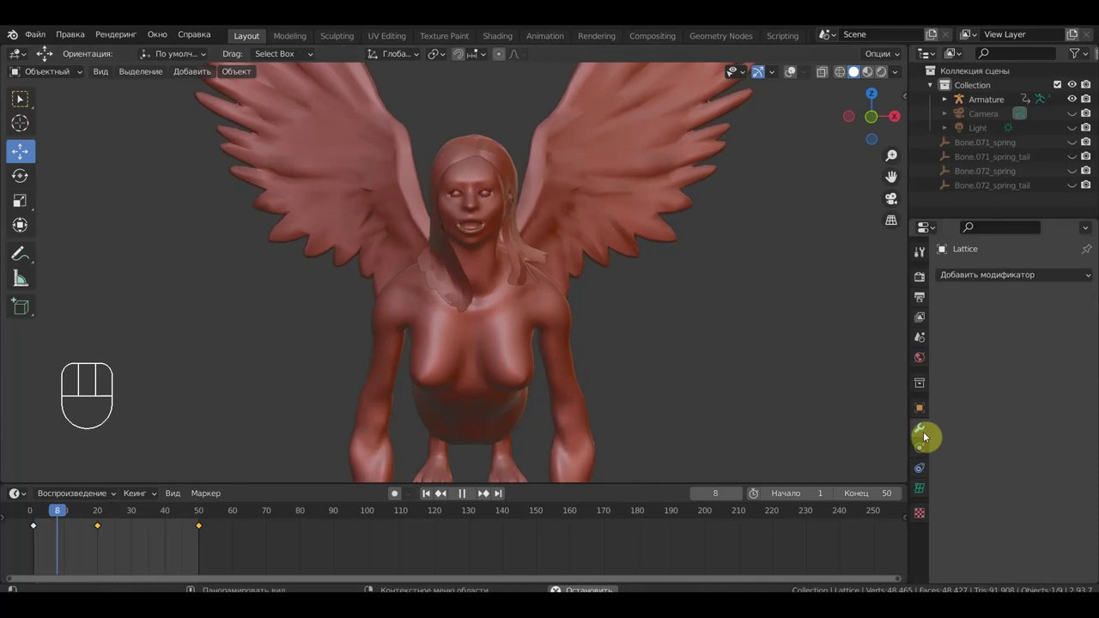
- Look through the lattice's data settings and its empty modifier list
click(926, 487)
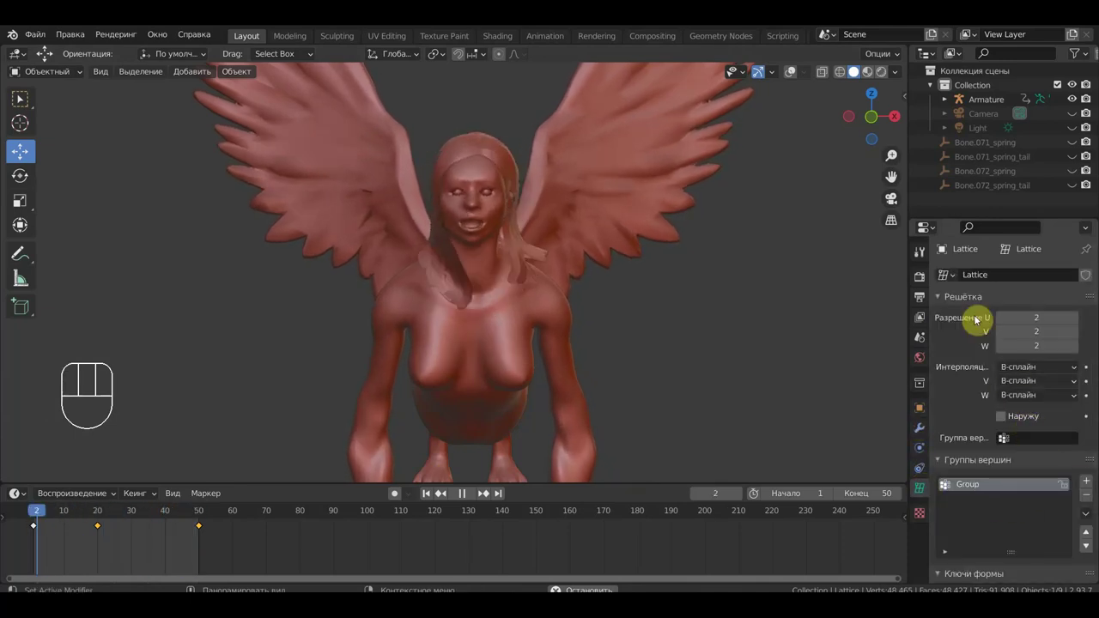
click(922, 431)
drag(1000, 282, 933, 384)
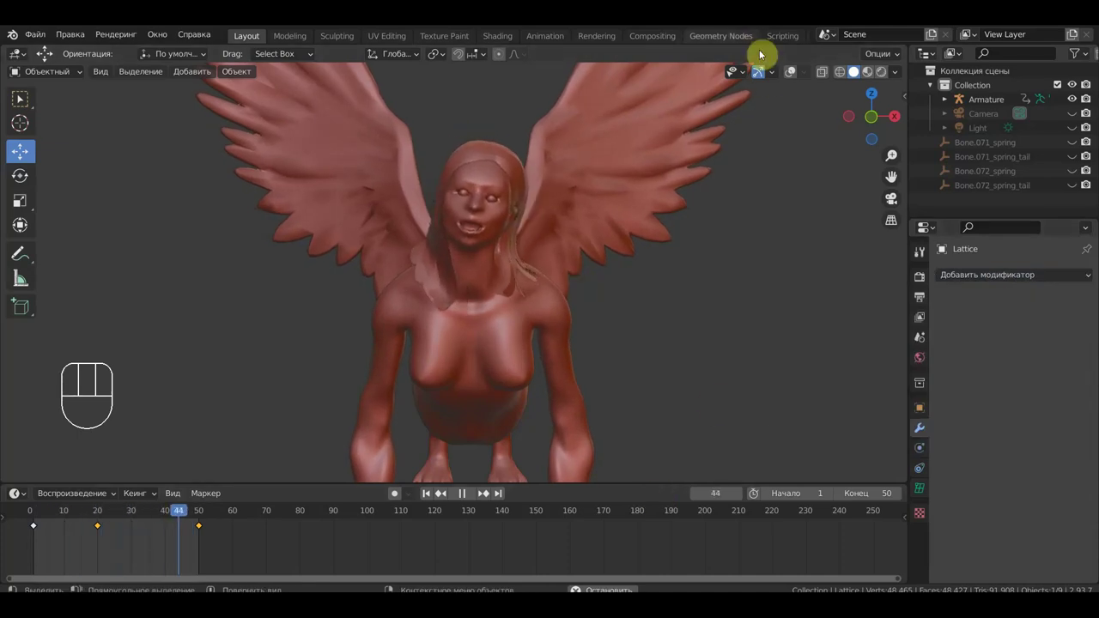
- Show the overlays, orbit to a side view of the Sphinx and stop playback at frame 10
click(798, 78)
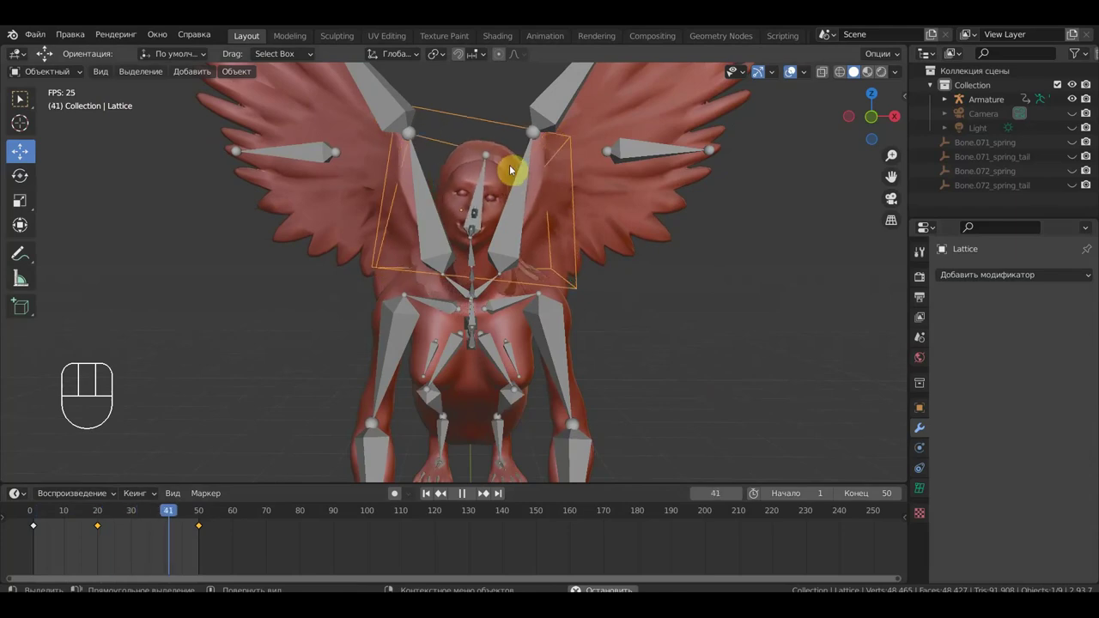
middle_click(520, 172)
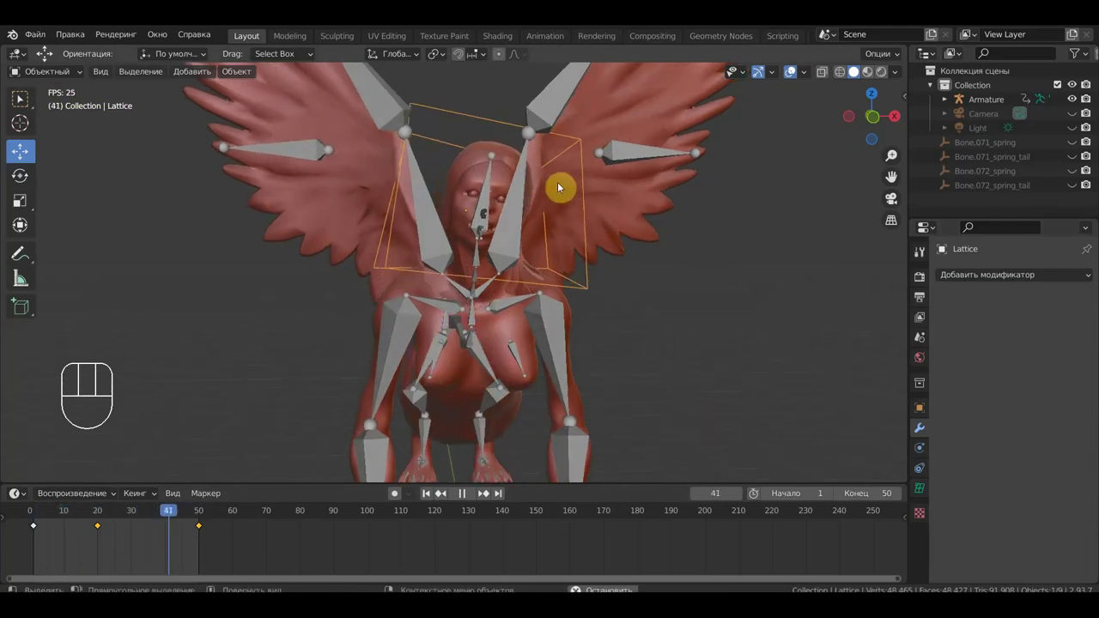
drag(648, 242, 630, 241)
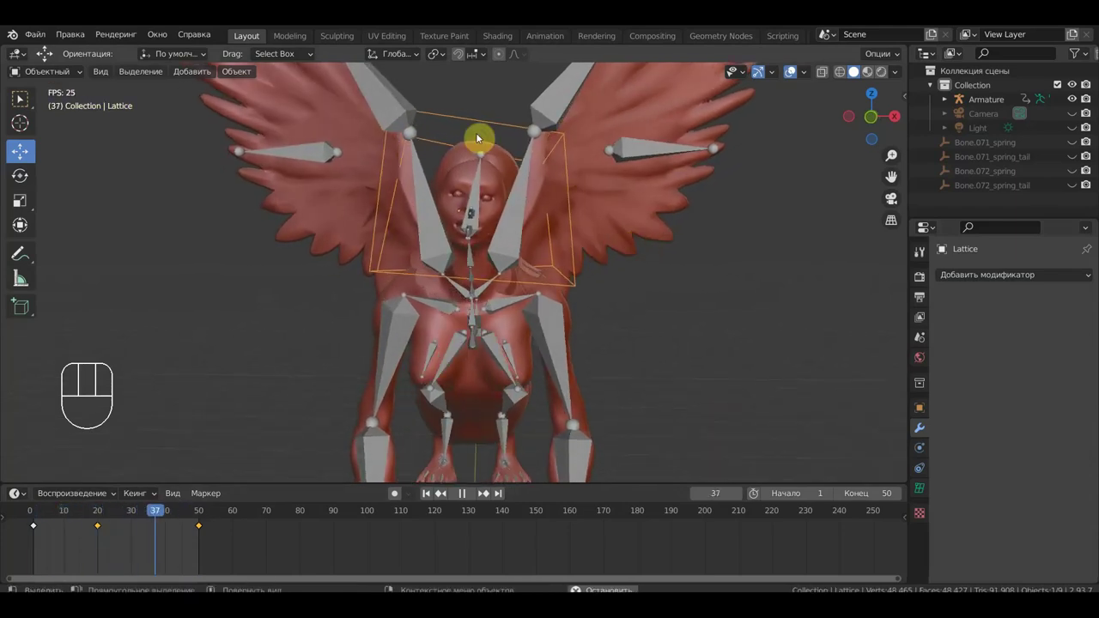
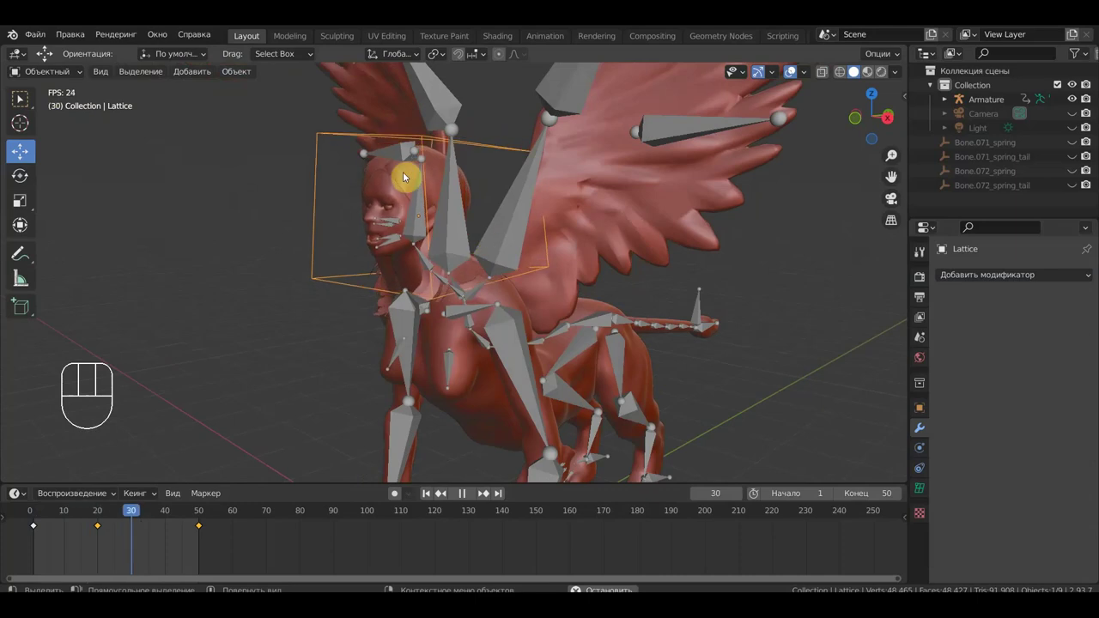
key(space)
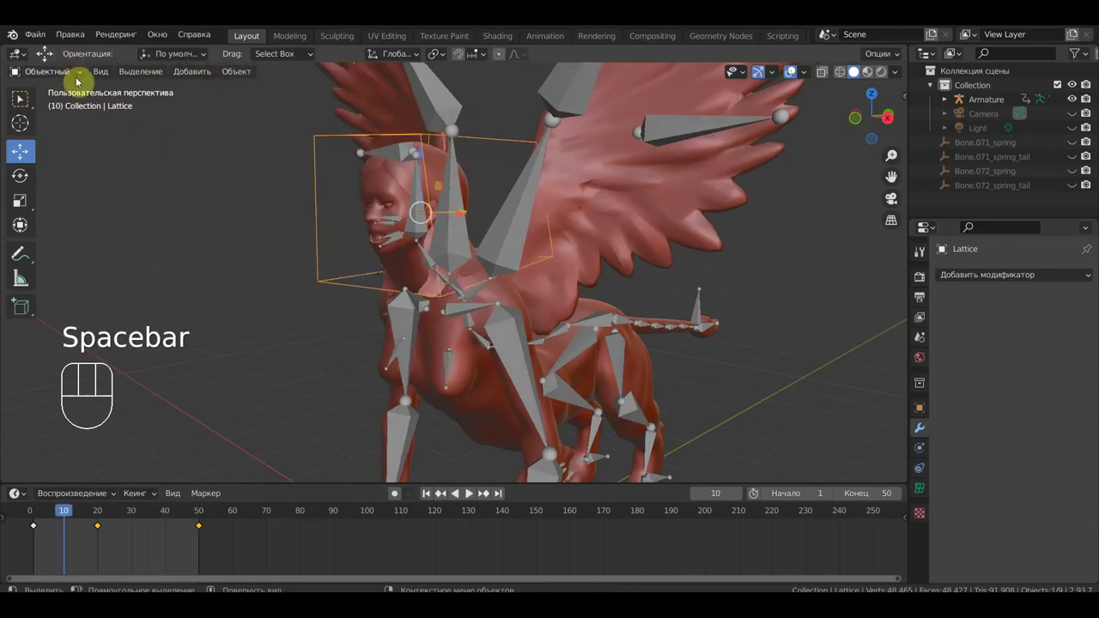
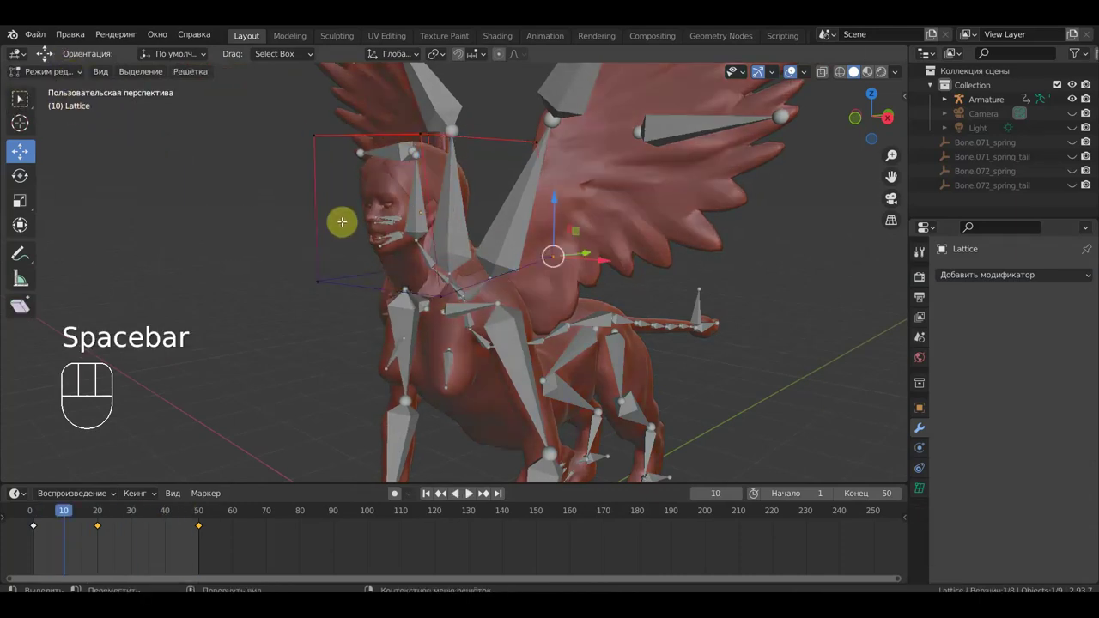
- Edit the lattice, select some points and make the model see-through to reveal the cage
key(a)
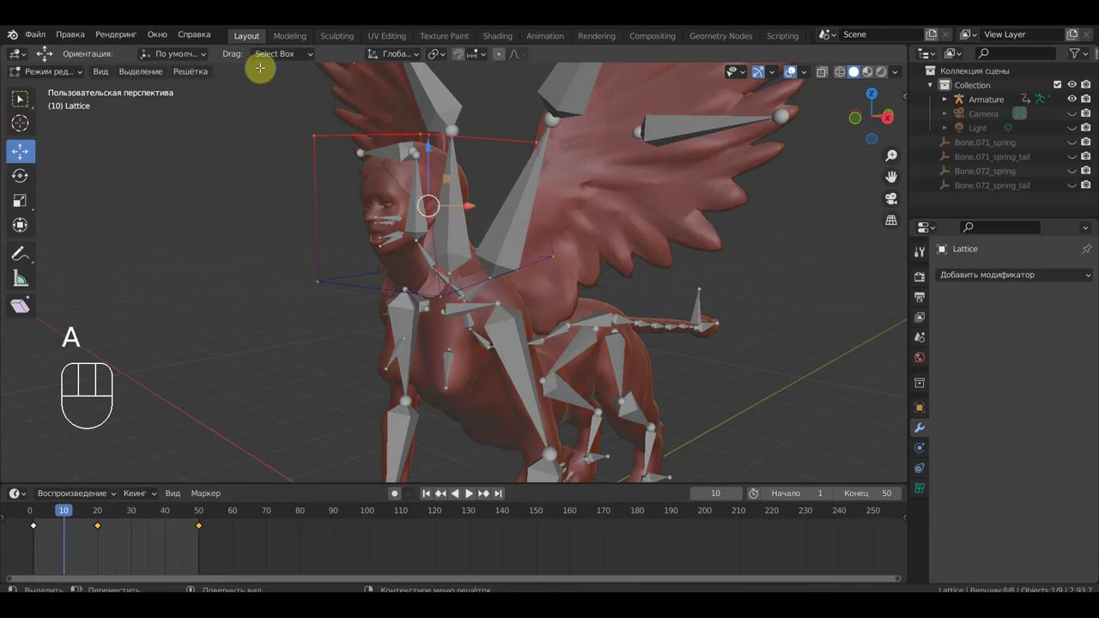
drag(319, 149, 157, 72)
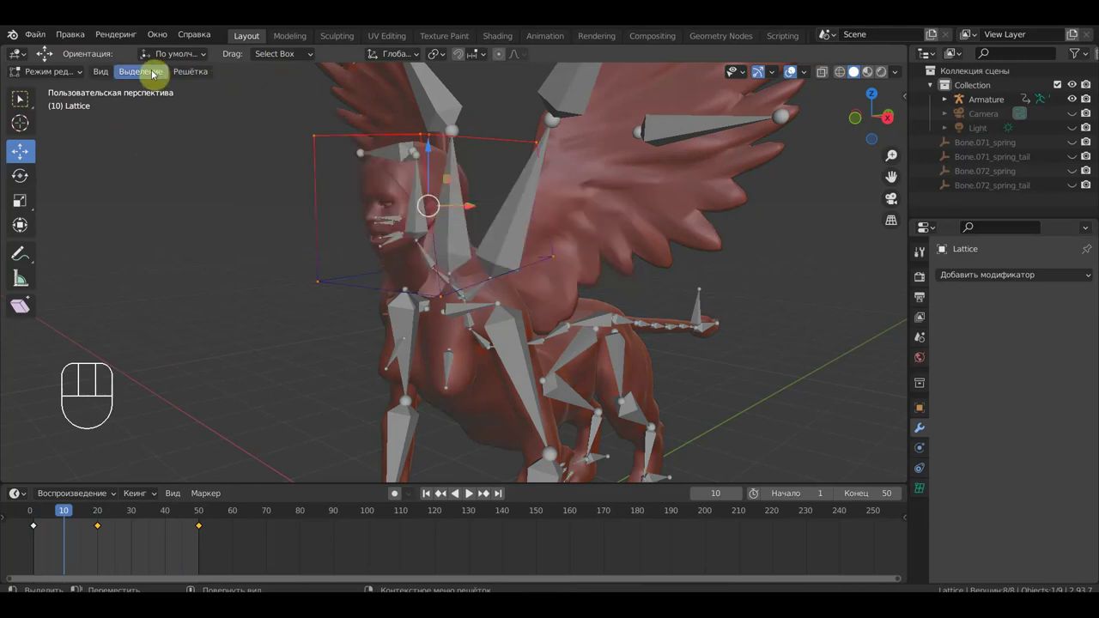
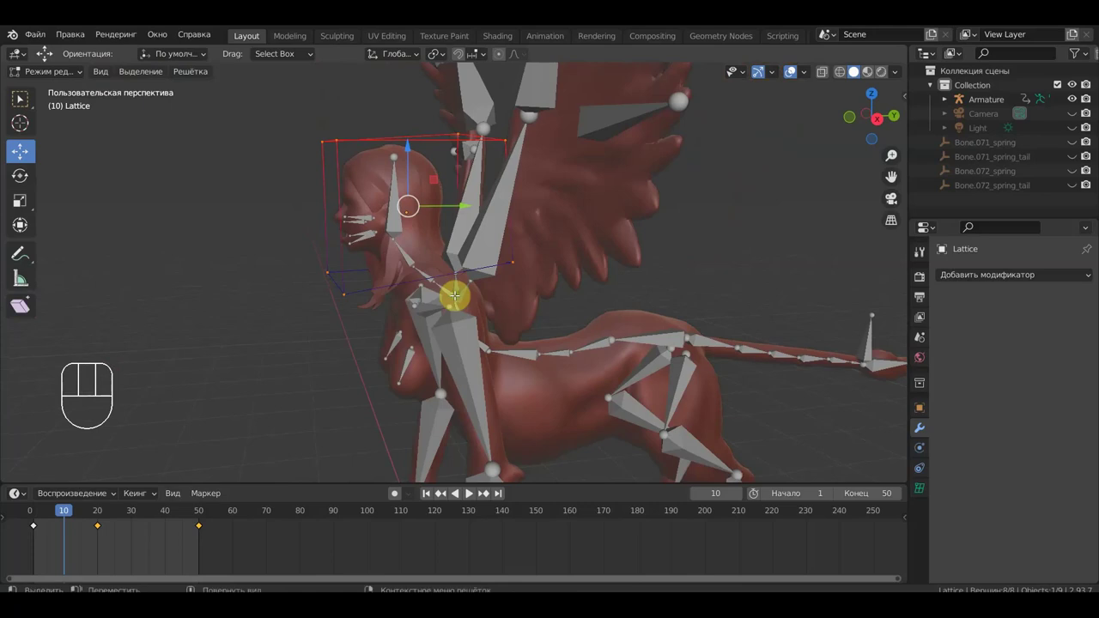
key(k)
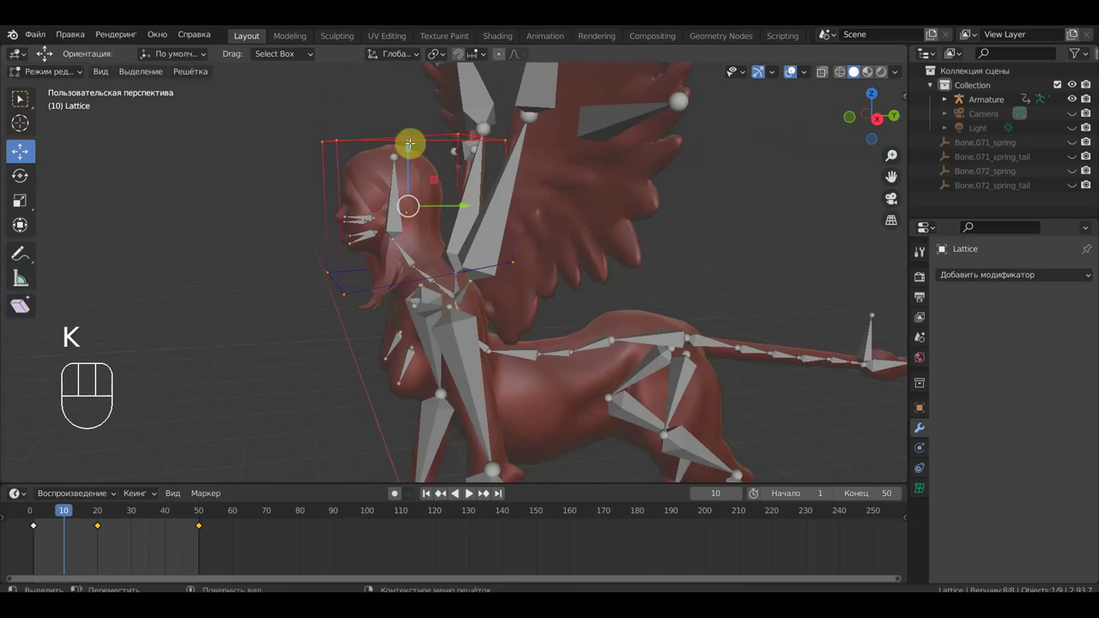
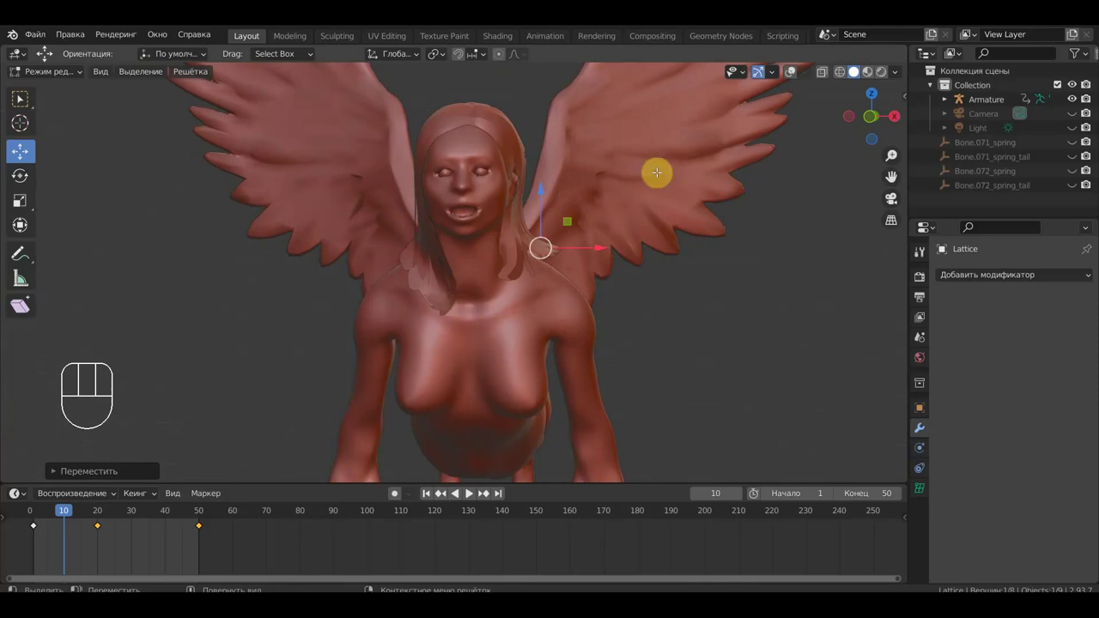
click(795, 74)
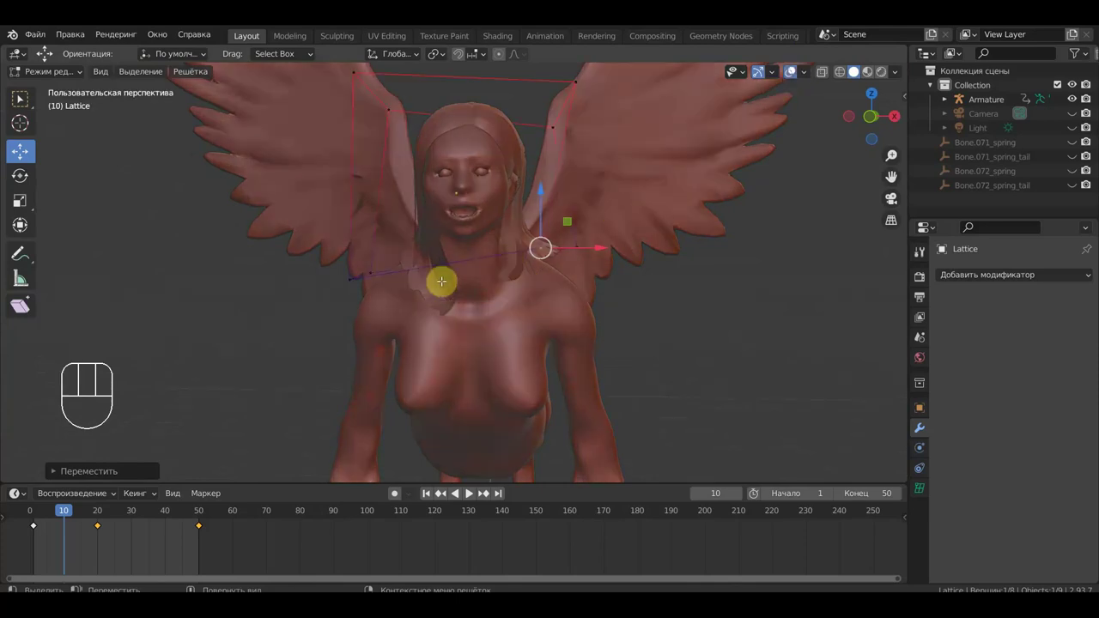
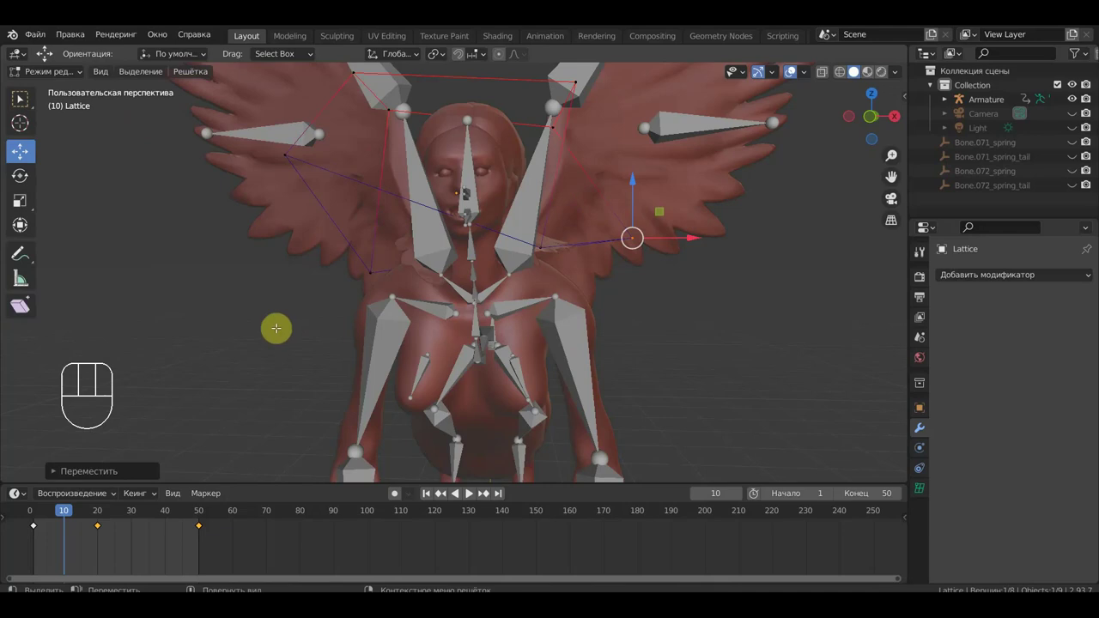
- Reselect lattice points, key them and box-select more to spread the cage wider
key(a)
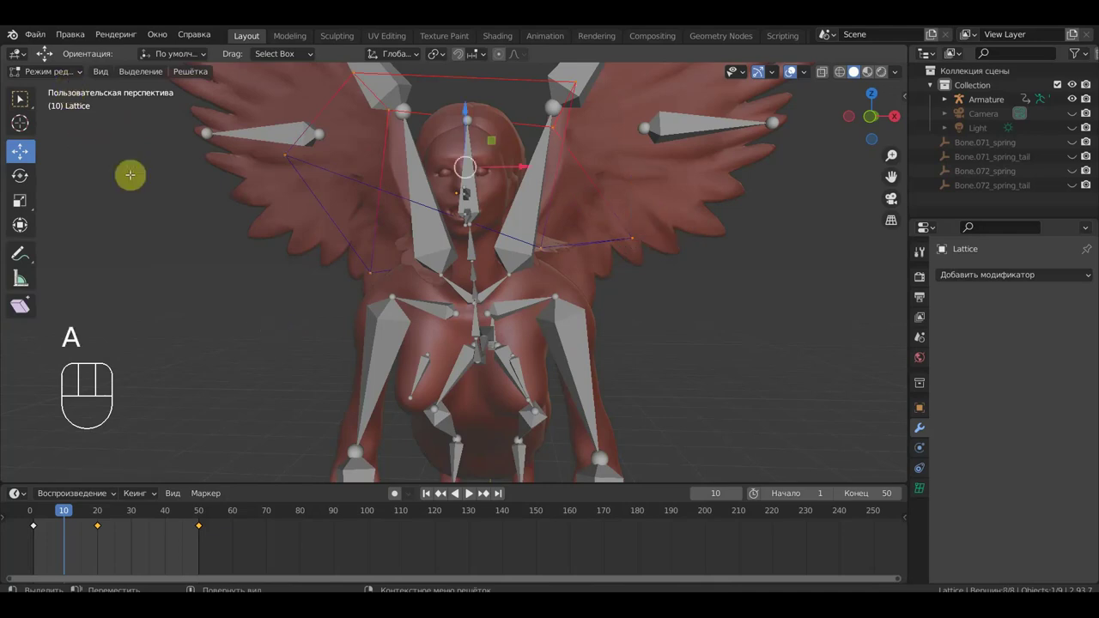
key(i)
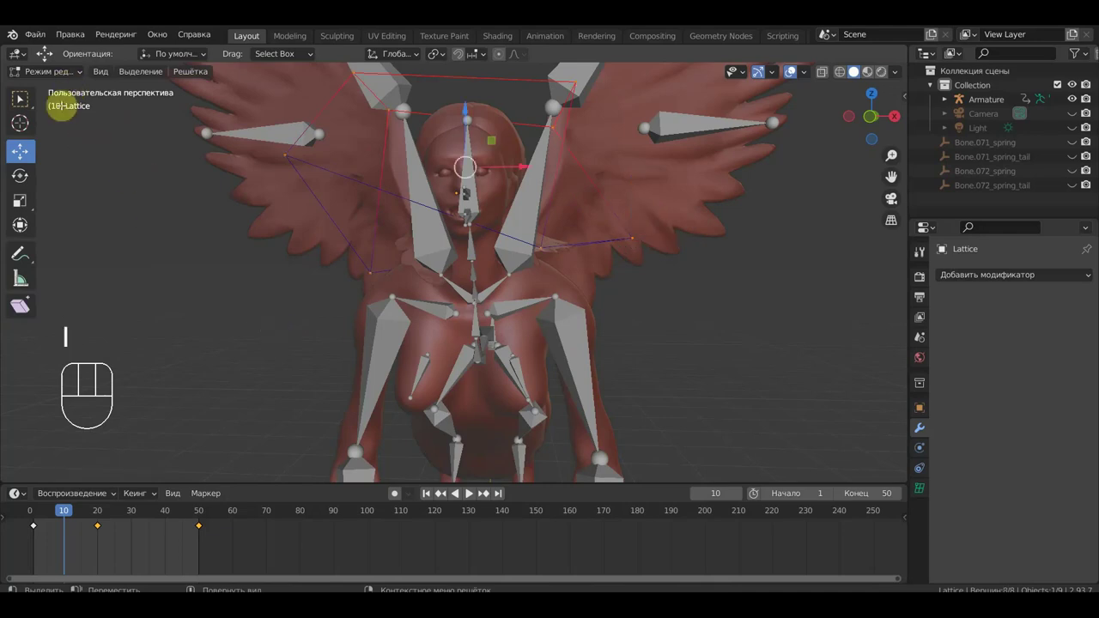
drag(51, 77, 134, 134)
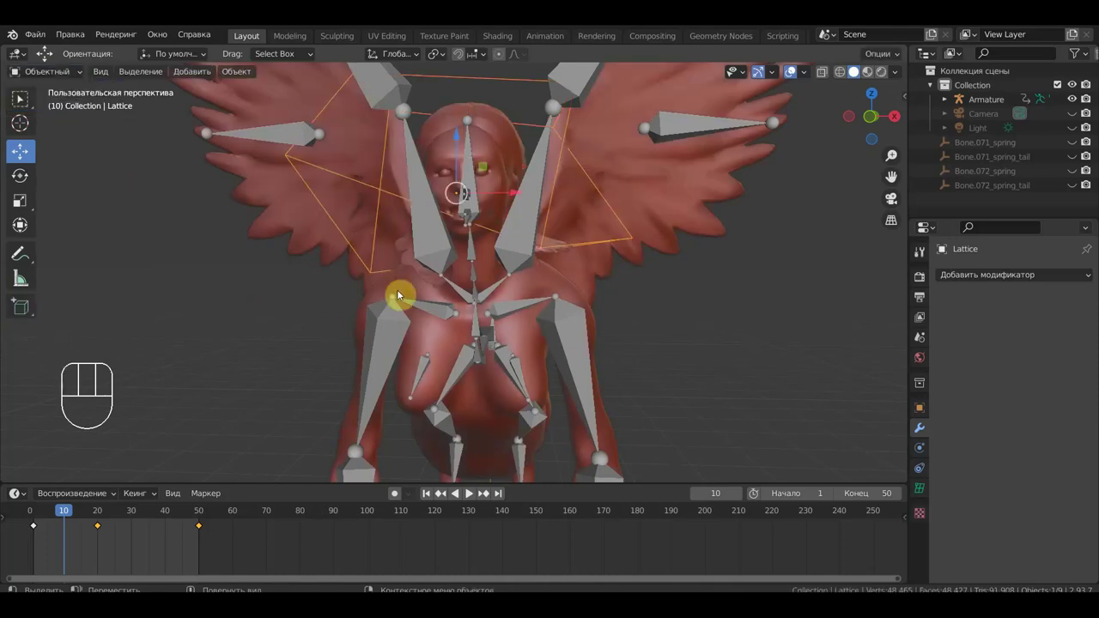
- Select everything, insert a keyframe and jump to frame 50
key(a)
key(i)
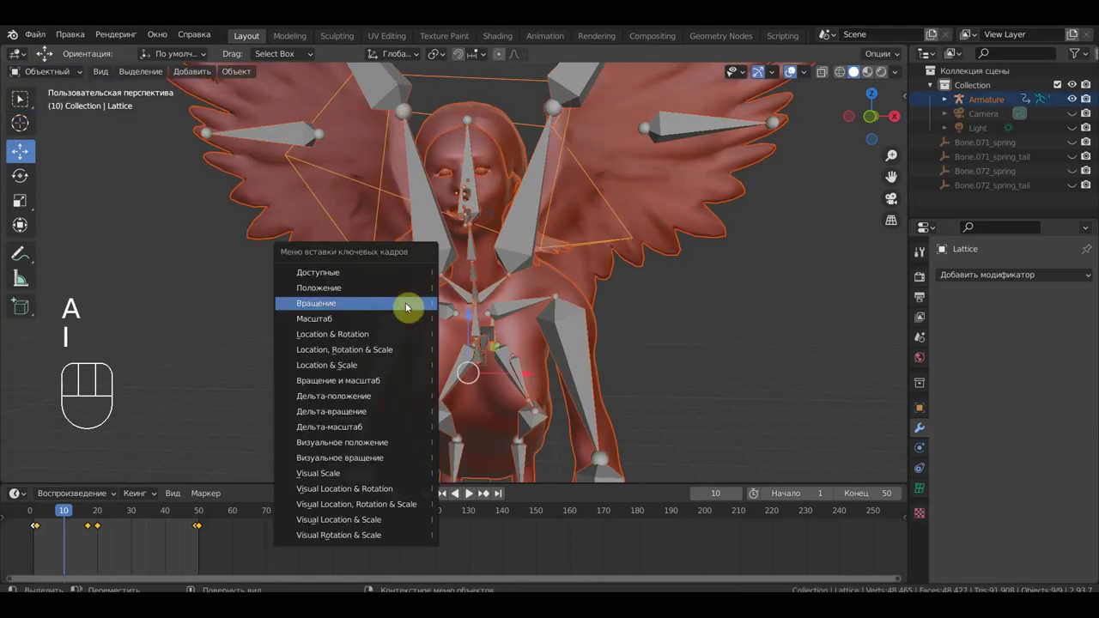
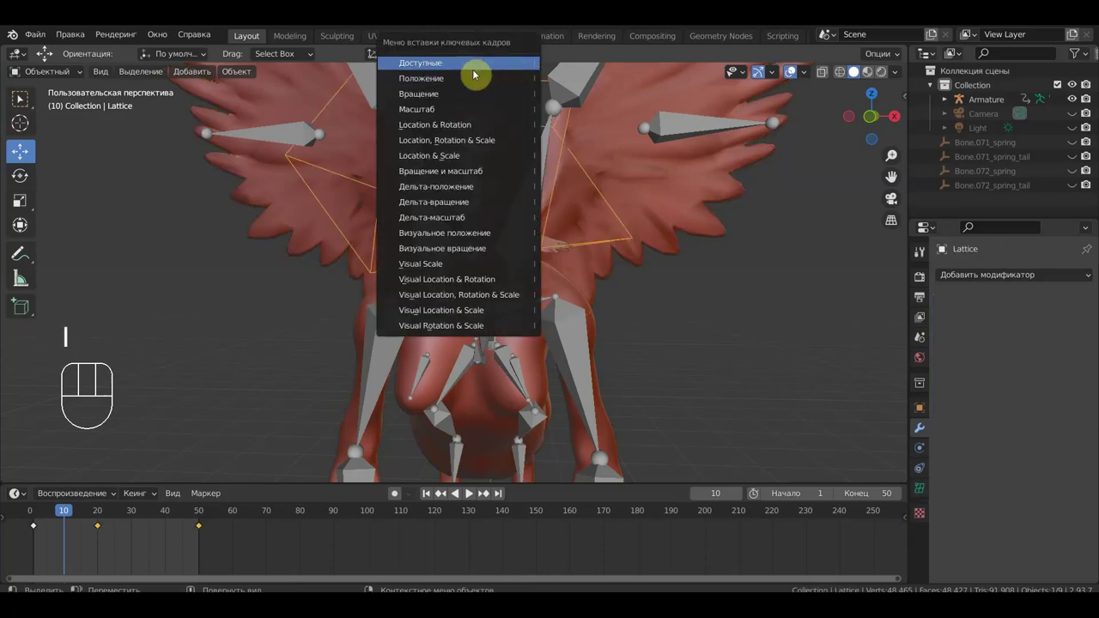
key(space)
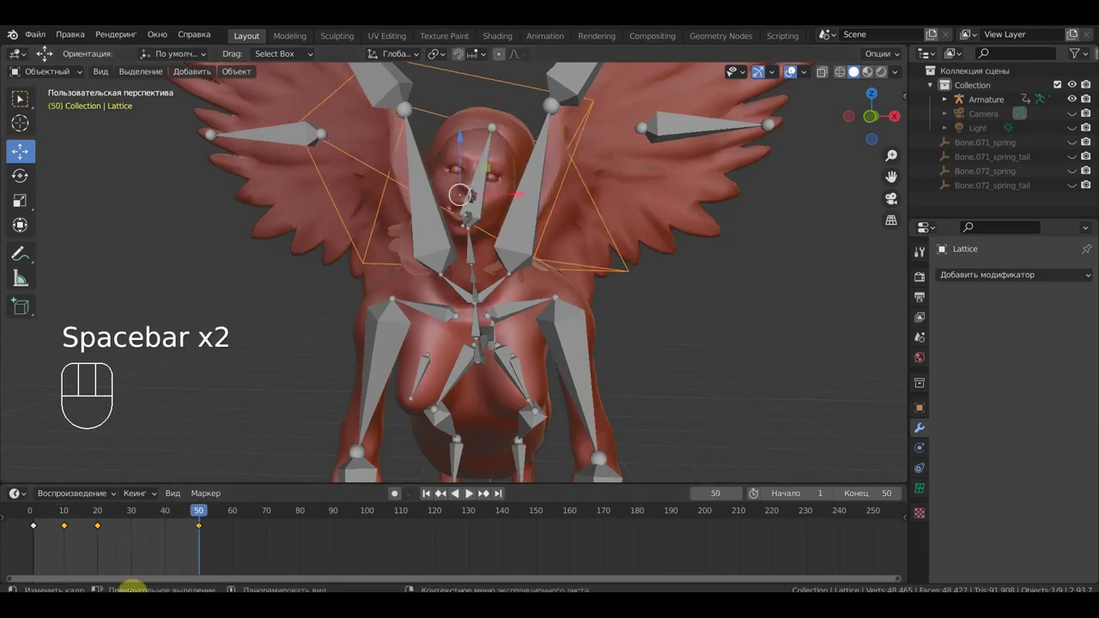
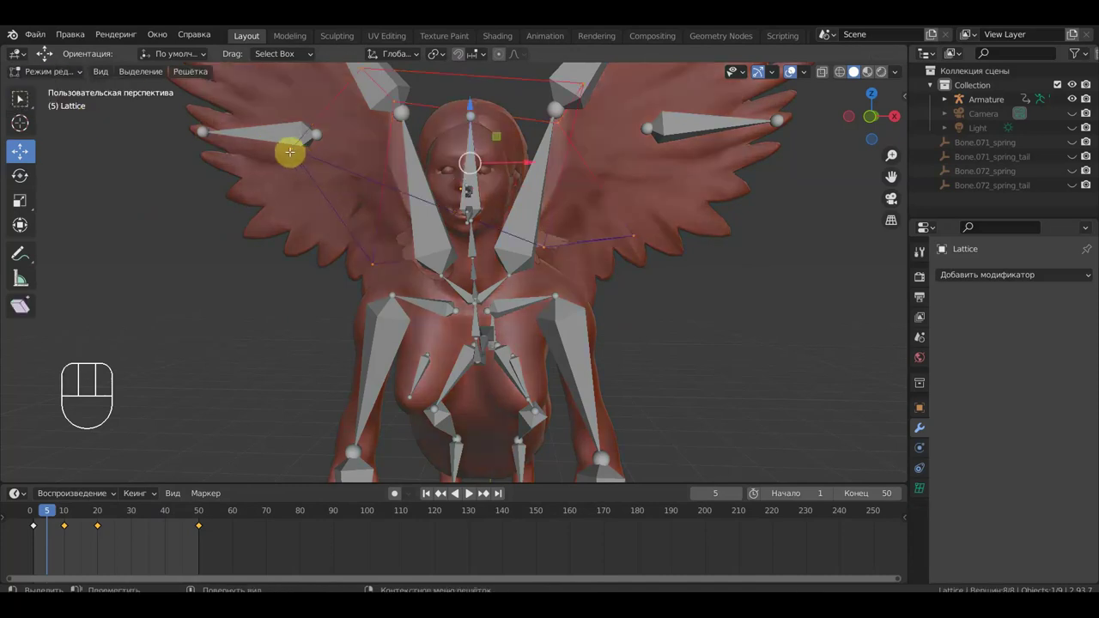
- Spread the lower lattice points outward and play the animation to check the cage follows
key(g)
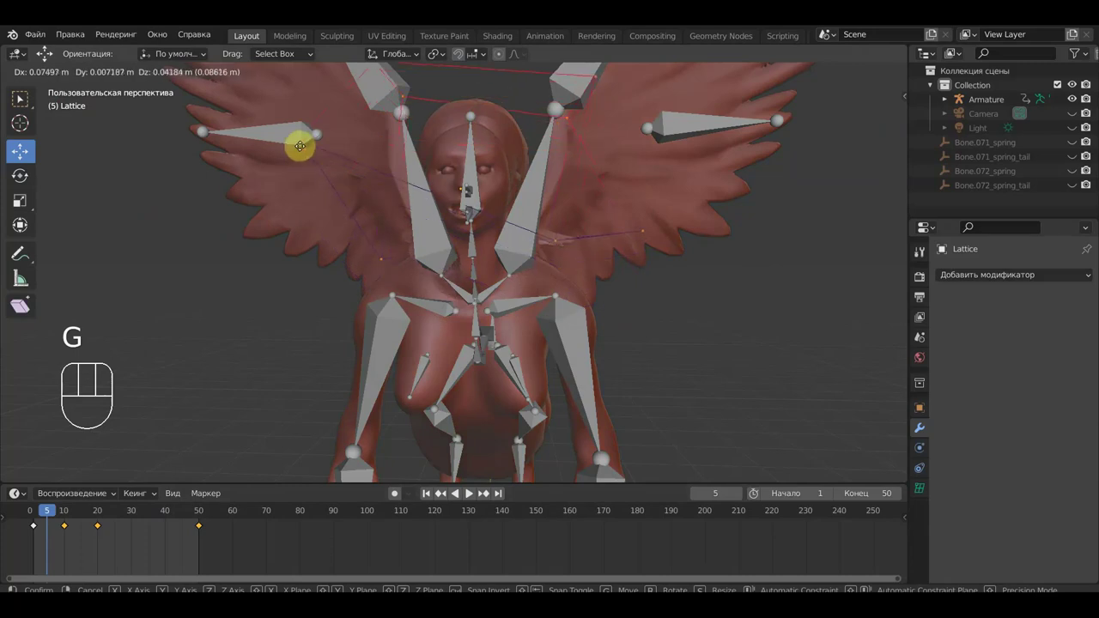
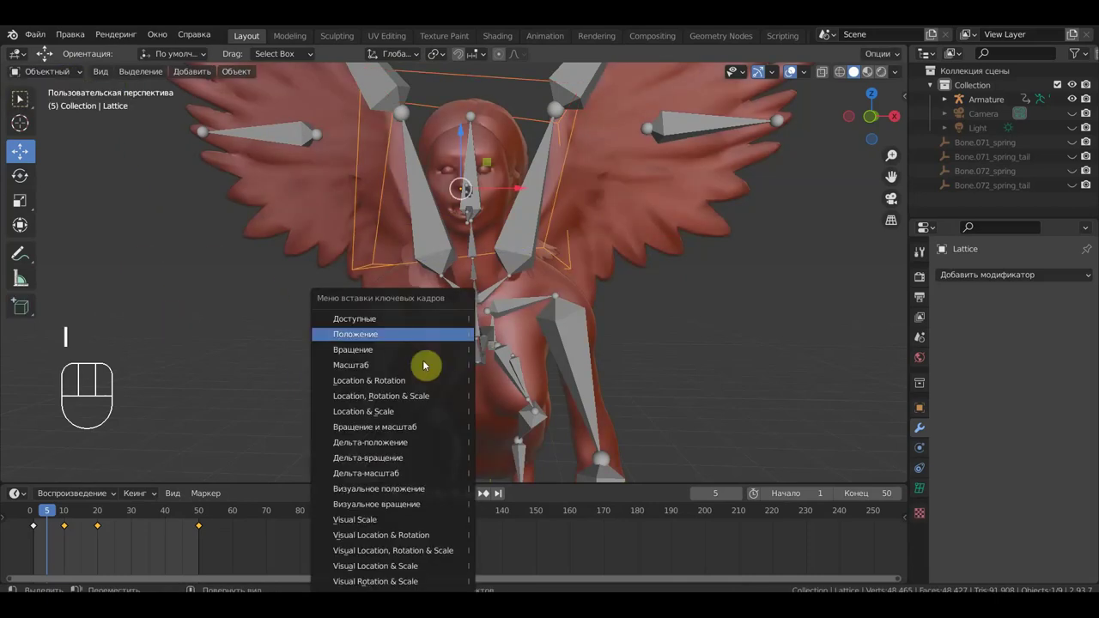
key(space)
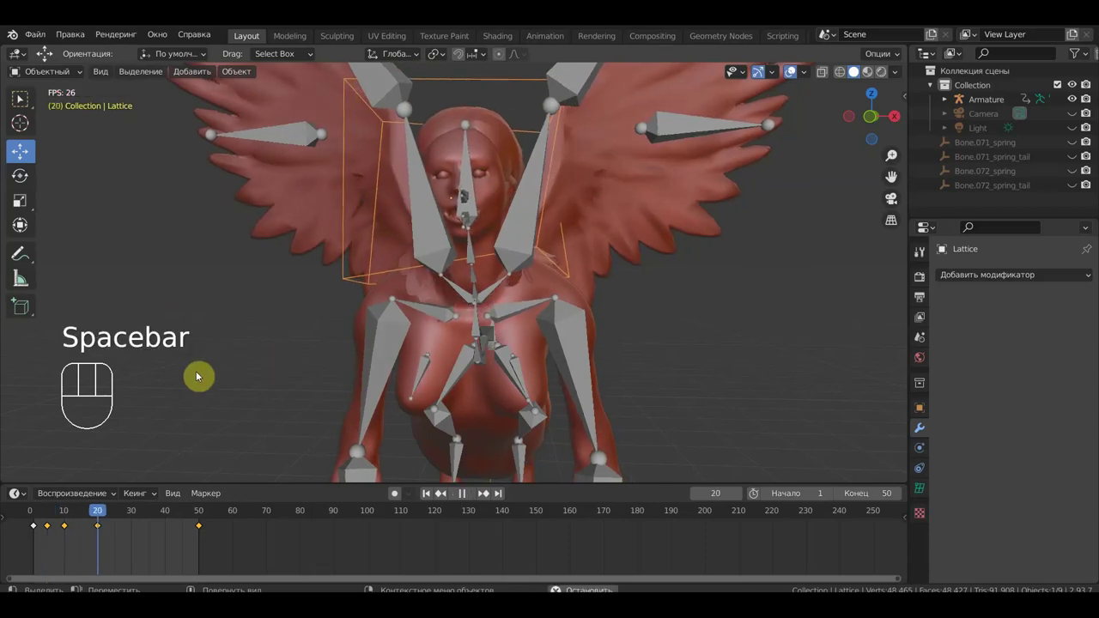
- Hide the bones and lattice cage and orbit around the Sphinx's head to inspect the hair
click(796, 75)
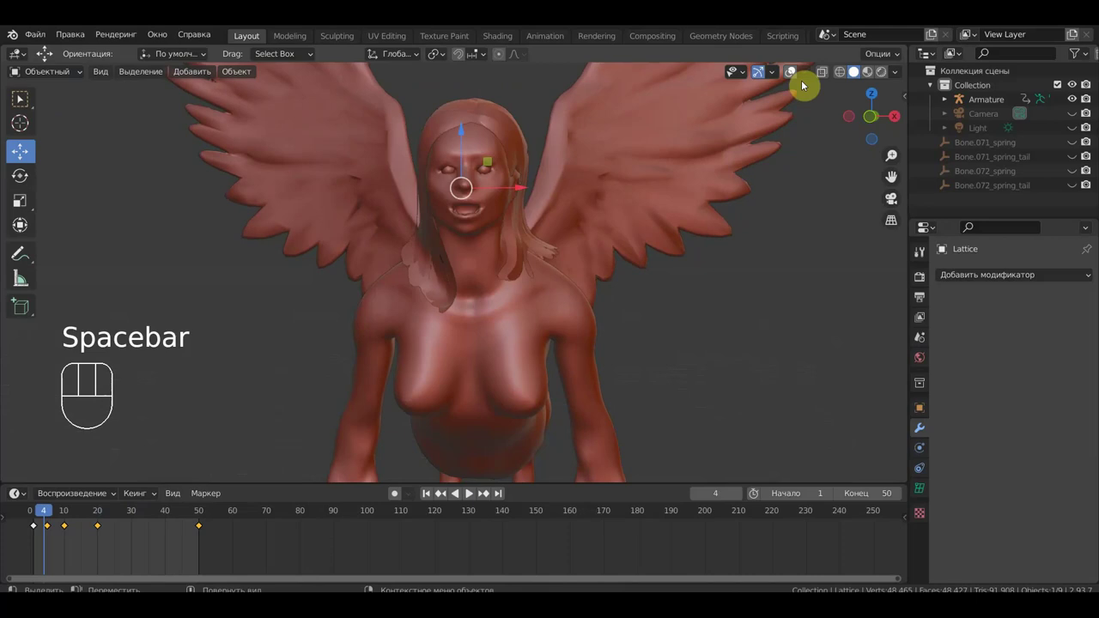
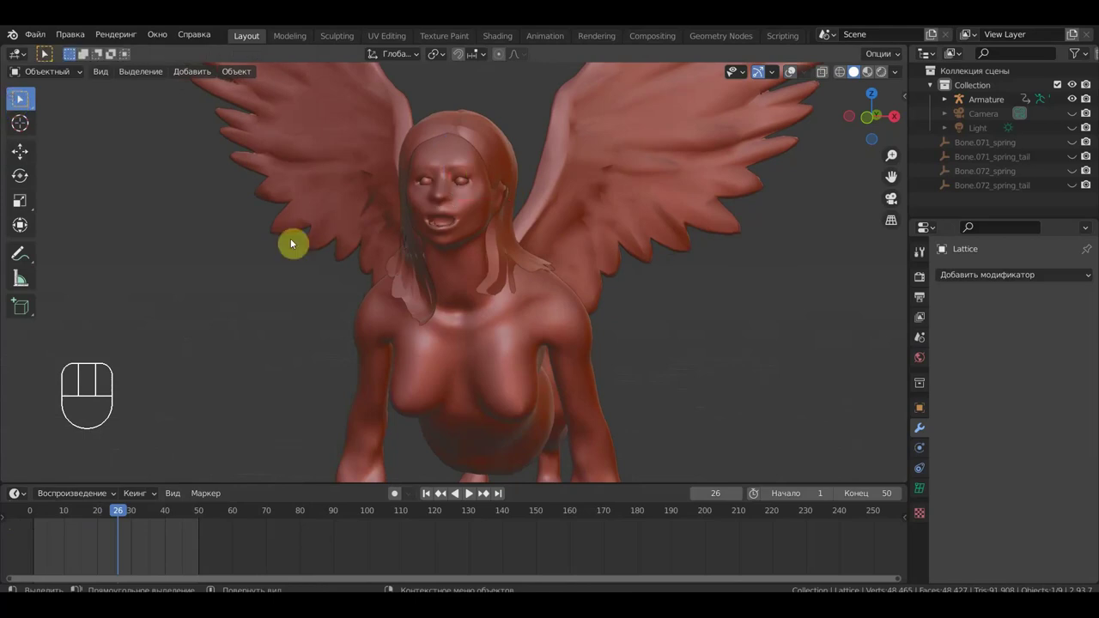
drag(535, 291, 549, 288)
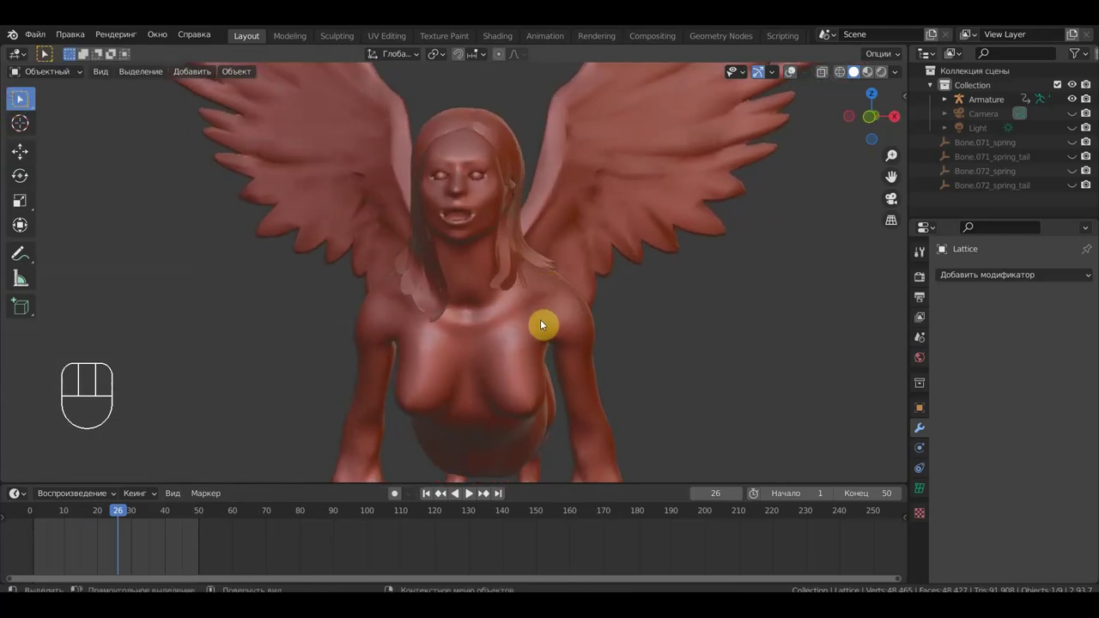
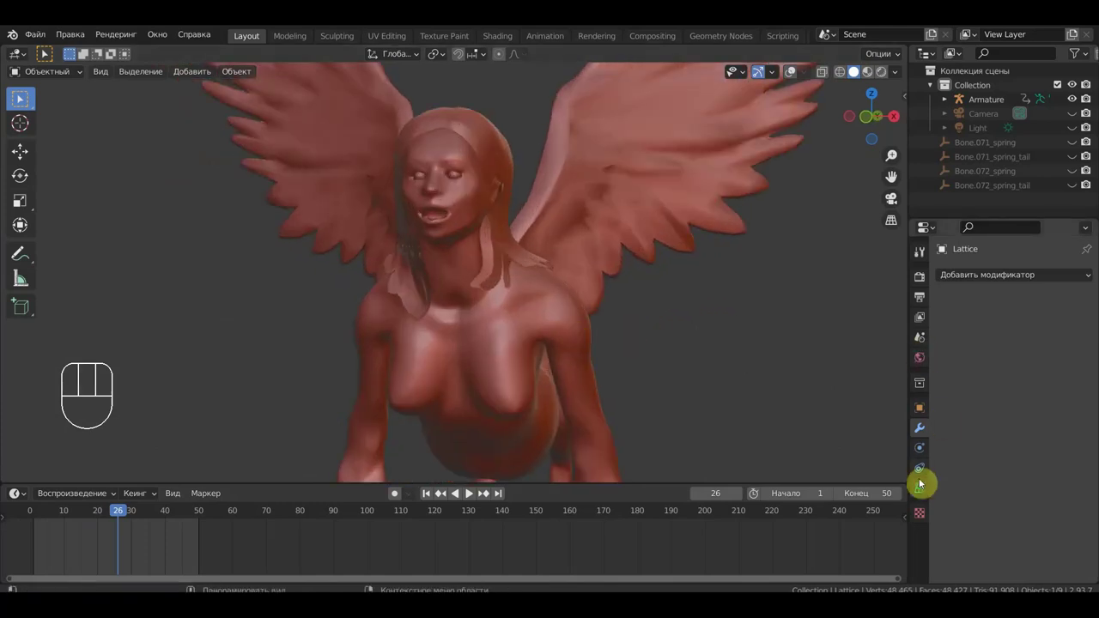
- Show the lattice's data settings and toggle its outside-only option
click(925, 491)
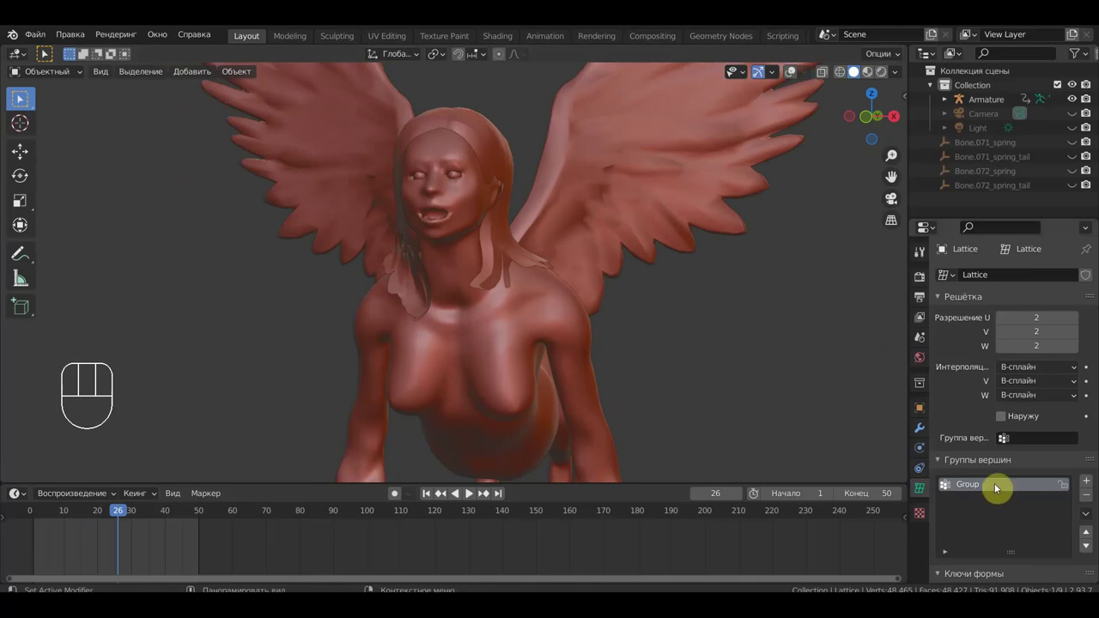
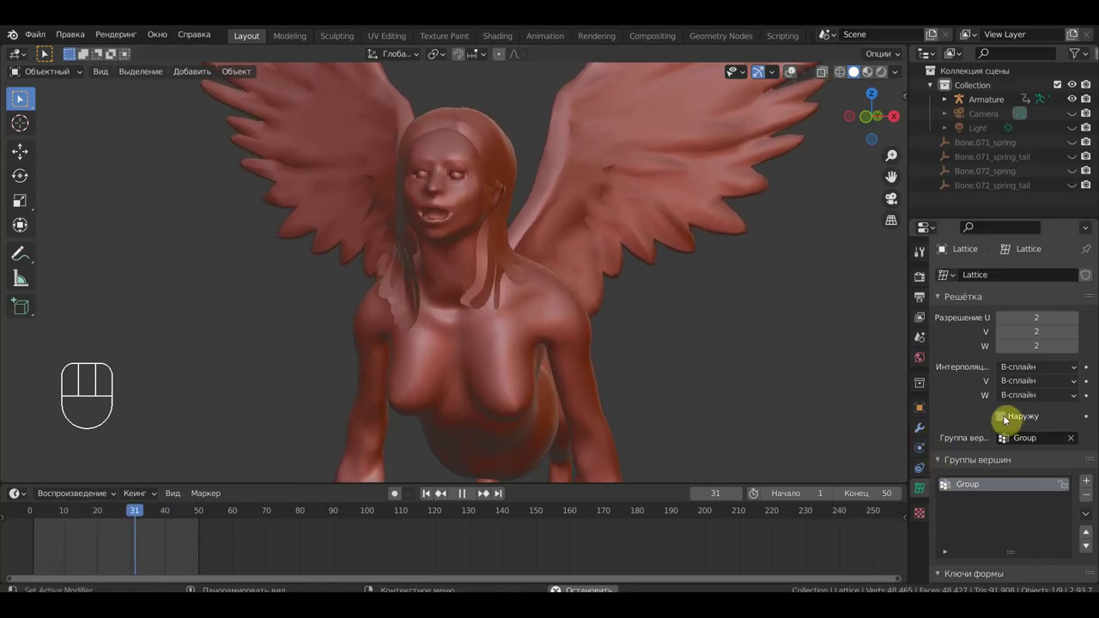
click(1003, 420)
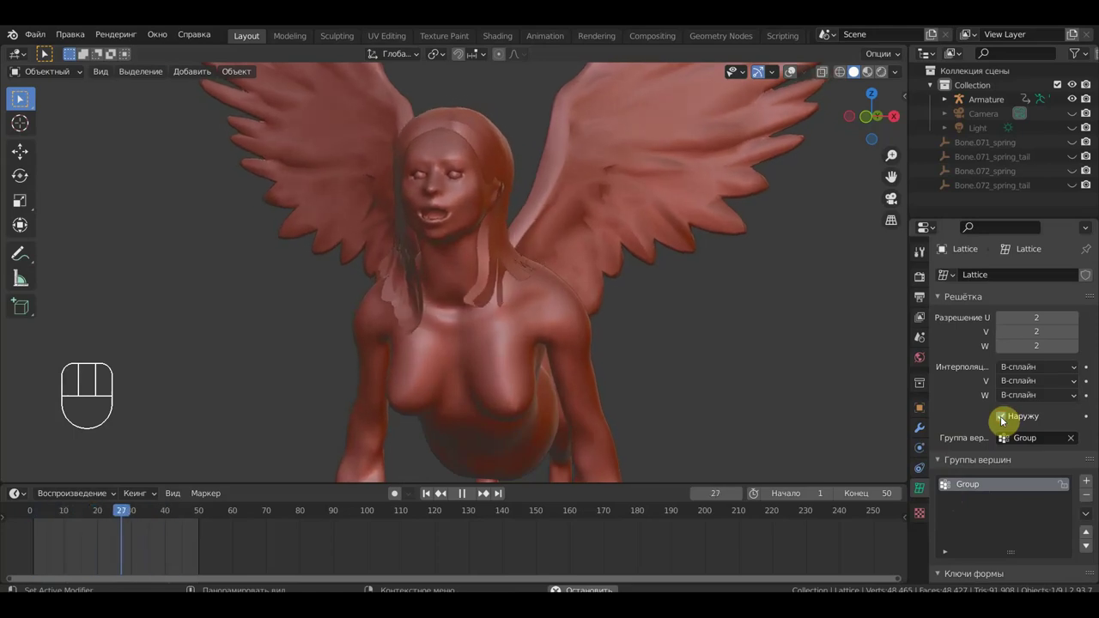
click(1003, 420)
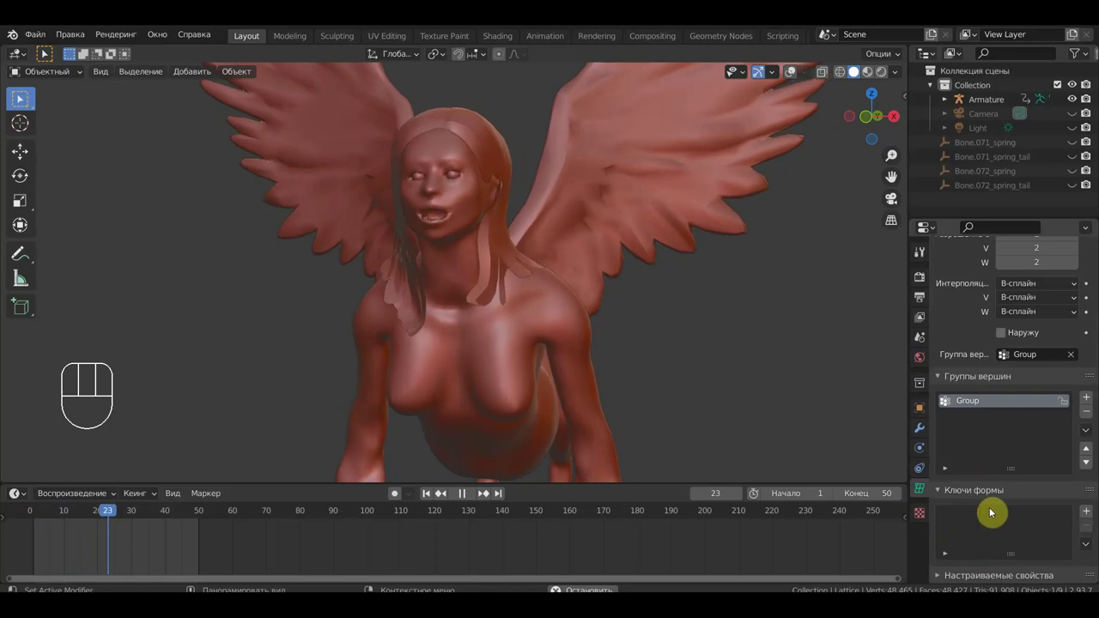
- Add Basis and Key 1 shape keys to the lattice and enter Edit Mode on Key 1
click(1090, 515)
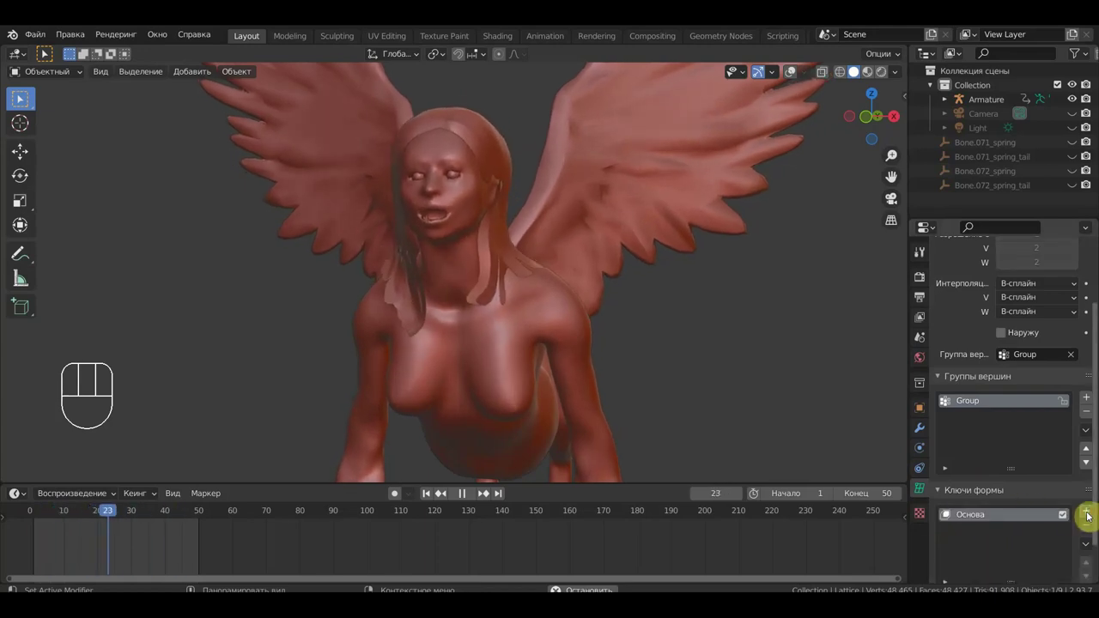
key(space)
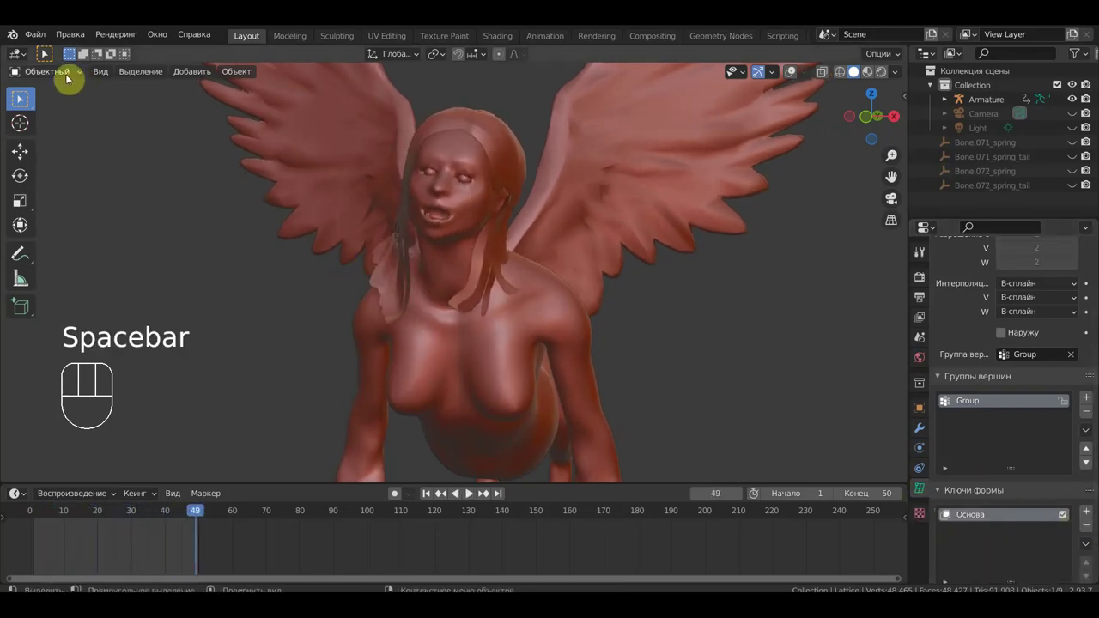
drag(63, 75, 949, 513)
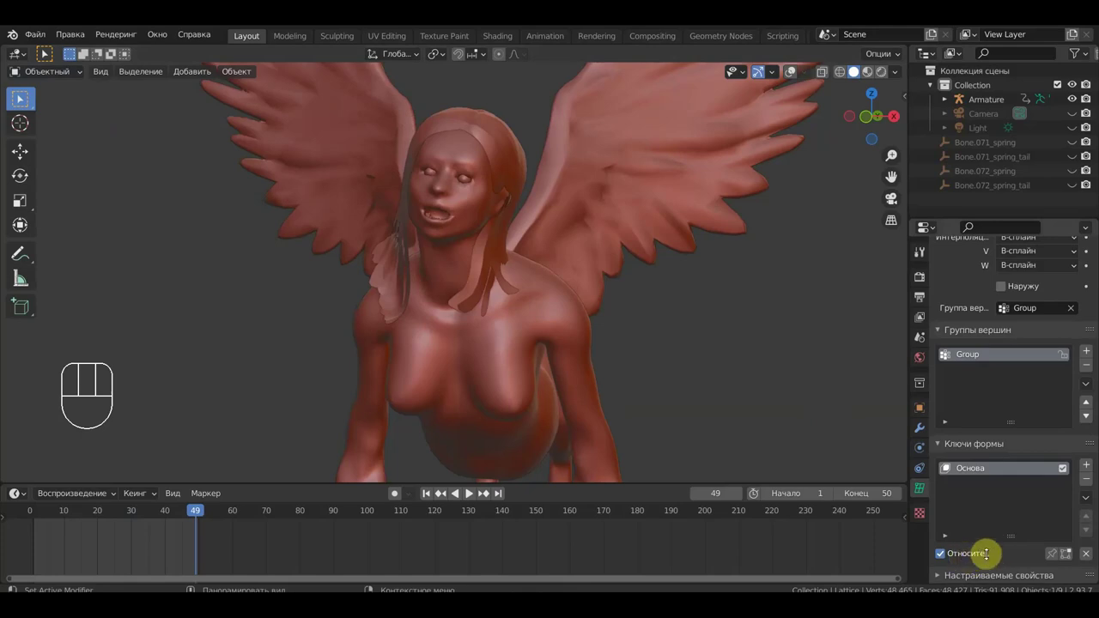
click(1090, 466)
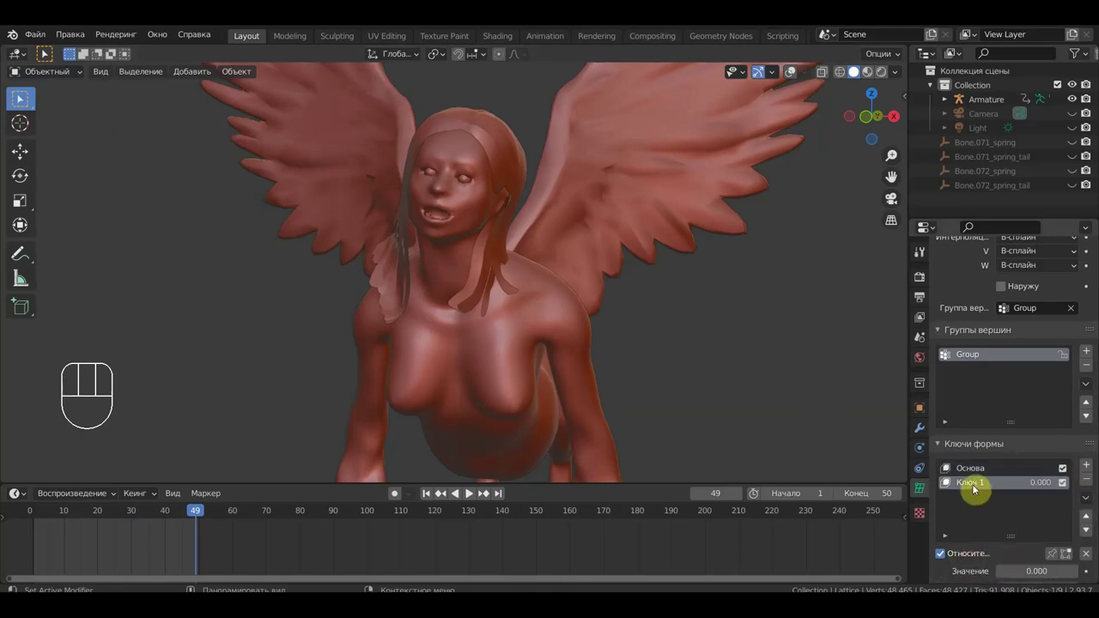
click(977, 488)
drag(64, 79, 76, 107)
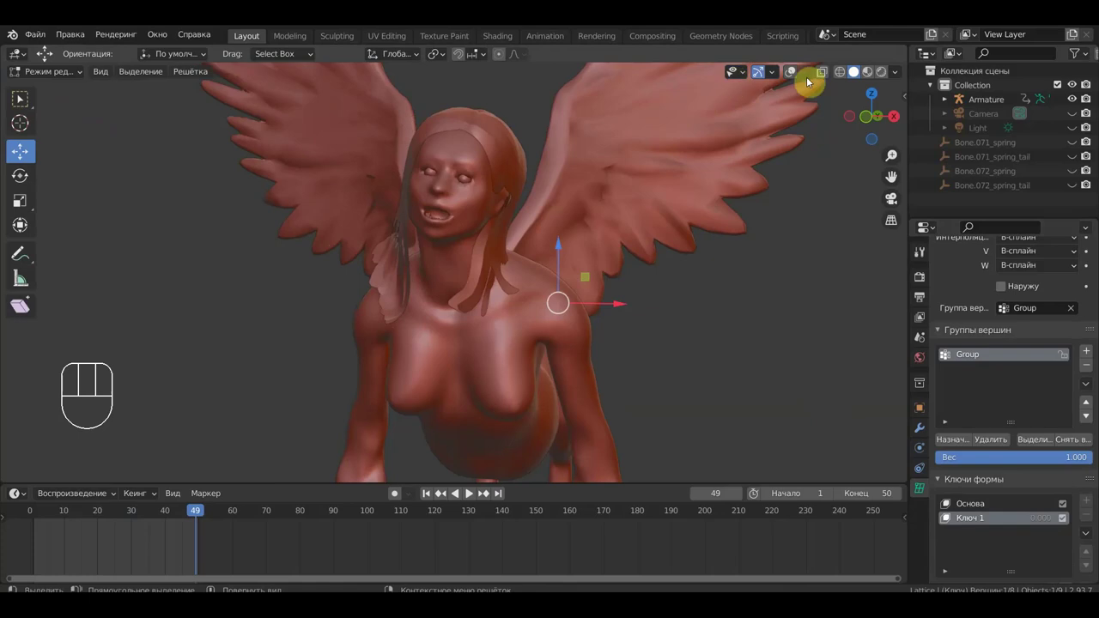
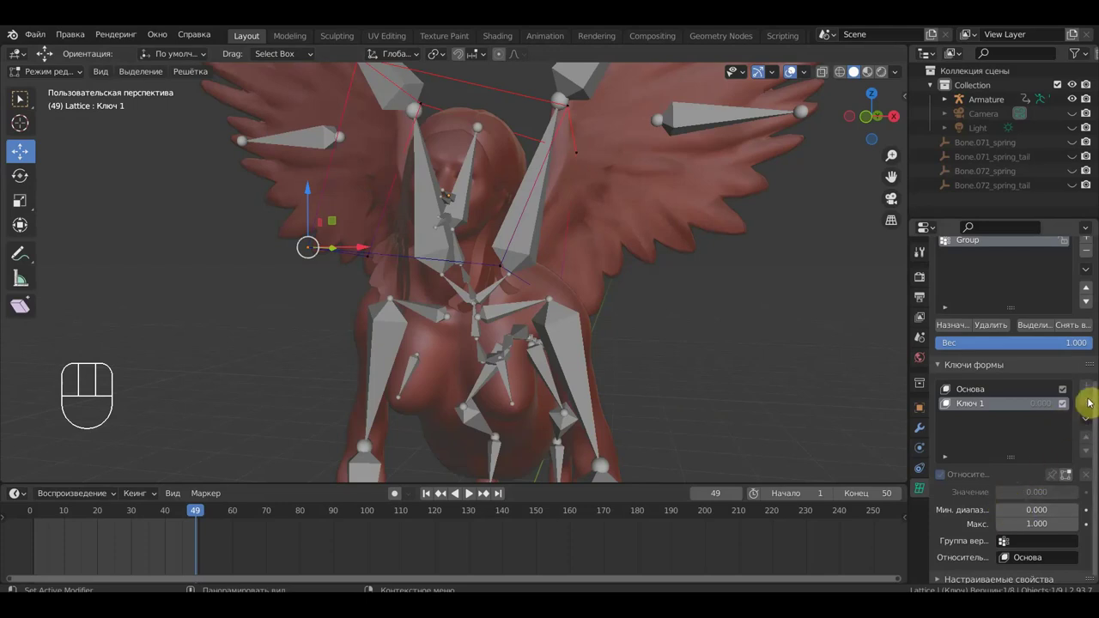
- Remove the lattice's shape keys and bring up the editing mode choices
click(1091, 406)
click(1092, 404)
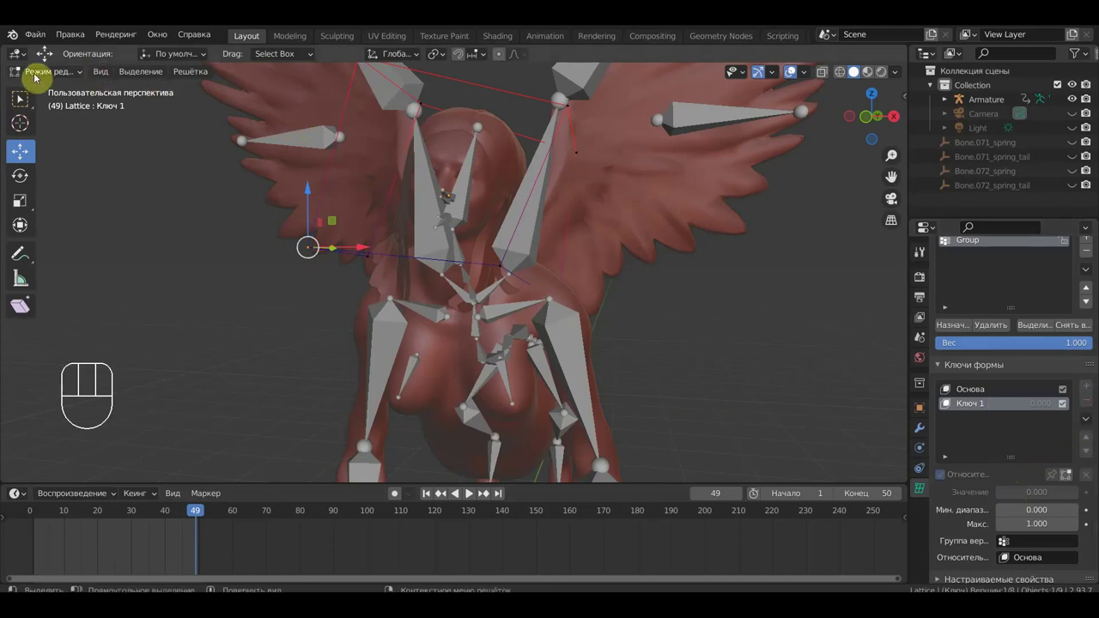
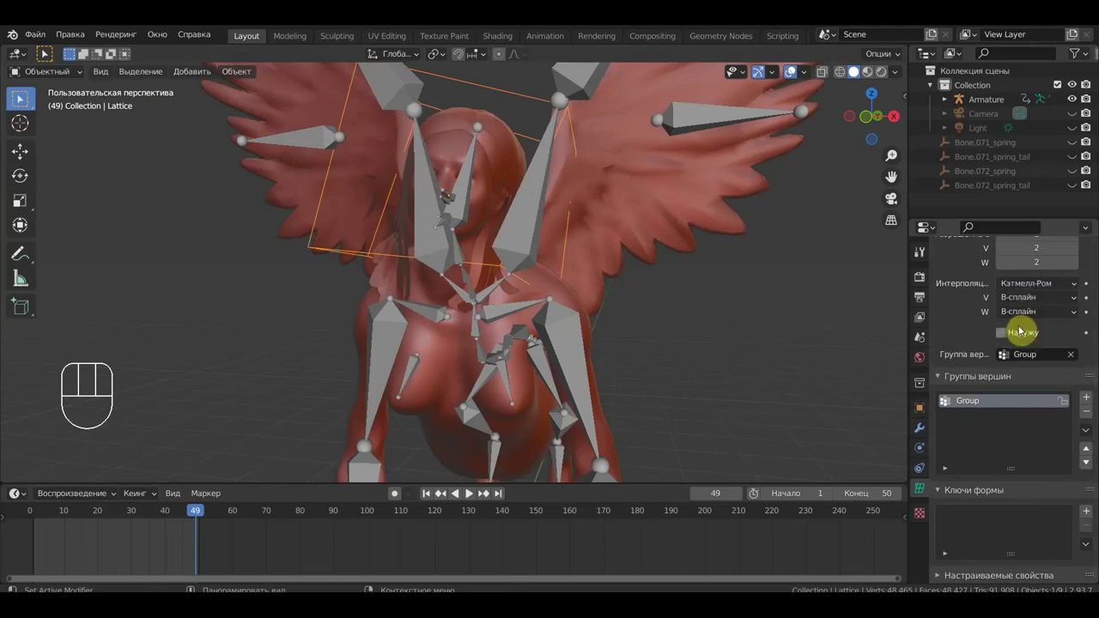
- Play the animation and orbit to watch the lattice-driven head from the side
key(space)
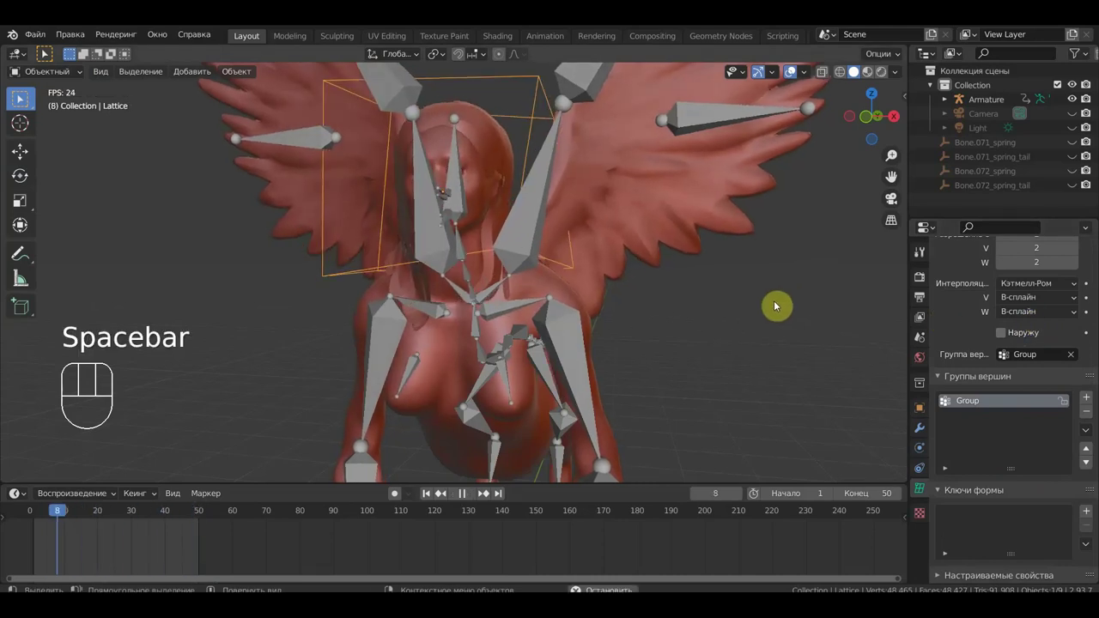
drag(713, 259, 810, 267)
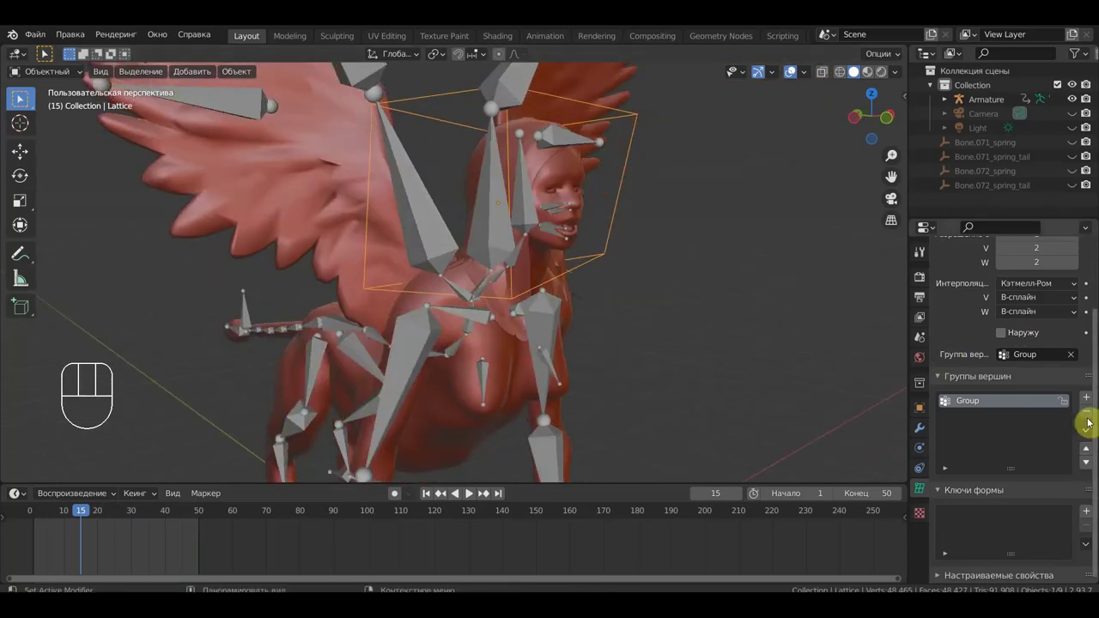
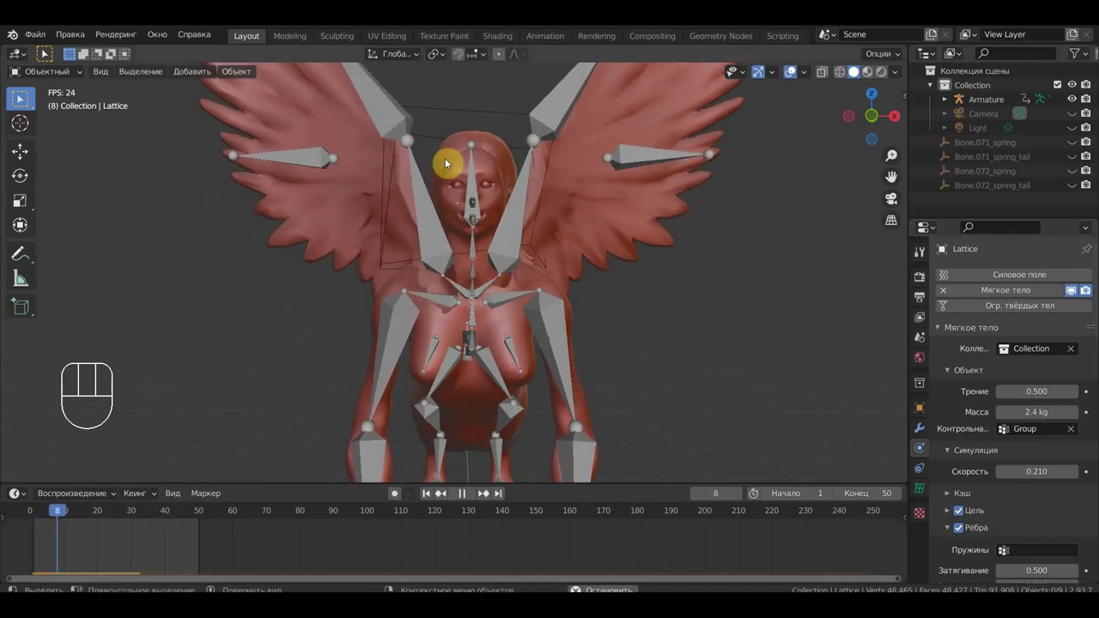
- Lower the lattice's soft body mass to 0.1 kg and replay to watch the hair from both sides
key(space)
click(469, 116)
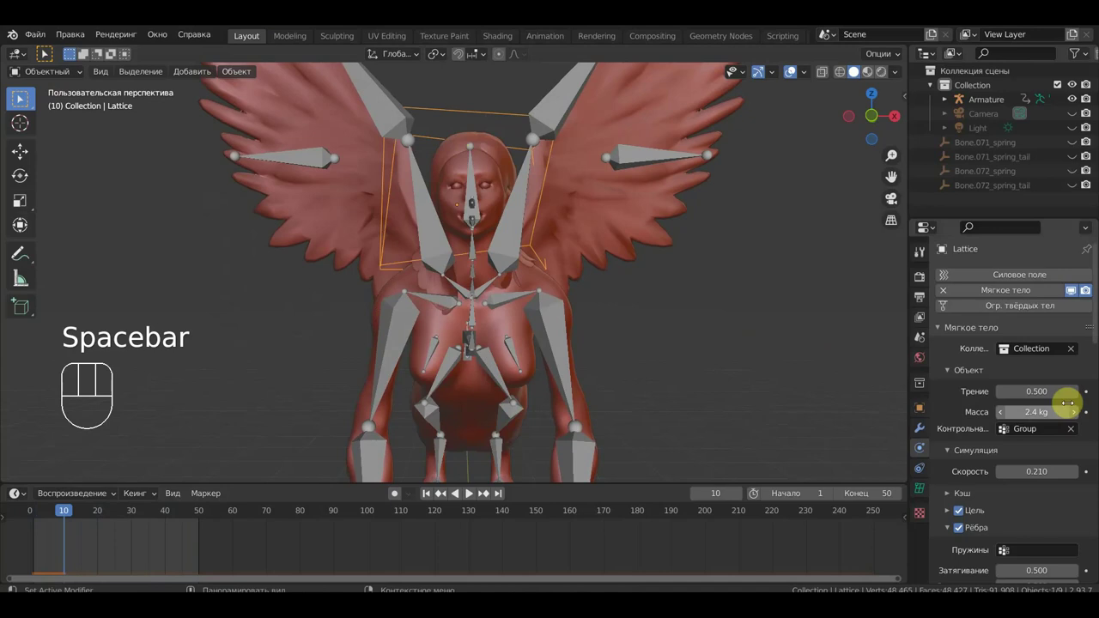
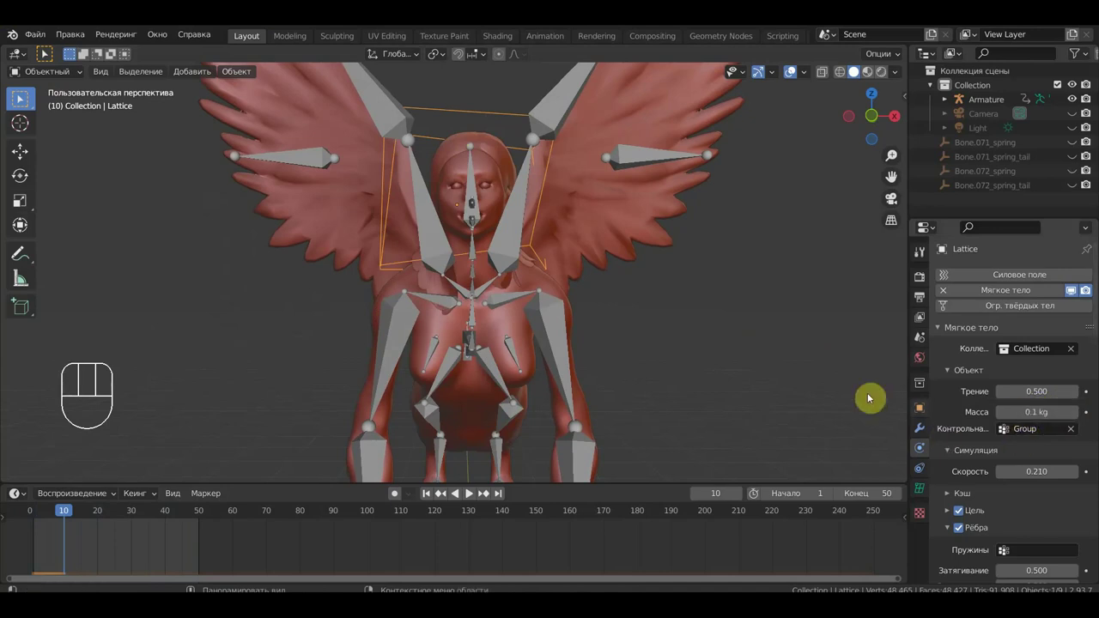
key(space)
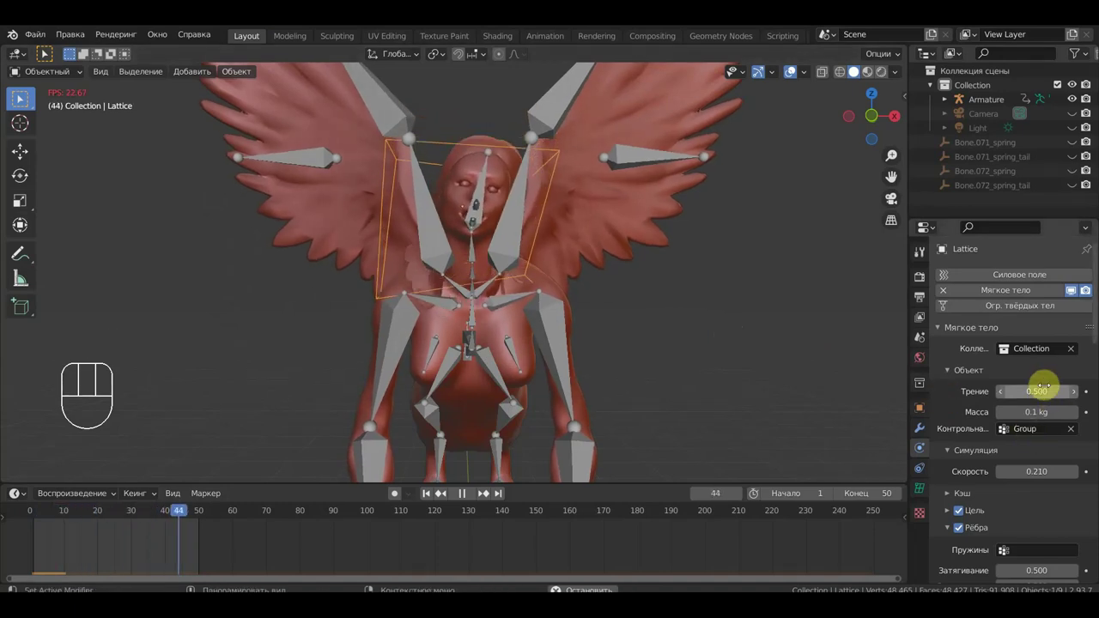
click(1071, 353)
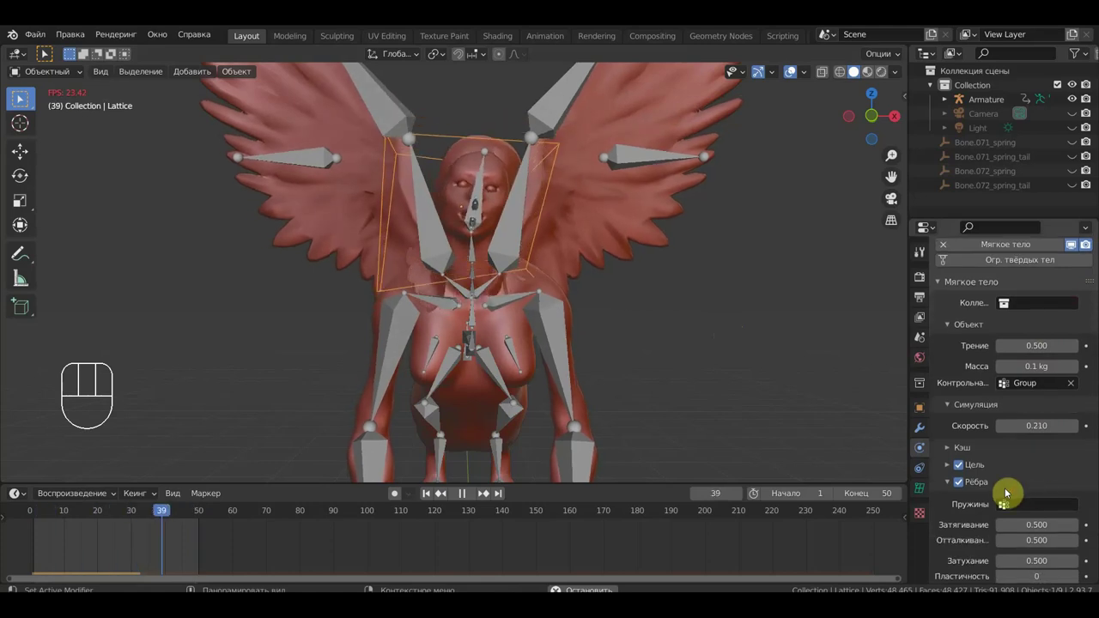
drag(677, 411, 627, 416)
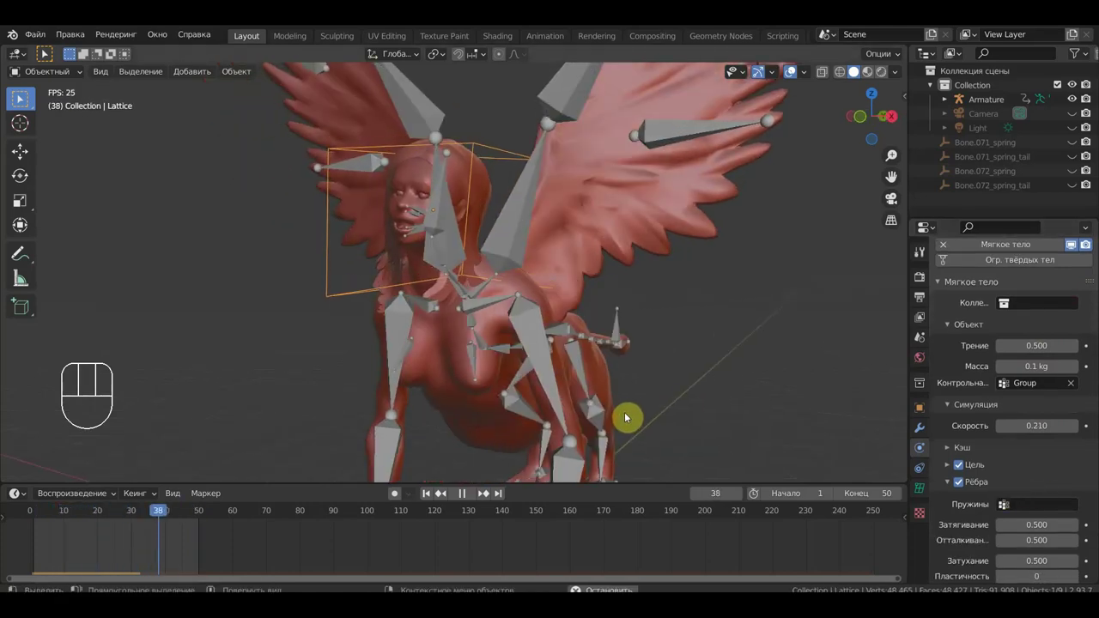
drag(653, 419, 706, 417)
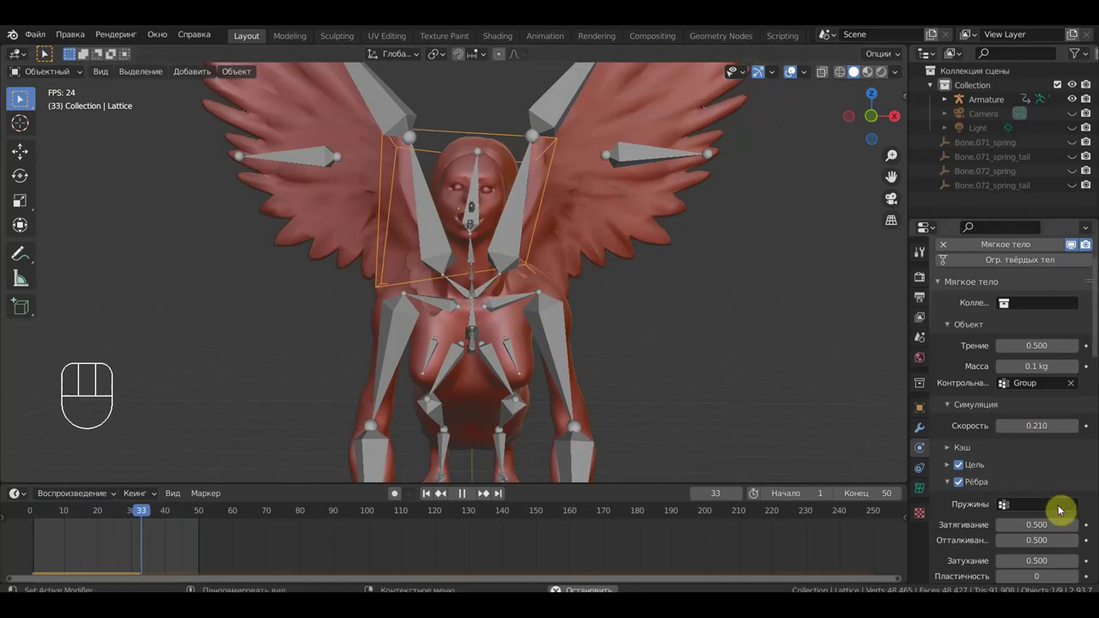
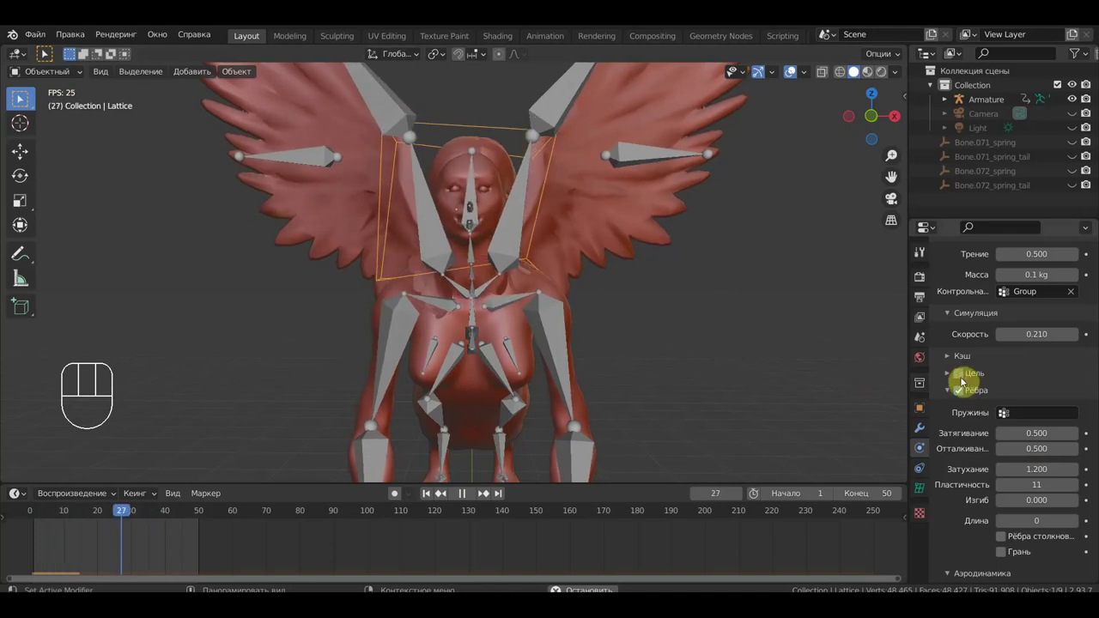
- Enable edge and face collision for the lattice's soft body and adjust the aerodynamics setting
click(962, 377)
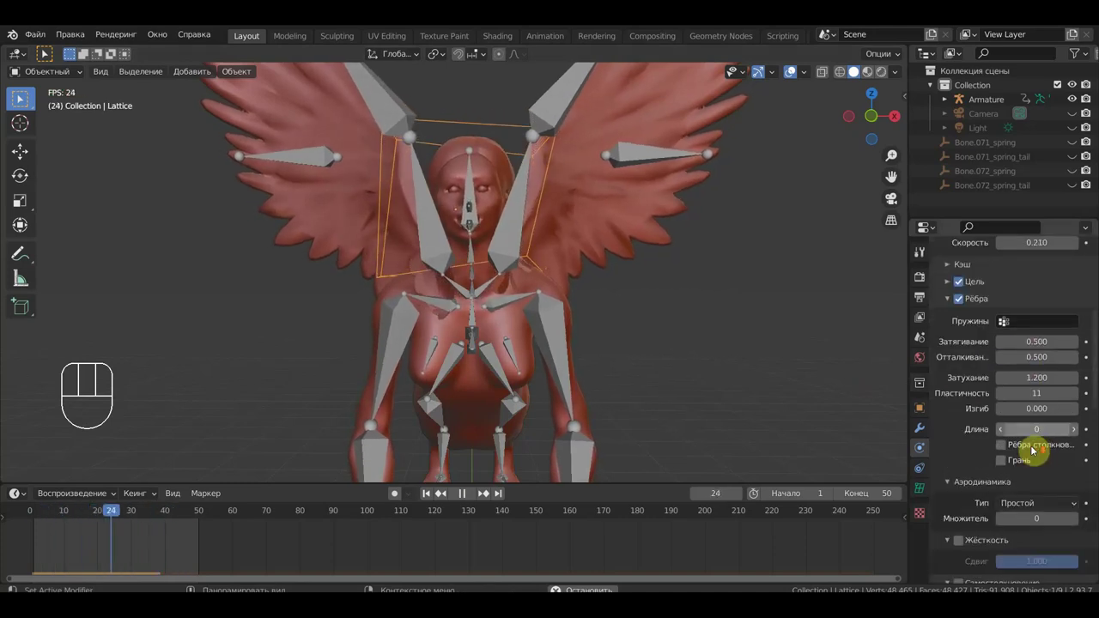
click(999, 452)
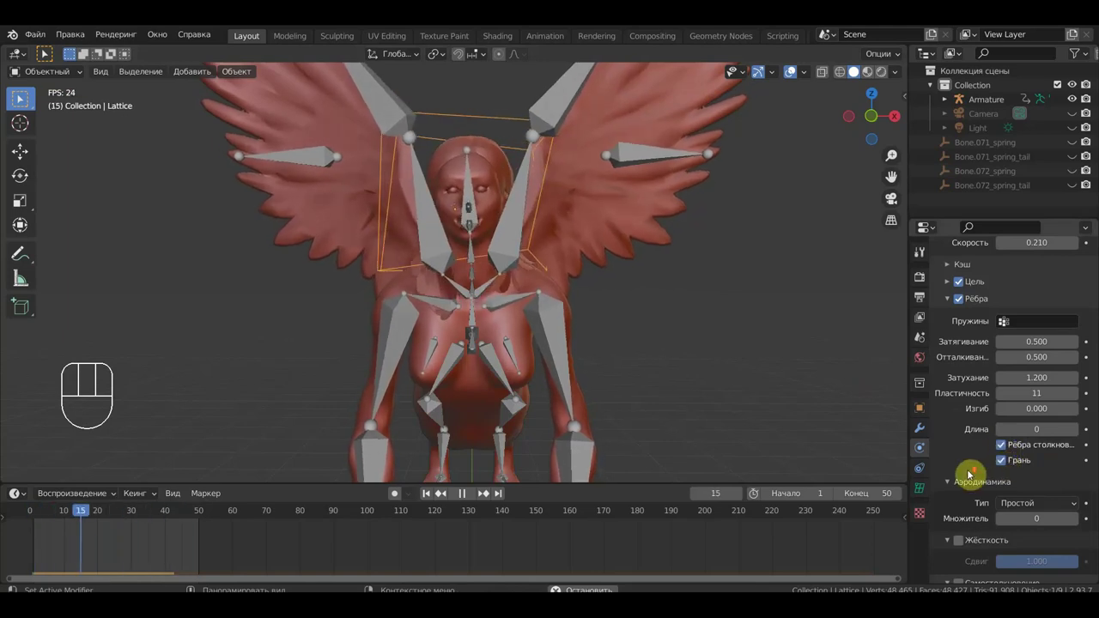
drag(1049, 439, 1015, 471)
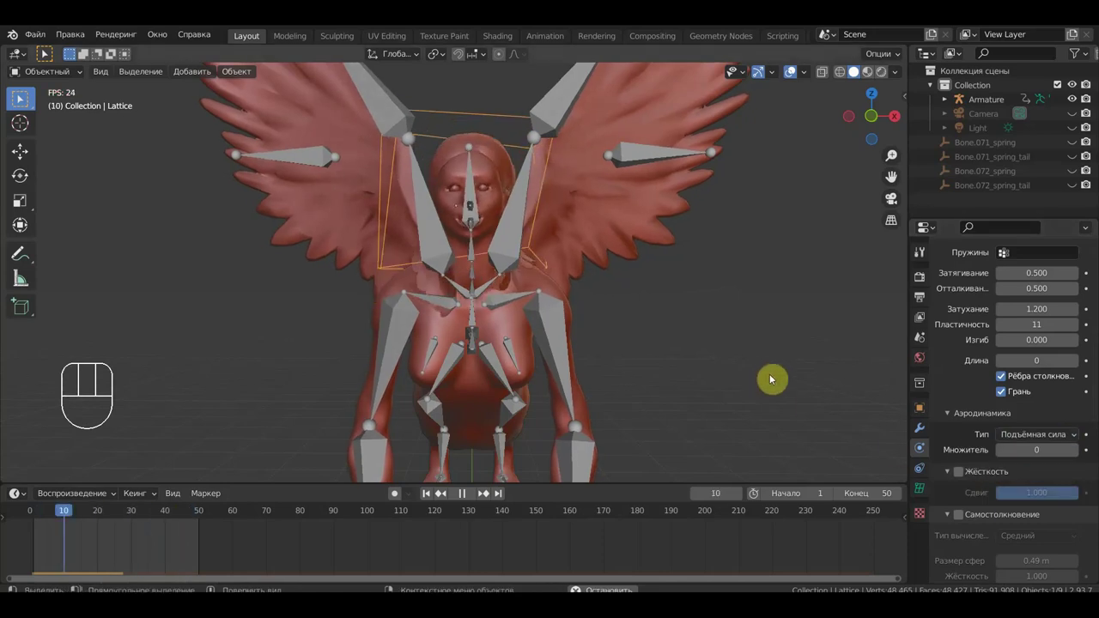
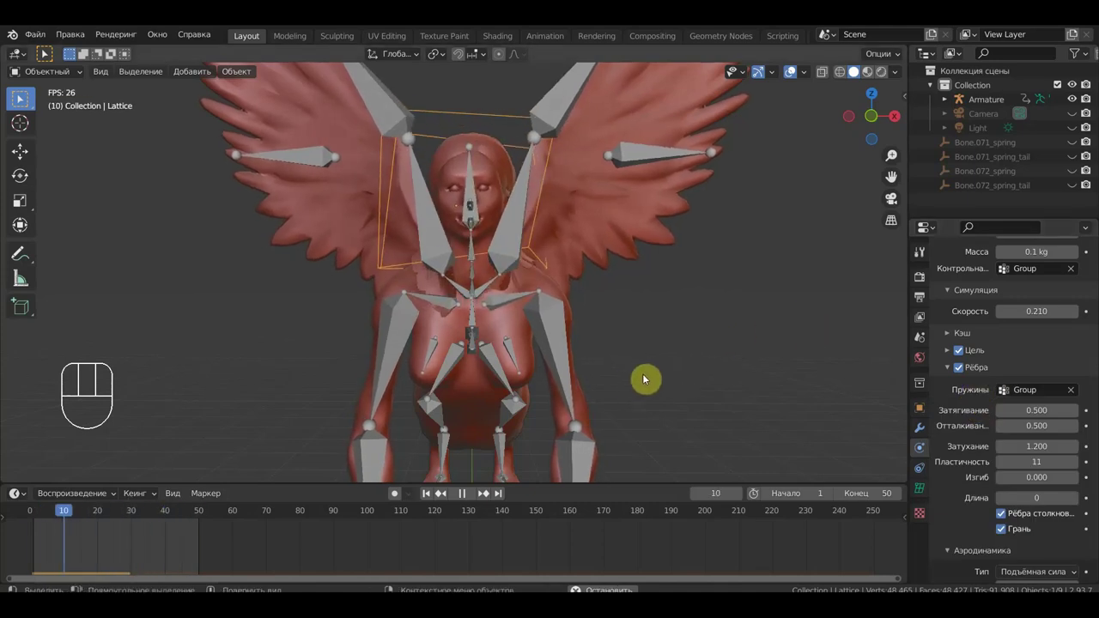
- Stop playback, select the armature and orbit around the sphinx's head to inspect the hair
key(space)
drag(609, 382, 596, 377)
click(482, 198)
drag(659, 284, 708, 302)
drag(641, 284, 619, 283)
drag(536, 246, 504, 241)
middle_click(469, 230)
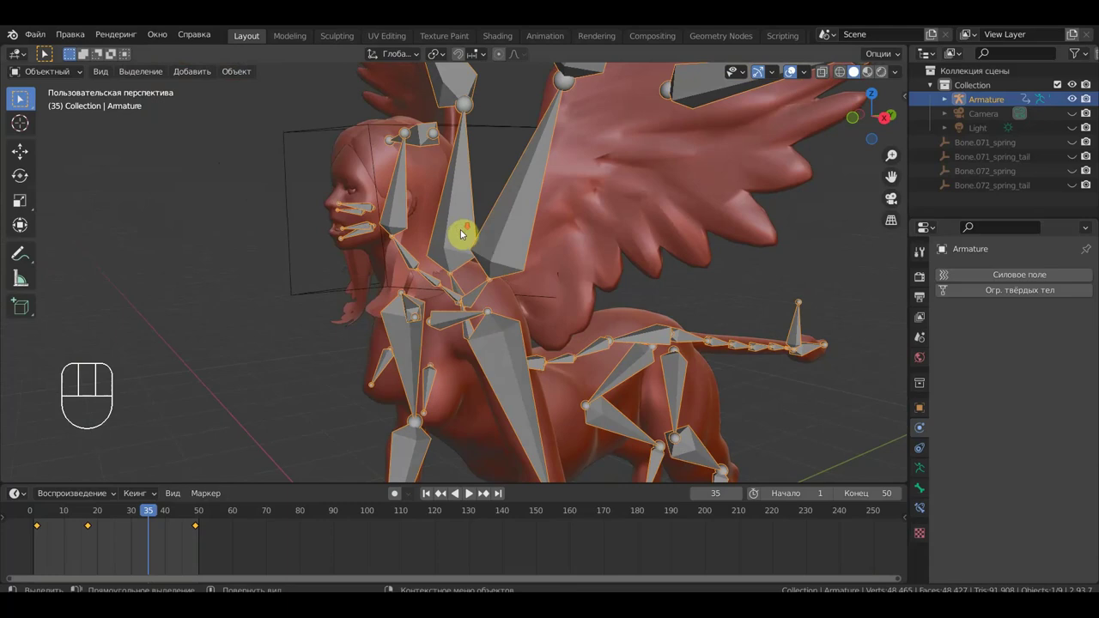
drag(515, 243, 535, 244)
drag(549, 240, 543, 234)
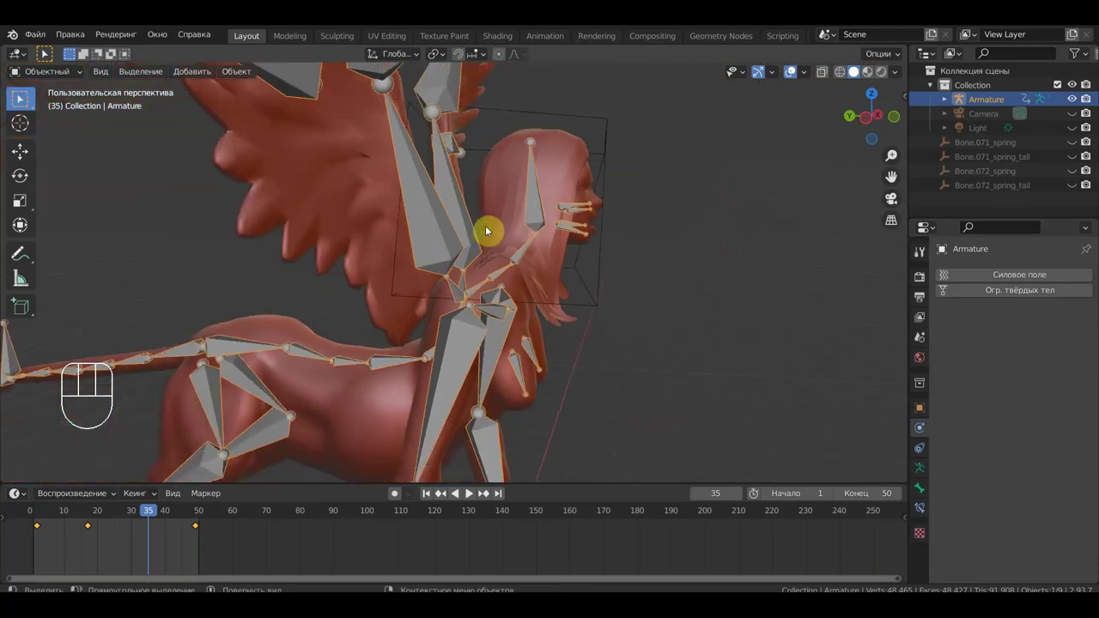
middle_click(479, 236)
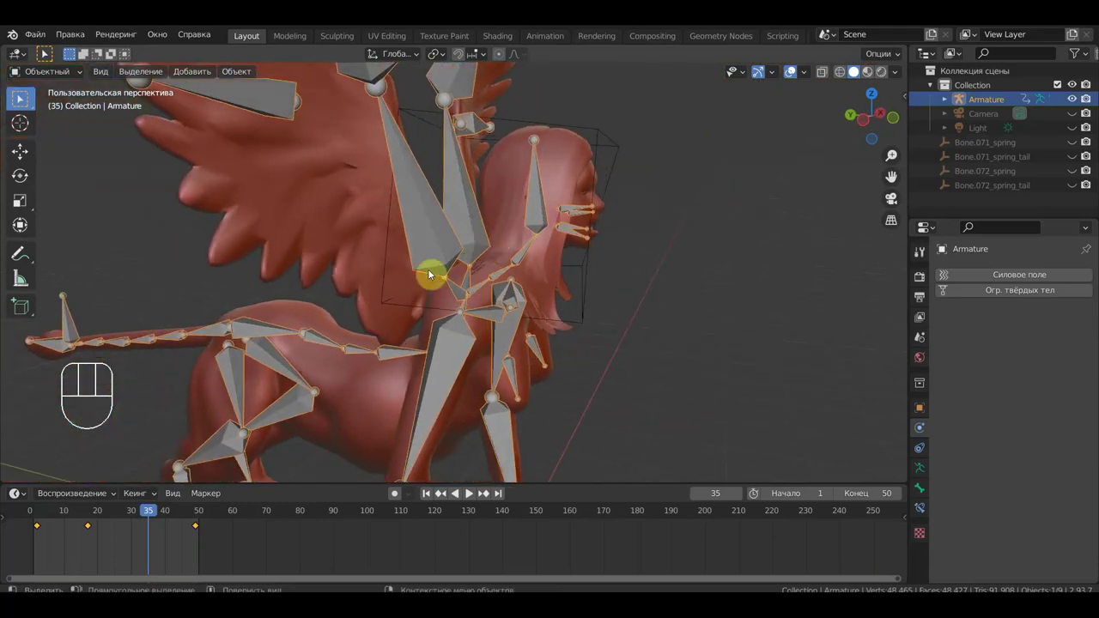
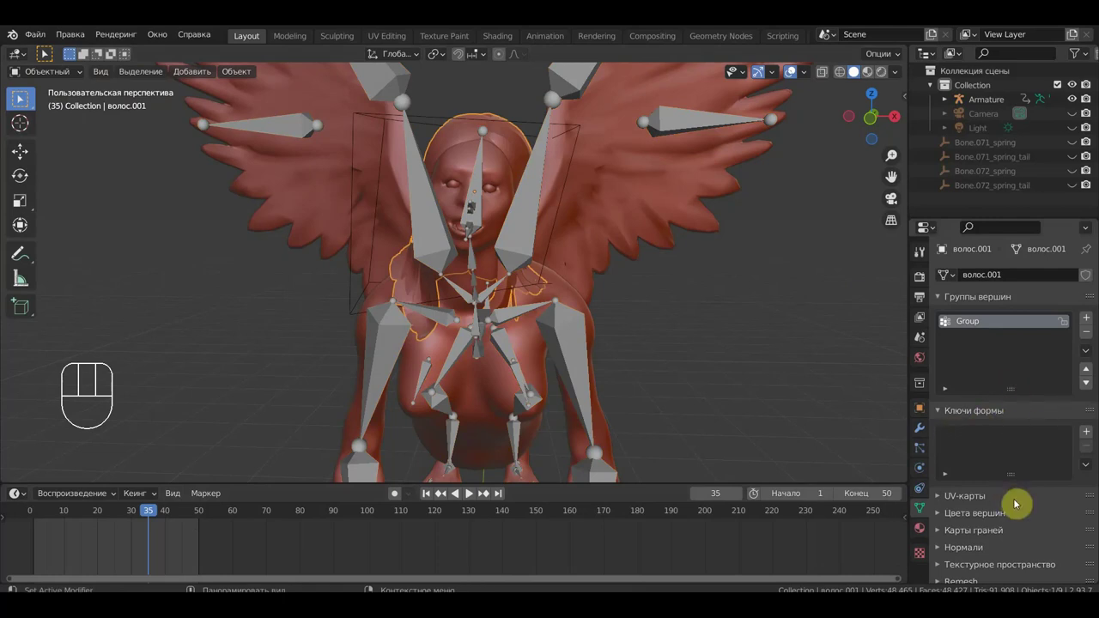
drag(627, 319, 495, 321)
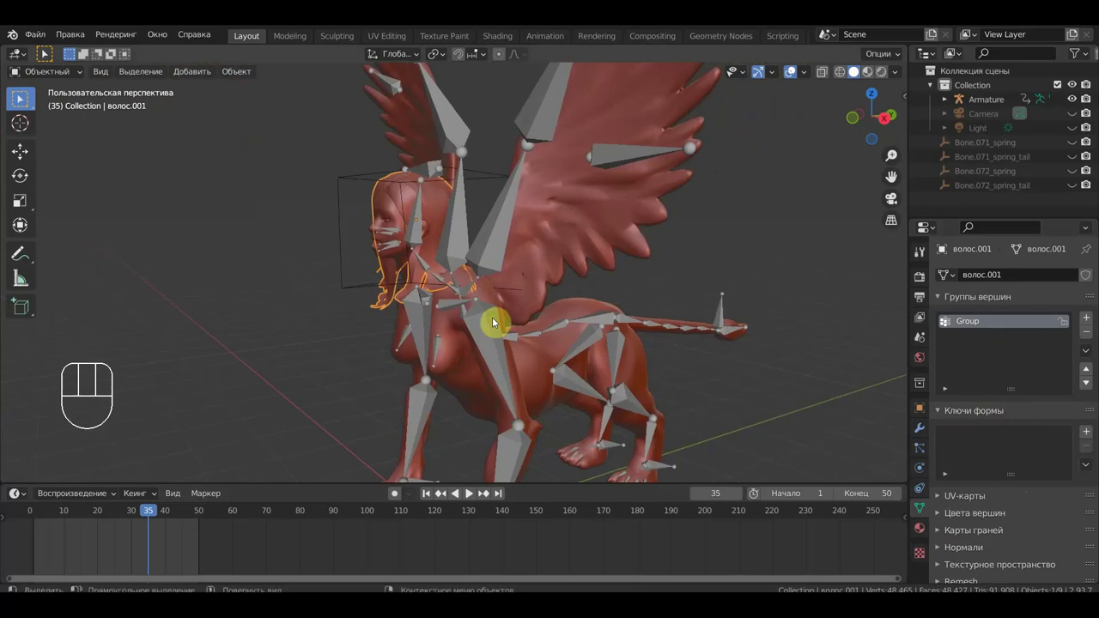